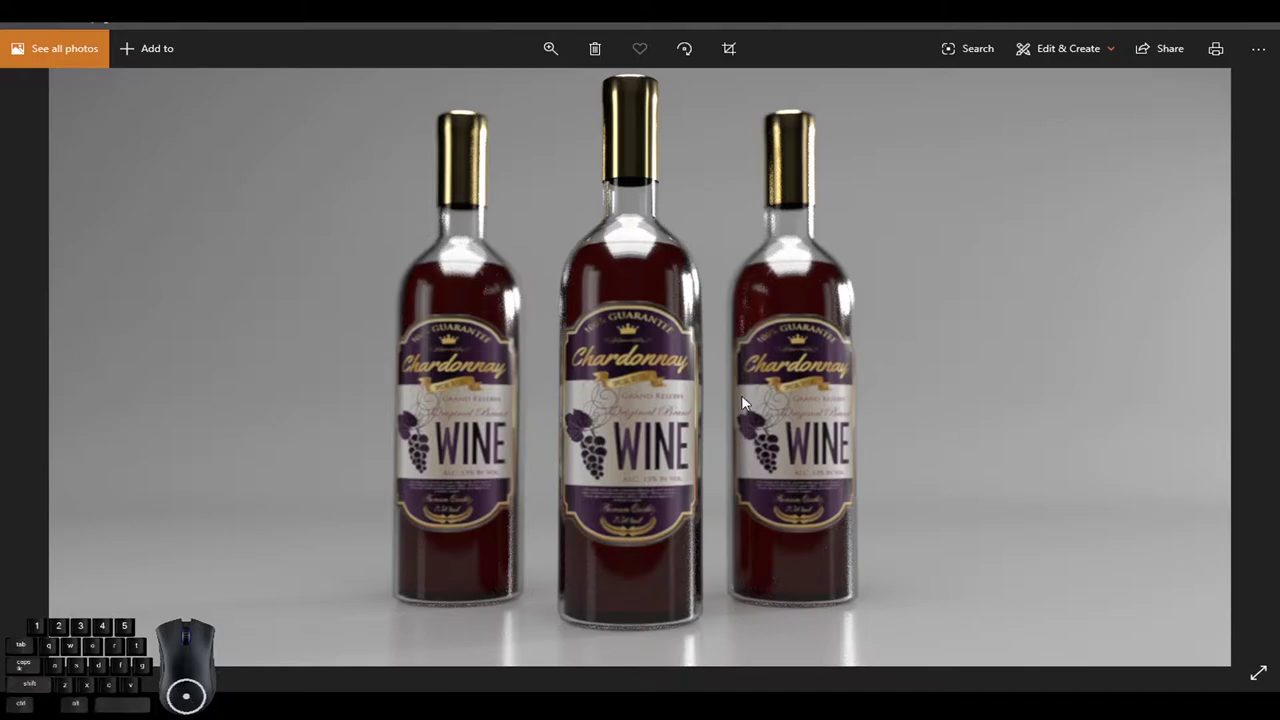
Close the Photos preview of the finished three-bottle render and return to Maya.
double_click(808, 641)
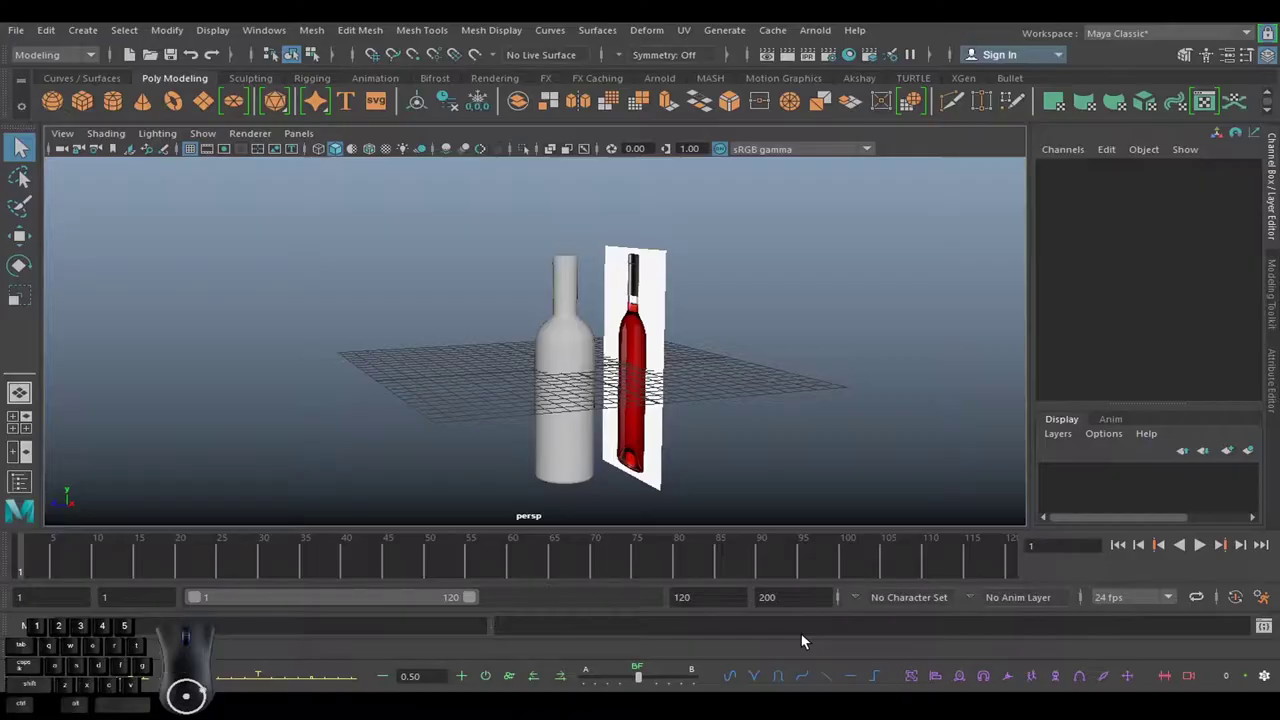
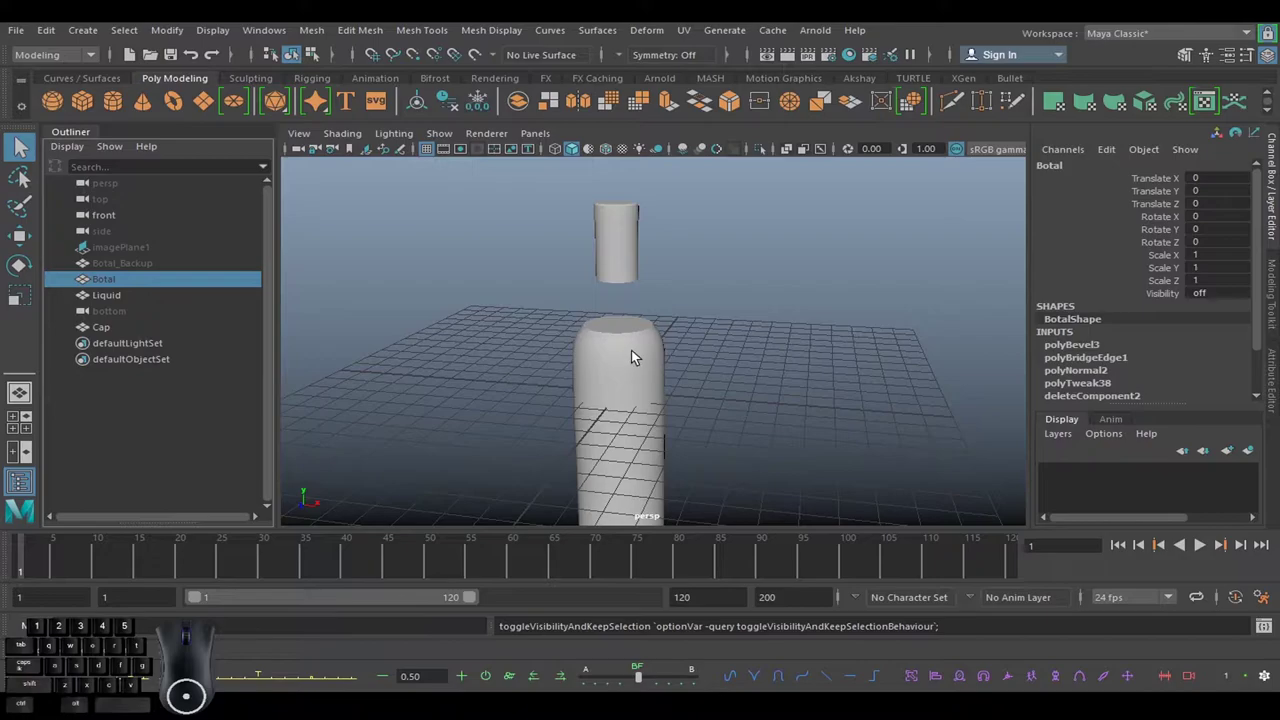
In the Outliner hide imagePlane1 and make the Botal bottle visible, then clear the selection.
drag(578, 218, 717, 267)
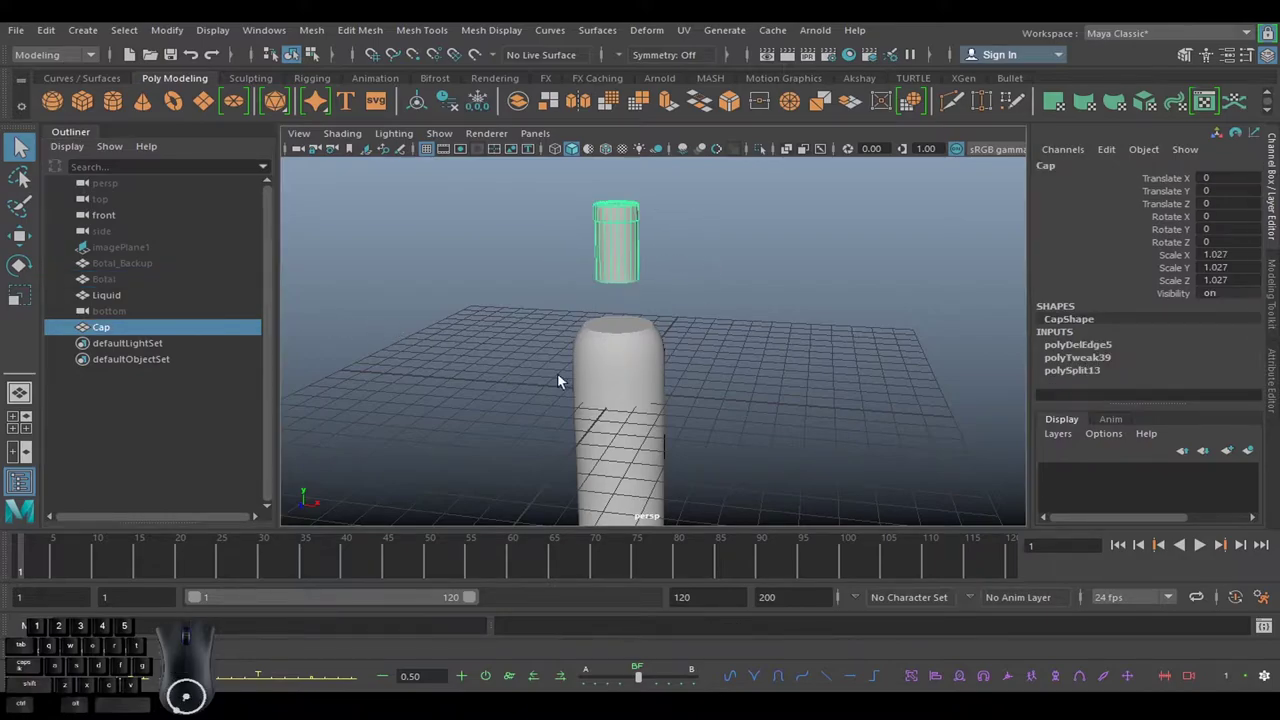
click(506, 358)
click(137, 285)
click(683, 317)
click(794, 310)
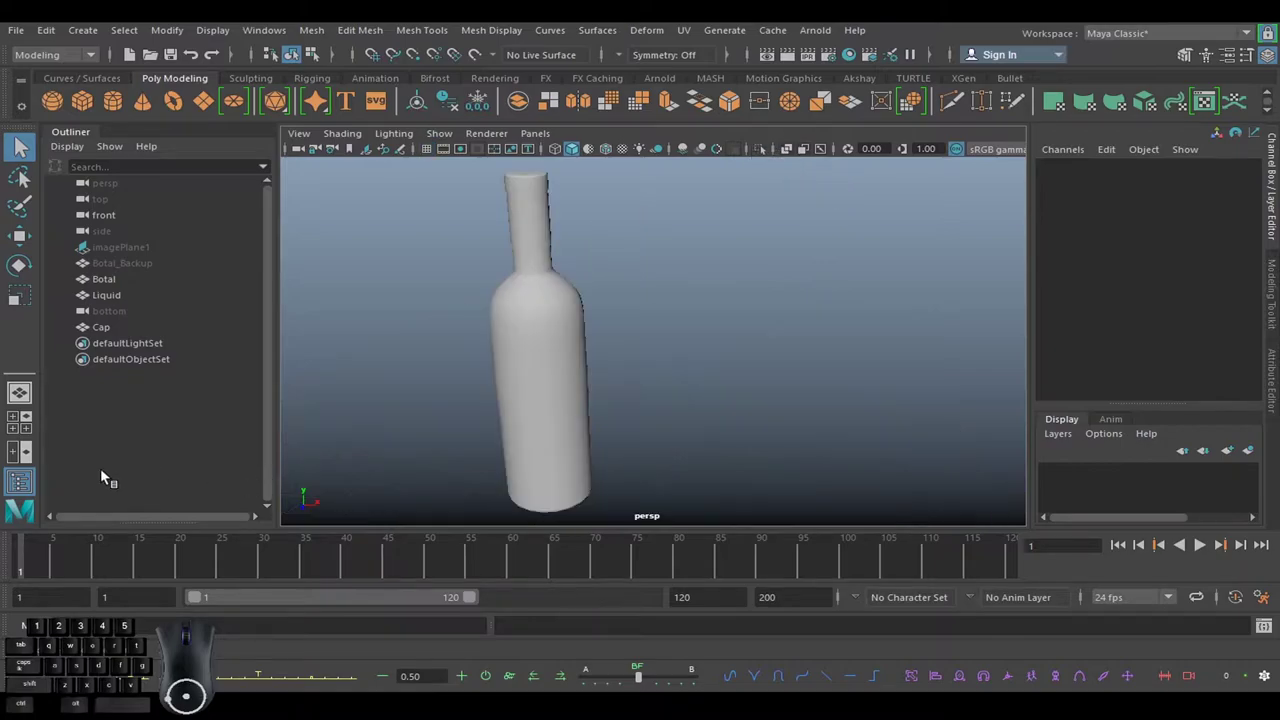
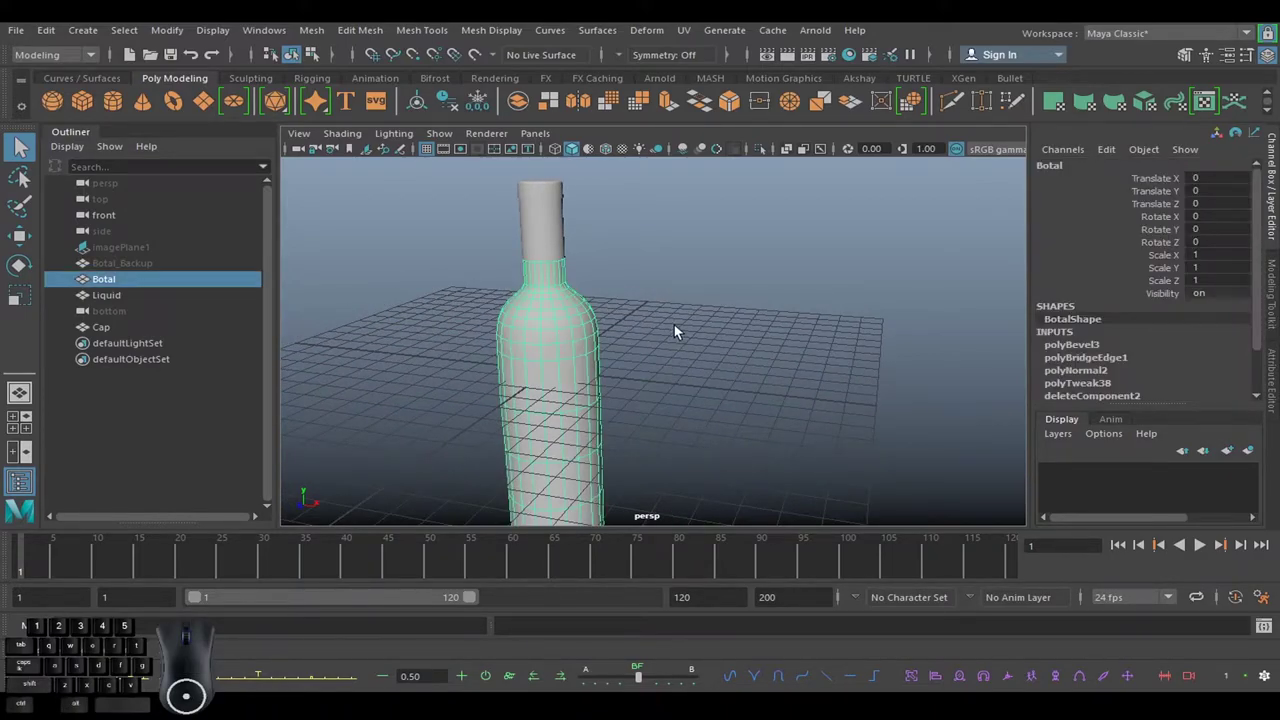
Frame the whole bottle and check the cap and body are separate objects.
drag(673, 378, 682, 348)
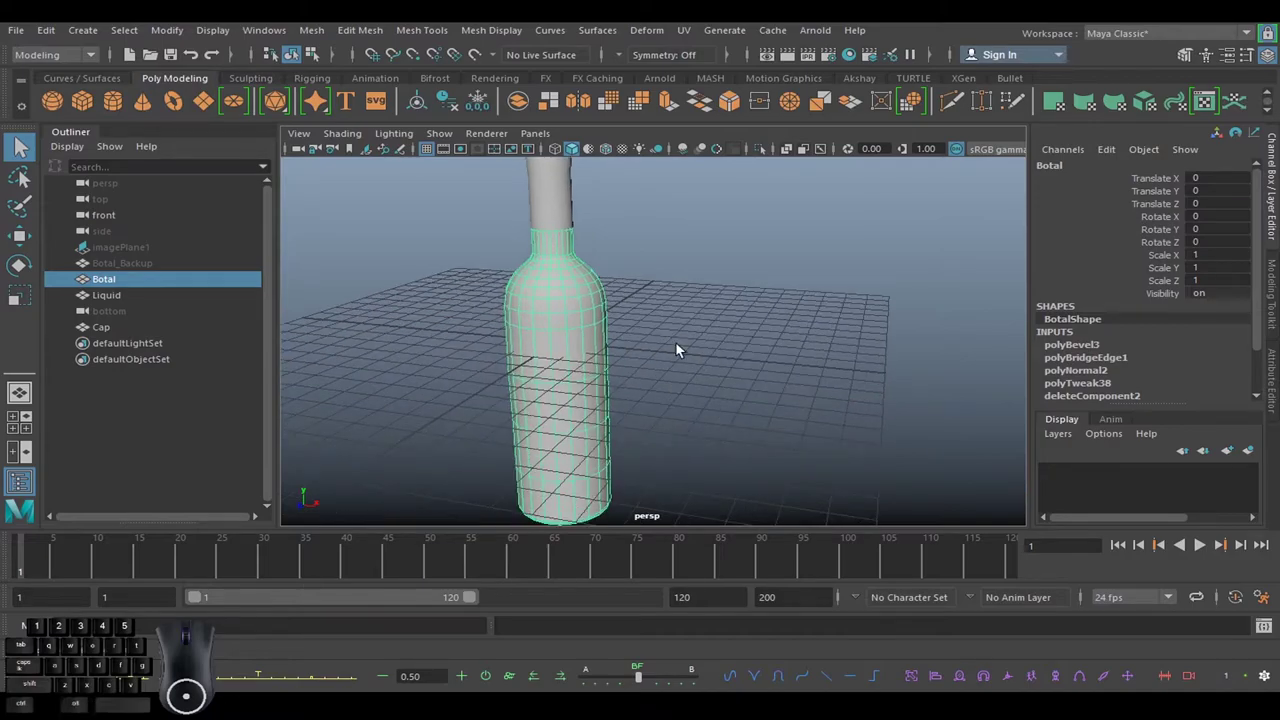
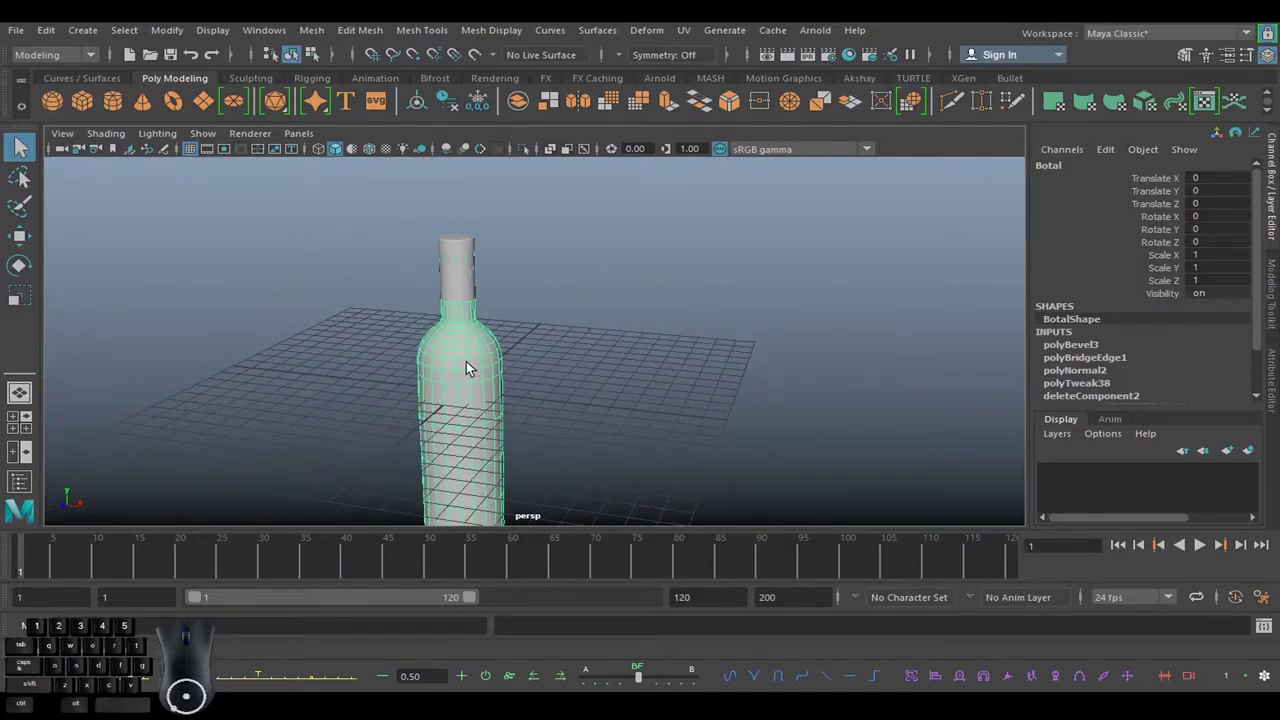
drag(564, 326, 578, 303)
click(484, 233)
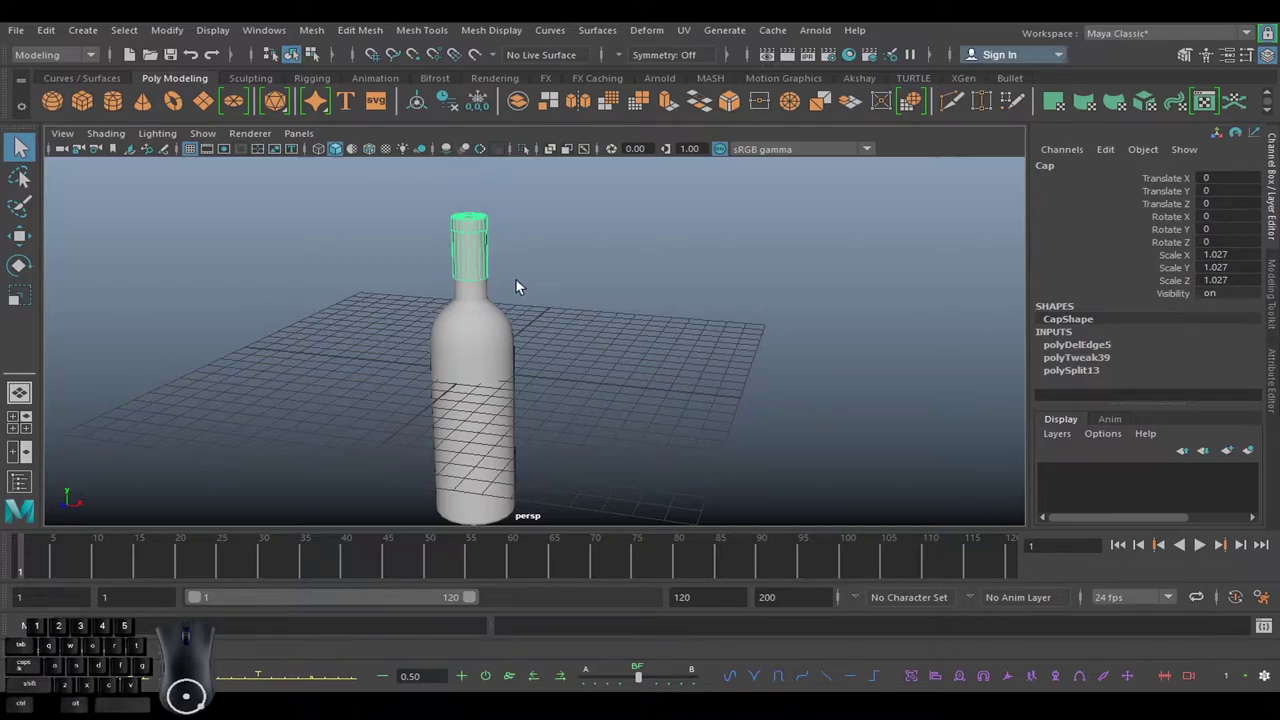
click(503, 343)
middle_click(576, 348)
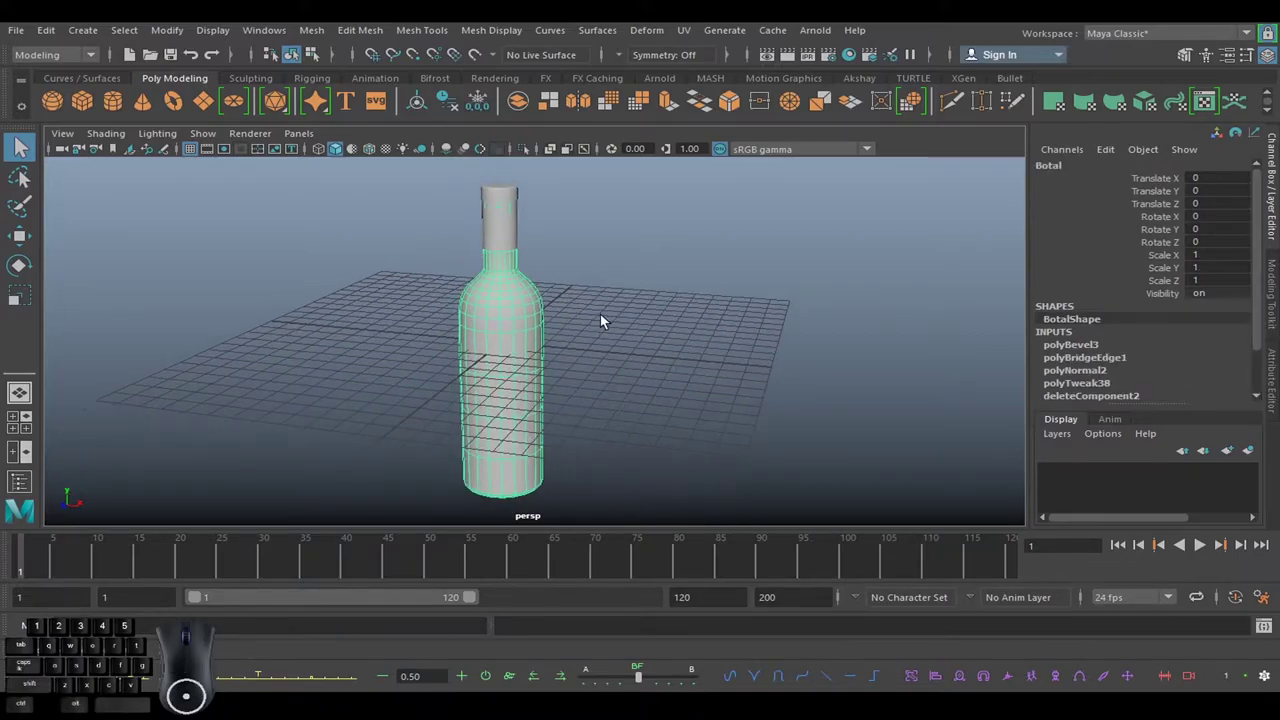
click(648, 298)
click(512, 311)
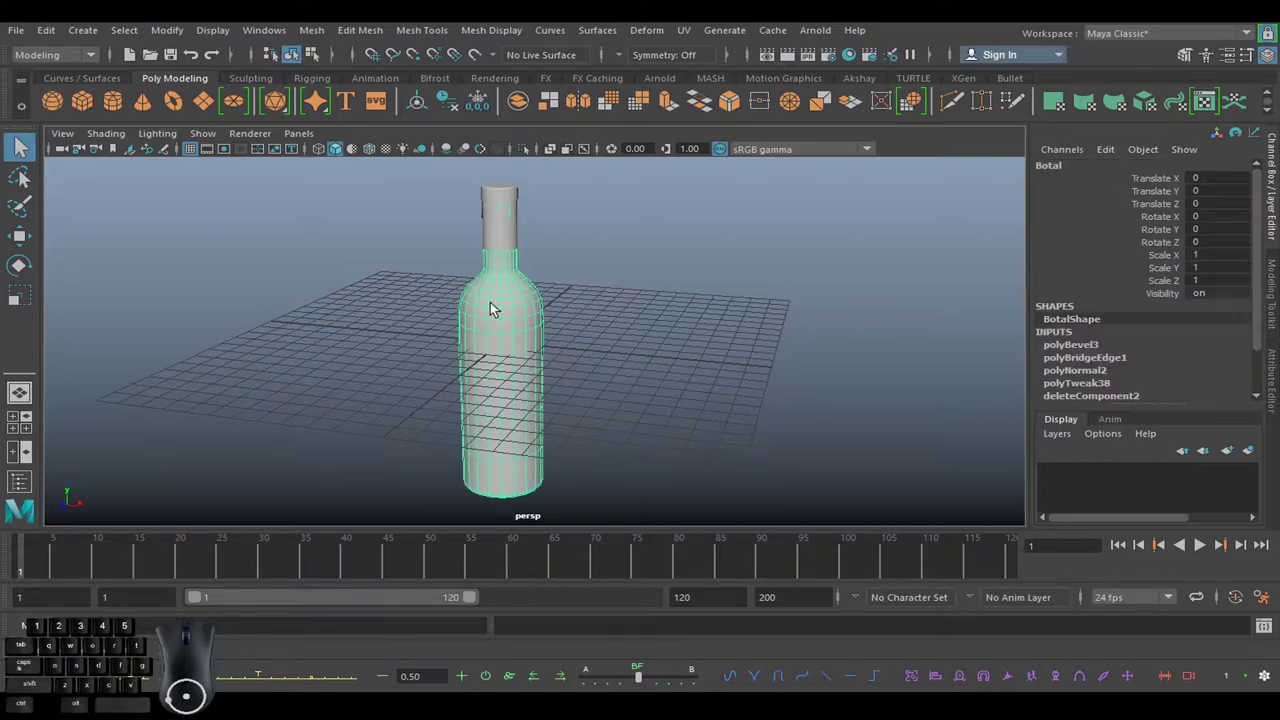
Select the Botal body mesh ready for UV work.
click(59, 62)
click(60, 79)
click(694, 32)
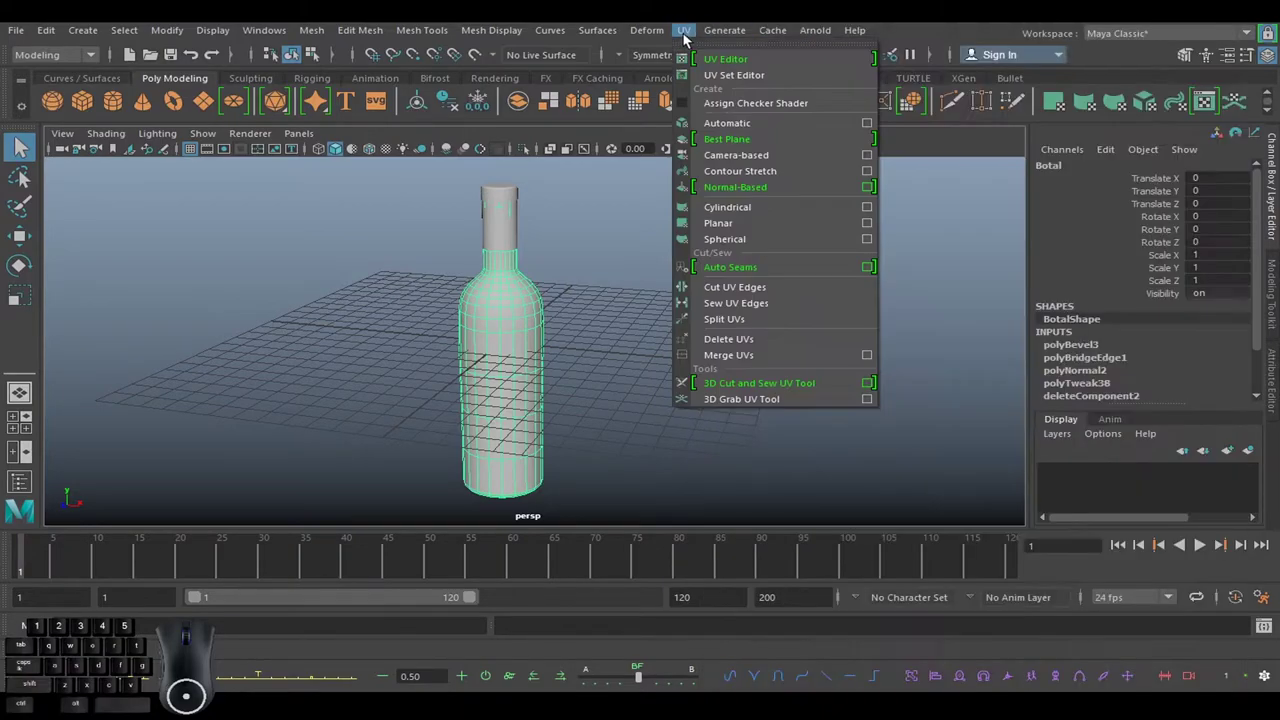
Show the UV Editor with the body's rectangle-and-circle layout docked beside the perspective view.
click(746, 66)
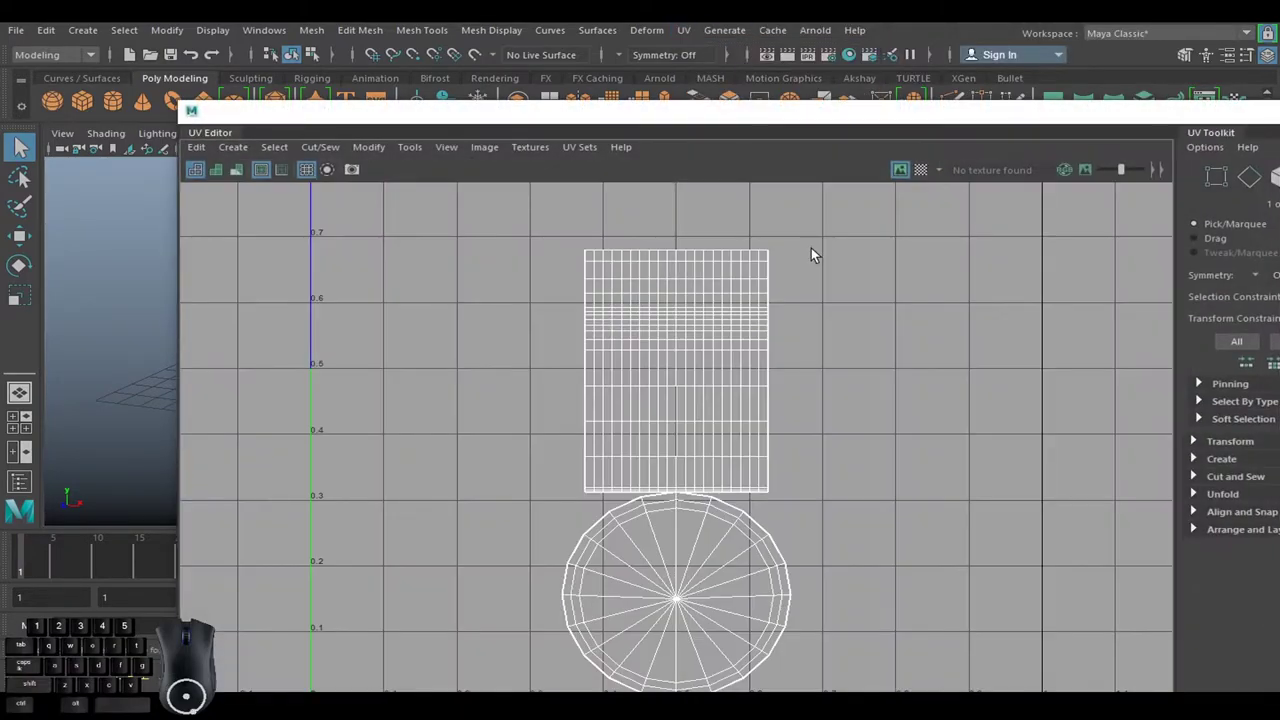
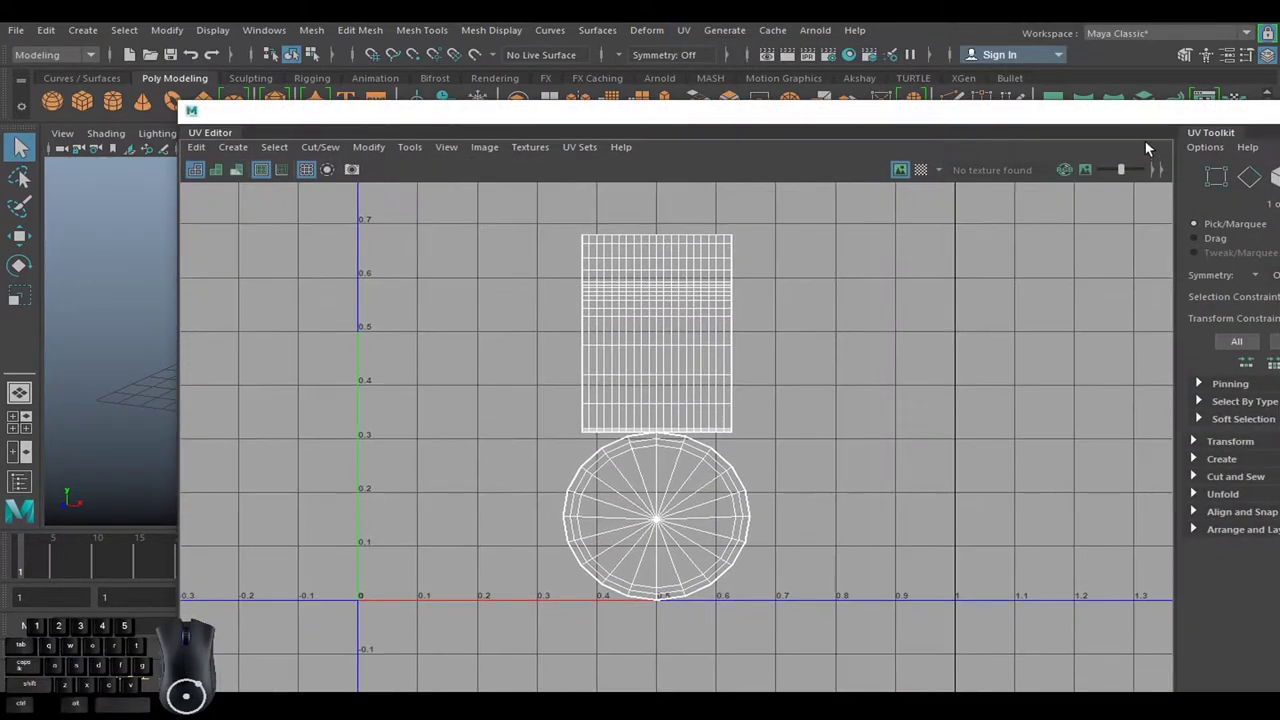
double_click(1188, 127)
drag(726, 369, 735, 424)
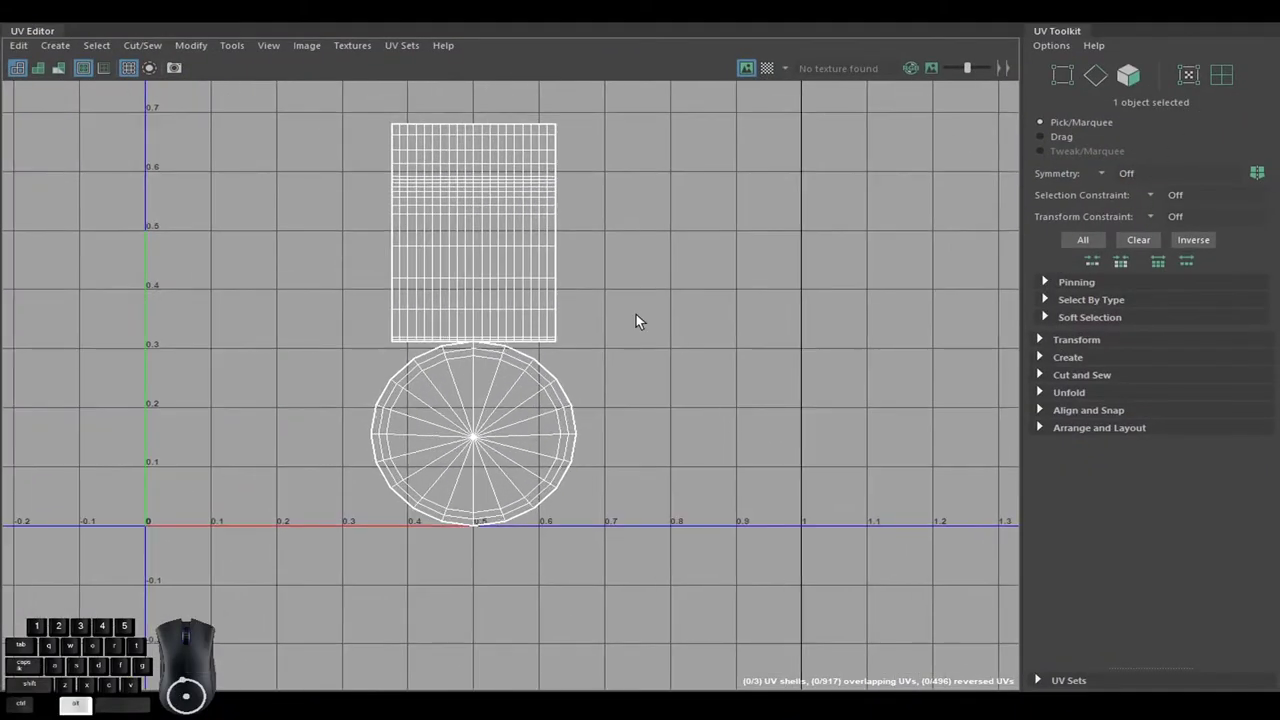
click(517, 233)
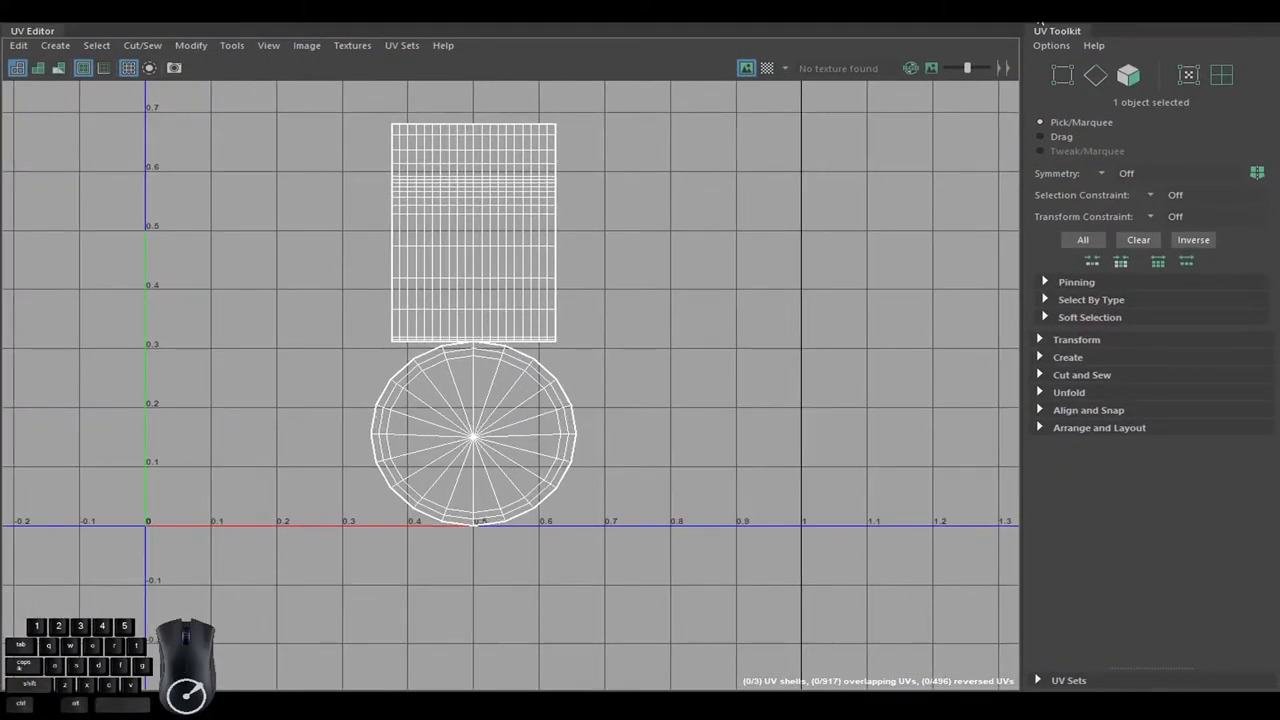
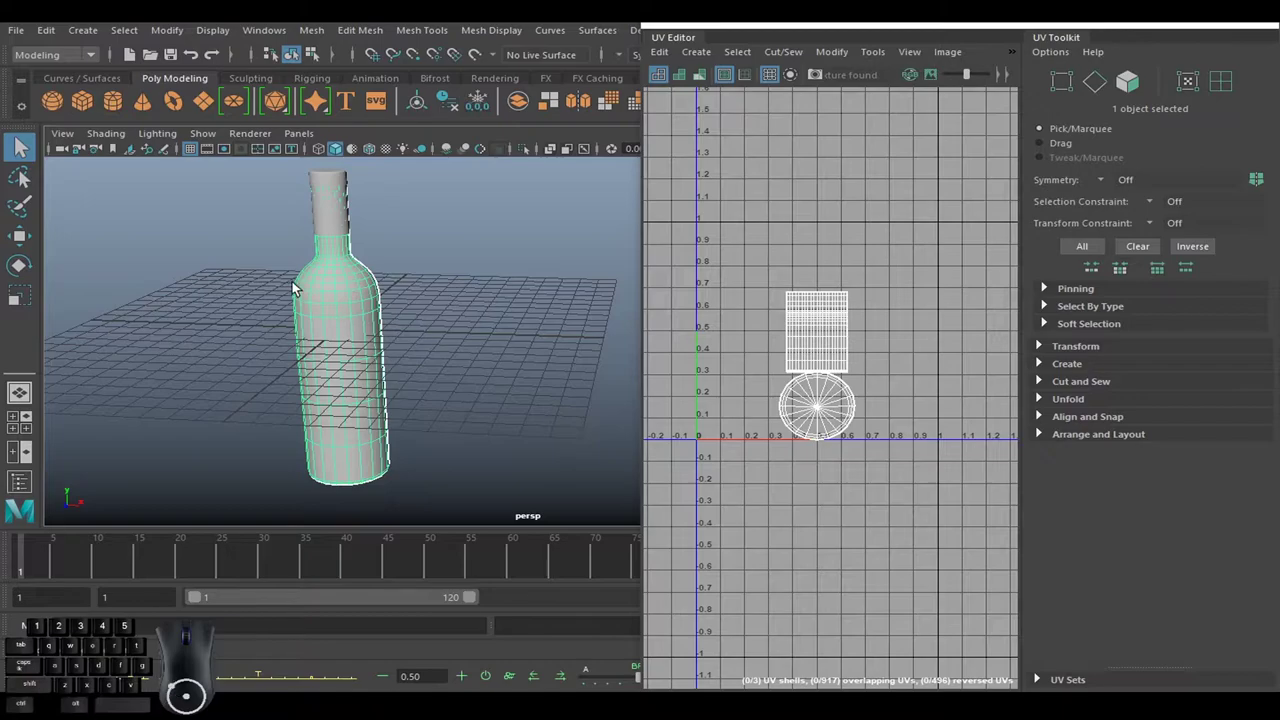
right_click(808, 297)
right_click(865, 351)
middle_click(862, 281)
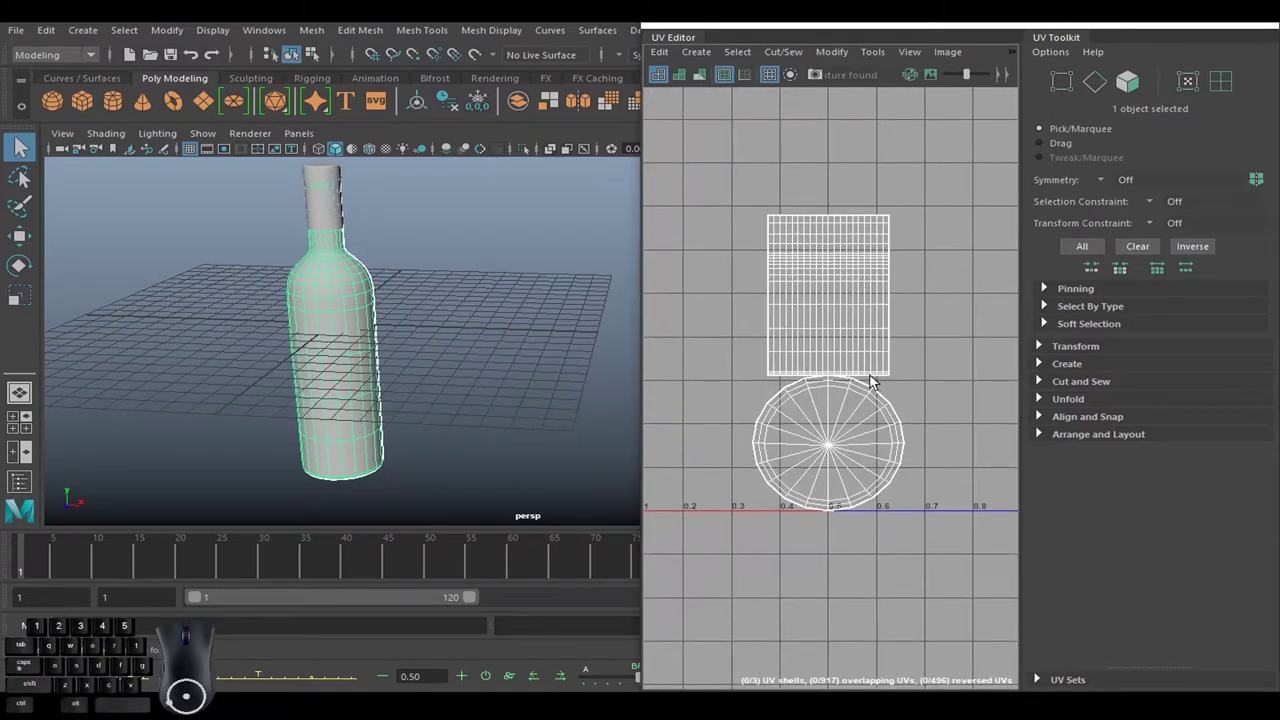
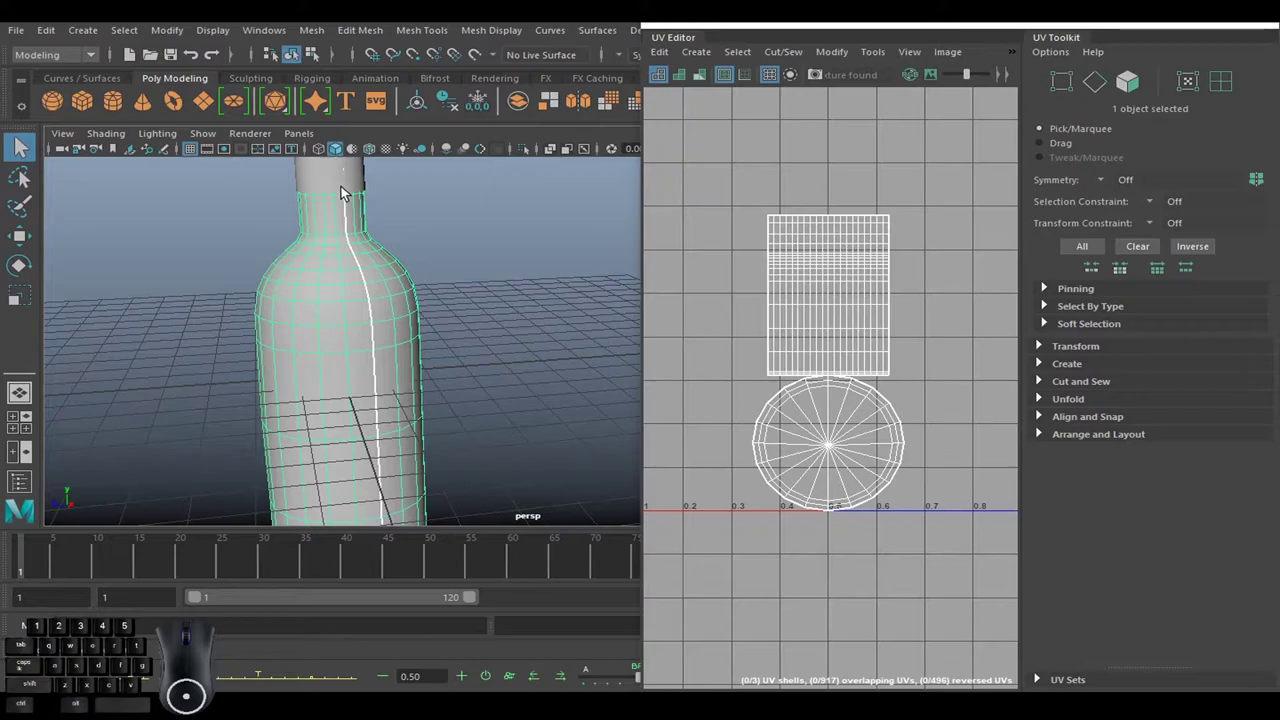
middle_click(477, 348)
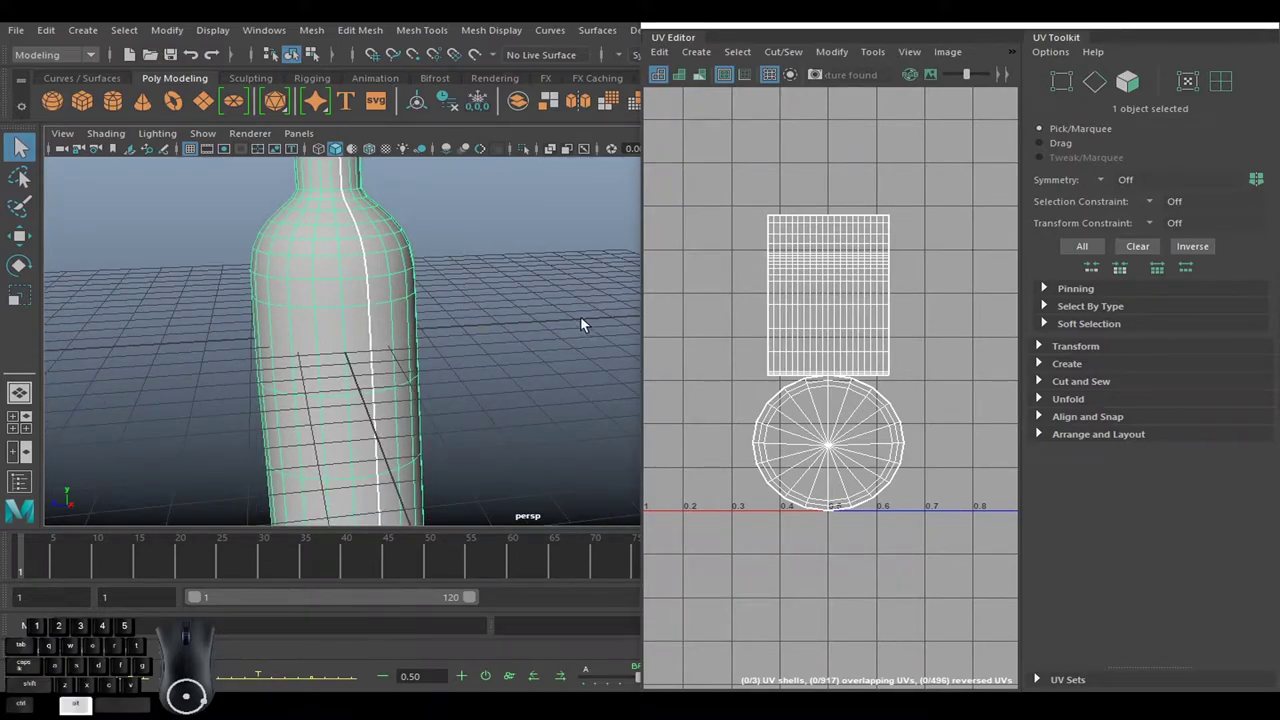
middle_click(483, 295)
right_click(477, 351)
right_click(496, 362)
middle_click(495, 323)
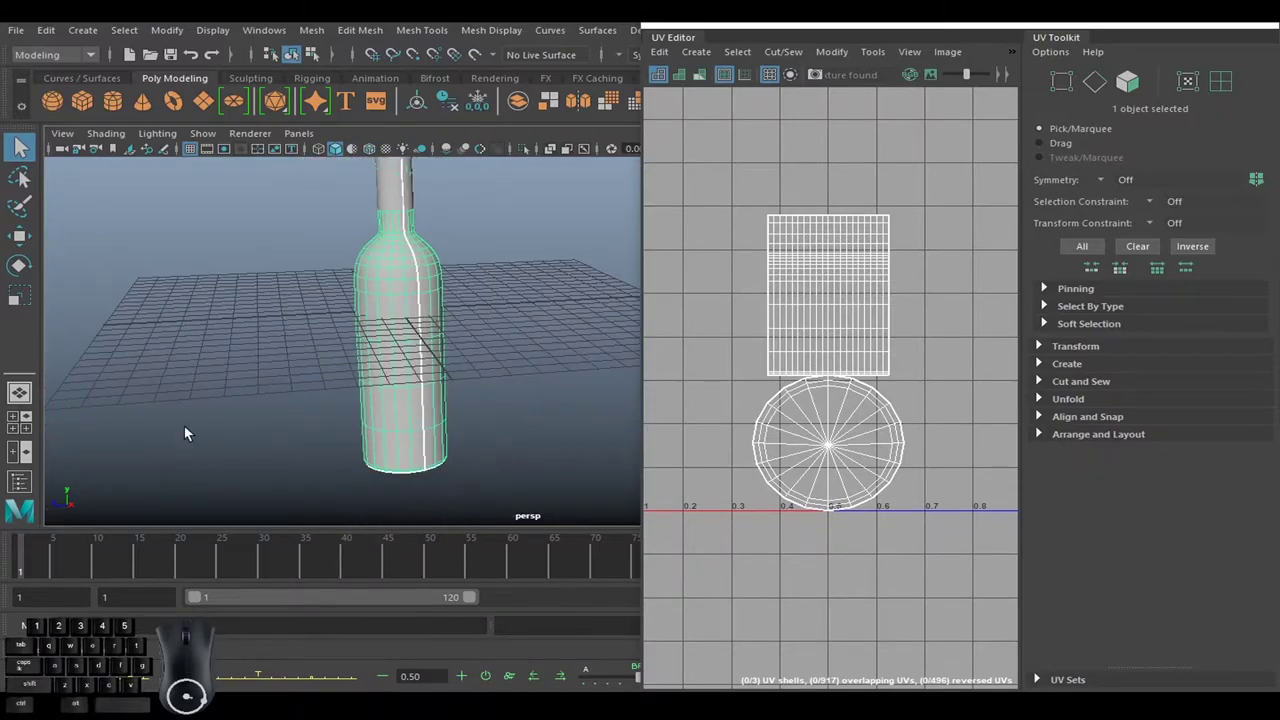
click(28, 481)
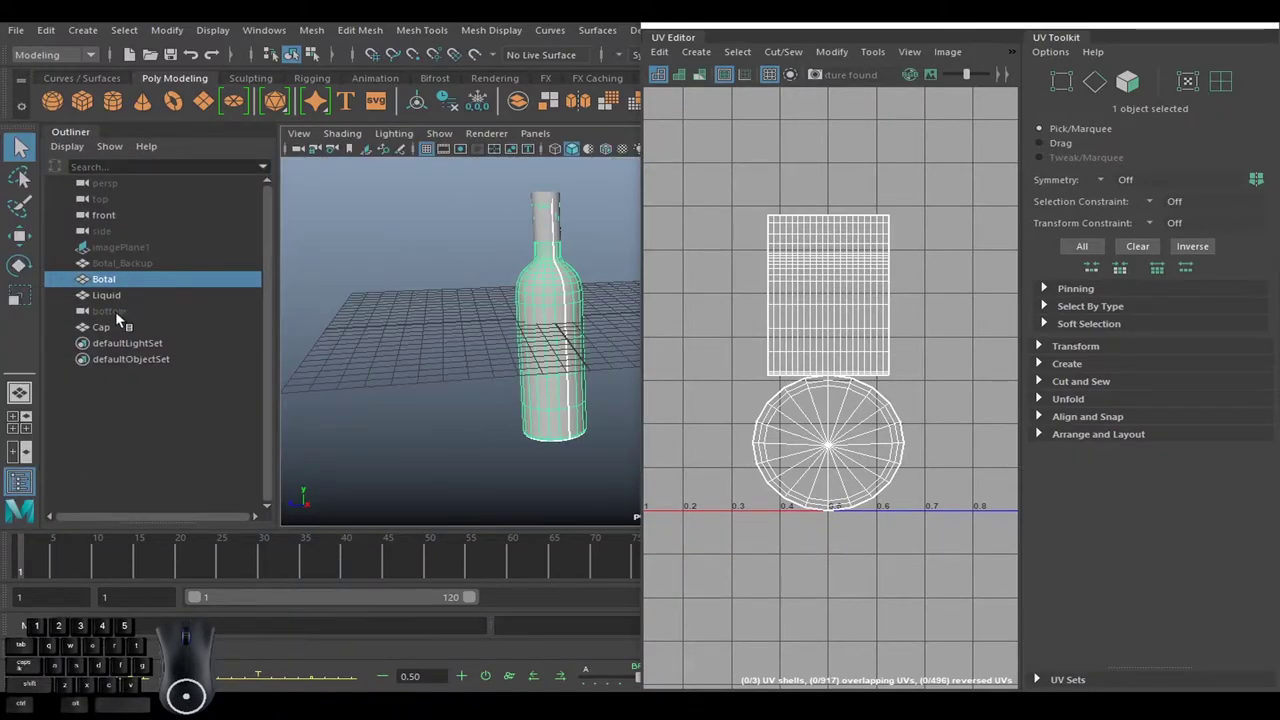
click(121, 327)
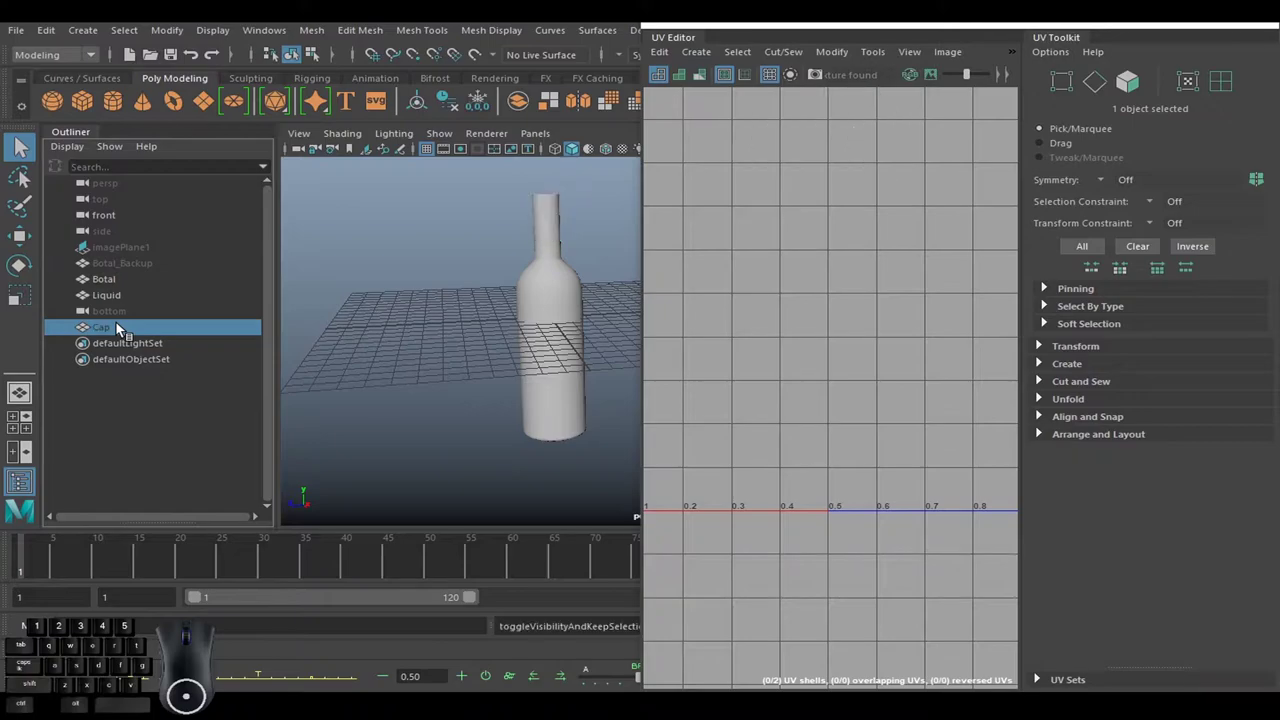
click(120, 301)
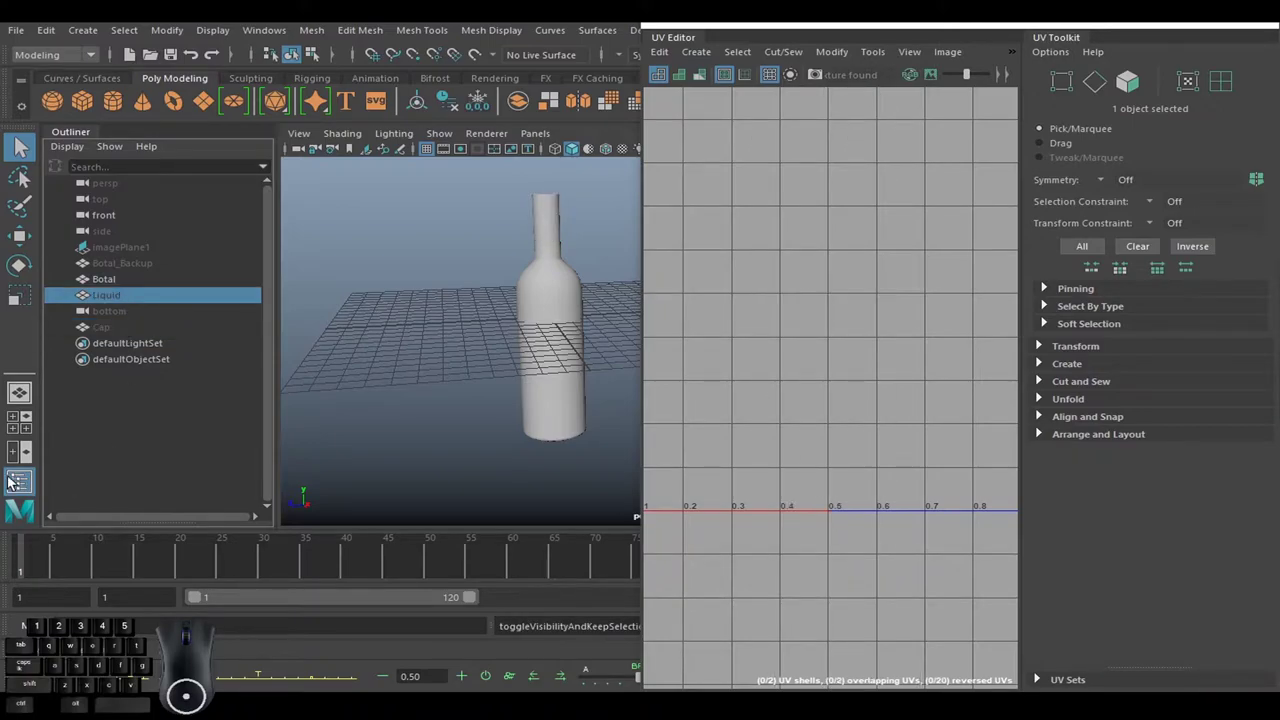
click(24, 485)
click(427, 260)
drag(492, 276, 408, 377)
click(441, 321)
click(330, 319)
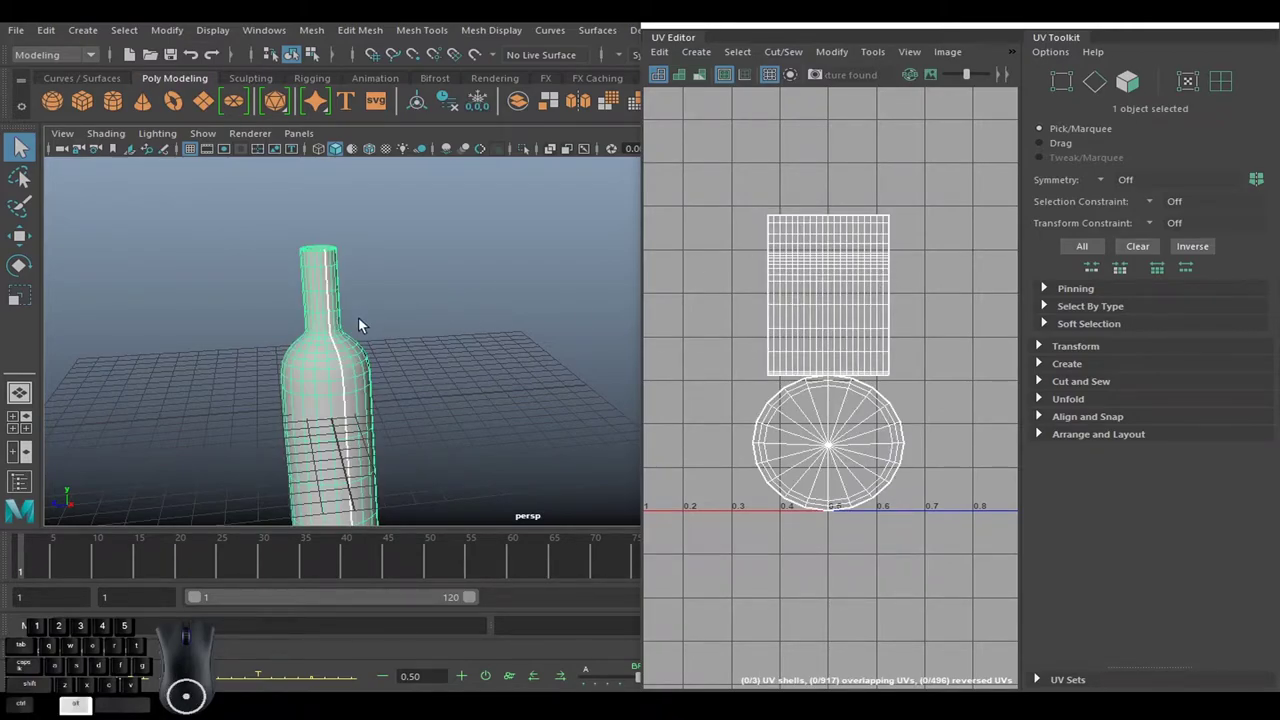
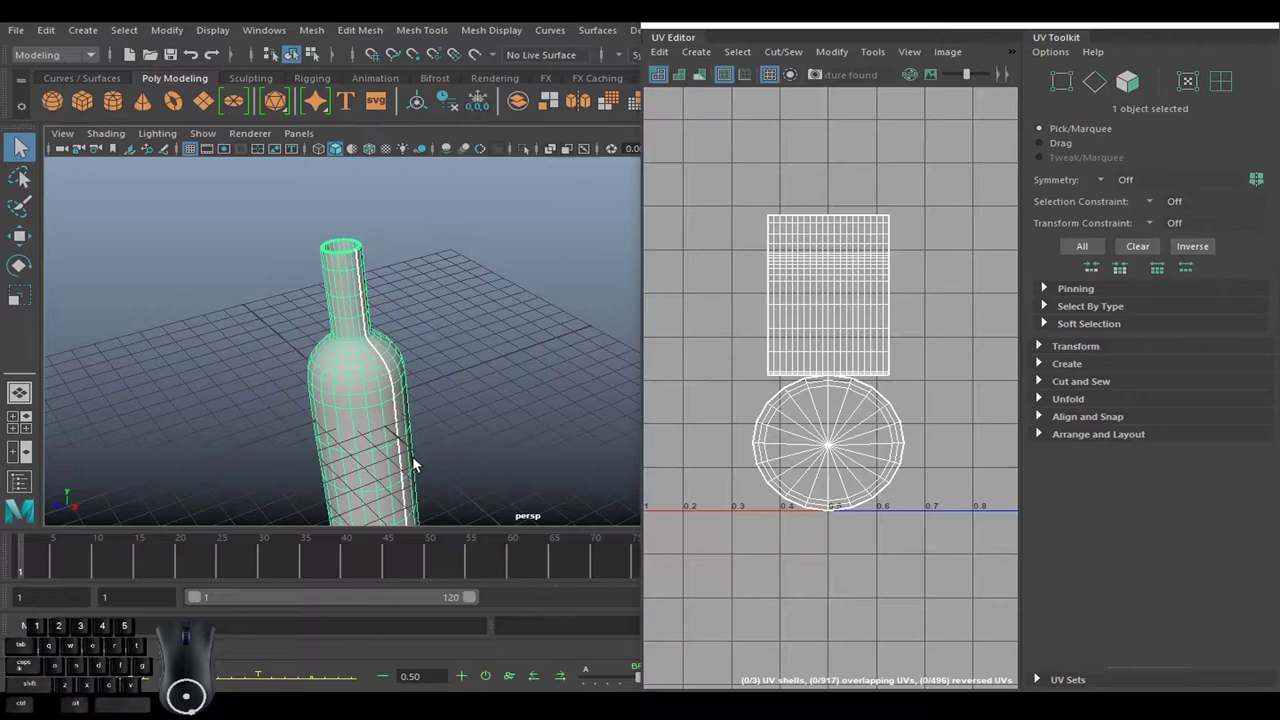
drag(454, 436, 453, 396)
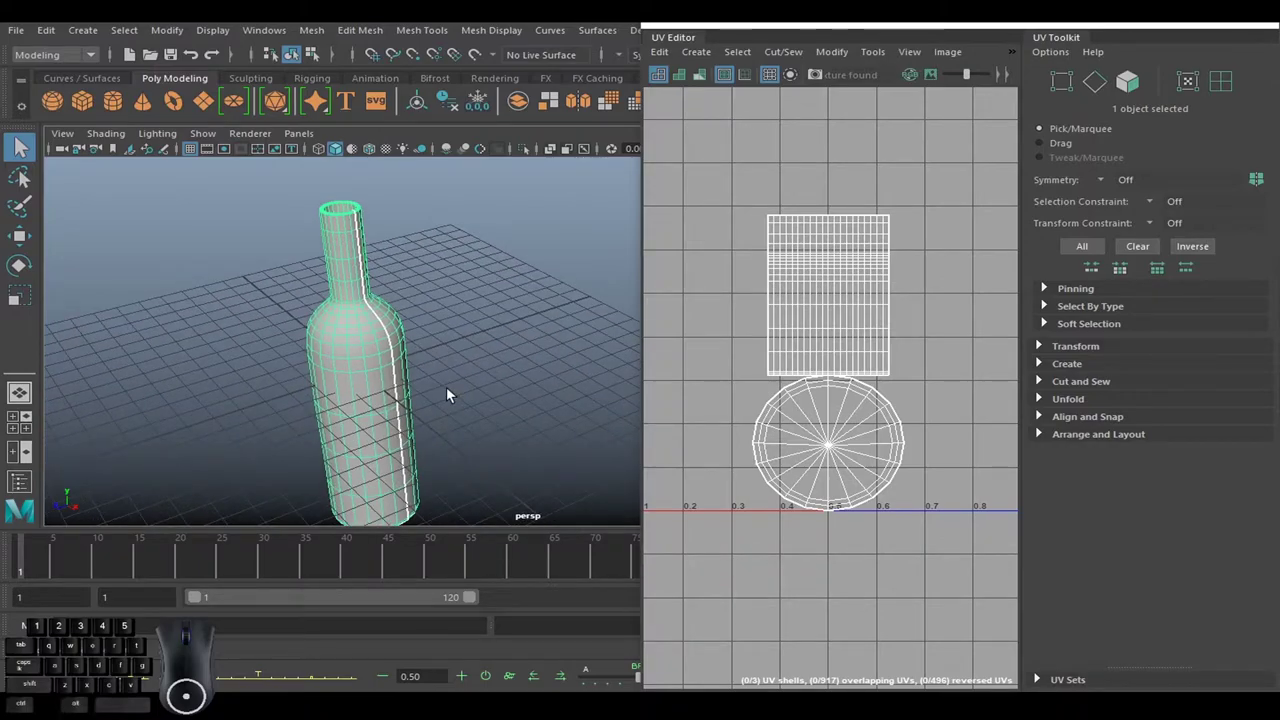
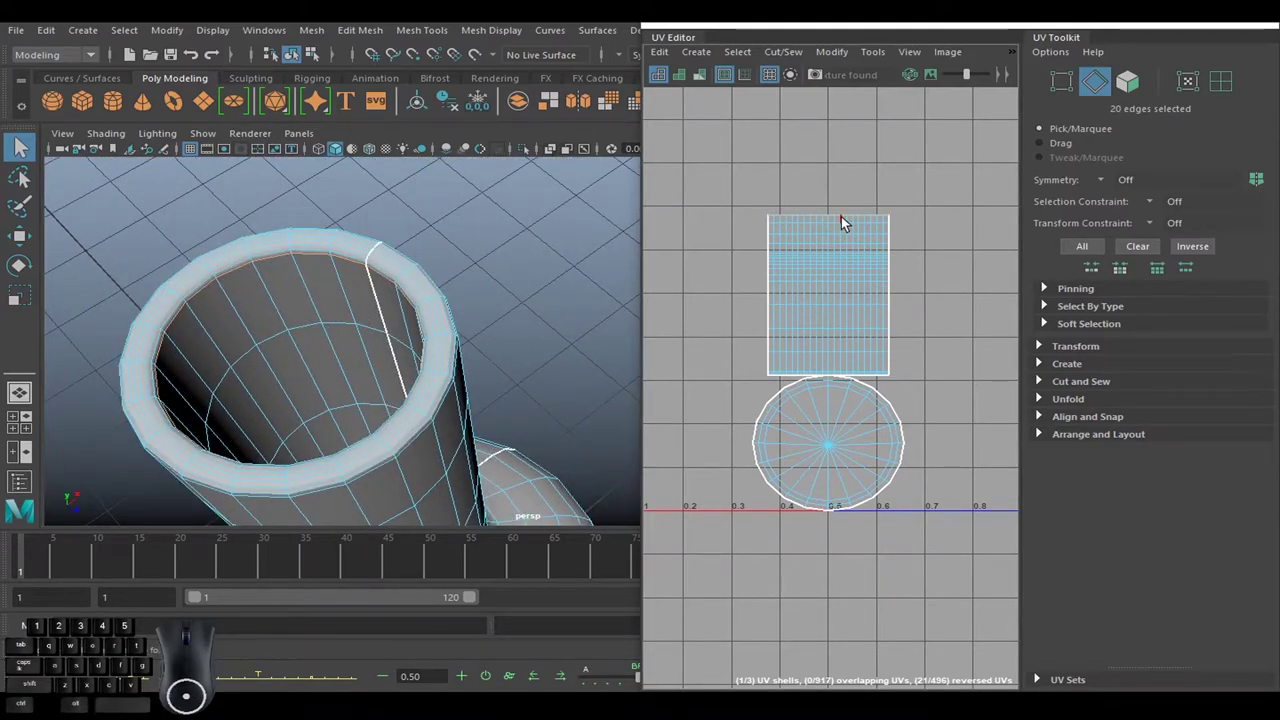
Cut UV Edges along the selected mouth-rim loop, making the inner wall its own shell.
drag(850, 223, 781, 242)
click(761, 186)
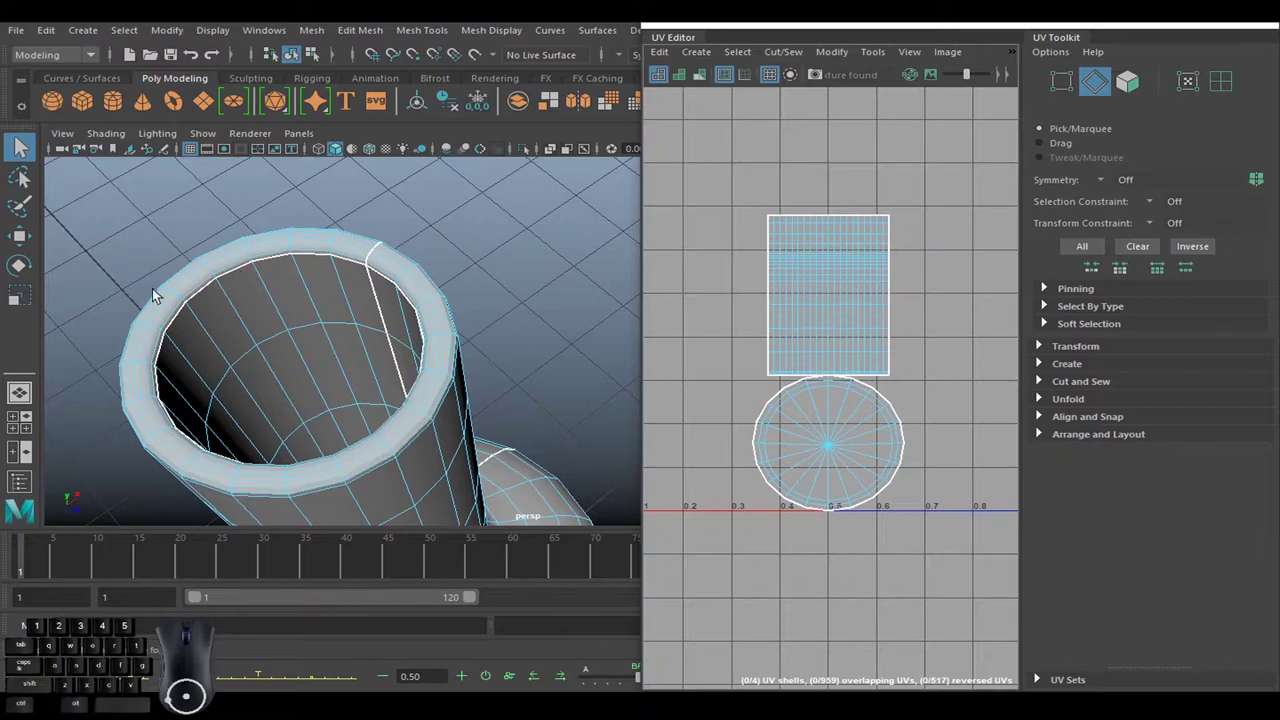
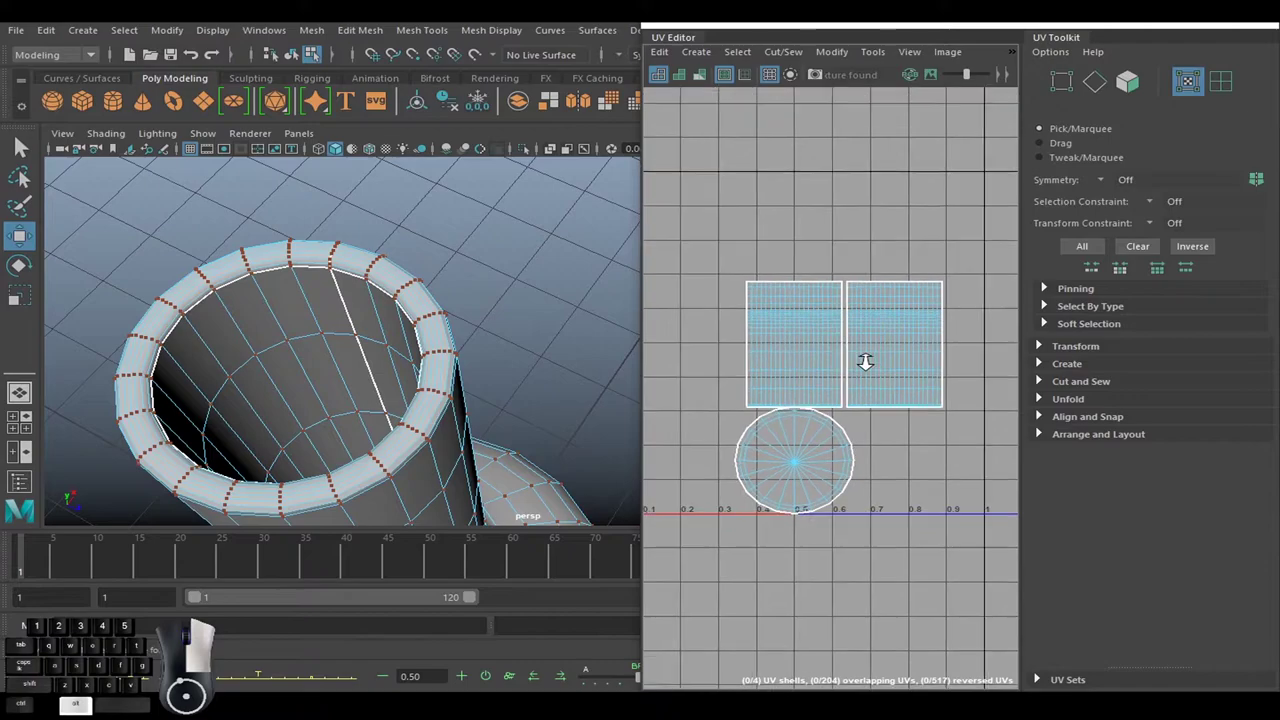
Select the cap's UV circle and move it right so the two circles no longer overlap.
double_click(763, 468)
middle_click(862, 476)
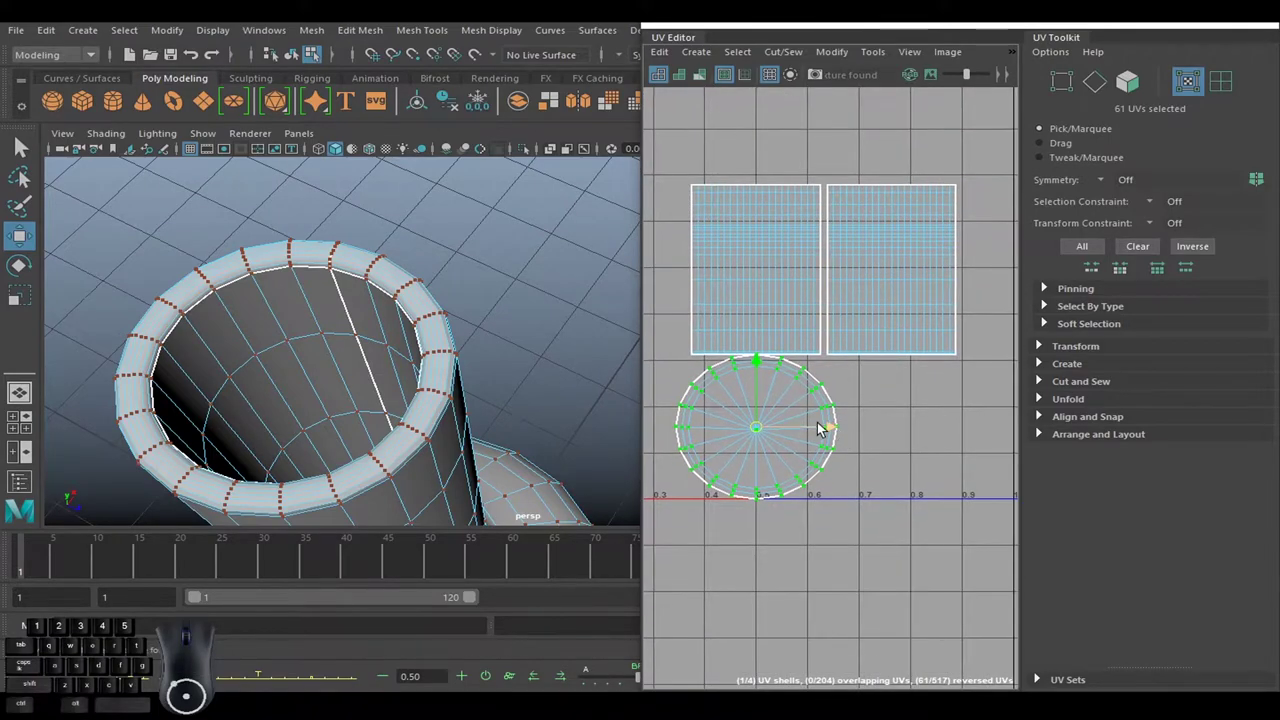
drag(837, 433, 988, 431)
drag(506, 398, 493, 273)
drag(511, 389, 513, 319)
drag(520, 366, 508, 319)
drag(538, 373, 462, 299)
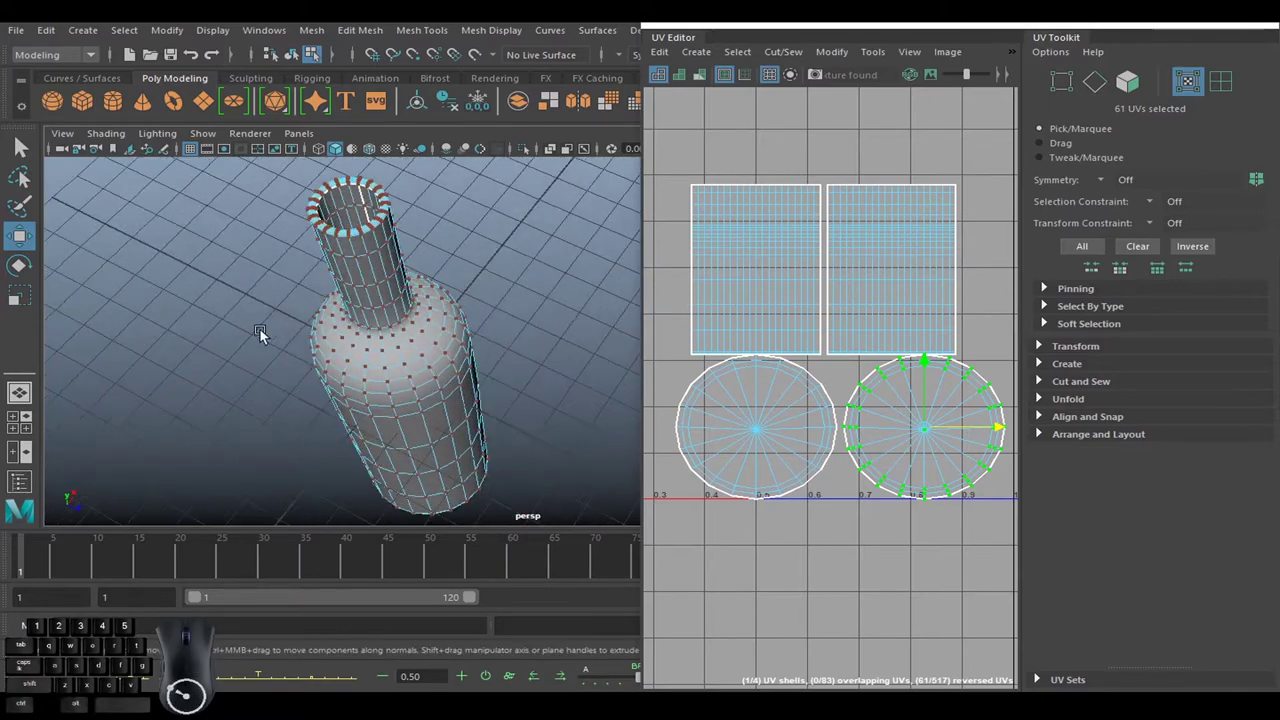
drag(509, 270, 519, 350)
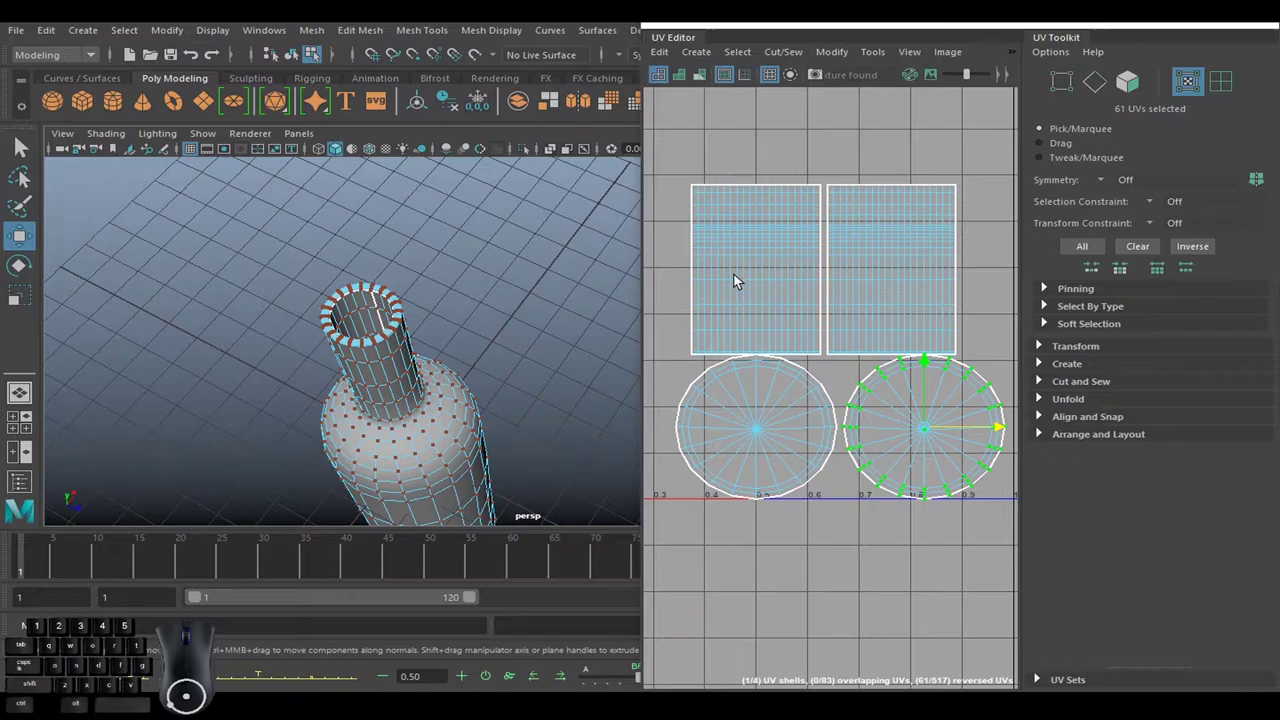
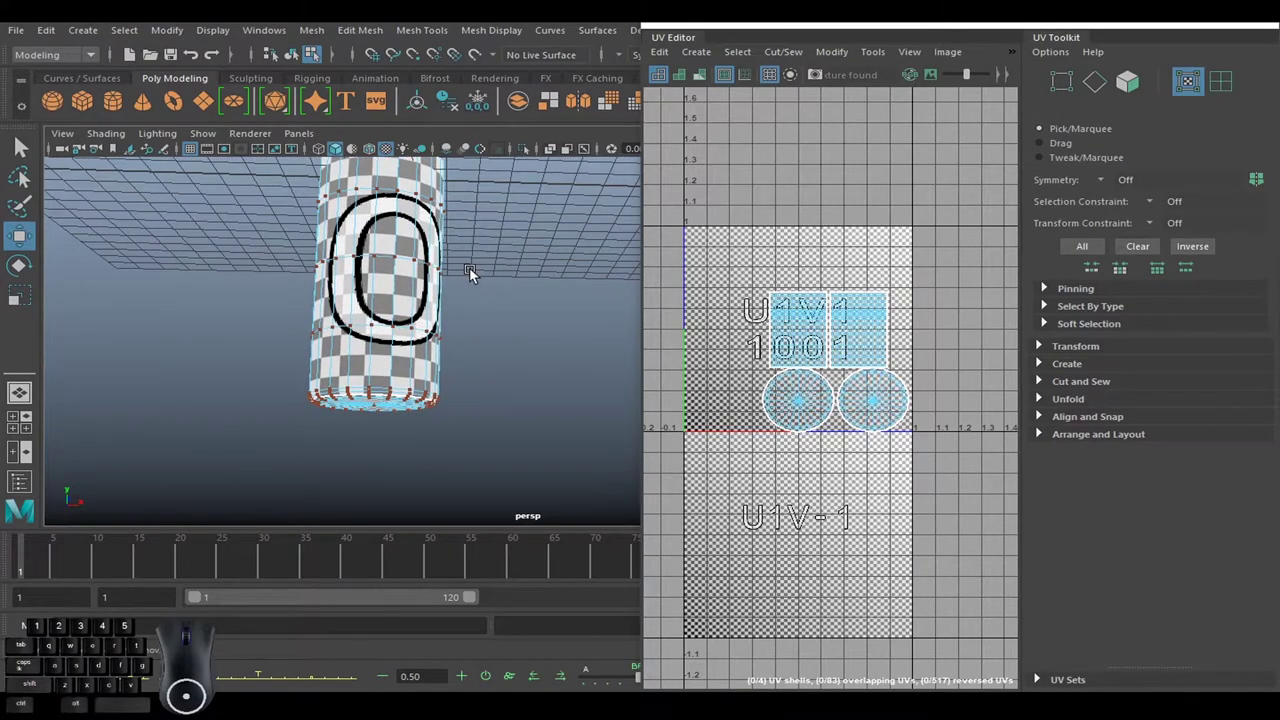
Orbit the bottle to inspect the checker pattern on its base and body.
drag(462, 328, 486, 241)
drag(481, 268, 478, 340)
drag(445, 308, 494, 427)
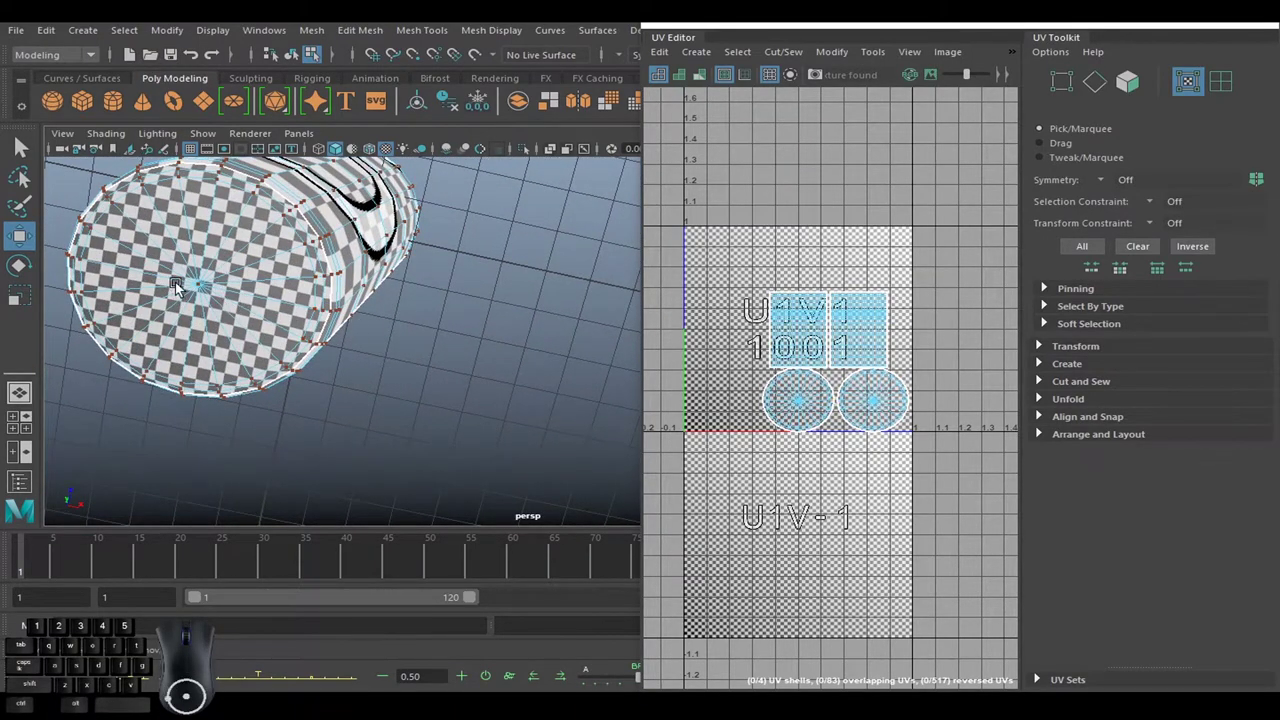
drag(303, 278, 239, 315)
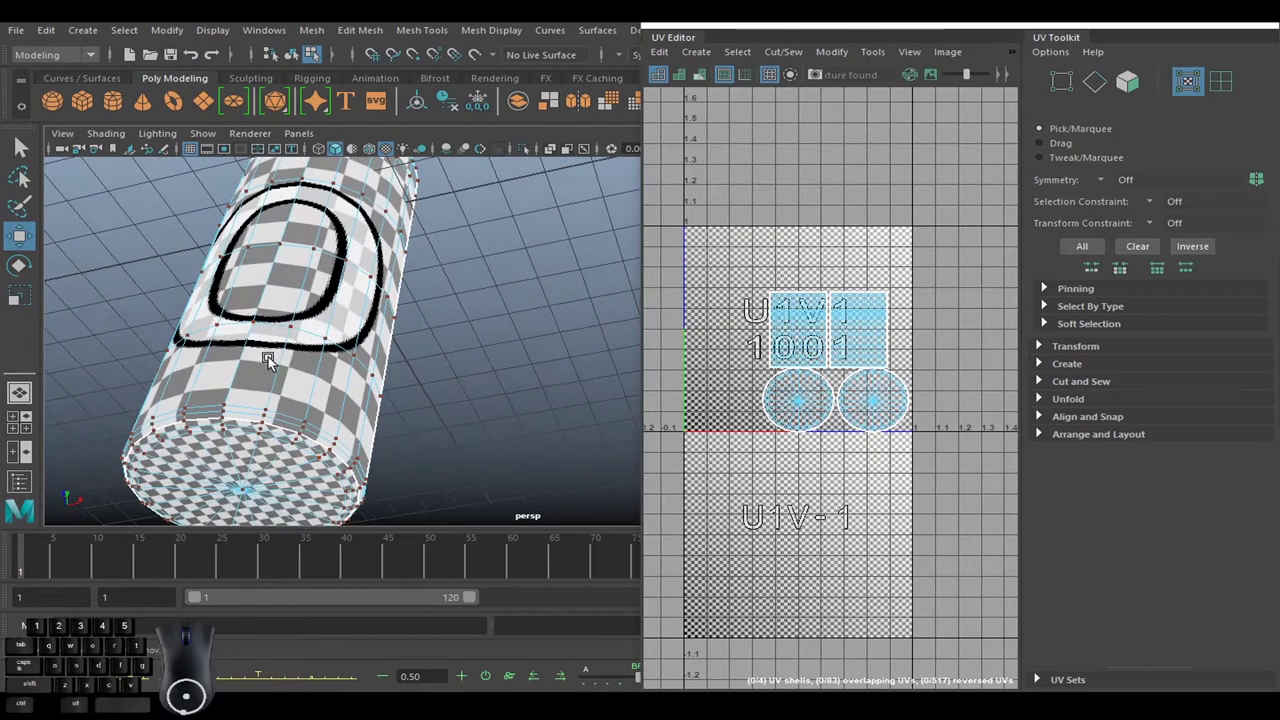
drag(343, 341, 340, 285)
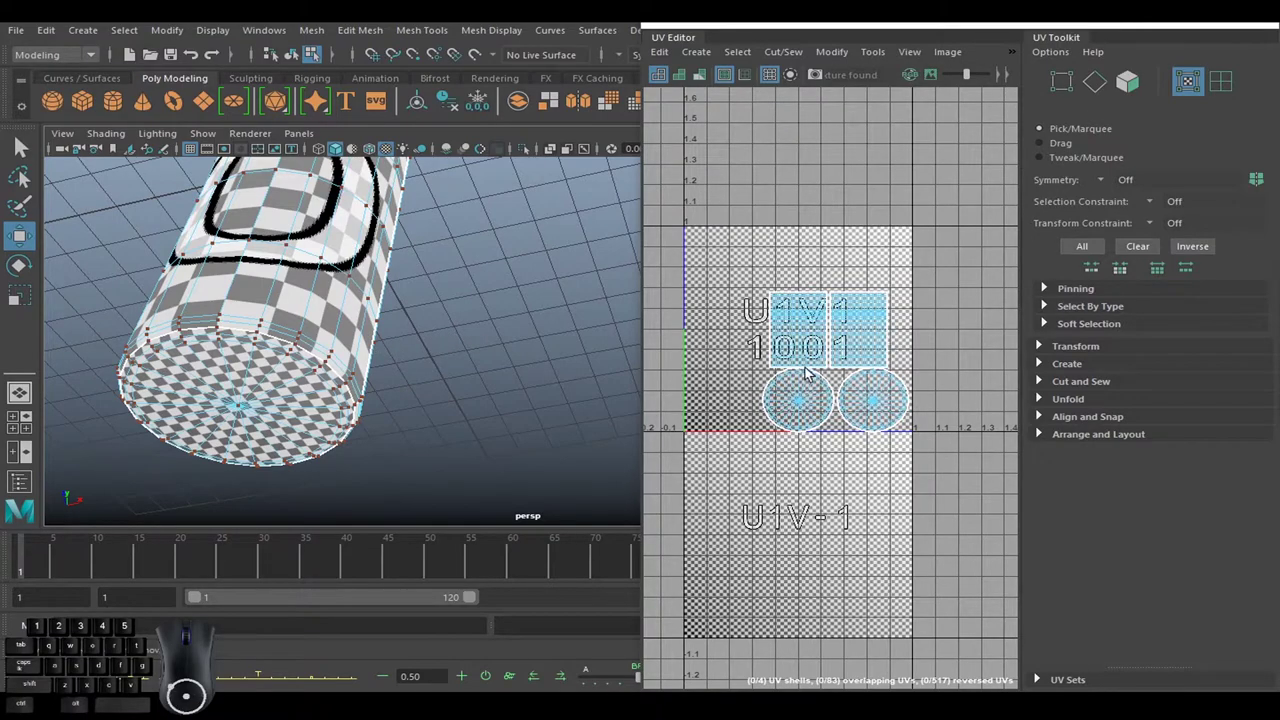
Try scaling and rotating the UV shells with the manipulator, undoing a wrong transform.
click(806, 344)
drag(807, 345, 864, 341)
double_click(792, 342)
click(870, 353)
key(r)
drag(927, 298, 995, 317)
drag(829, 331, 824, 309)
key(e)
middle_click(959, 305)
key(ctrl+z)
middle_click(964, 289)
key(w)
click(797, 303)
click(803, 404)
click(827, 390)
click(898, 390)
click(891, 403)
drag(911, 374, 616, 407)
drag(443, 386, 823, 408)
middle_click(874, 401)
Select the two rectangular body shells and scale them up to fill the tile above the circles.
click(394, 381)
right_click(463, 380)
middle_click(482, 355)
click(507, 382)
middle_click(491, 415)
click(488, 393)
right_click(470, 389)
right_click(417, 392)
click(406, 390)
right_click(405, 349)
right_click(425, 292)
middle_click(440, 335)
click(447, 332)
drag(412, 295, 413, 308)
drag(407, 329, 461, 337)
drag(452, 320, 456, 391)
drag(398, 297, 464, 408)
drag(412, 320, 465, 394)
drag(379, 301, 447, 401)
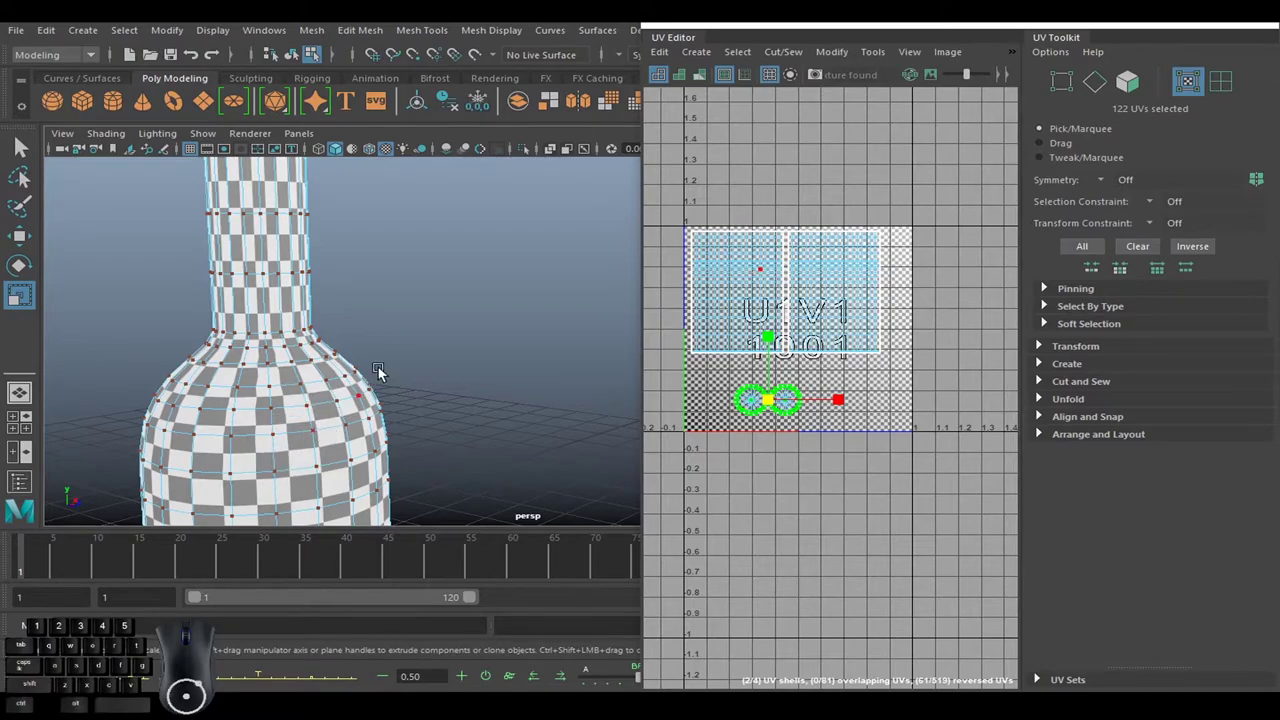
Orbit the bottle to verify the checker squares are even on the neck and body.
drag(439, 324, 468, 365)
drag(468, 387, 478, 441)
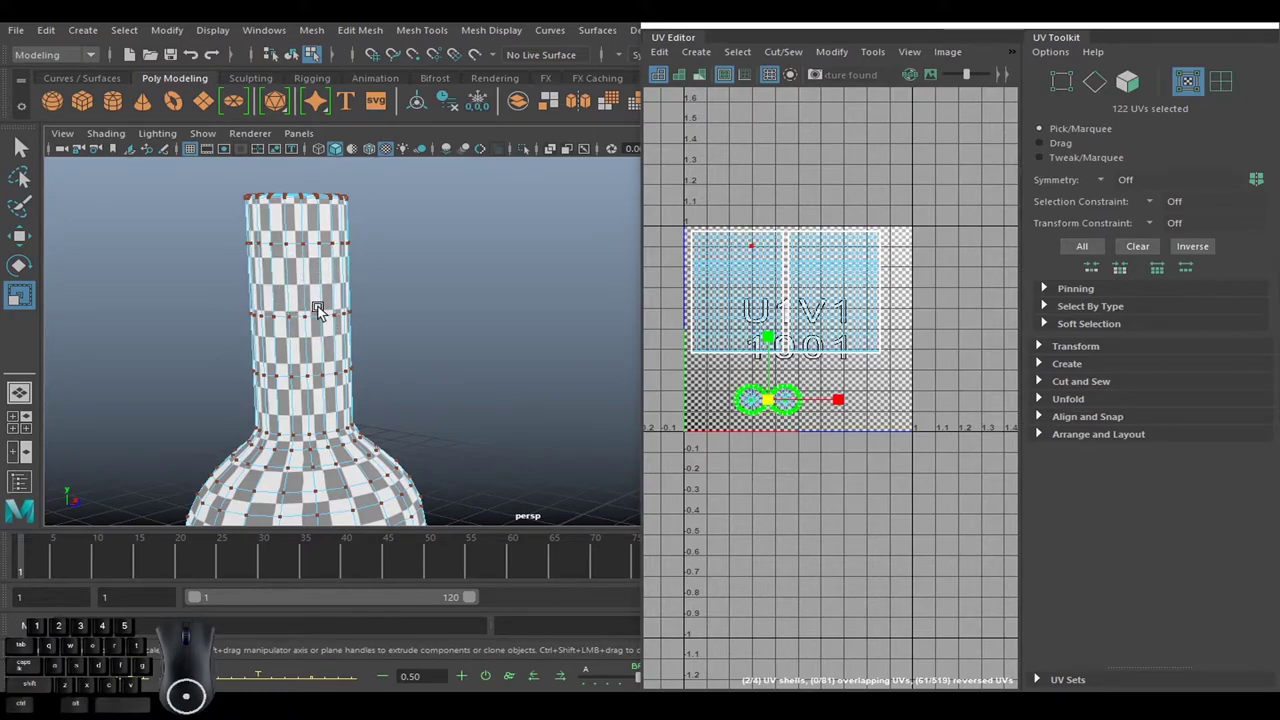
drag(404, 381, 422, 248)
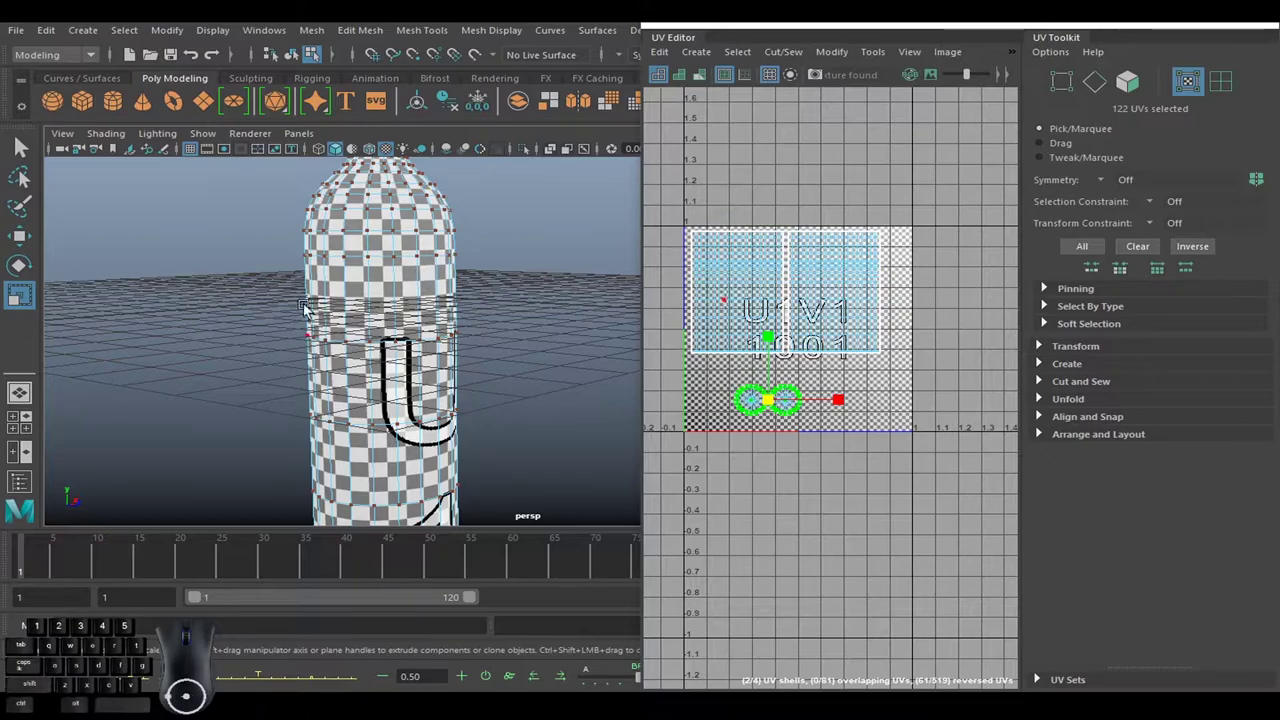
drag(504, 352, 408, 367)
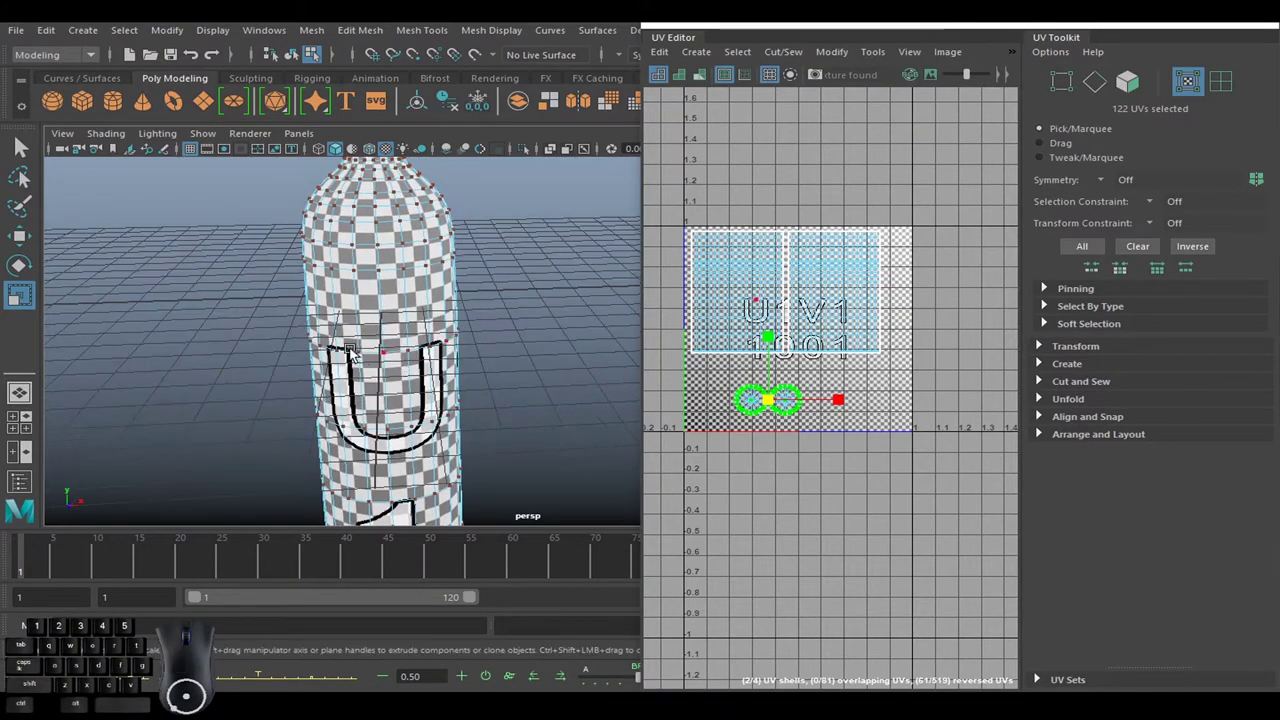
drag(469, 322, 460, 244)
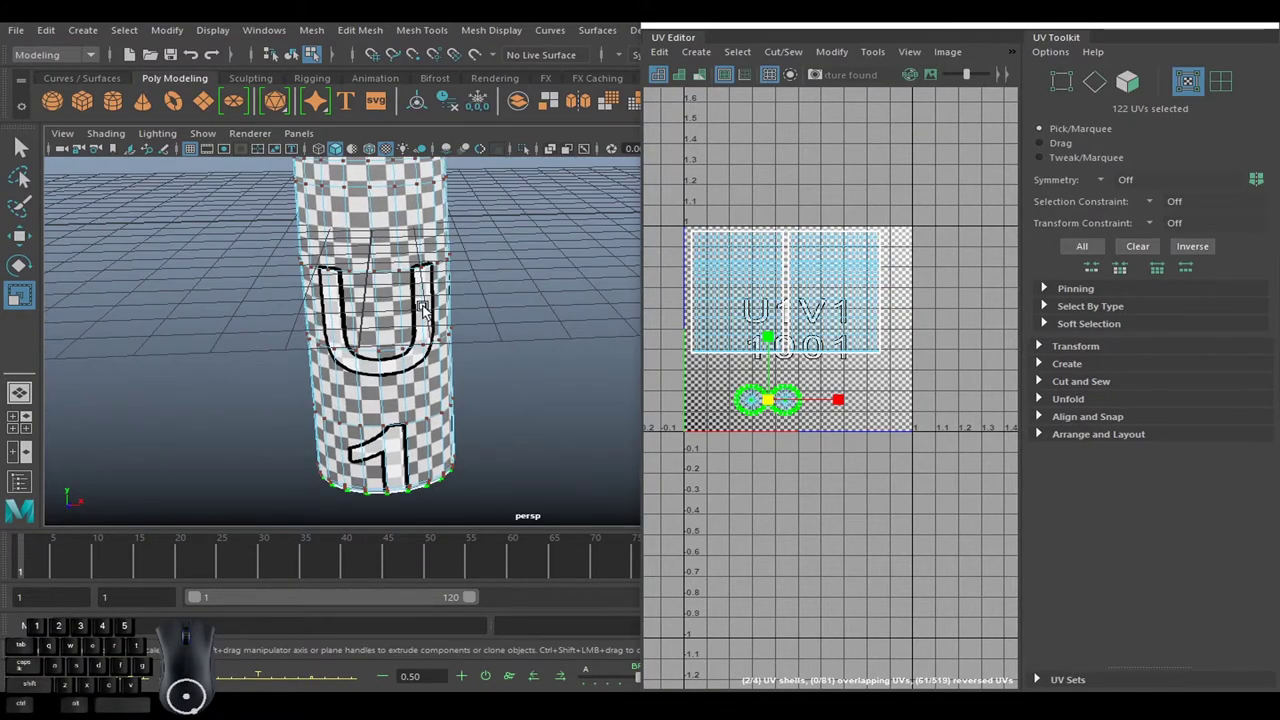
drag(459, 271, 450, 423)
drag(464, 321, 477, 375)
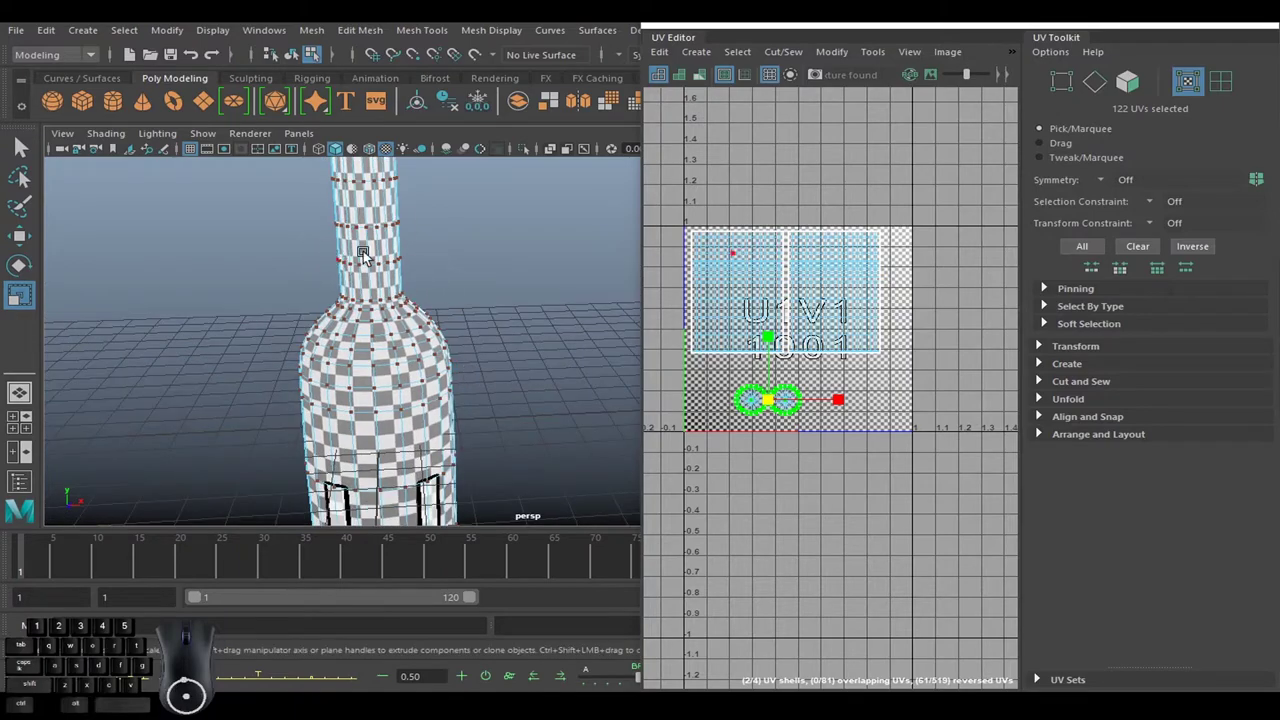
right_click(739, 261)
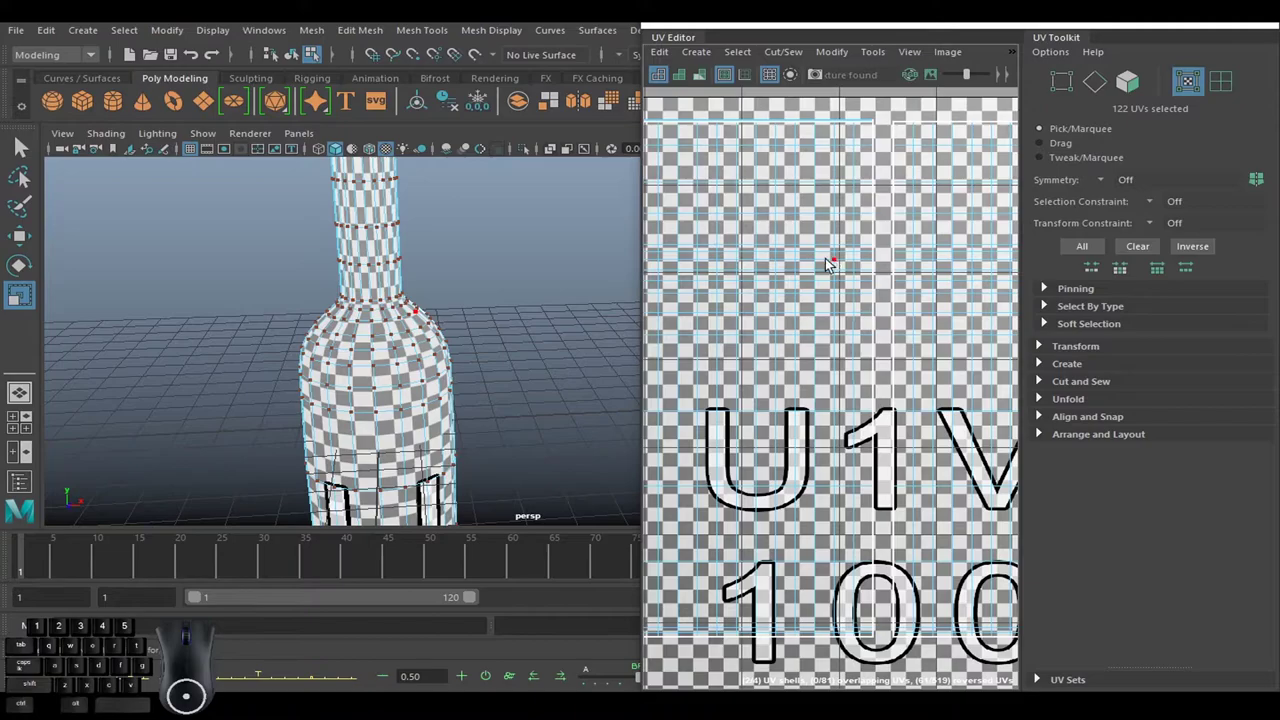
right_click(817, 345)
right_click(803, 341)
right_click(819, 335)
Save a UV Snapshot of the layout as a 2048×2048 JPEG via Image > UV Snapshot.
right_click(828, 337)
drag(531, 345, 480, 237)
drag(498, 343, 475, 274)
drag(464, 326, 877, 225)
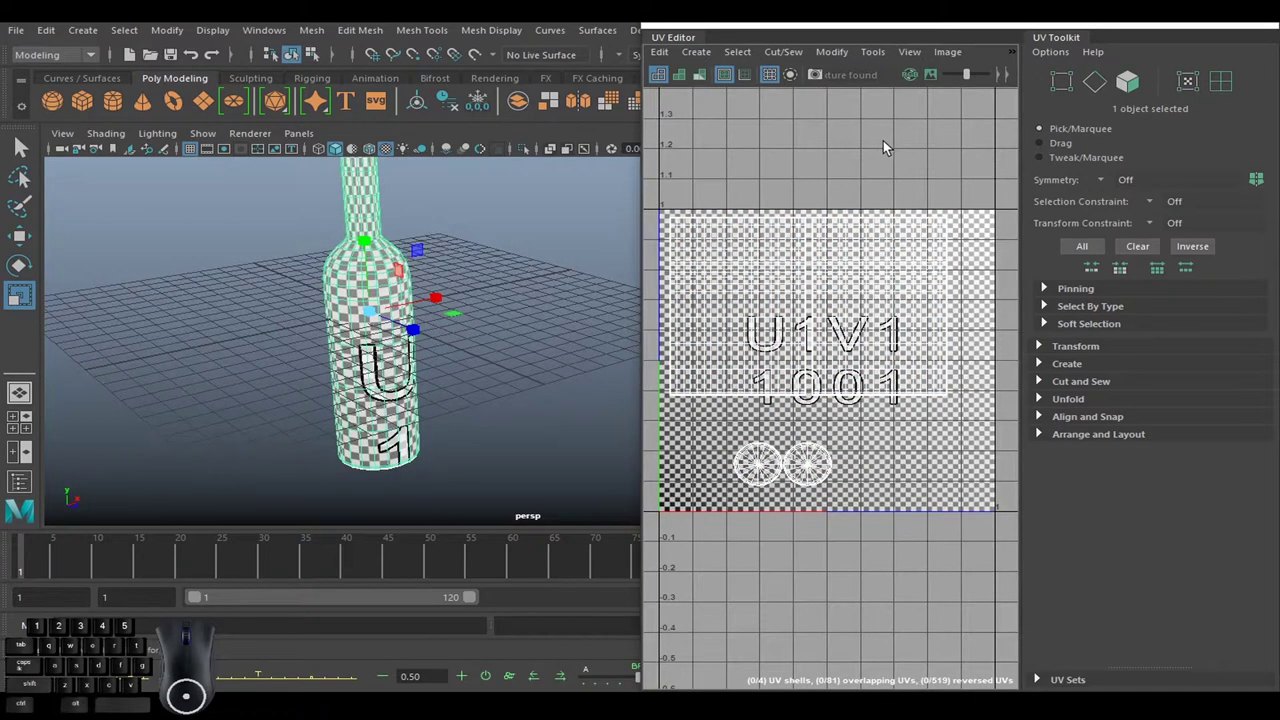
click(953, 58)
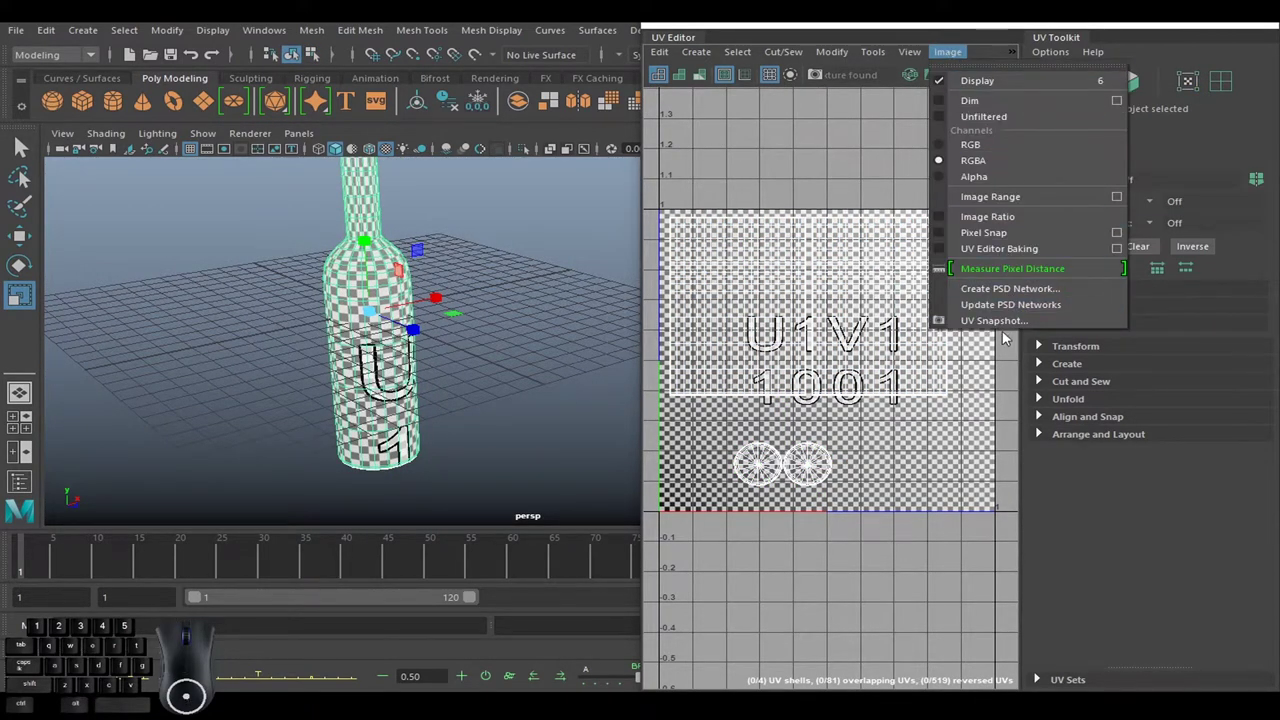
click(1017, 326)
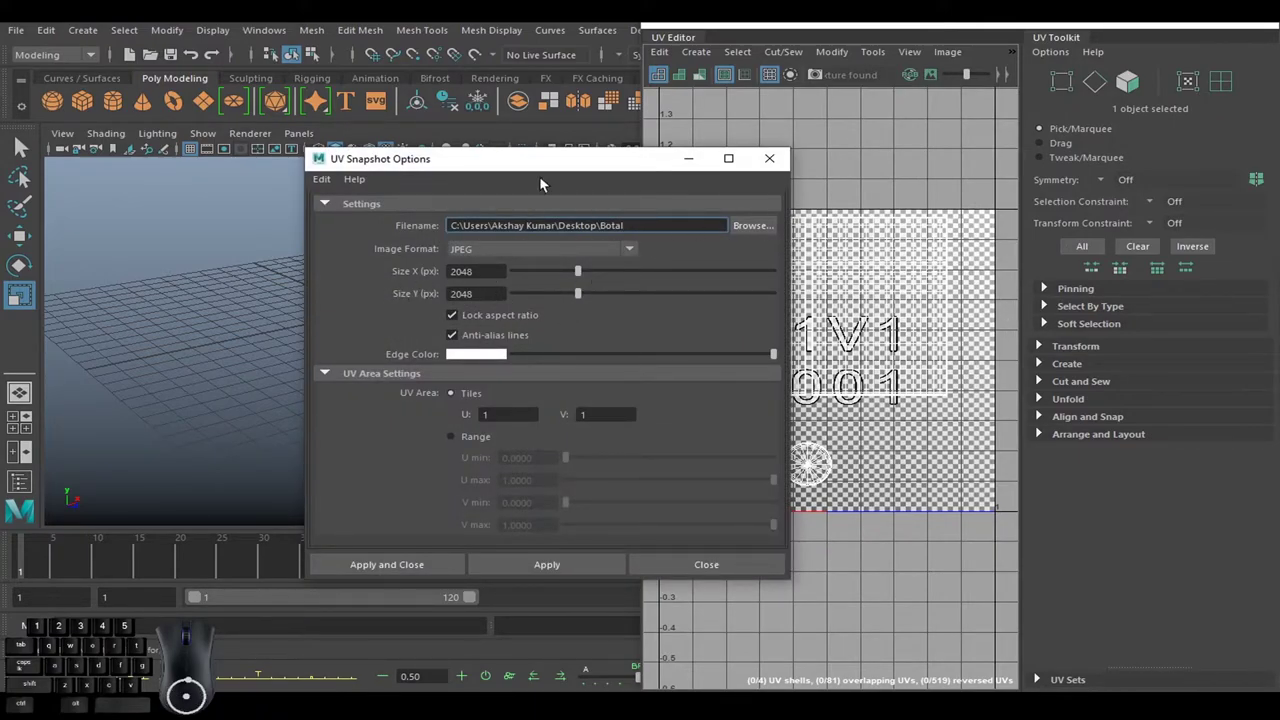
drag(560, 167, 724, 154)
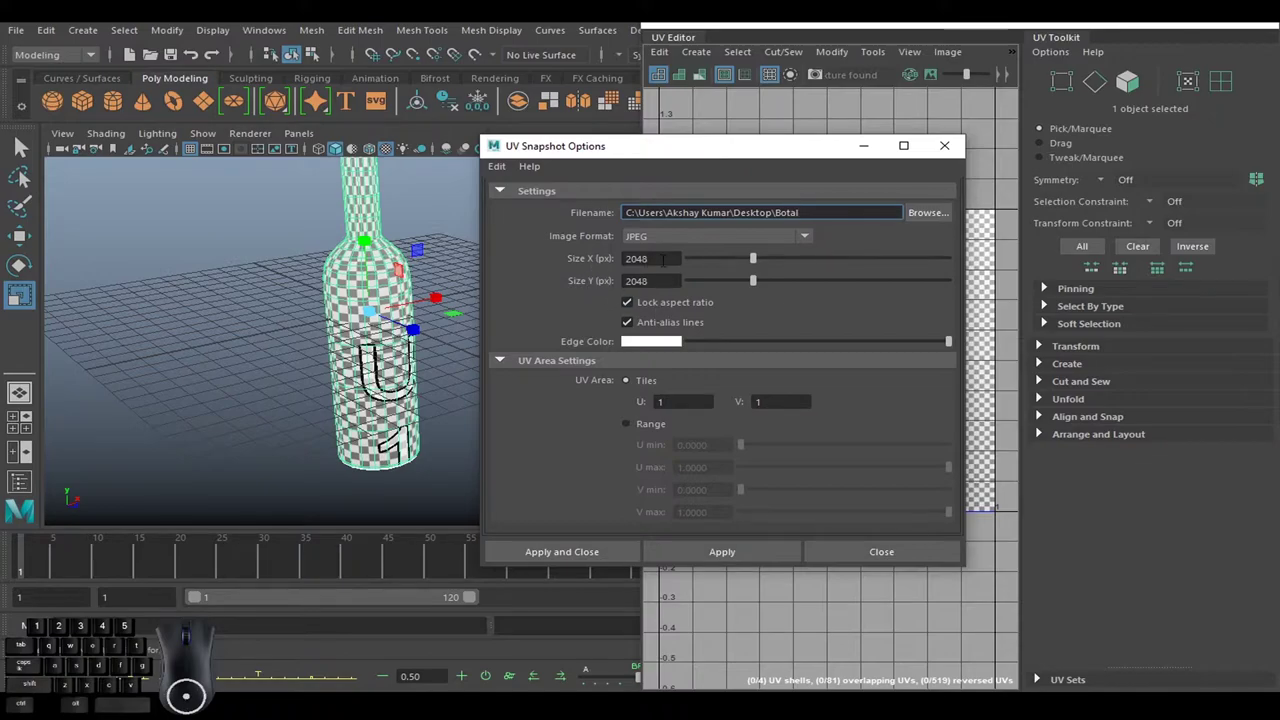
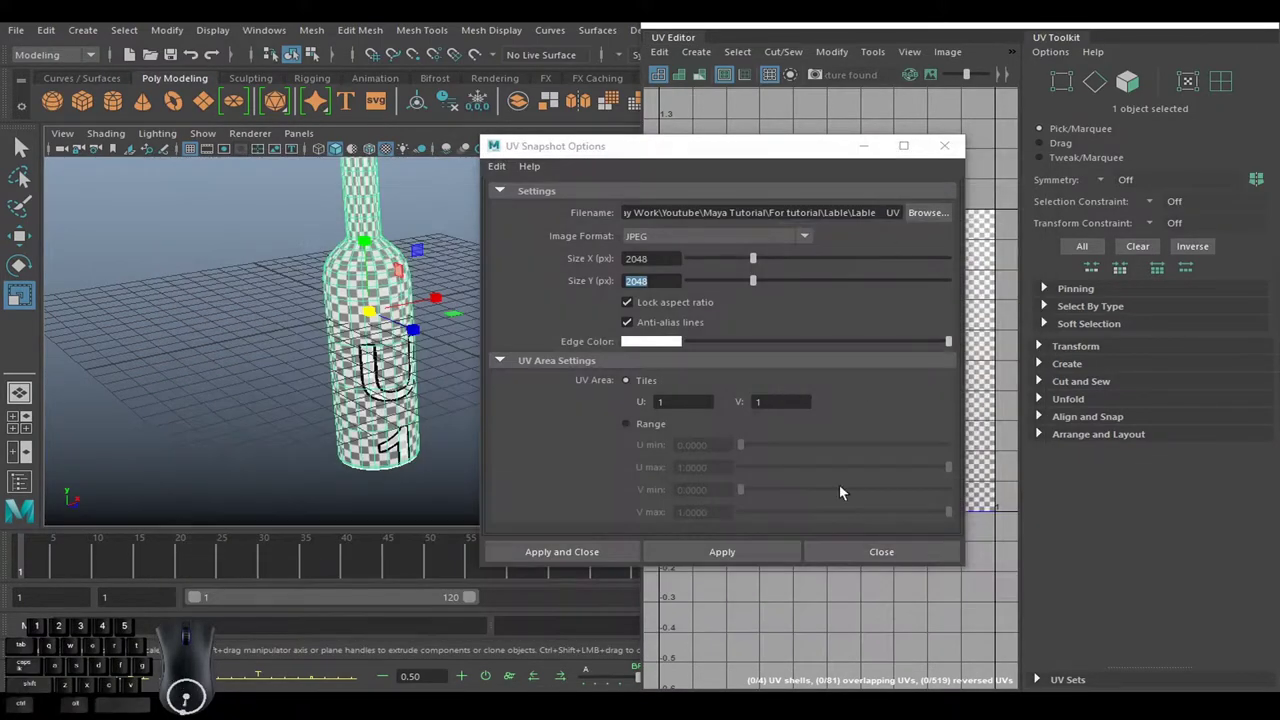
click(587, 556)
Preview the exported UV snapshot and Lable.jpg in Photos, then close the viewer.
double_click(213, 207)
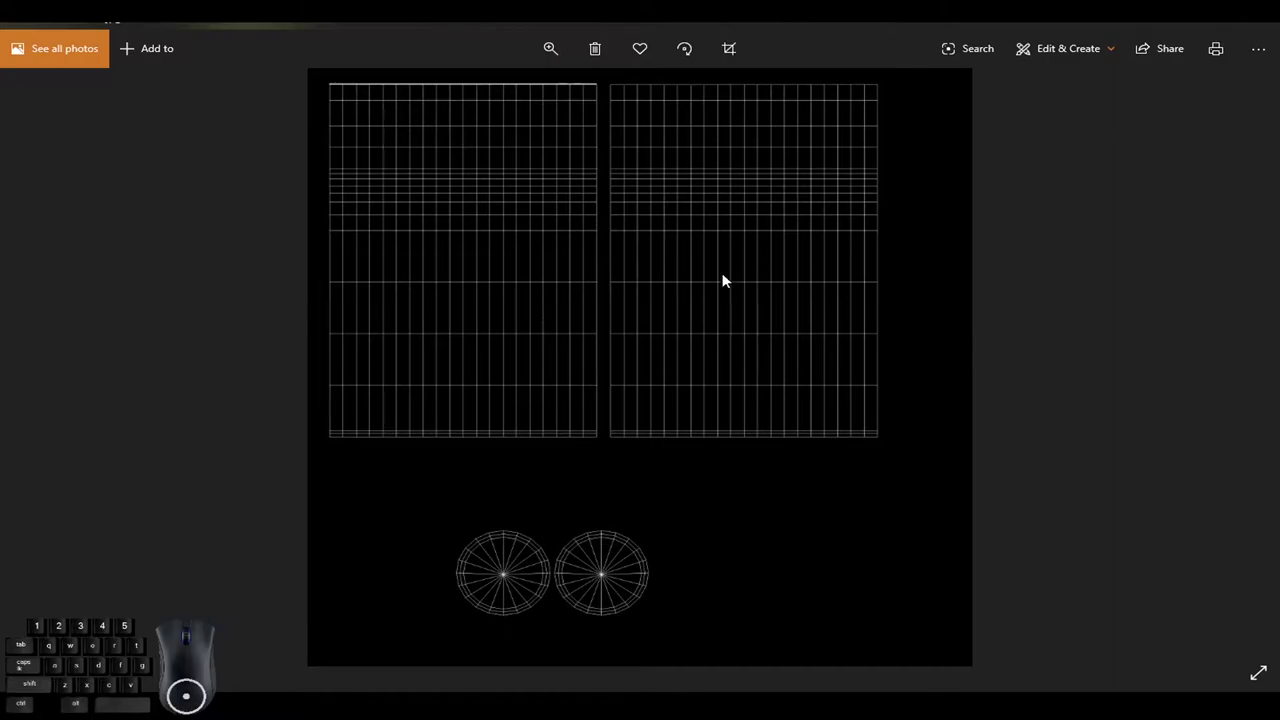
click(1221, 54)
double_click(337, 199)
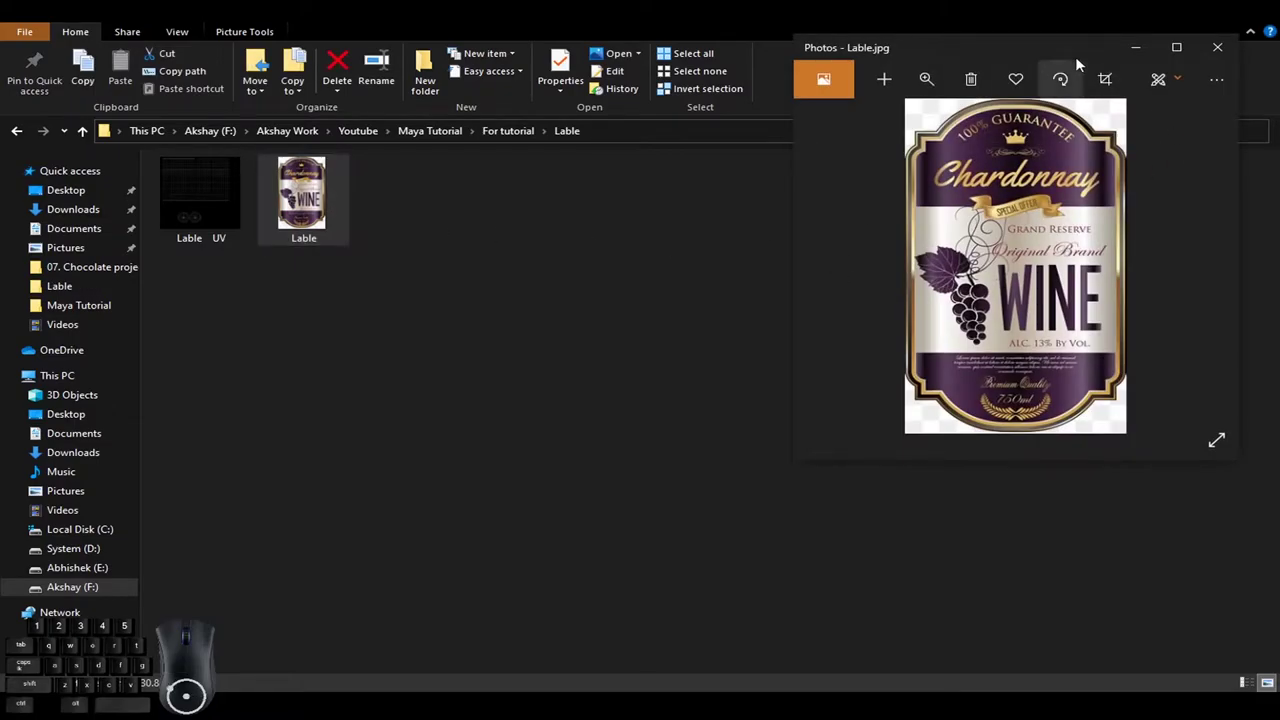
click(1065, 52)
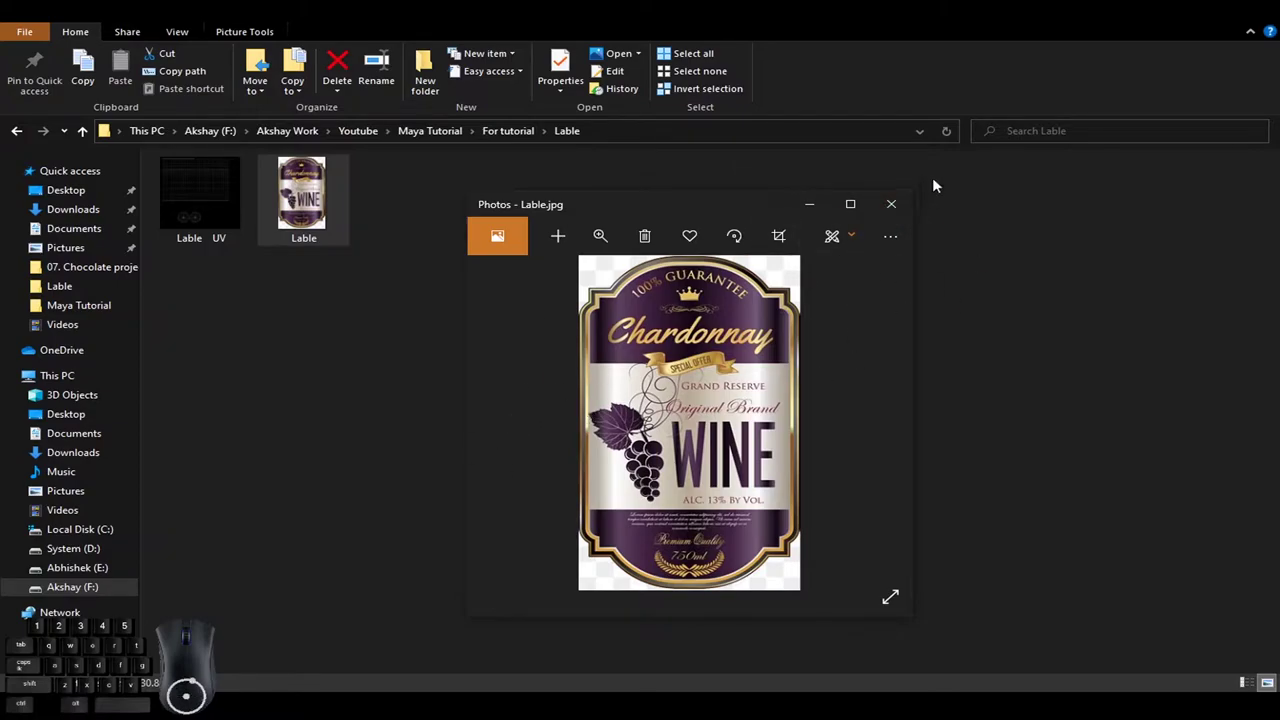
click(911, 212)
Drag the Chardonnay label into UV.jpg, shrink it onto the left body shell and commit the placement.
drag(311, 191, 19, 438)
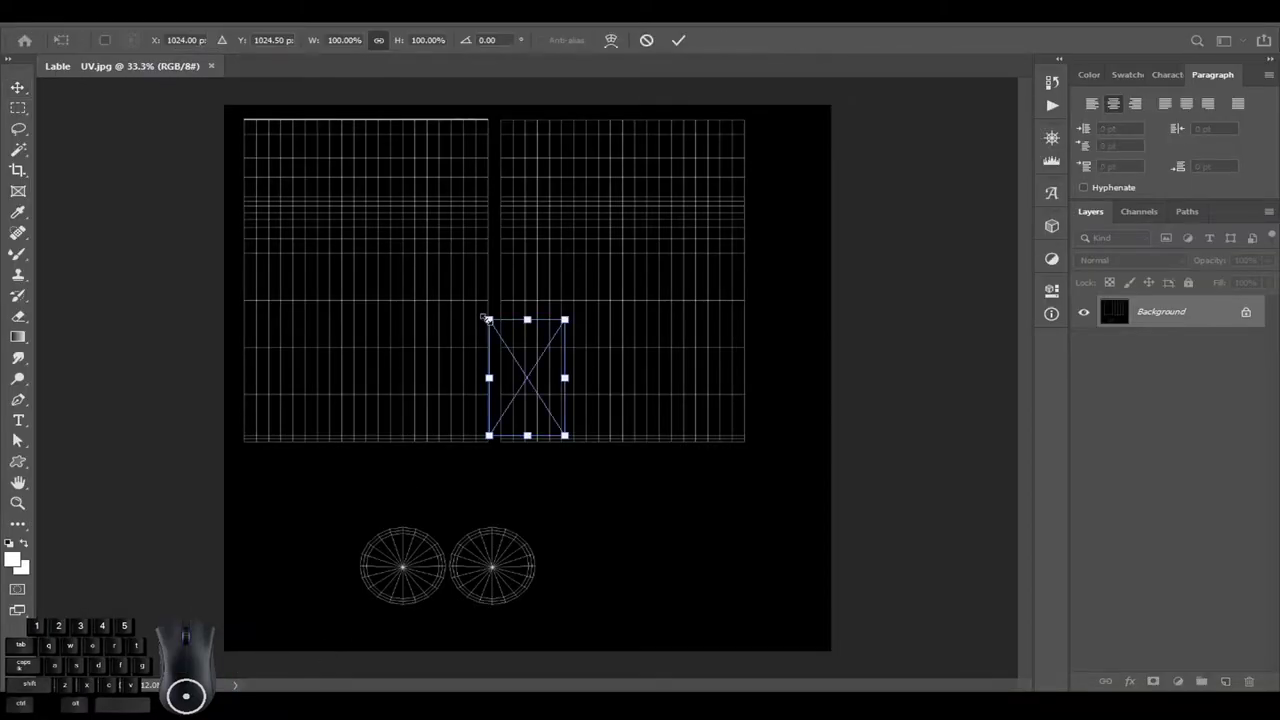
click(19, 438)
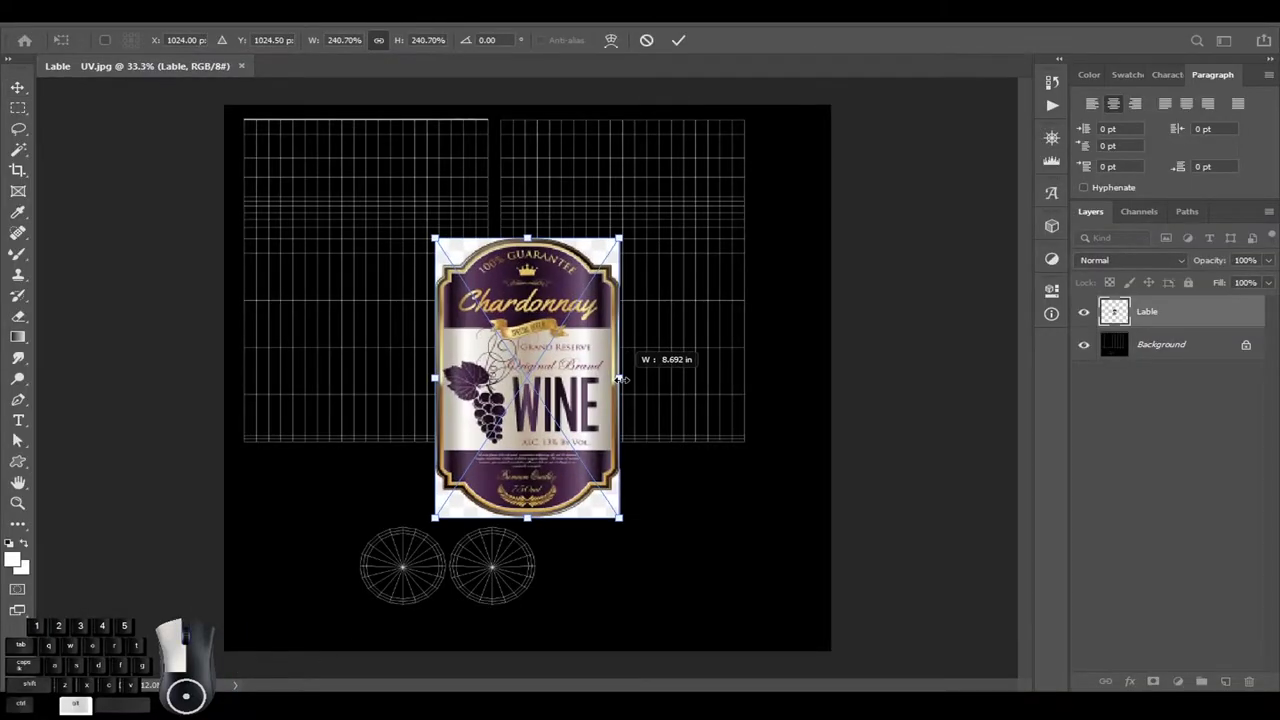
click(19, 438)
click(19, 438)
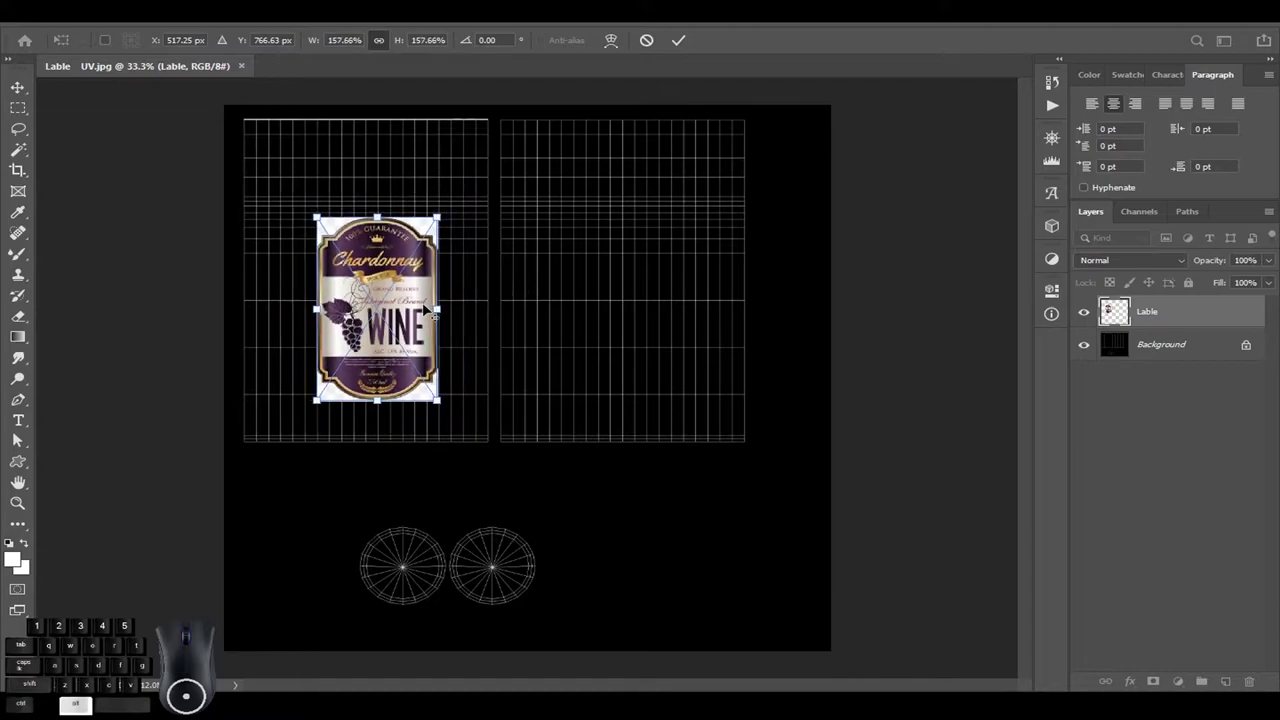
click(19, 438)
click(19, 438)
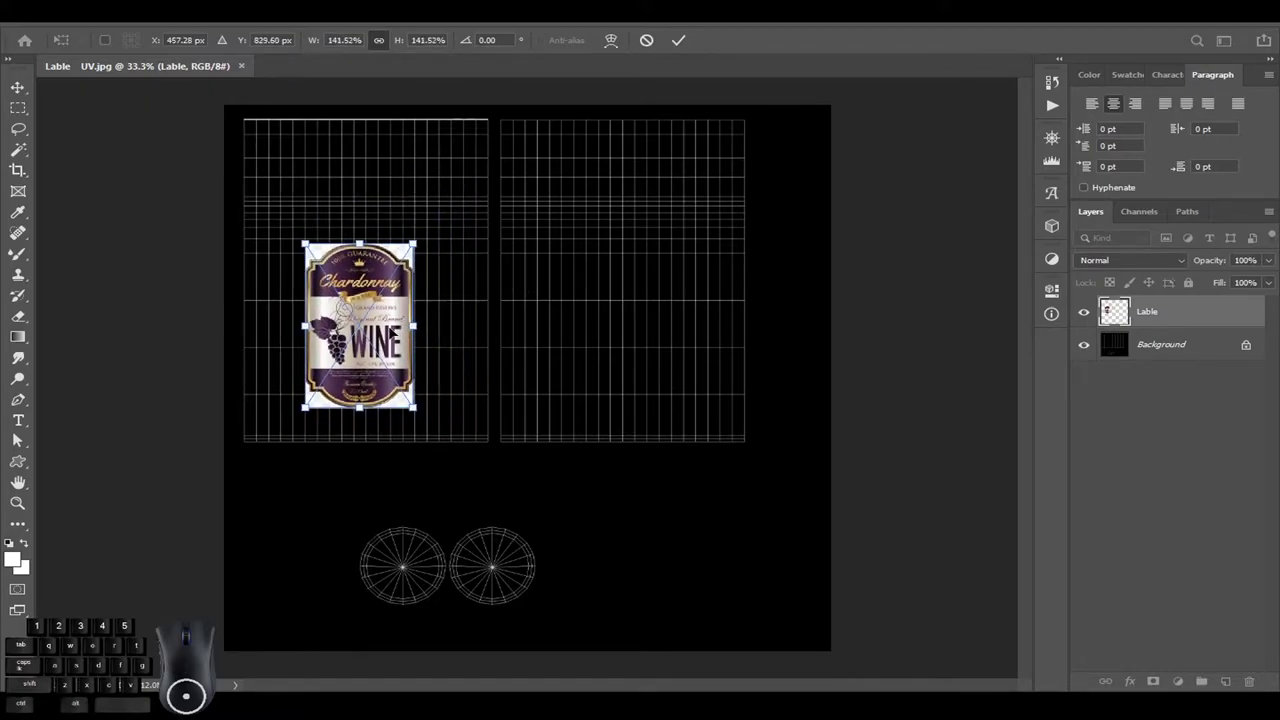
click(19, 438)
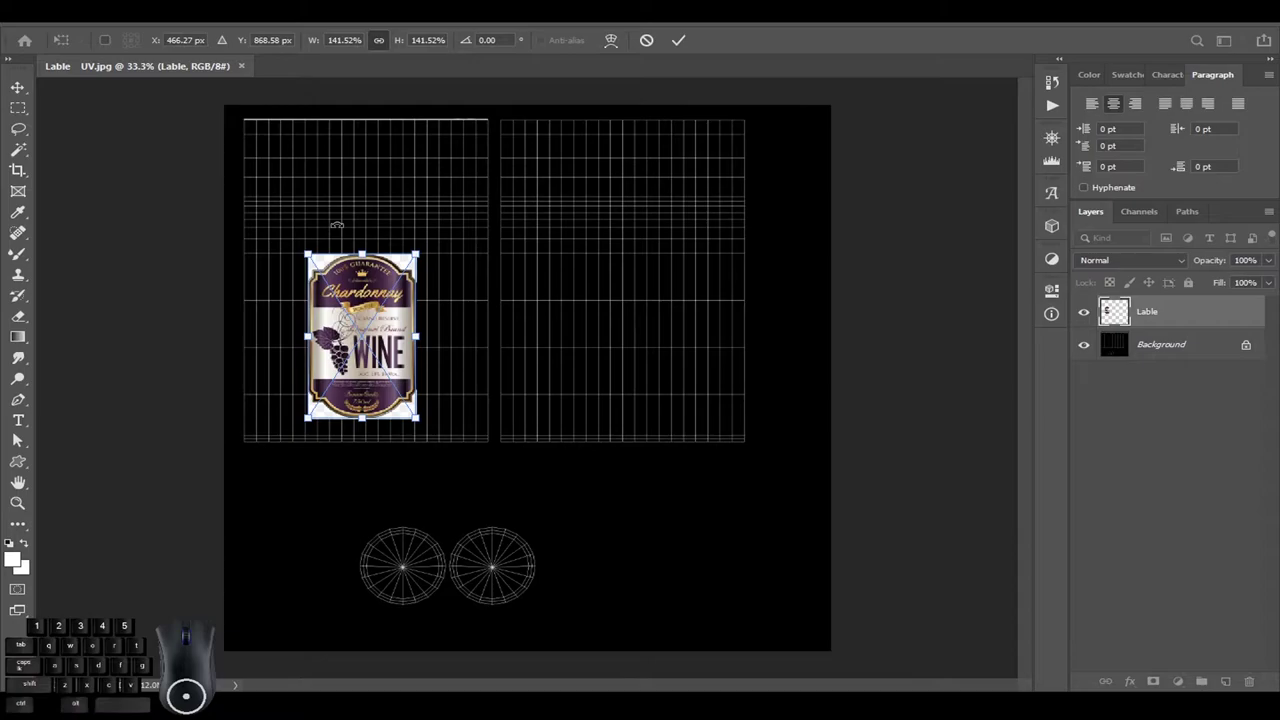
key(q)
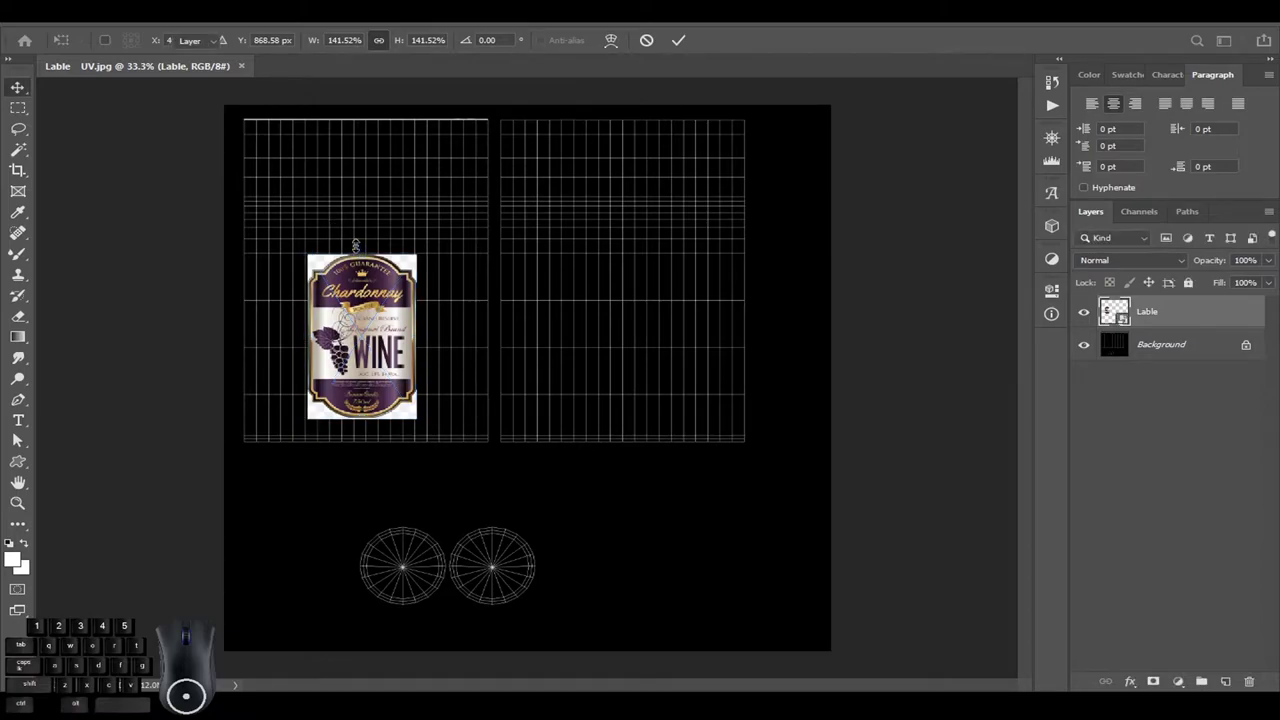
click(19, 438)
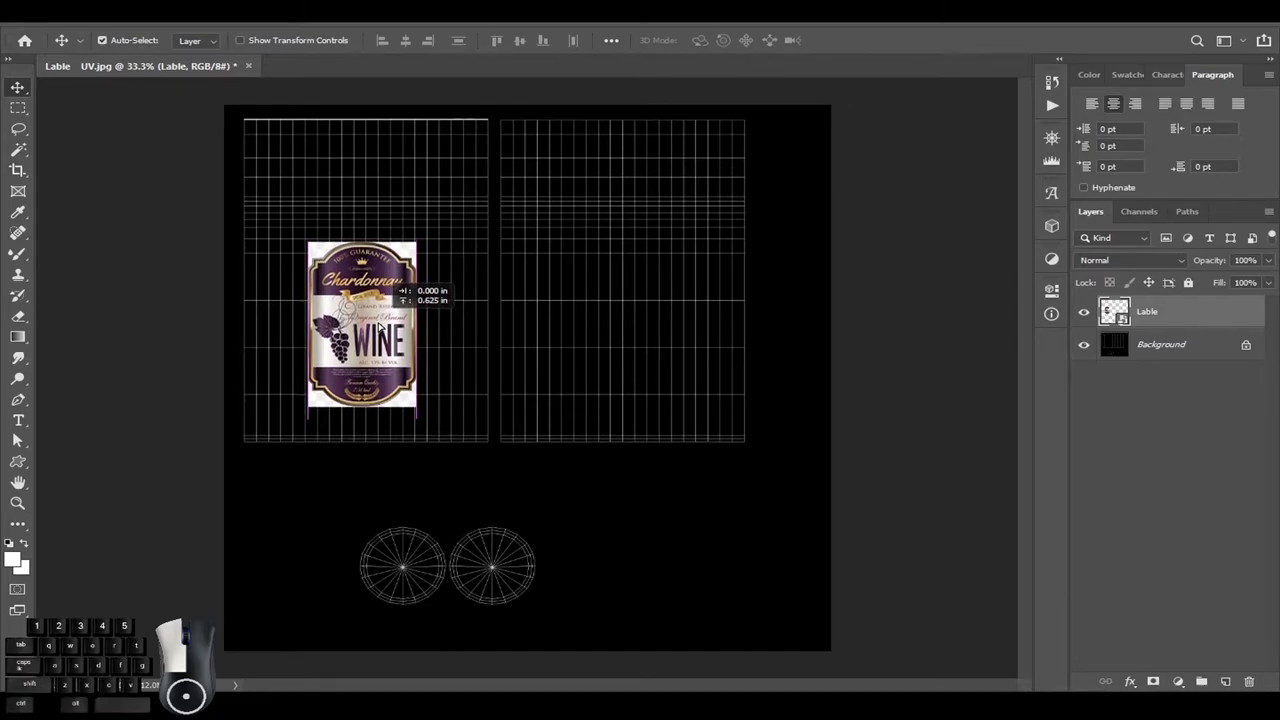
key(z)
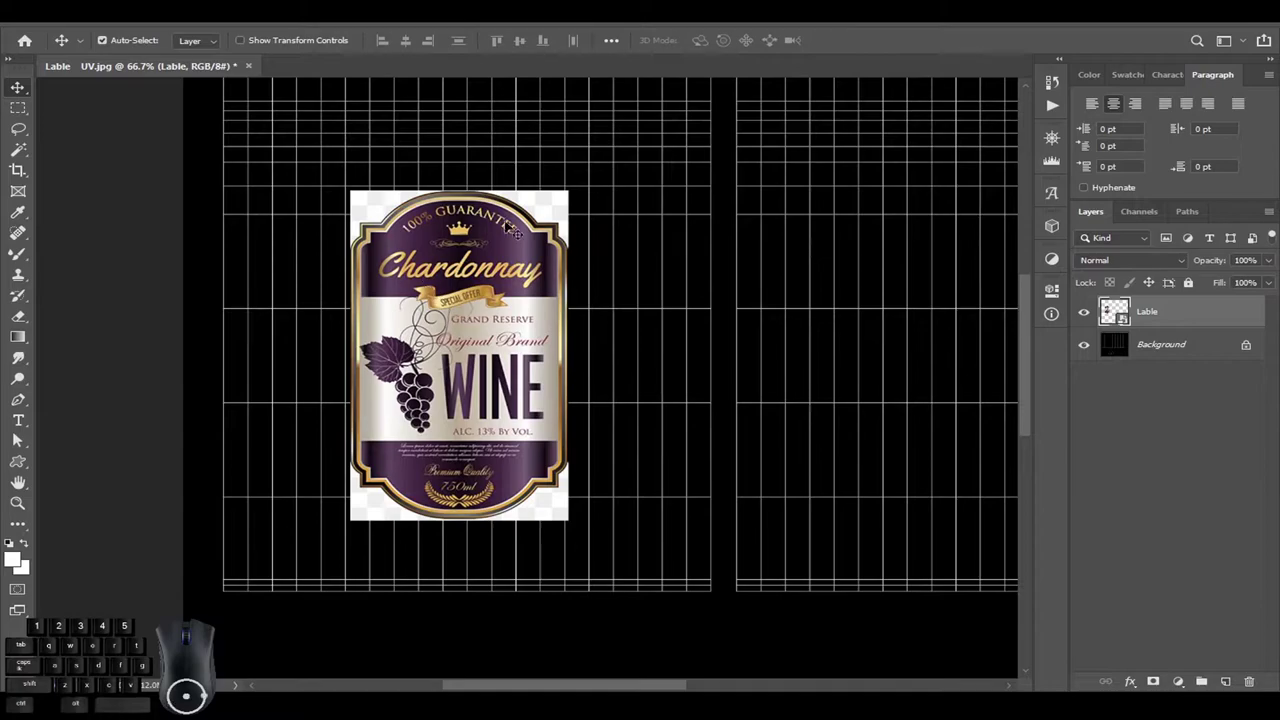
Magic Wand the white border around the label and mask it out with a layer mask.
click(19, 438)
click(19, 438)
click(19, 438)
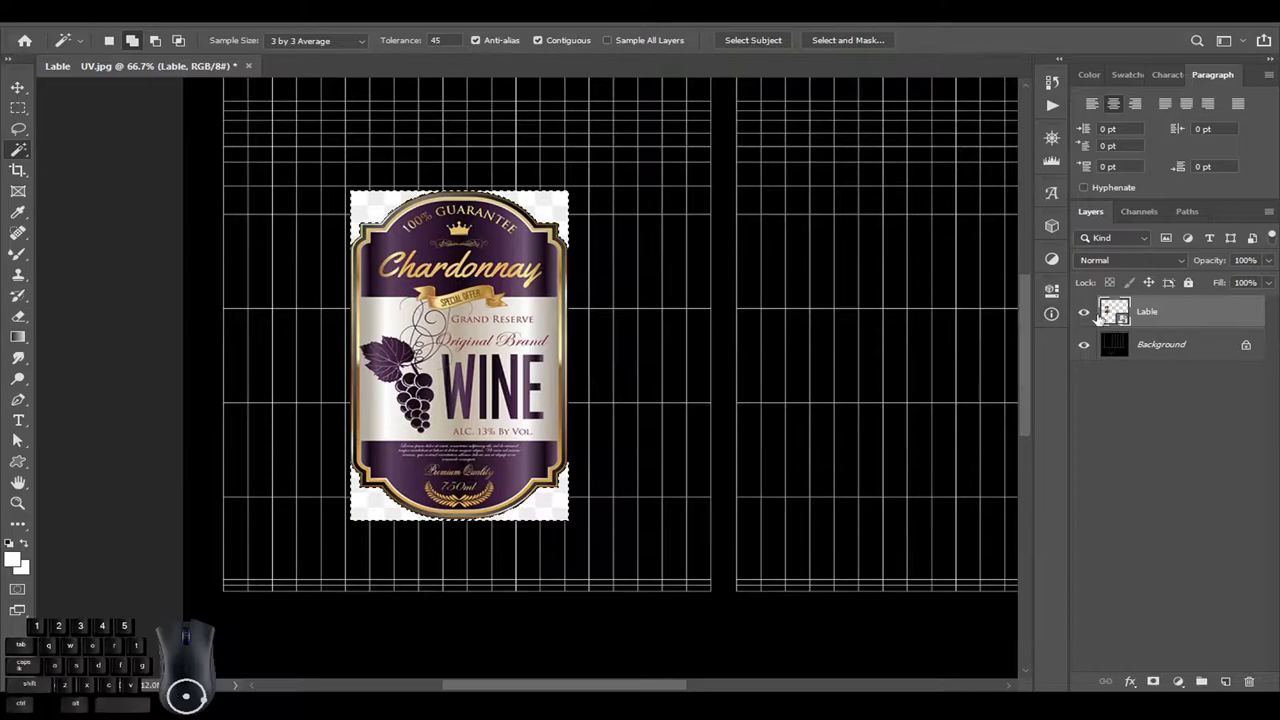
click(19, 438)
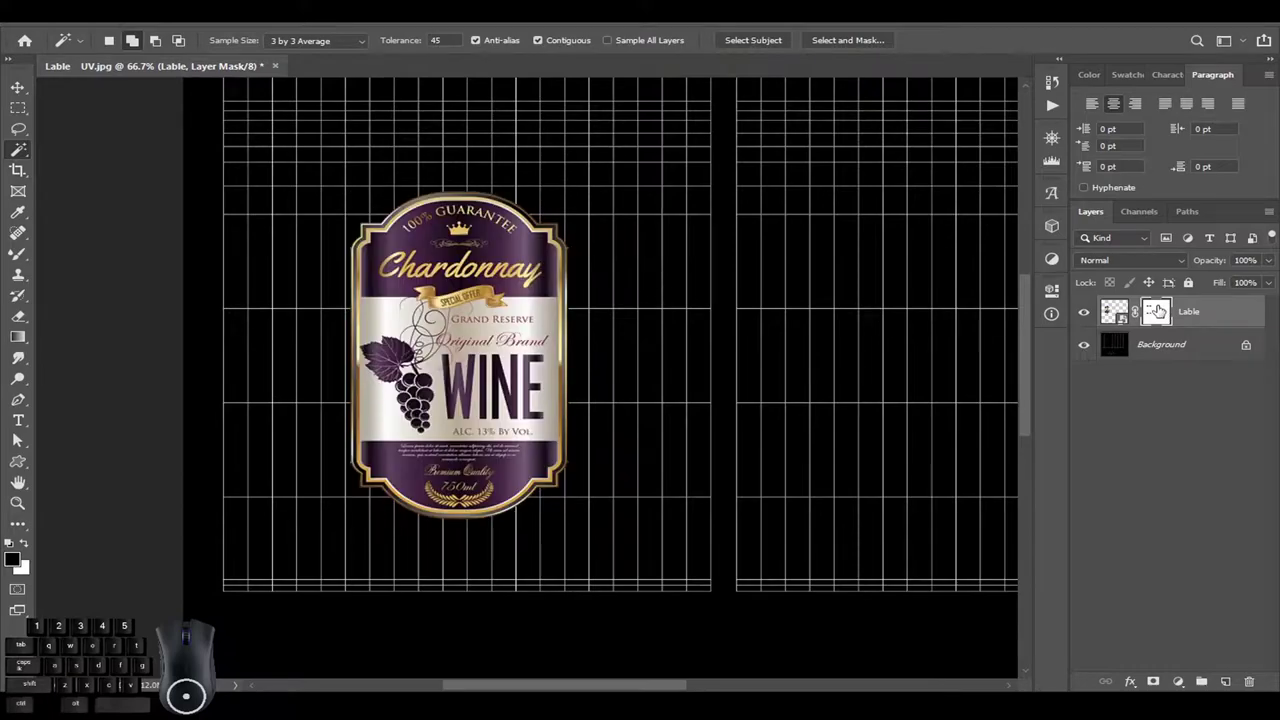
Hide the UV wireframe Background layer and zoom out to fit the whole layout.
click(19, 438)
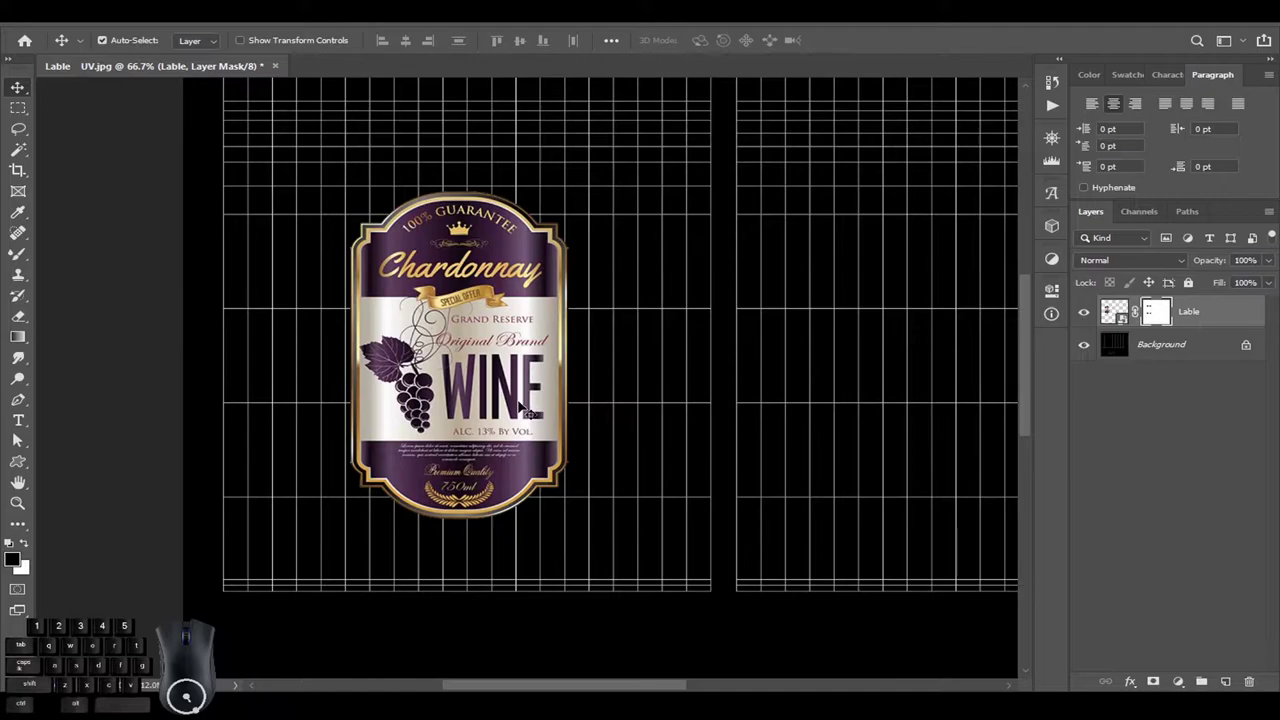
click(19, 438)
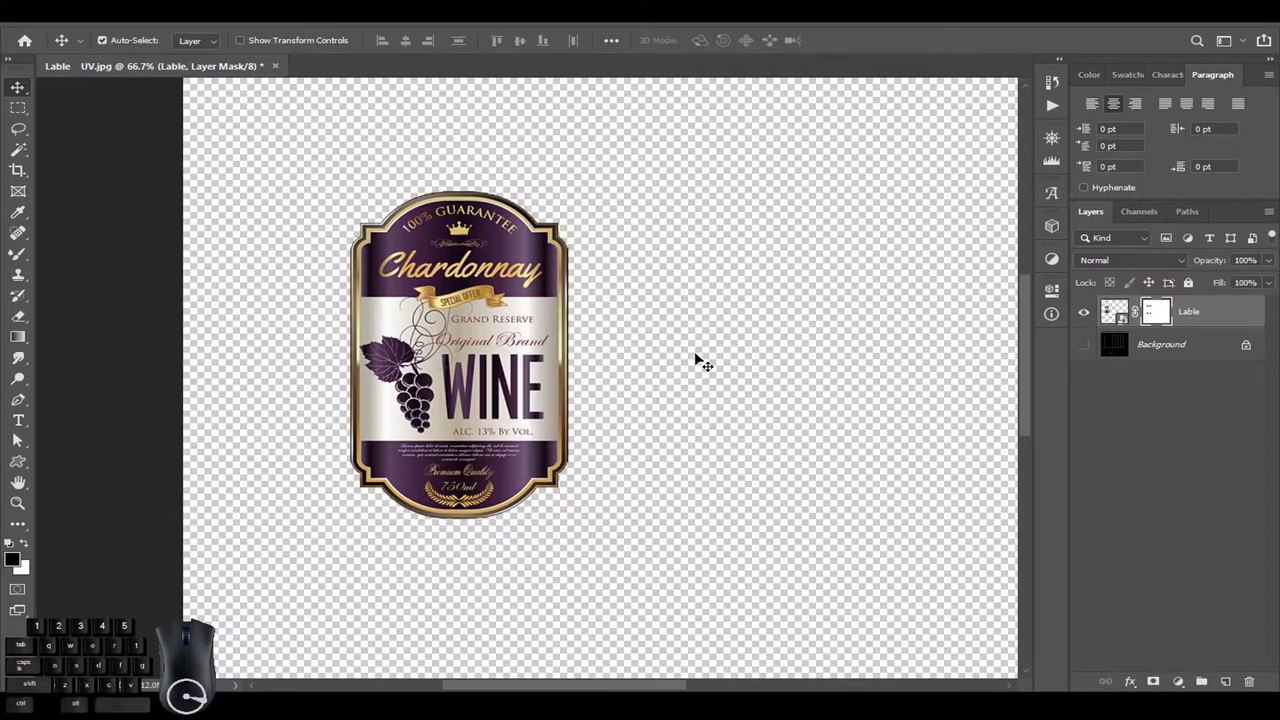
key(z)
click(19, 438)
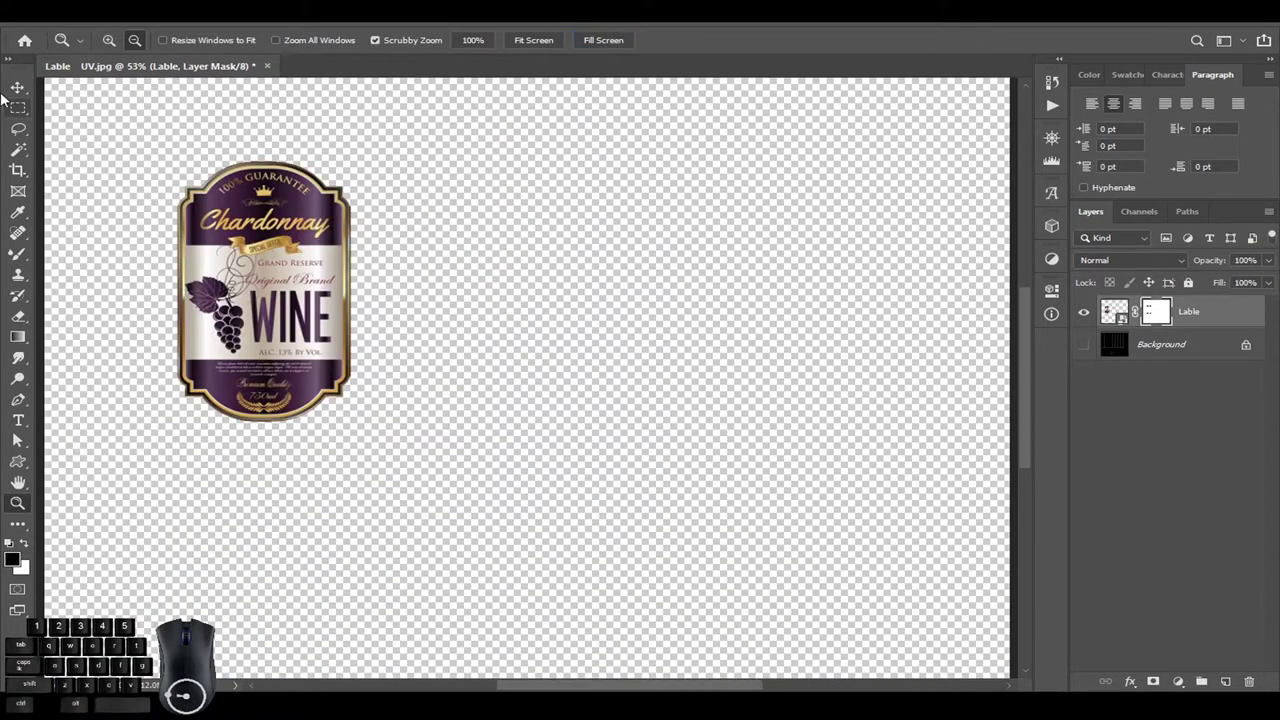
click(19, 438)
key(z)
click(19, 438)
click(19, 438)
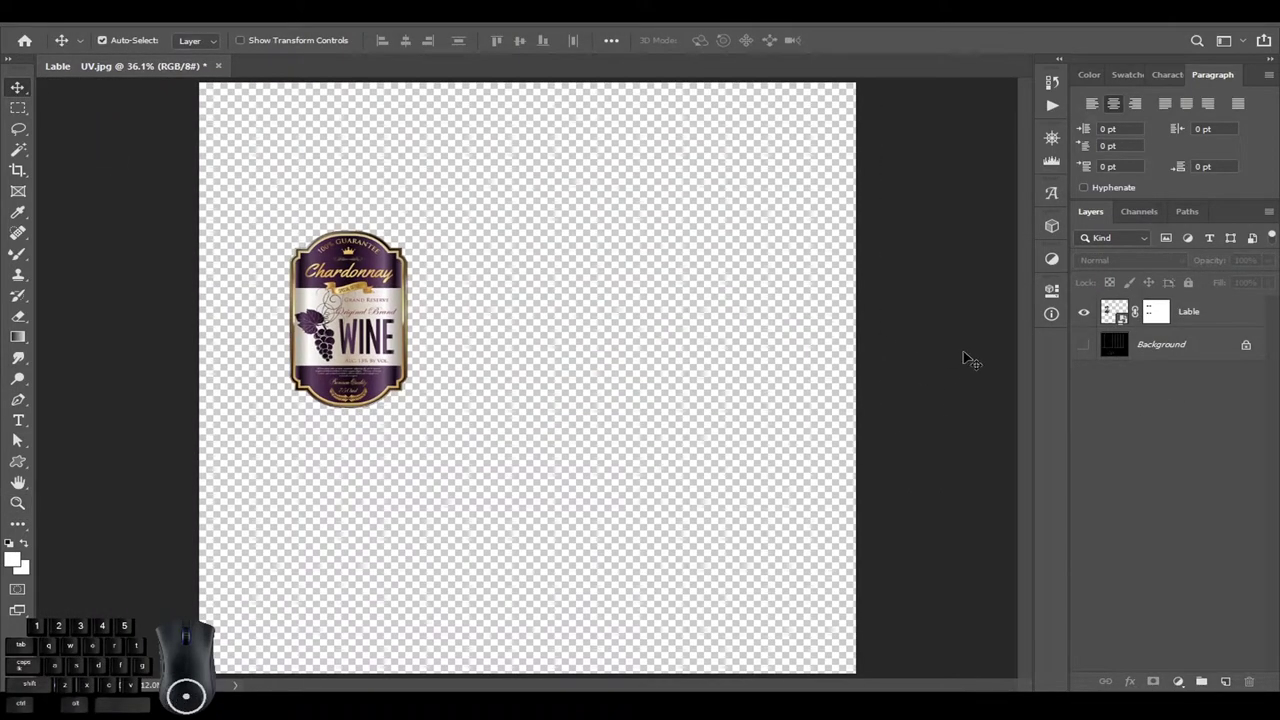
Save the label layout as a Photoshop PSD file with Save As.
key(ctrl+shift+s)
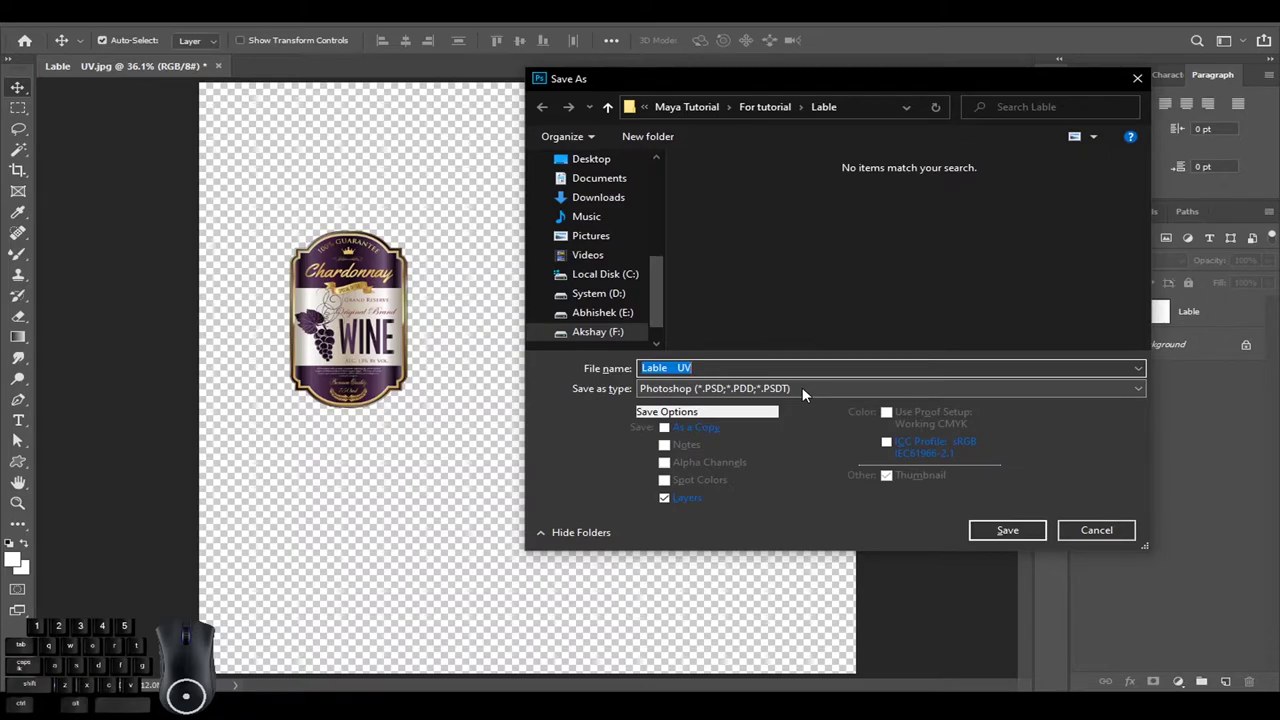
key(shift+s)
double_click(19, 438)
click(19, 438)
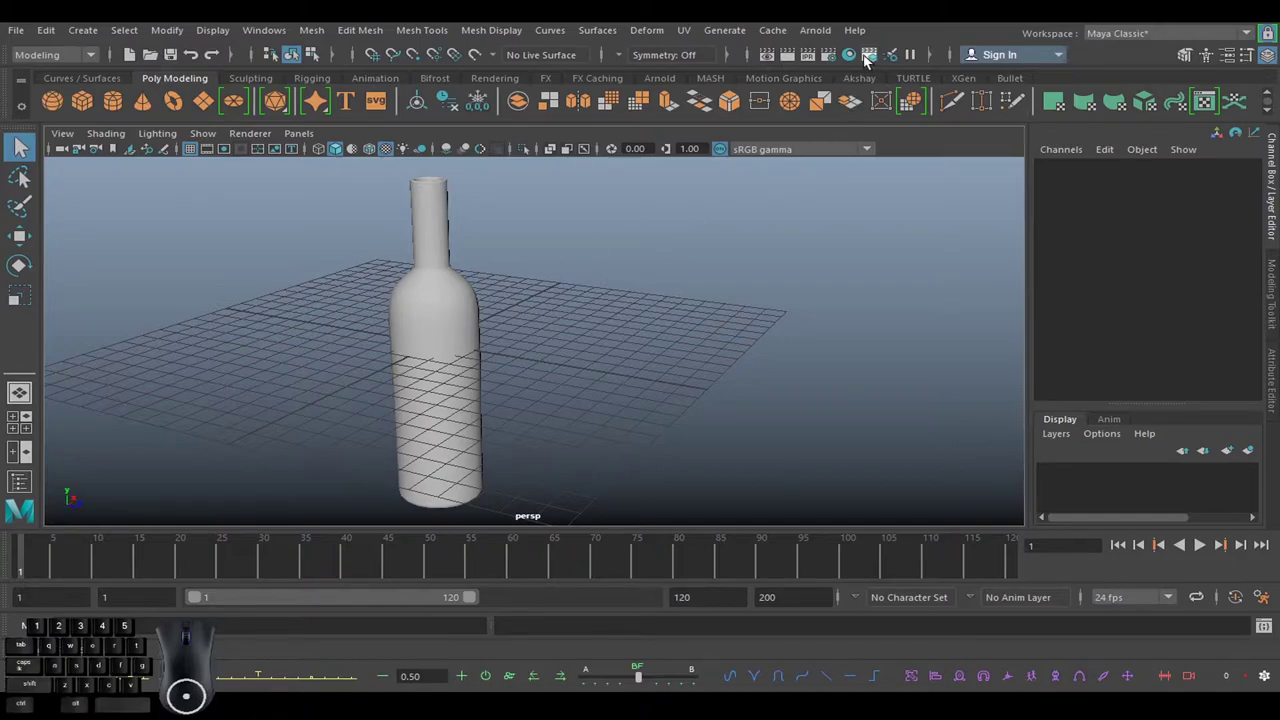
Create a new Arnold aiStandardSurface material in a maximised Hypershade.
click(856, 62)
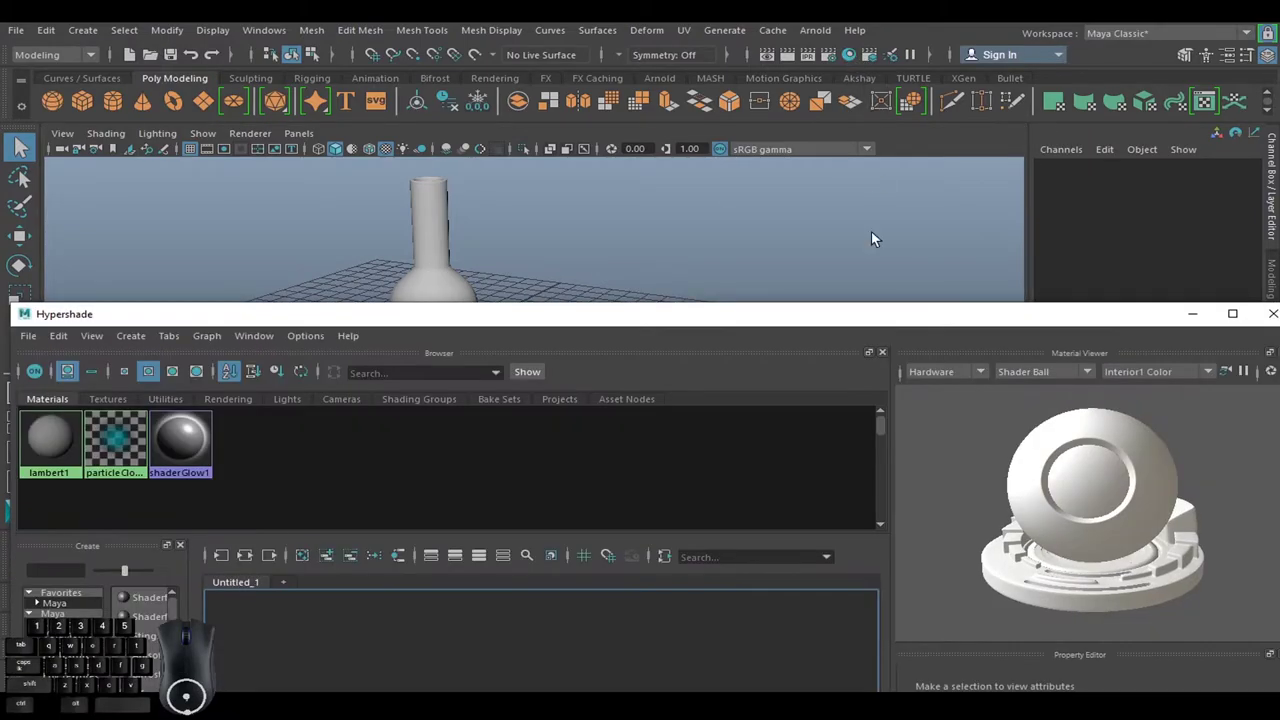
double_click(878, 320)
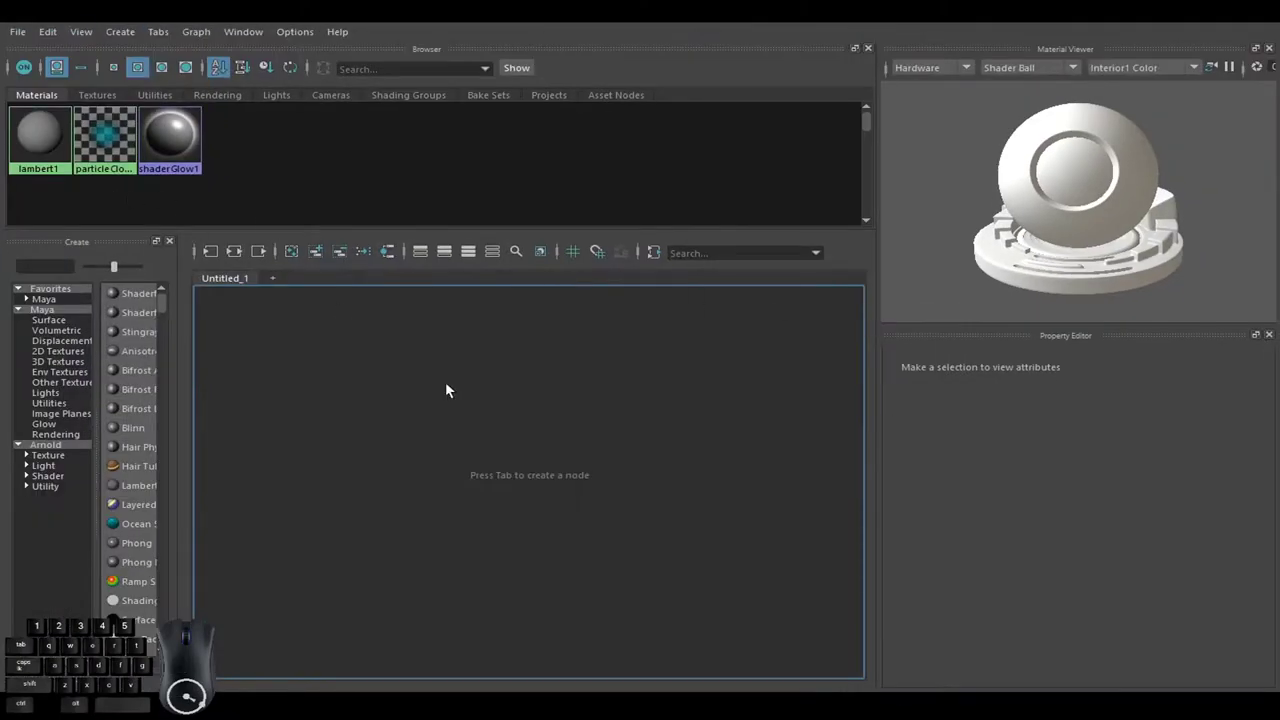
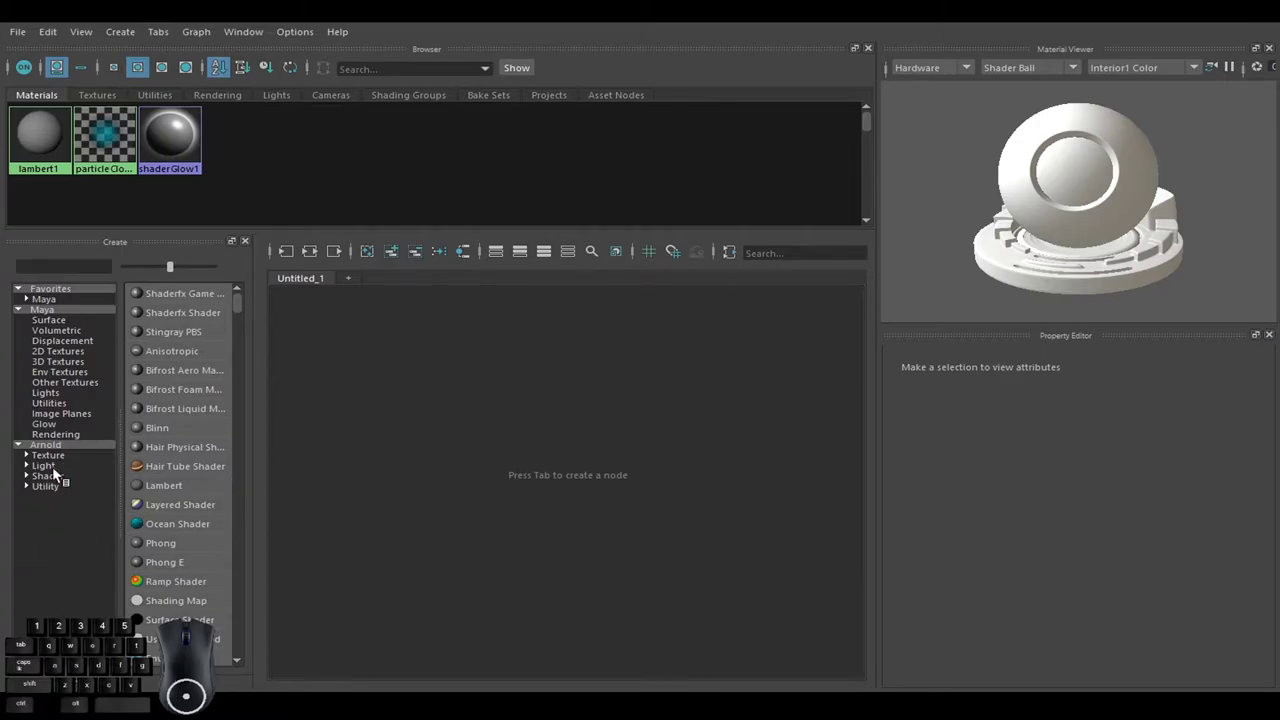
click(58, 483)
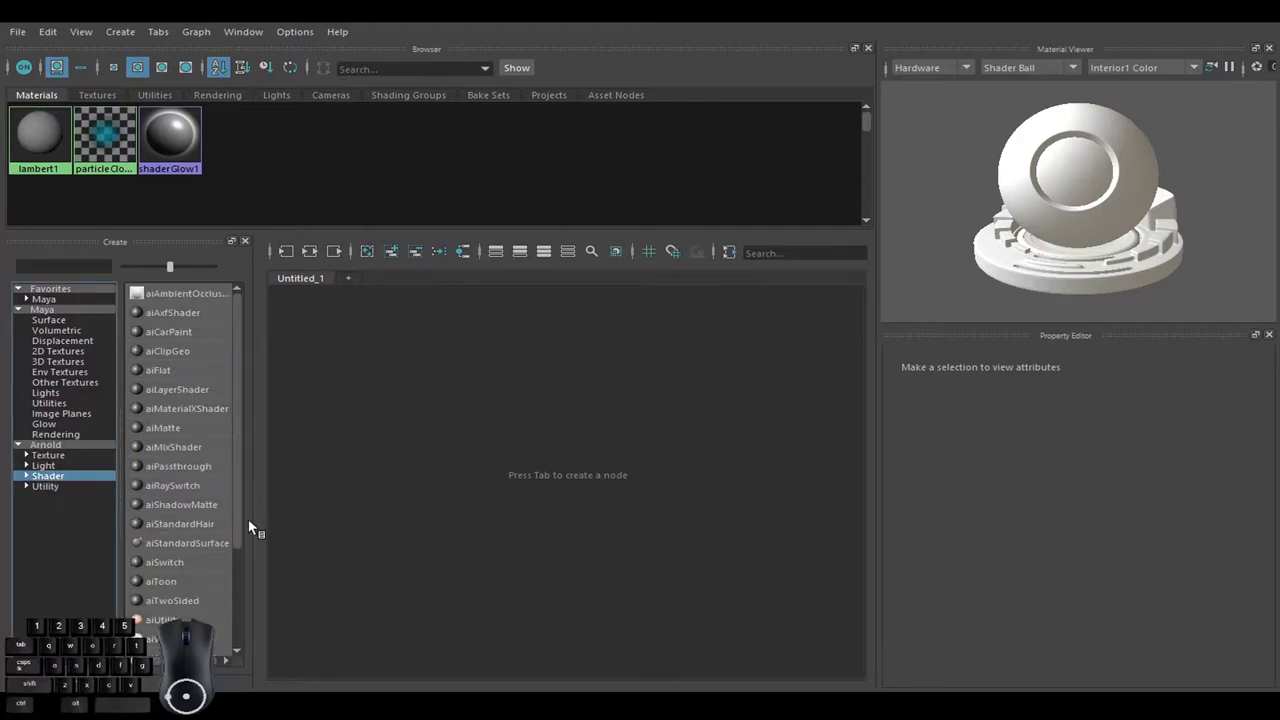
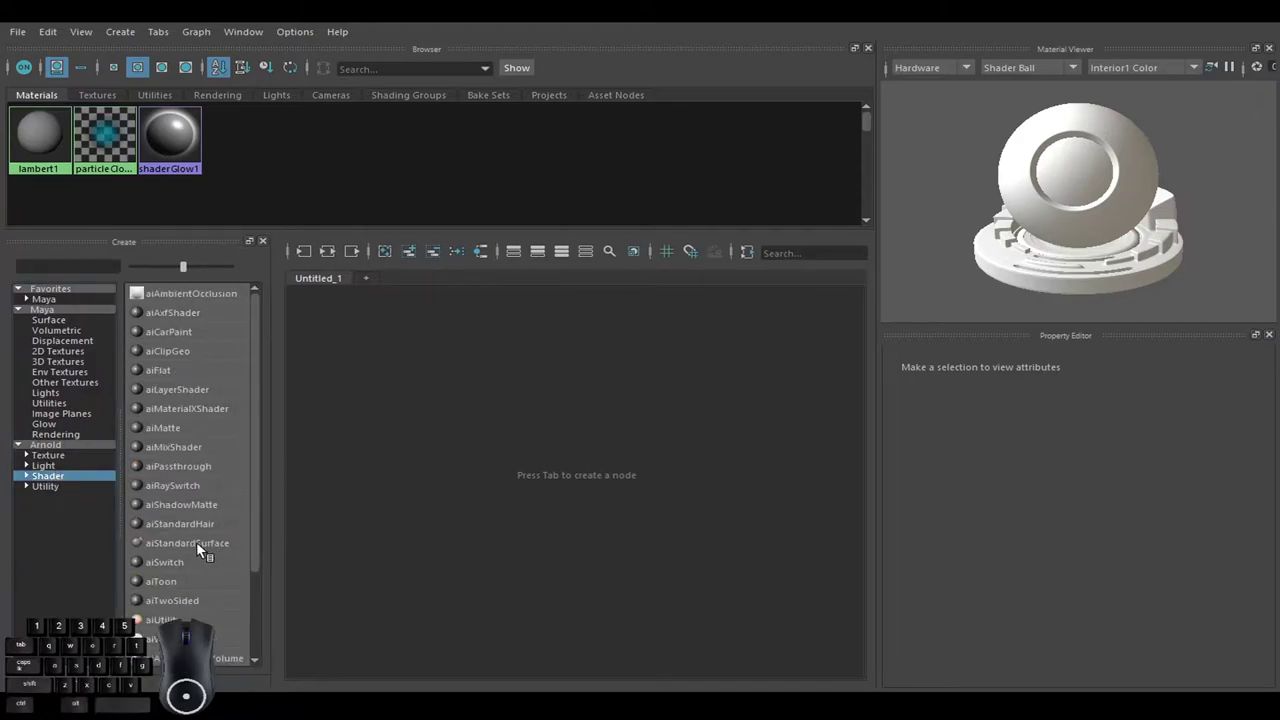
click(192, 551)
right_click(604, 458)
right_click(626, 487)
right_click(671, 438)
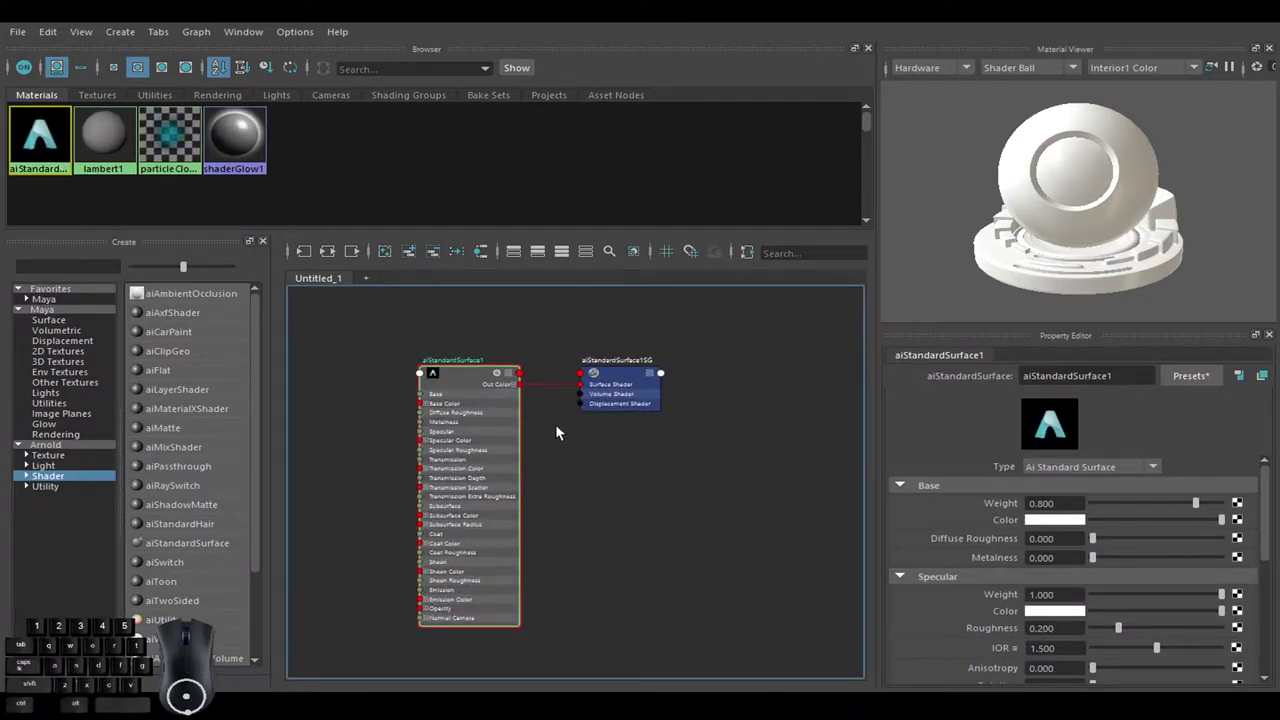
middle_click(590, 445)
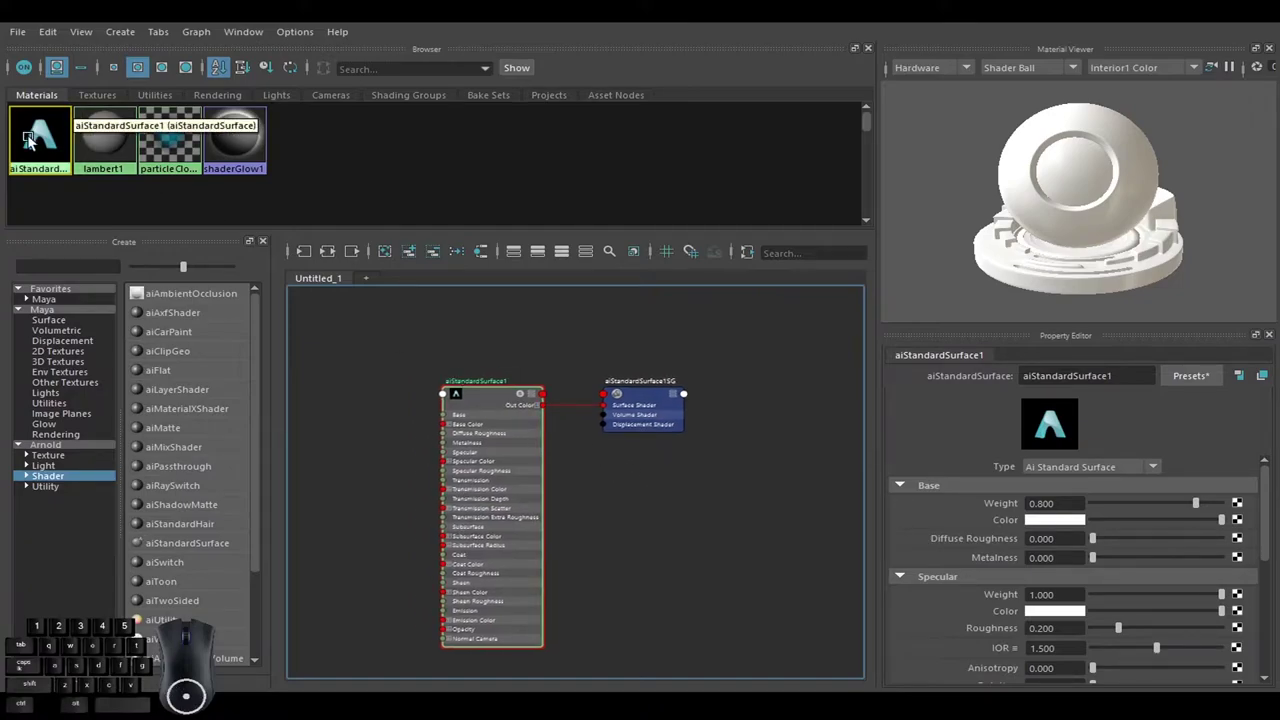
Rename the material Glass and apply the Glass preset with Replace.
click(490, 407)
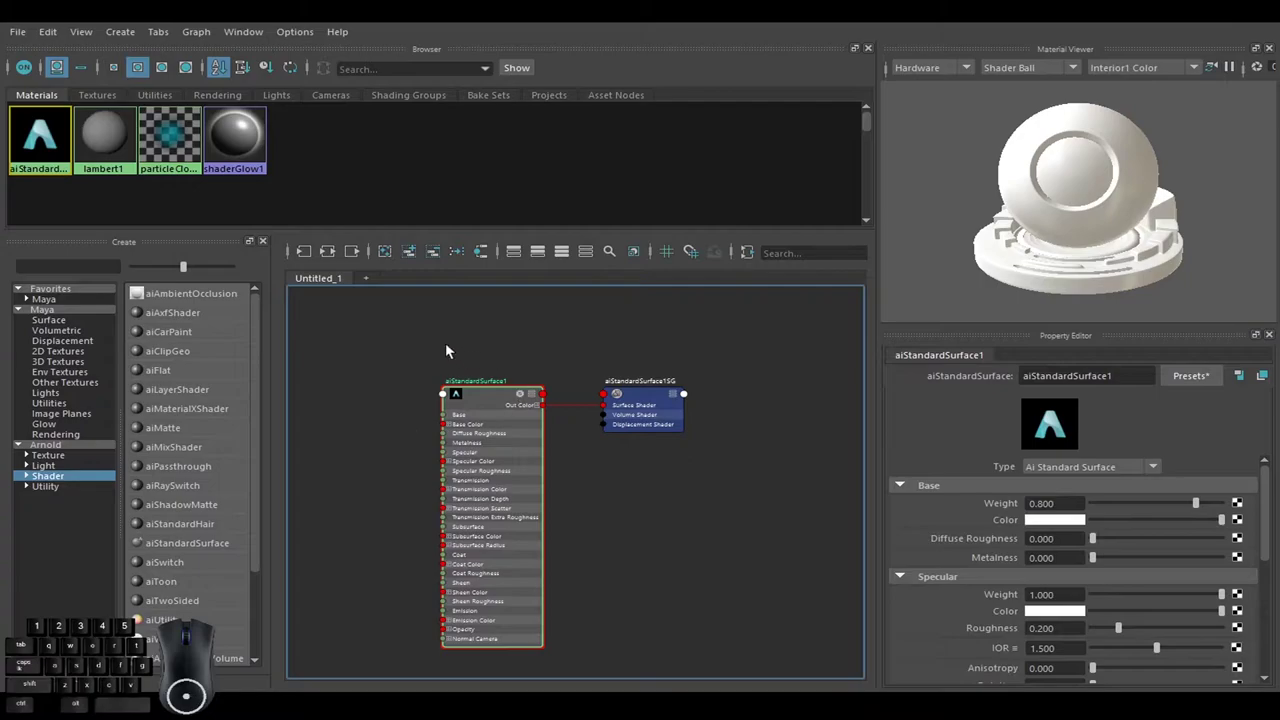
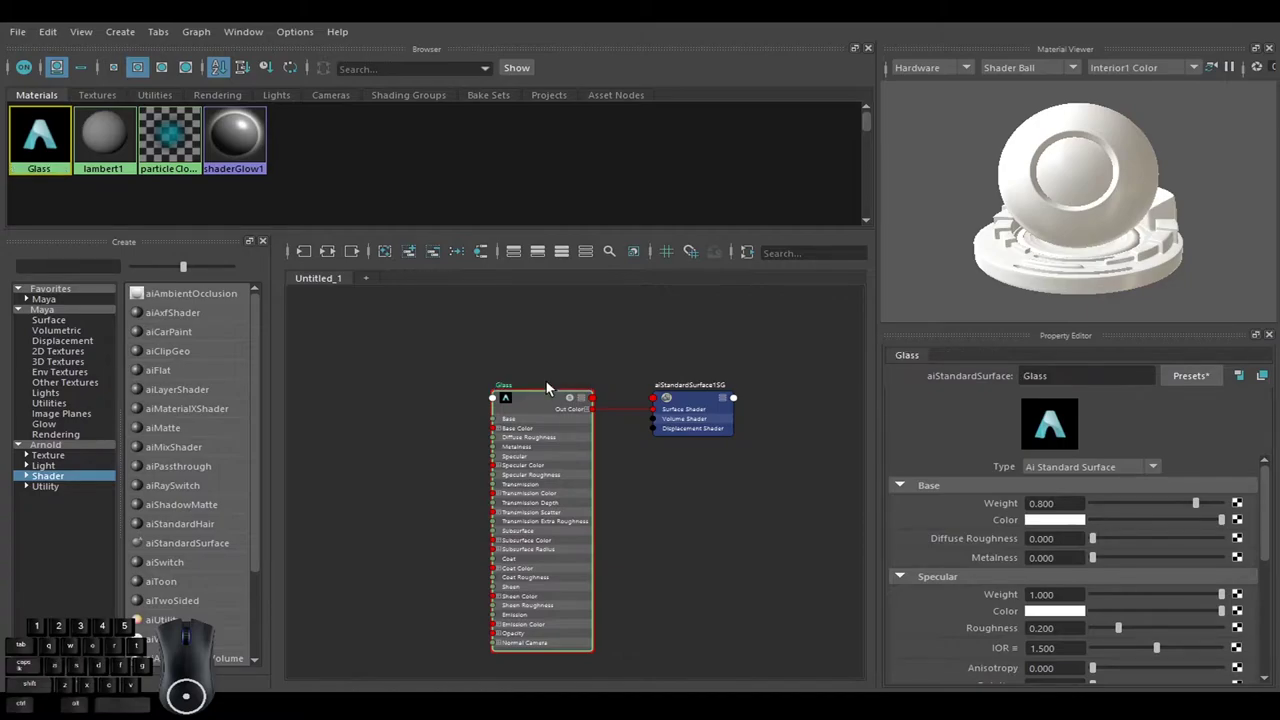
click(551, 401)
click(1205, 384)
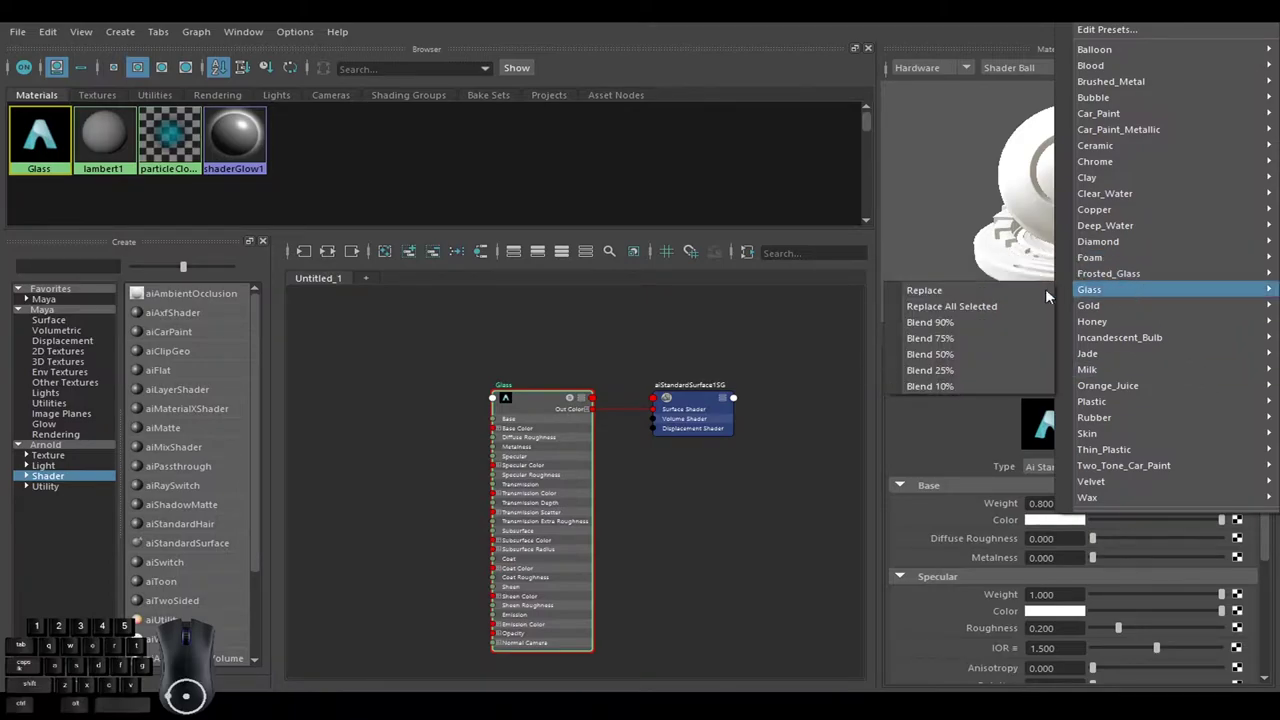
click(1010, 293)
click(659, 340)
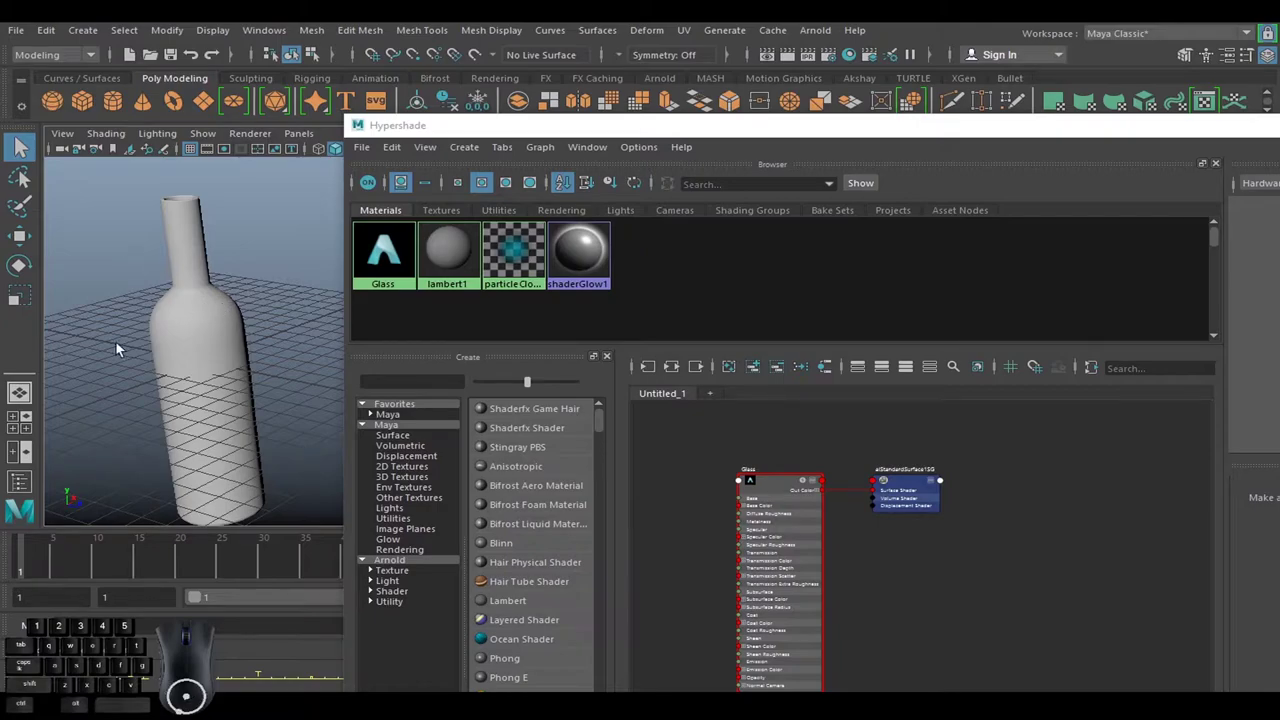
Place Hypershade beside the viewport and assign the Glass material to the bottle.
drag(396, 248, 208, 311)
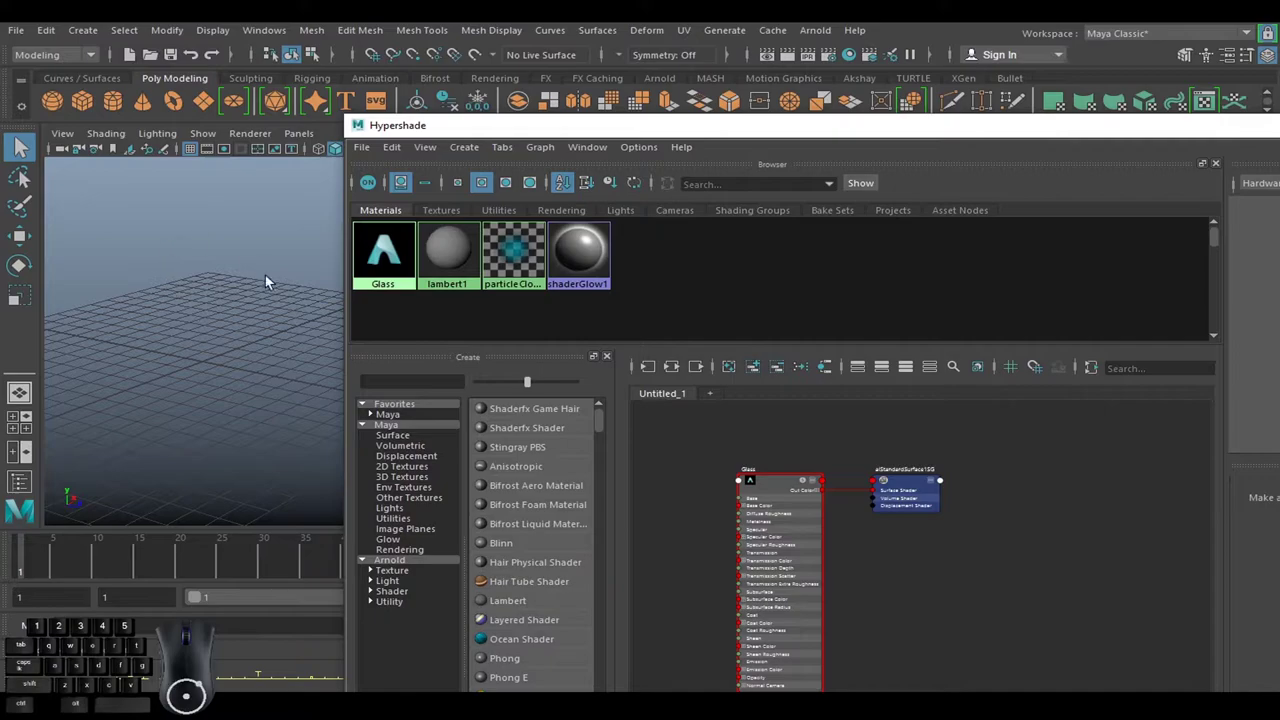
drag(668, 137, 595, 134)
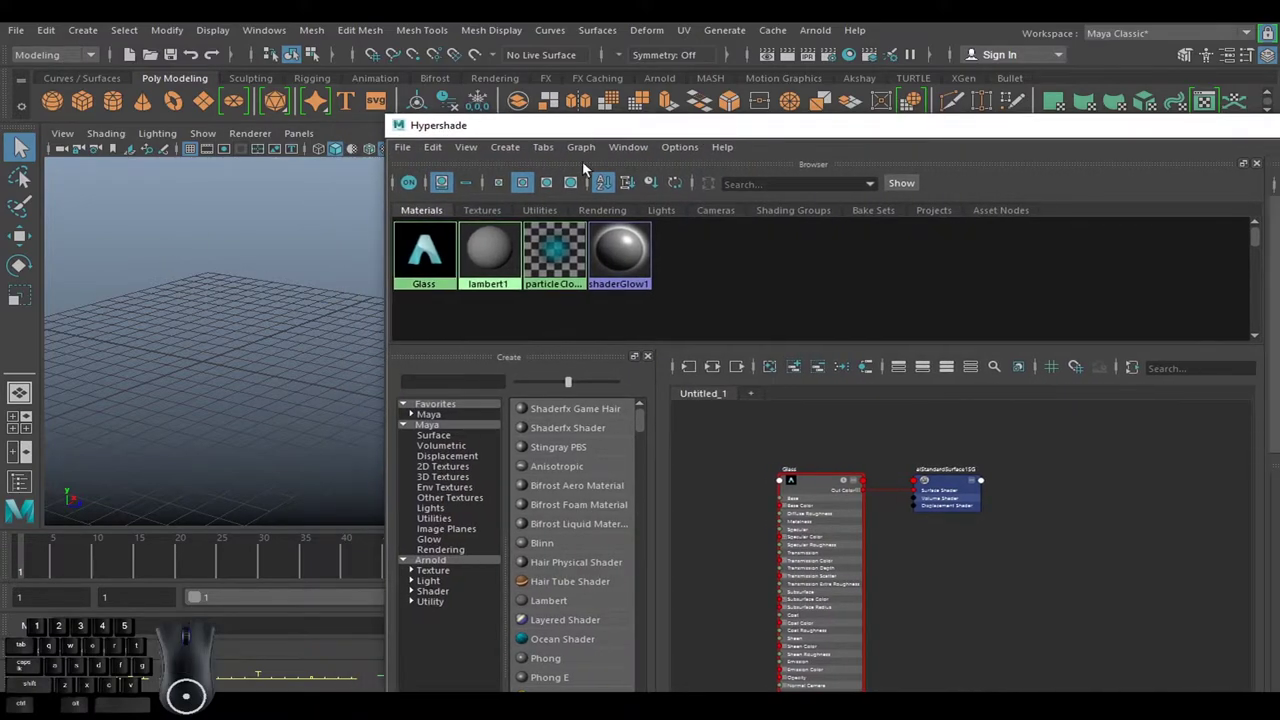
middle_click(285, 305)
drag(506, 260, 451, 303)
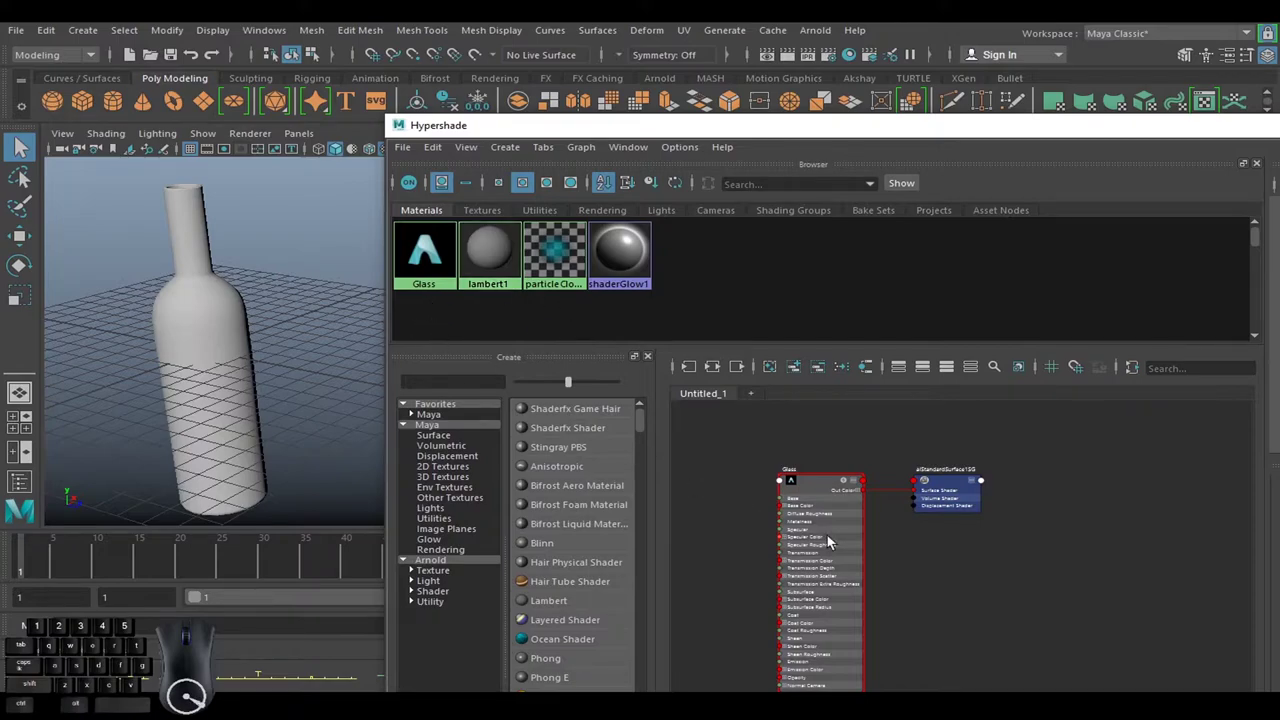
click(812, 487)
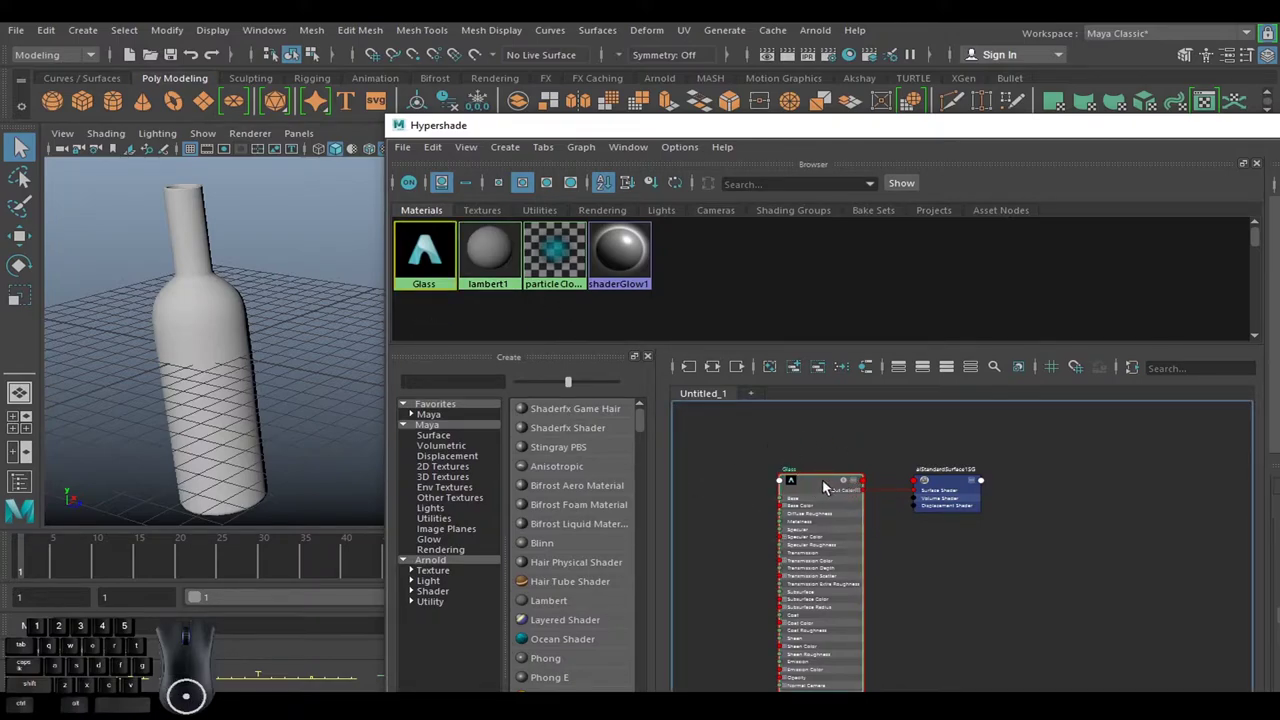
drag(828, 486, 213, 335)
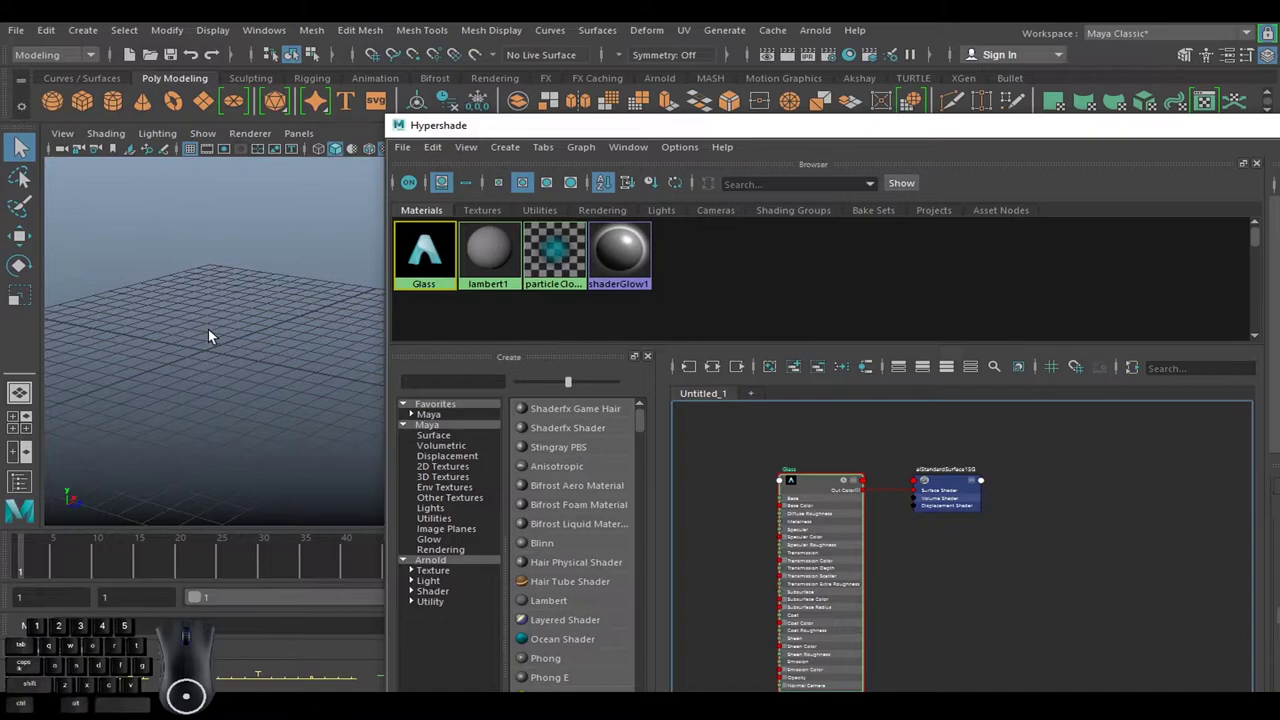
middle_click(493, 269)
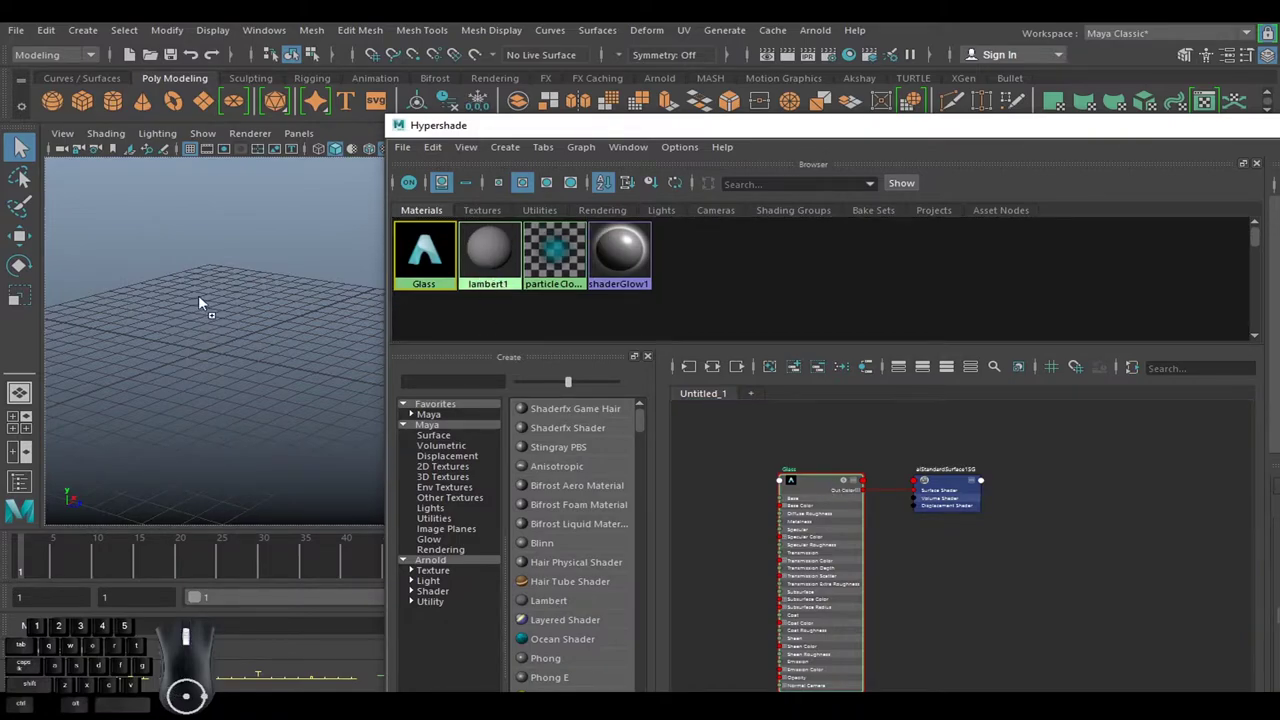
click(223, 310)
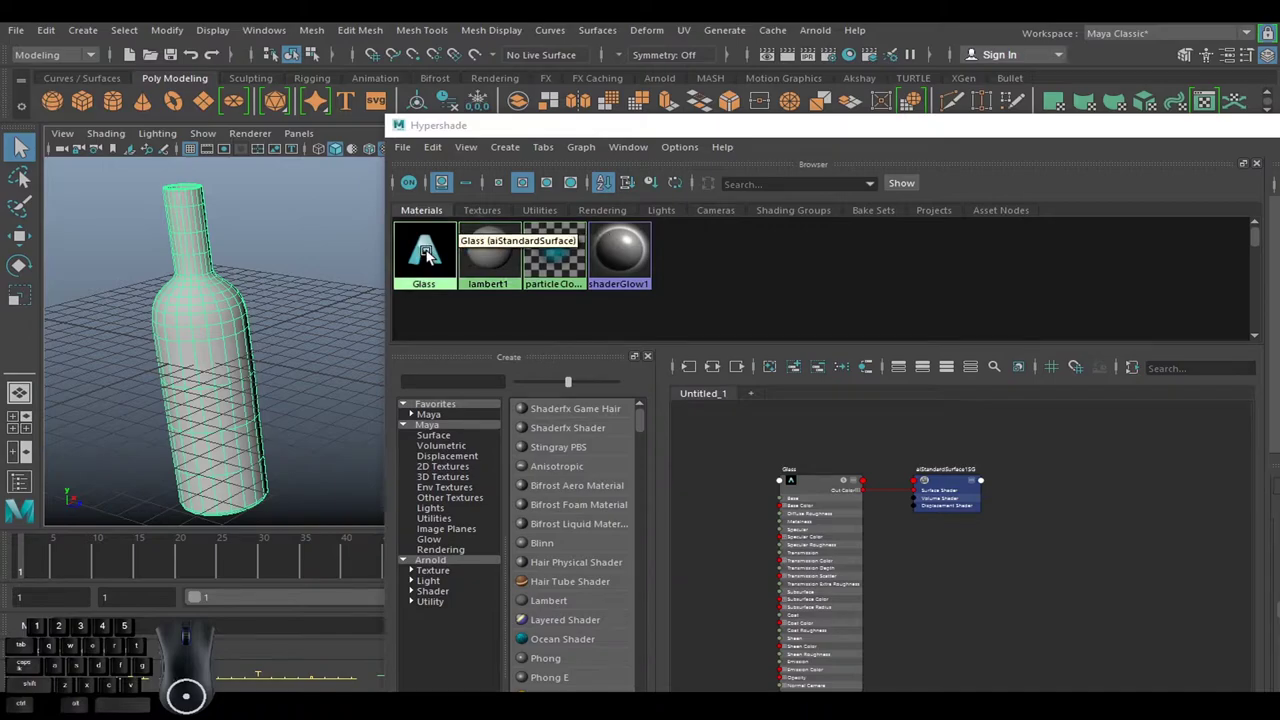
drag(433, 257, 434, 211)
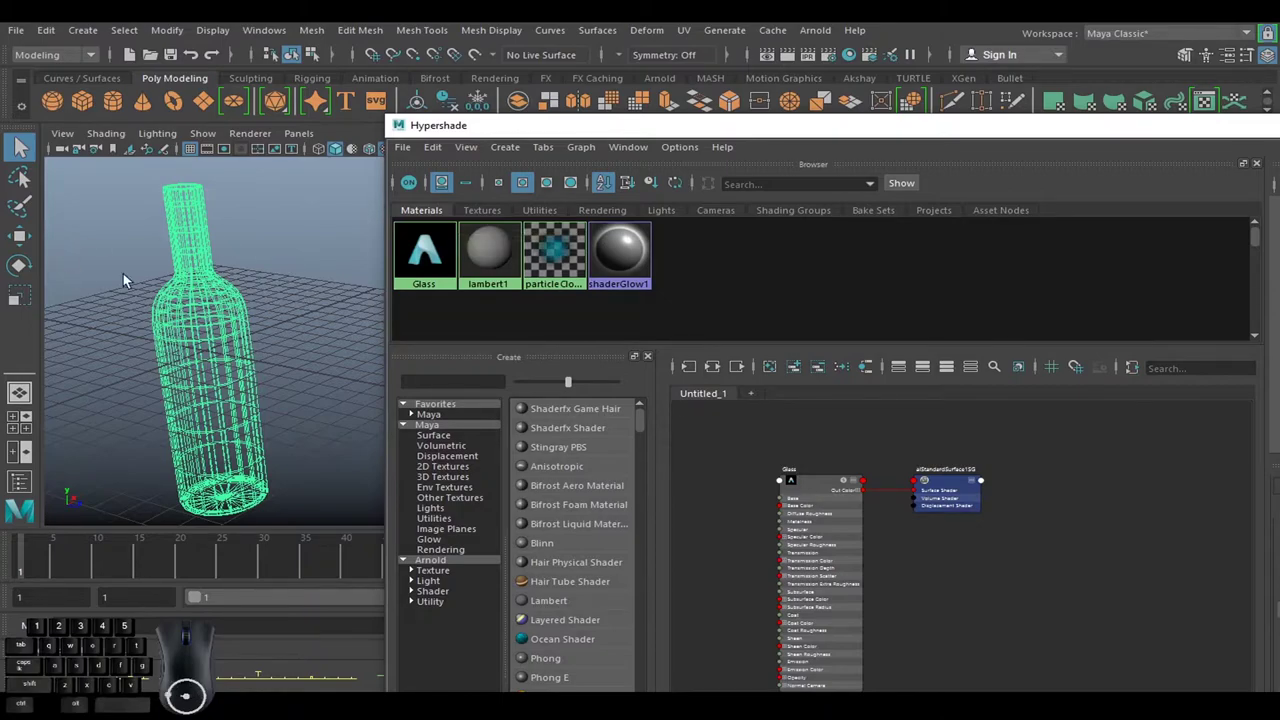
Select the Glass node and recentre its network in the Node Editor graph.
click(277, 254)
click(218, 285)
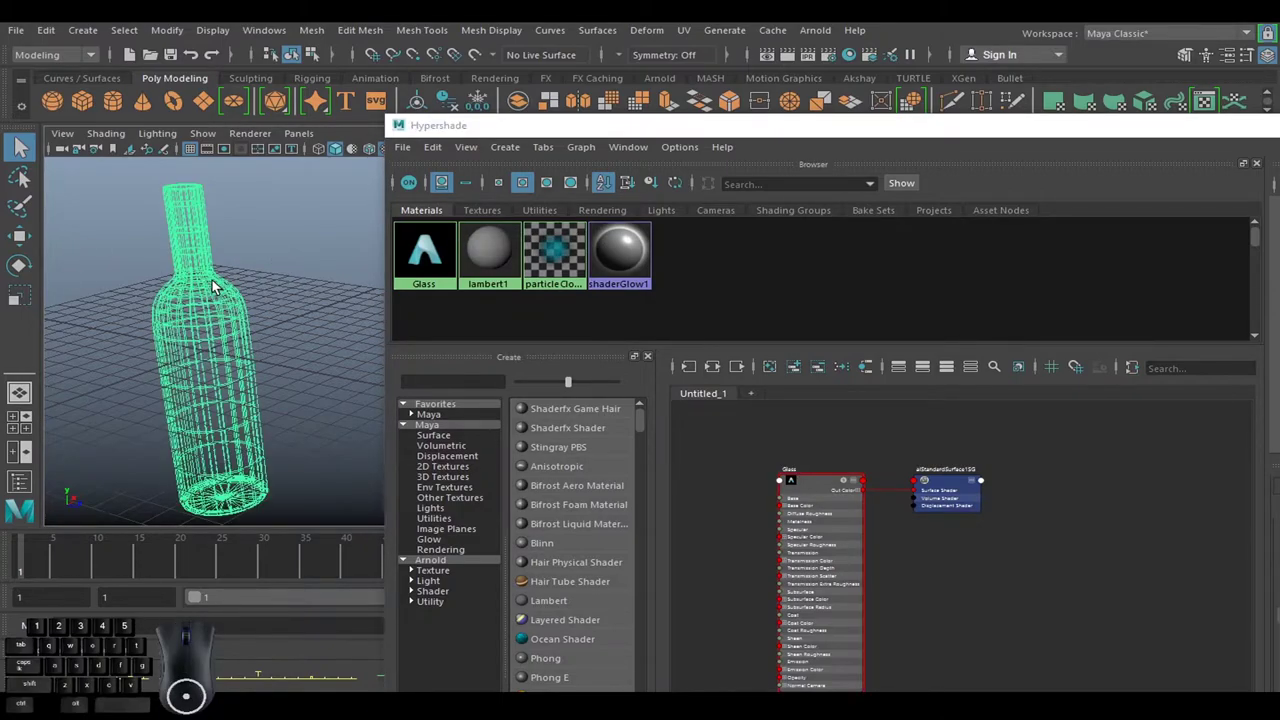
click(291, 255)
click(214, 286)
drag(1009, 582, 967, 530)
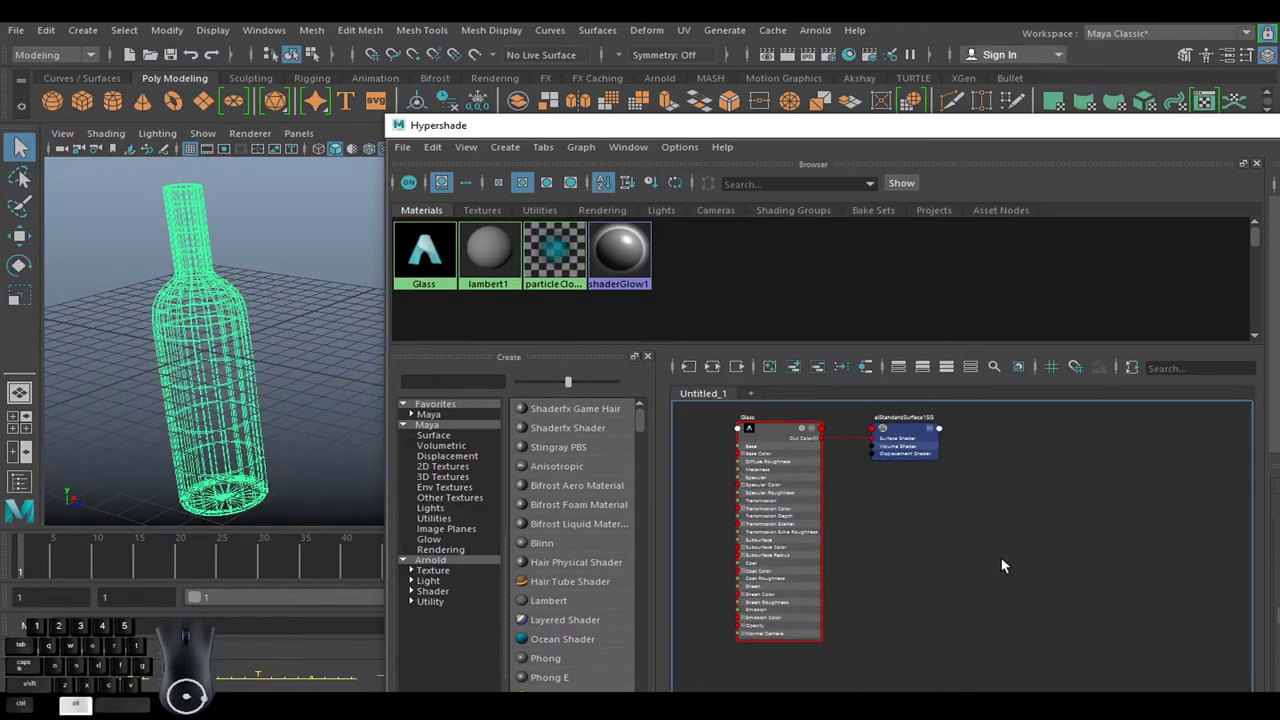
drag(956, 571, 974, 547)
drag(974, 549, 969, 559)
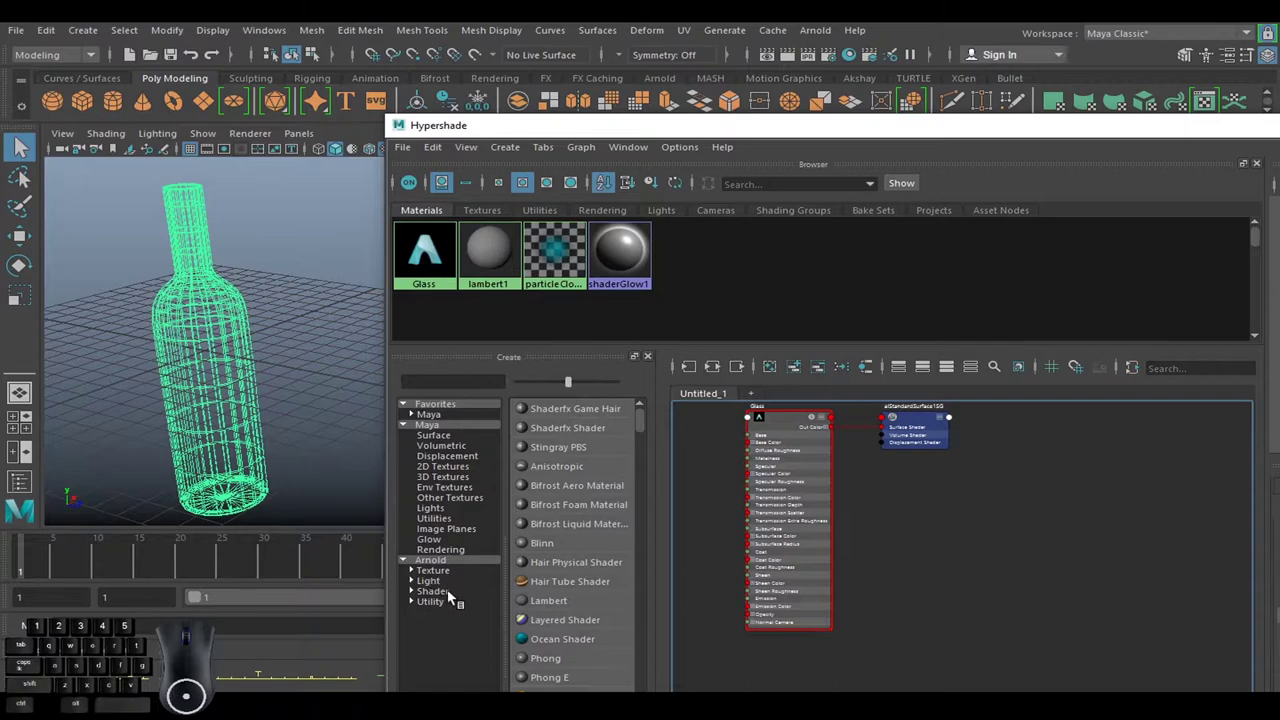
Create a second aiStandardSurface material and rename it LAble.
click(450, 596)
drag(644, 603, 640, 642)
click(581, 624)
middle_click(1053, 499)
click(918, 544)
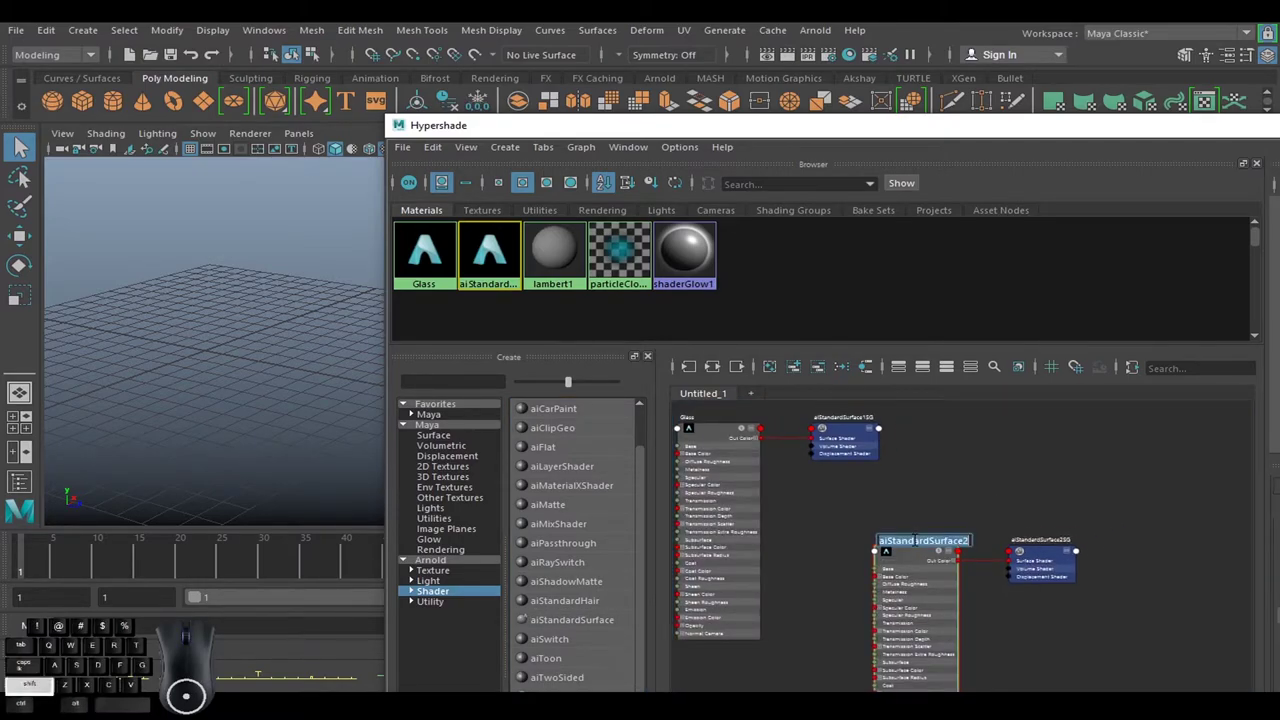
key(a)
key(e)
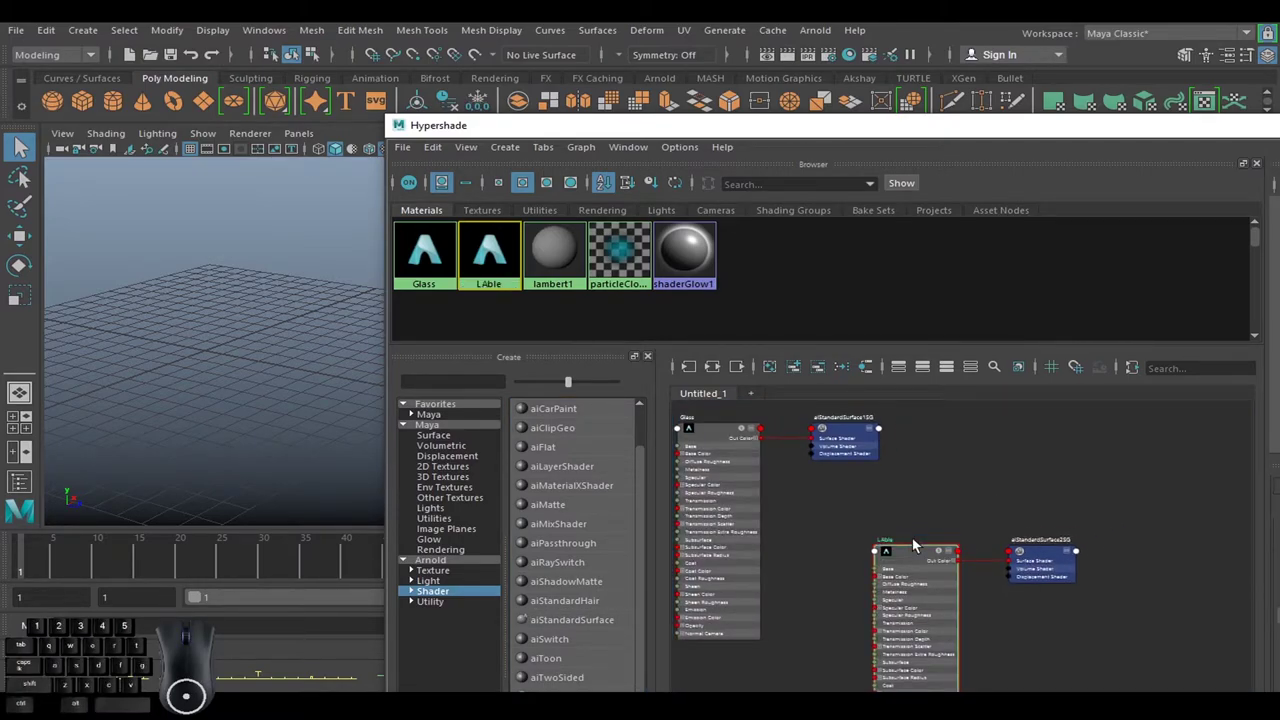
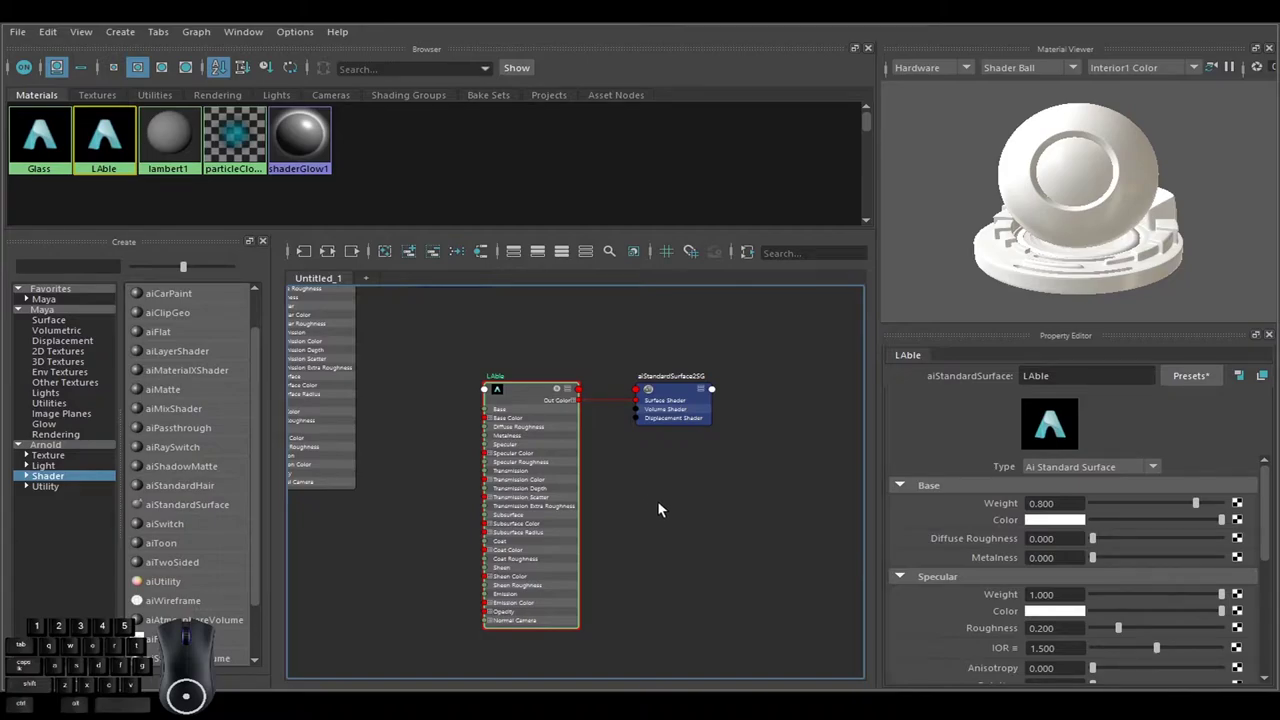
Add a File texture node and wire it into LAble's Base Color.
key(Tab)
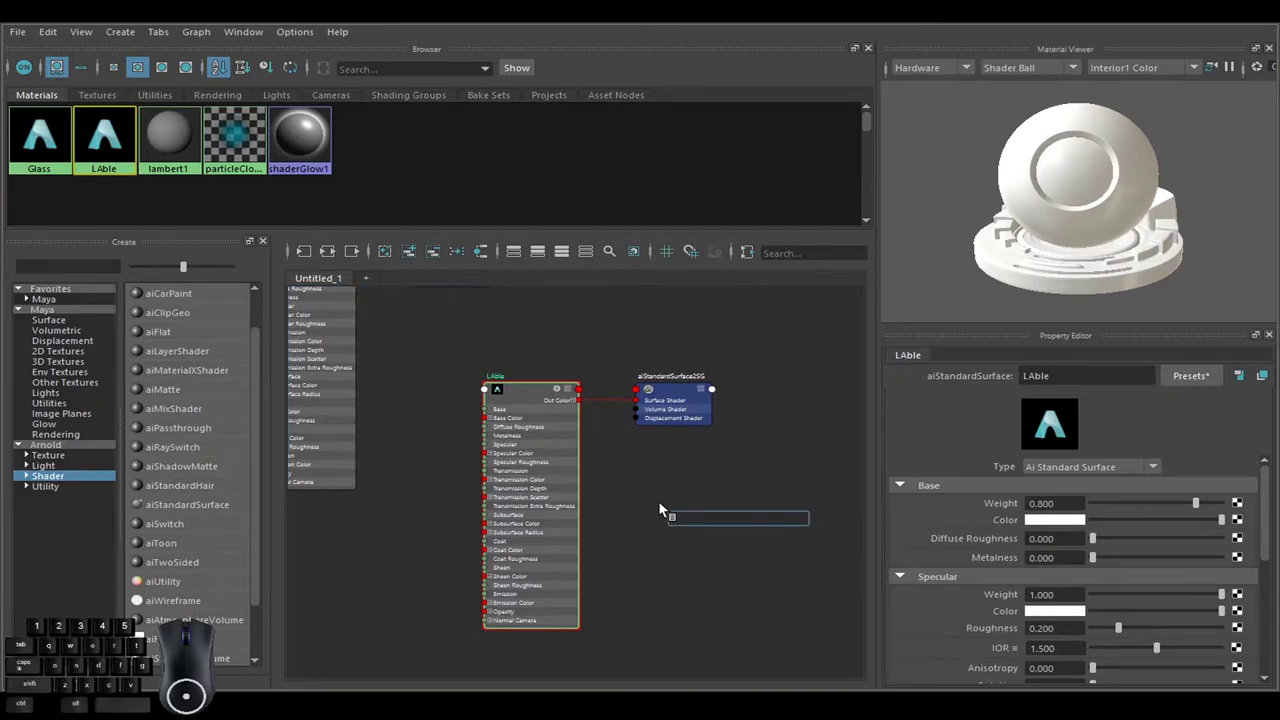
key(f)
key(e)
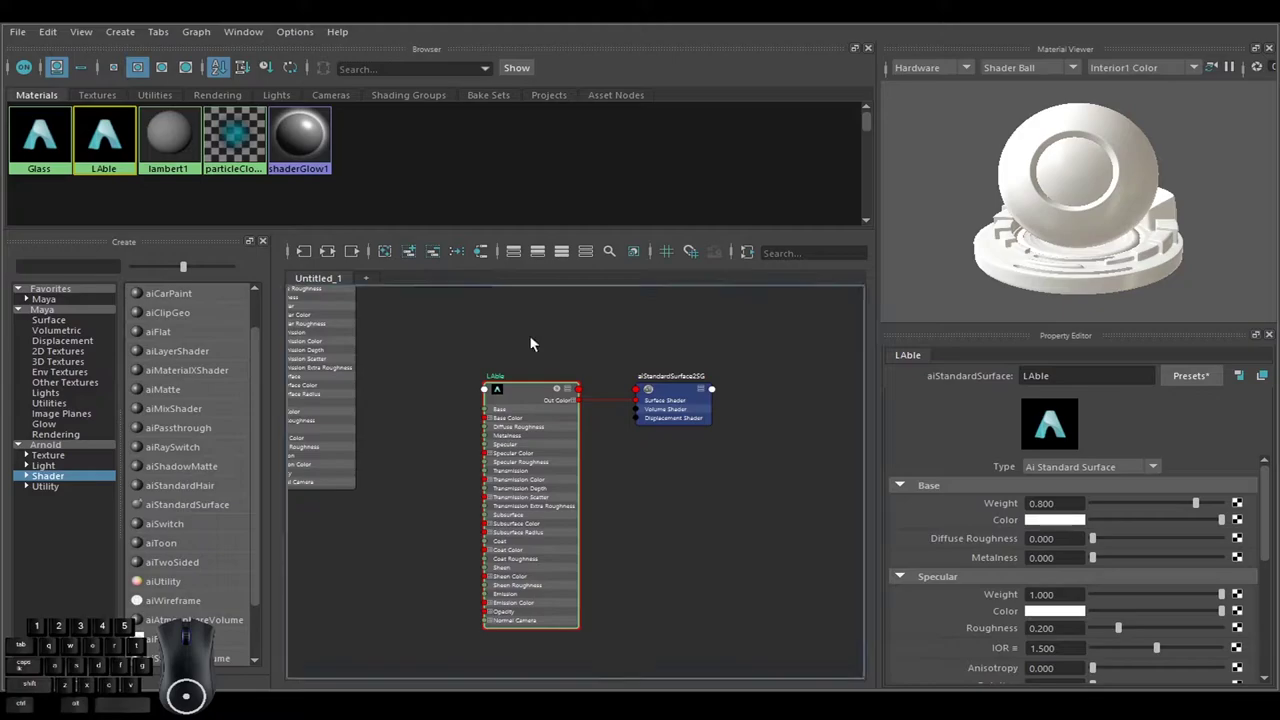
drag(530, 366, 532, 420)
click(536, 399)
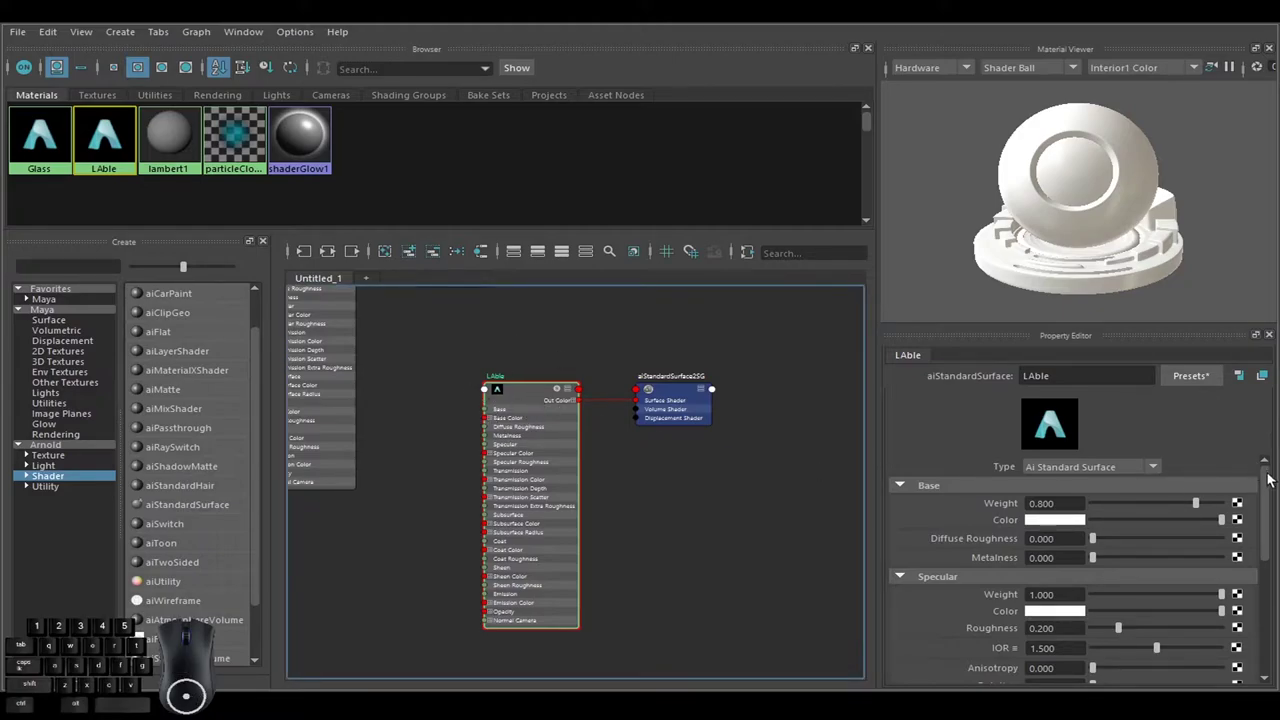
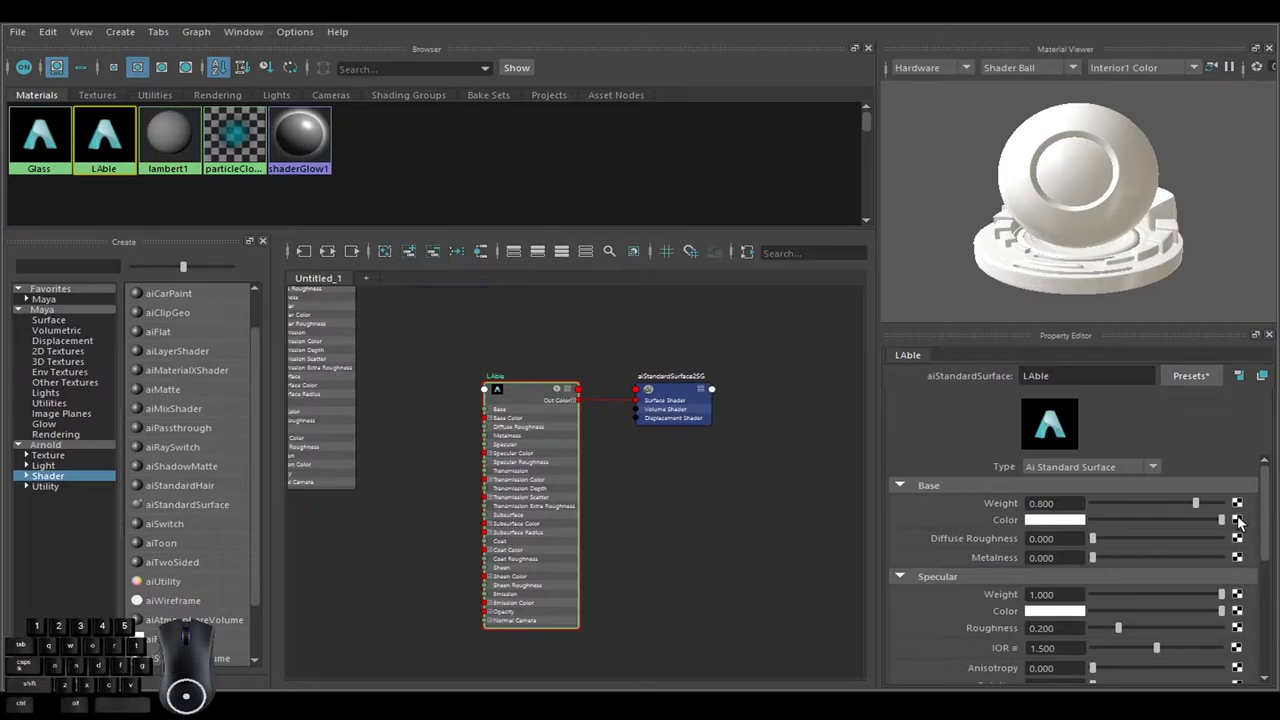
click(1243, 522)
Load the Lable UV PSD label image into file1 and zoom out to see both networks.
click(620, 383)
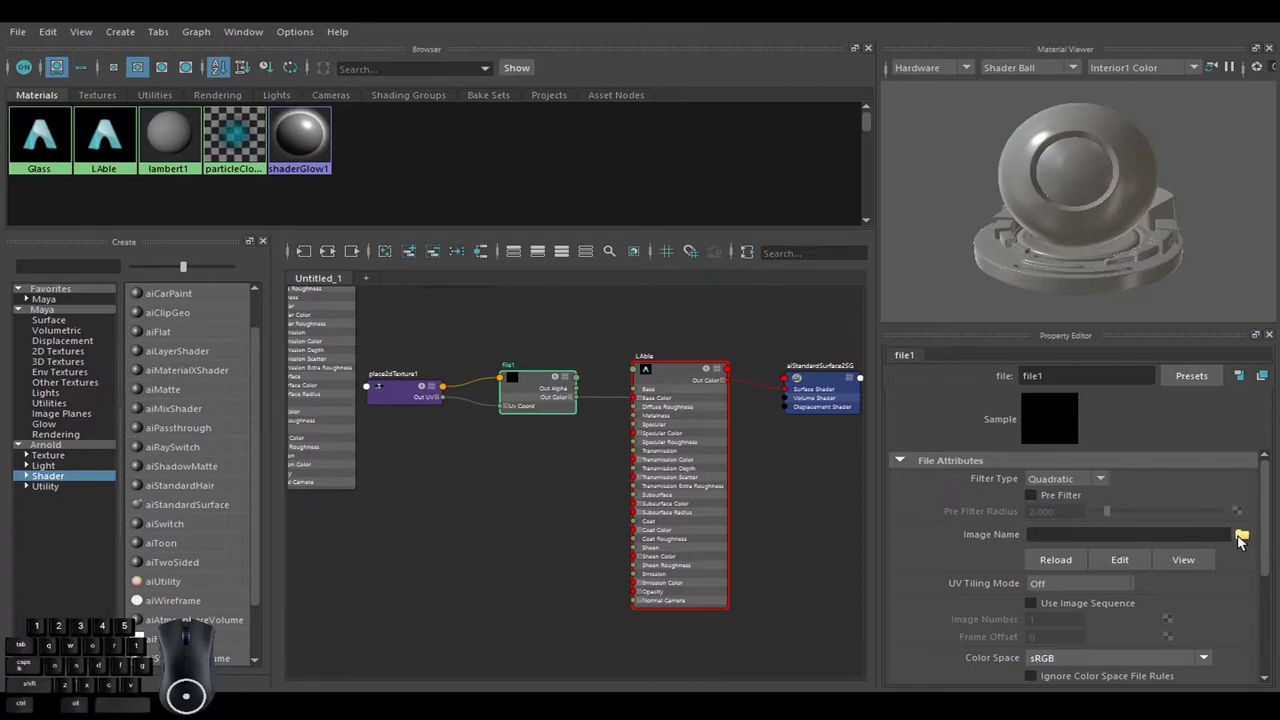
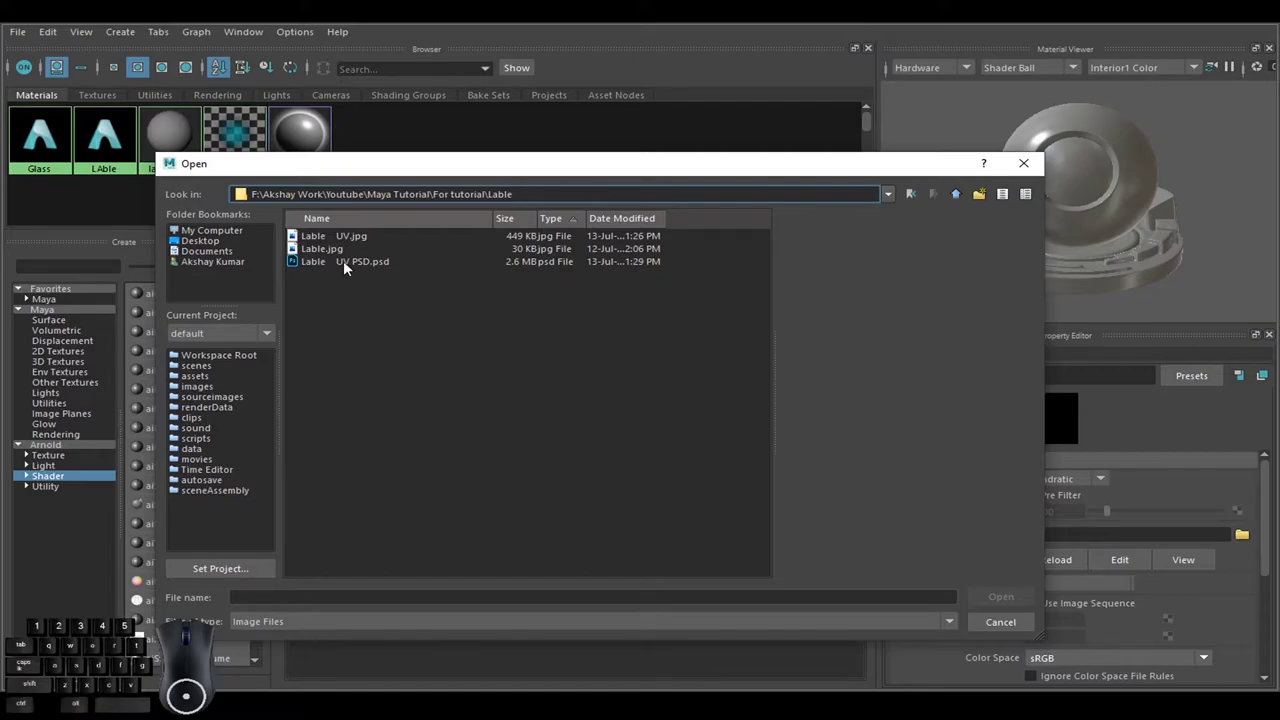
click(345, 268)
click(1010, 606)
middle_click(554, 482)
right_click(557, 561)
right_click(586, 600)
drag(482, 451, 767, 500)
drag(663, 481, 514, 603)
Move the Glass network to sit above the LAble network in the graph.
click(537, 529)
click(420, 608)
click(612, 524)
click(519, 610)
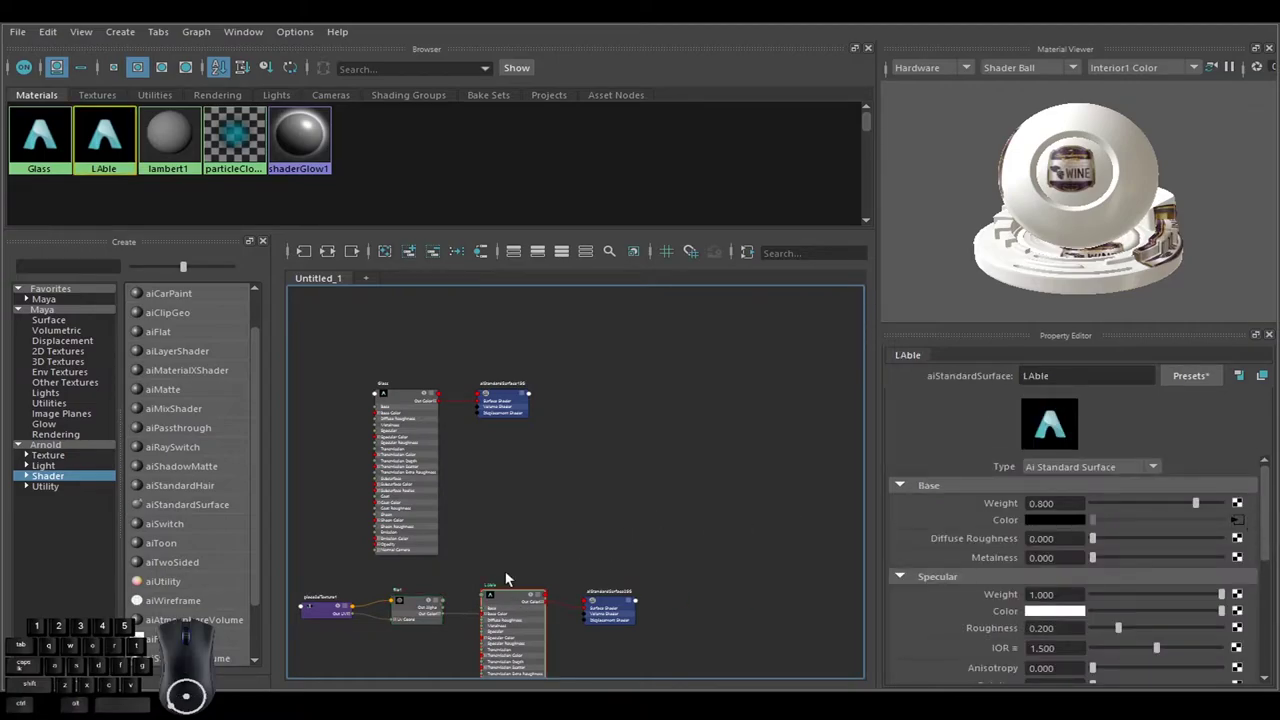
click(567, 539)
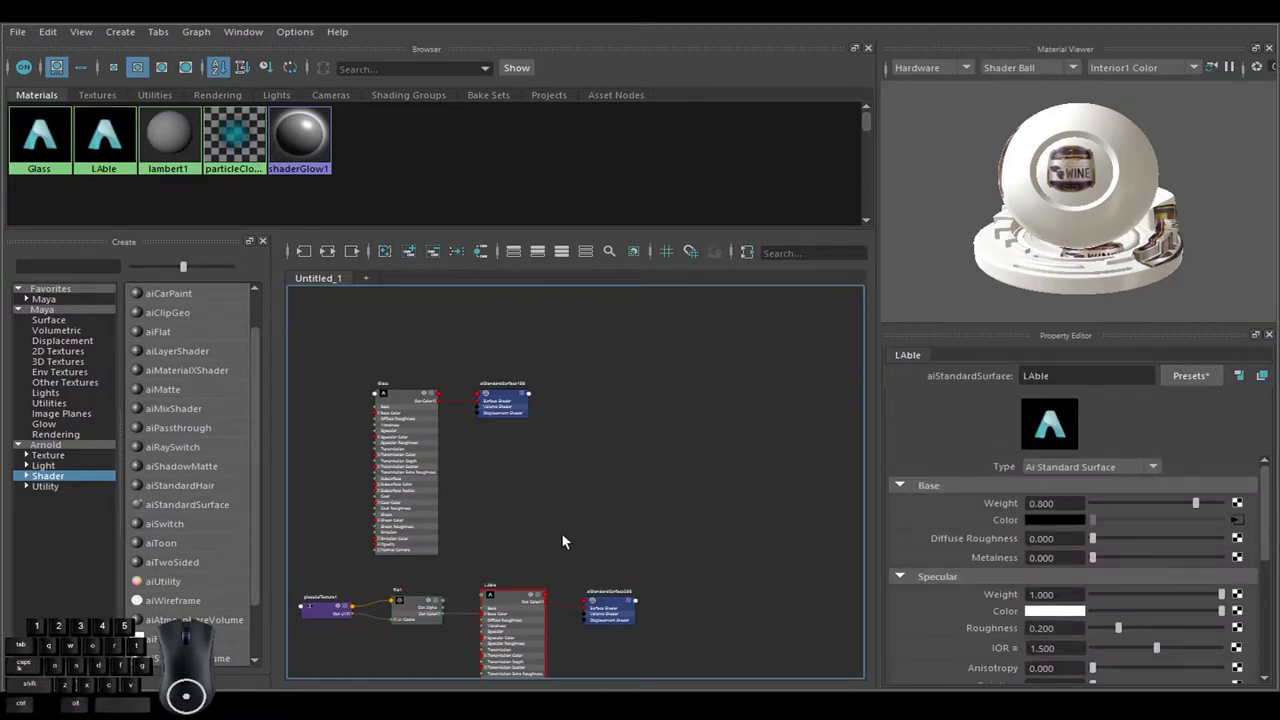
drag(393, 539, 745, 578)
drag(607, 568, 515, 580)
click(607, 501)
click(376, 348)
drag(571, 536, 470, 597)
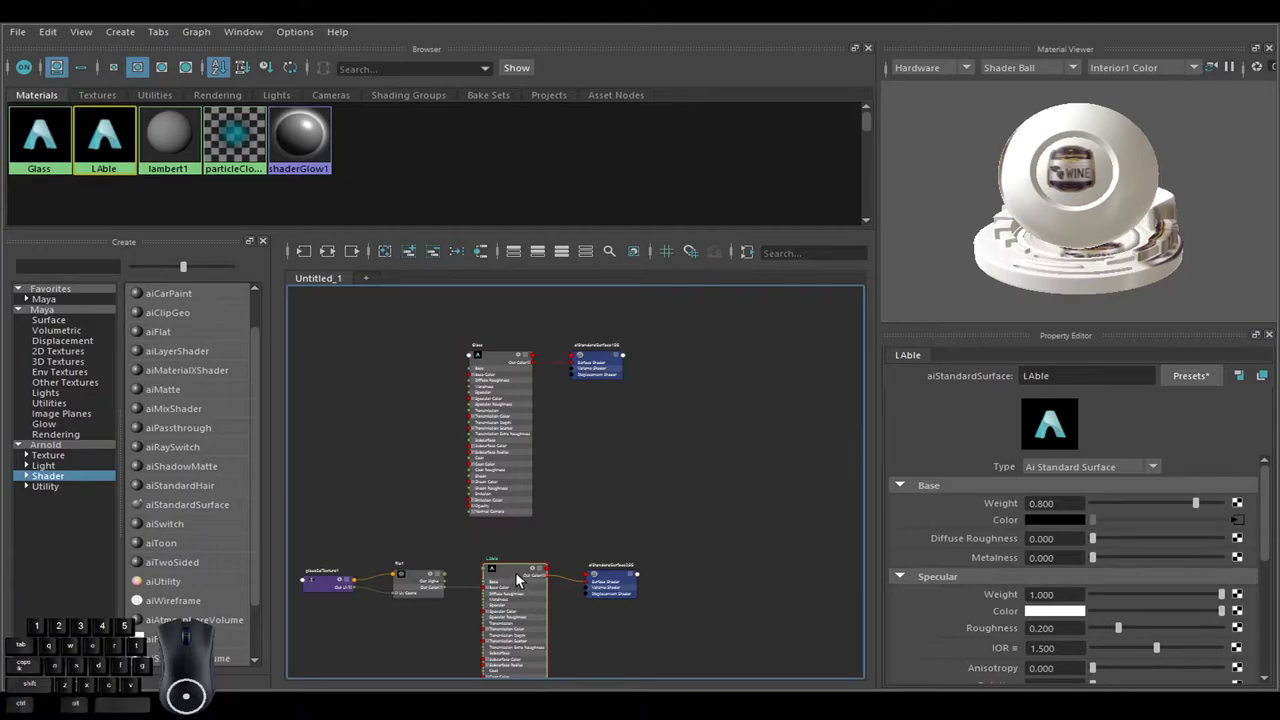
Switch to Photoshop to view the Lable UV PSD with the label over the UV grid.
click(520, 577)
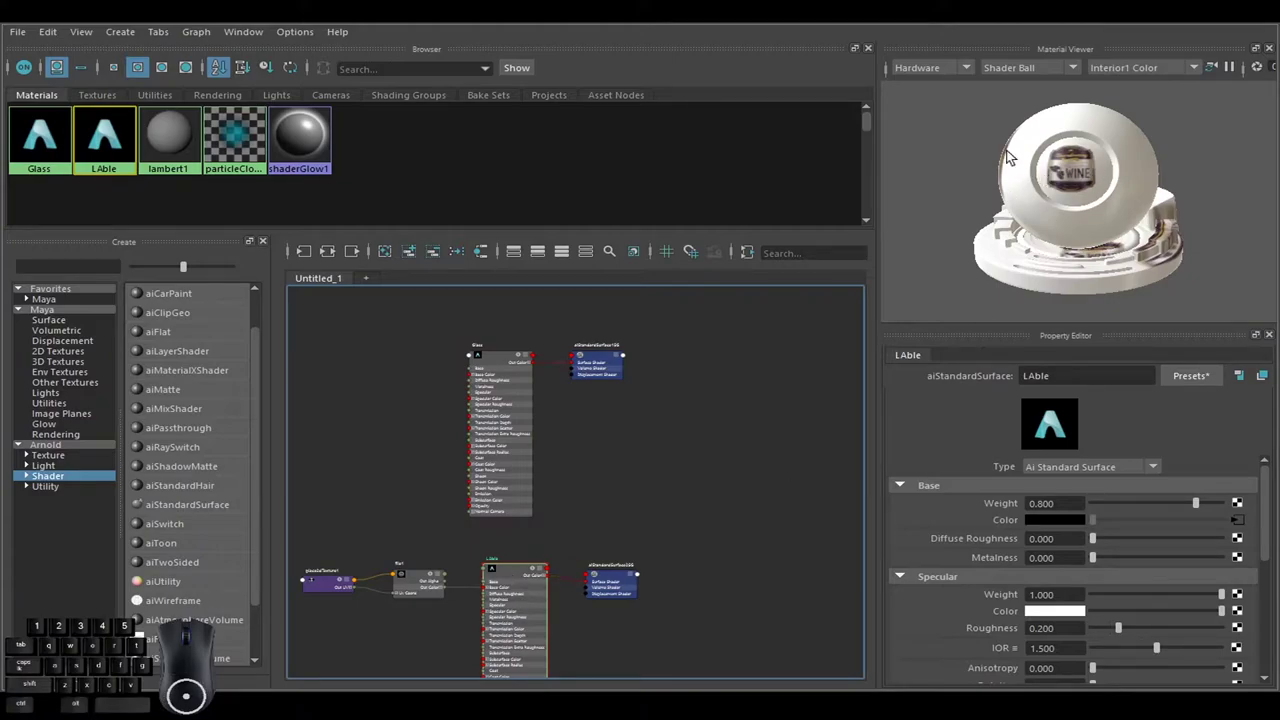
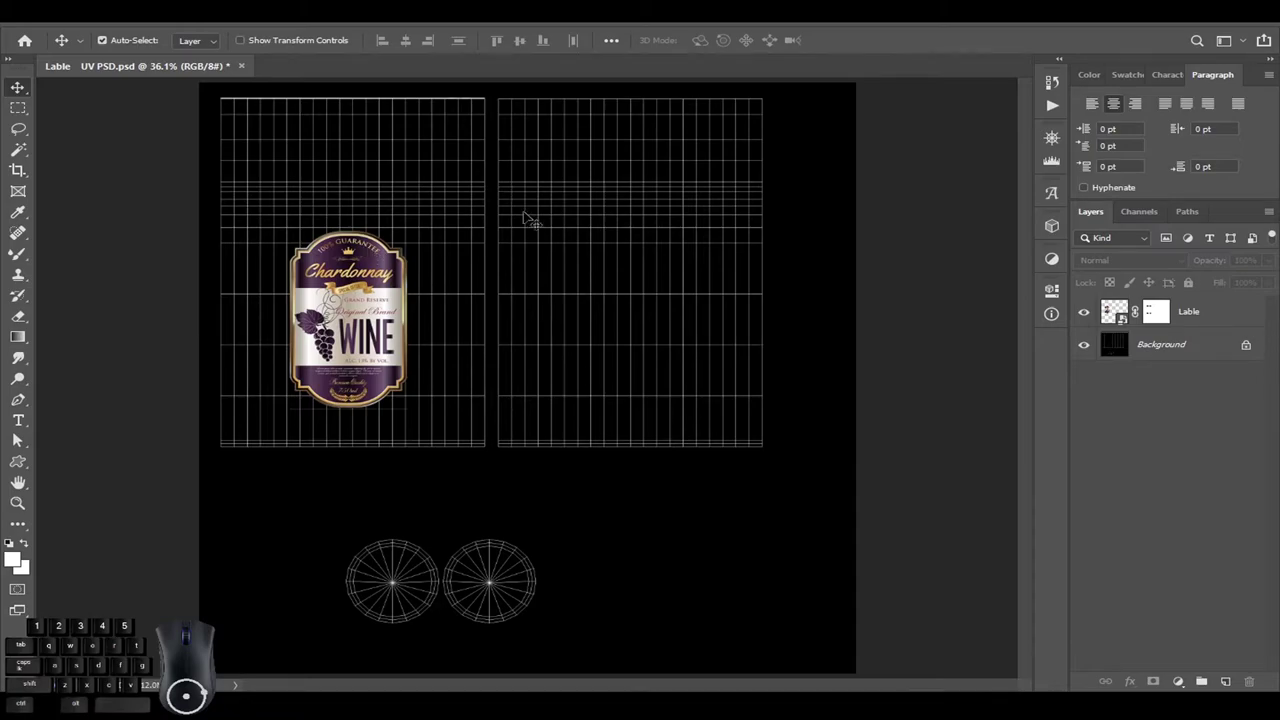
Back in Maya's Hypershade, create an aiMixShader node via the Tab quick-create field.
click(19, 438)
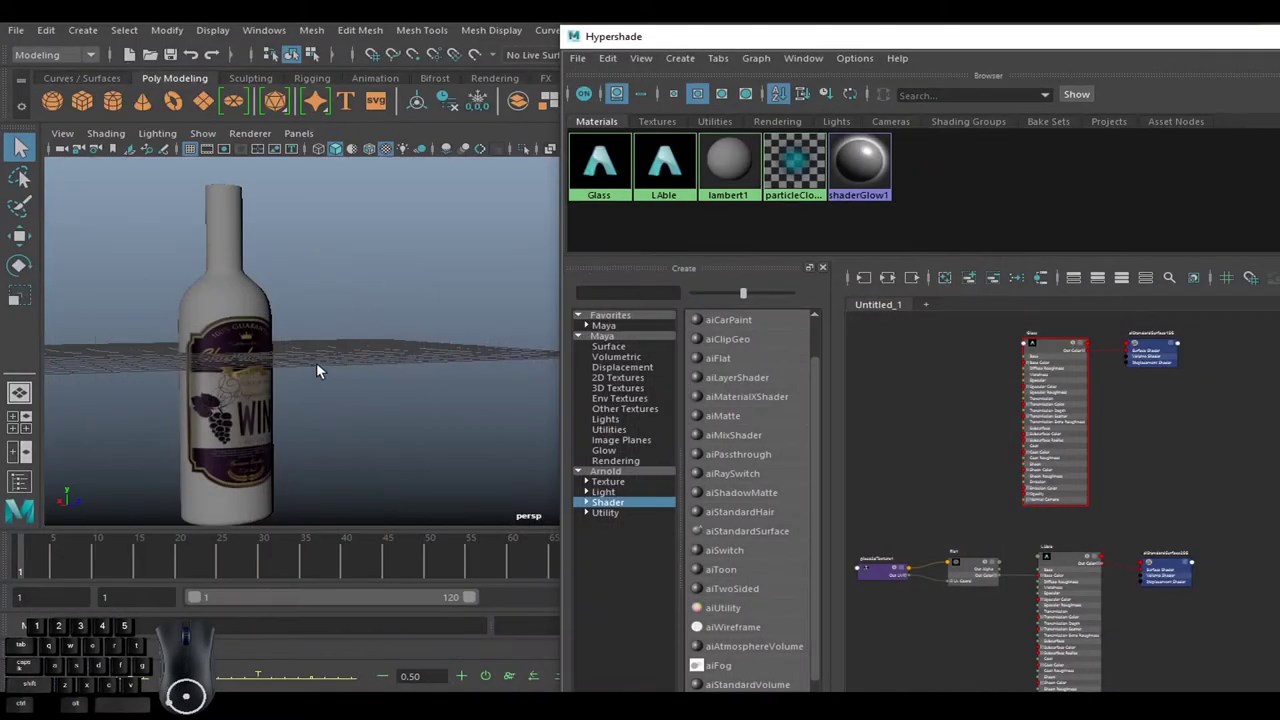
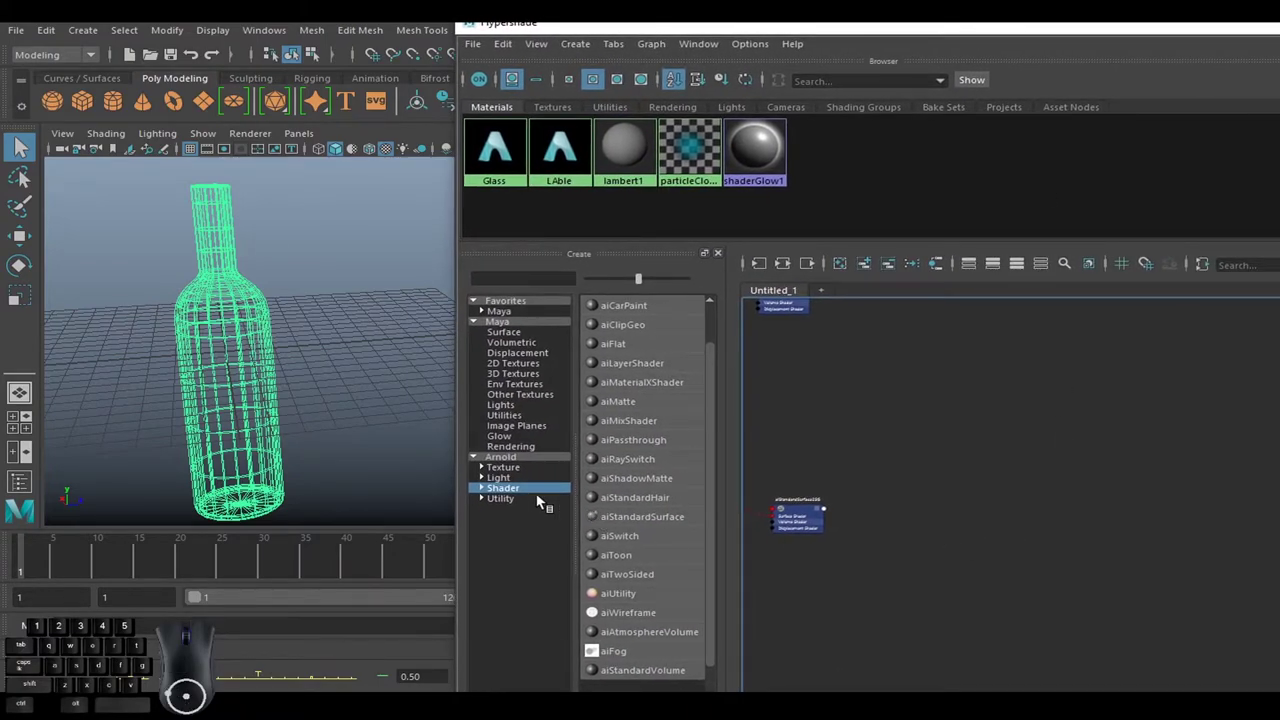
click(517, 492)
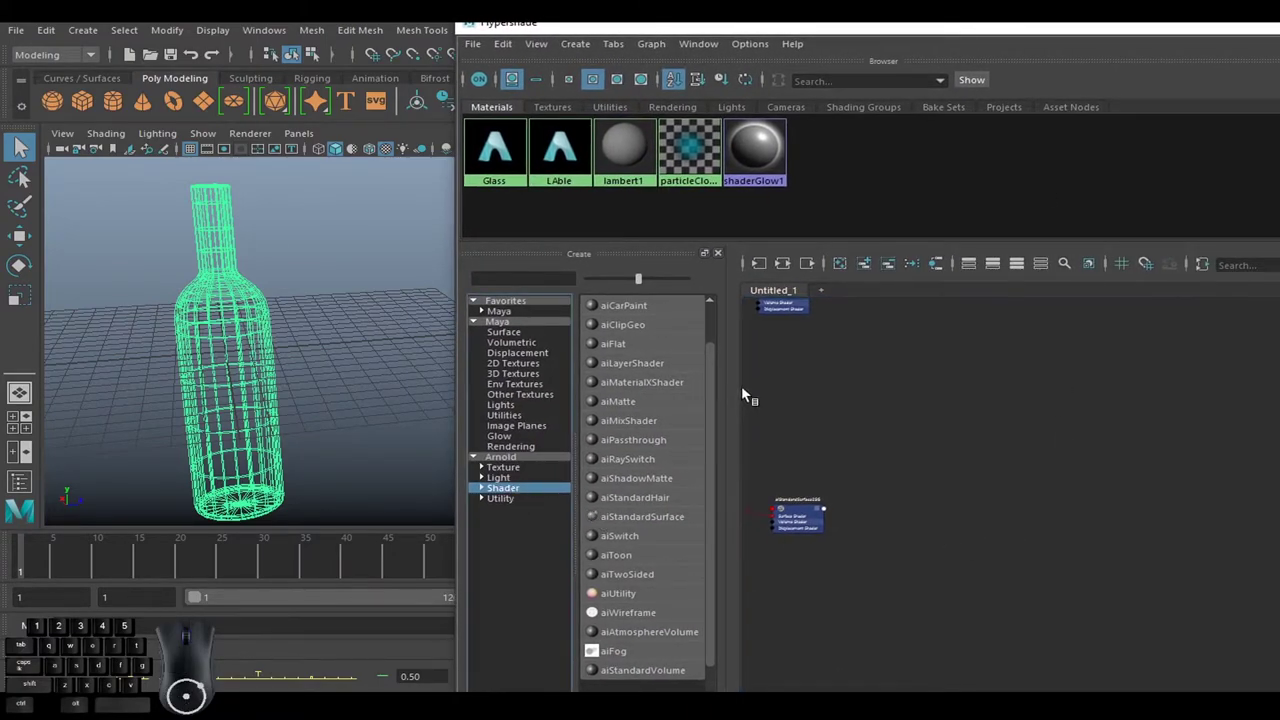
drag(717, 381, 716, 405)
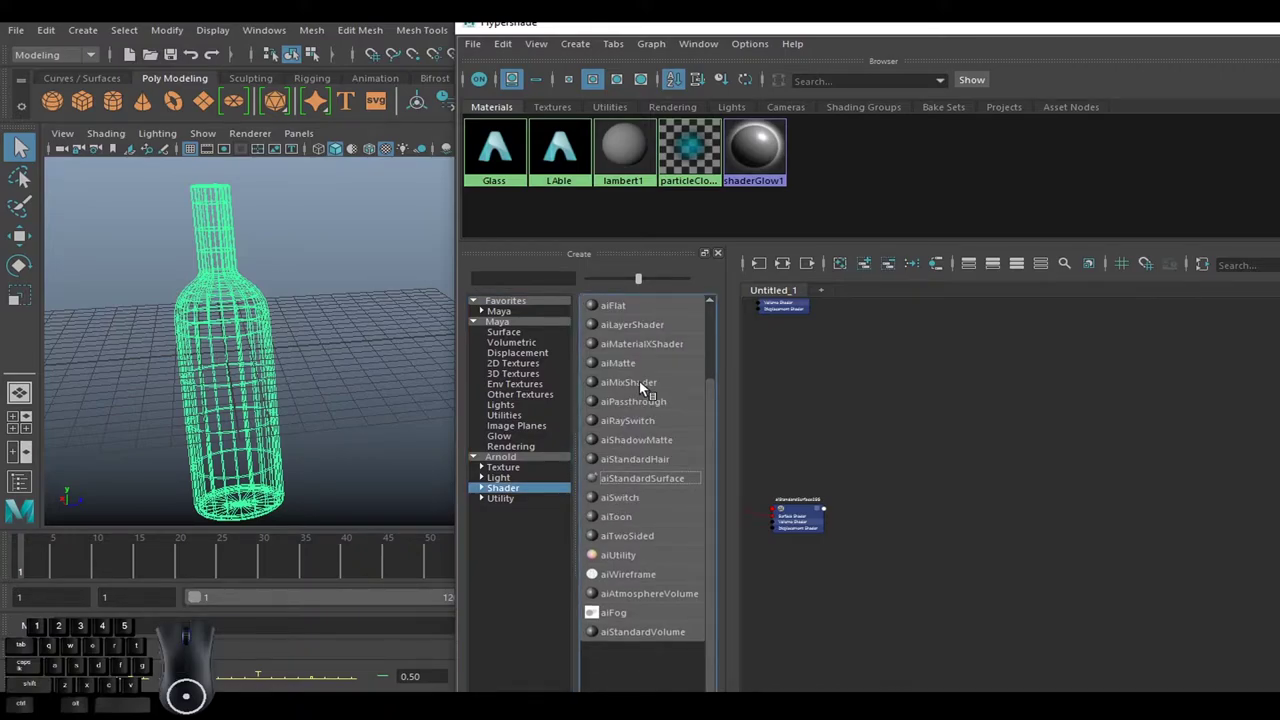
click(1029, 453)
key(Tab)
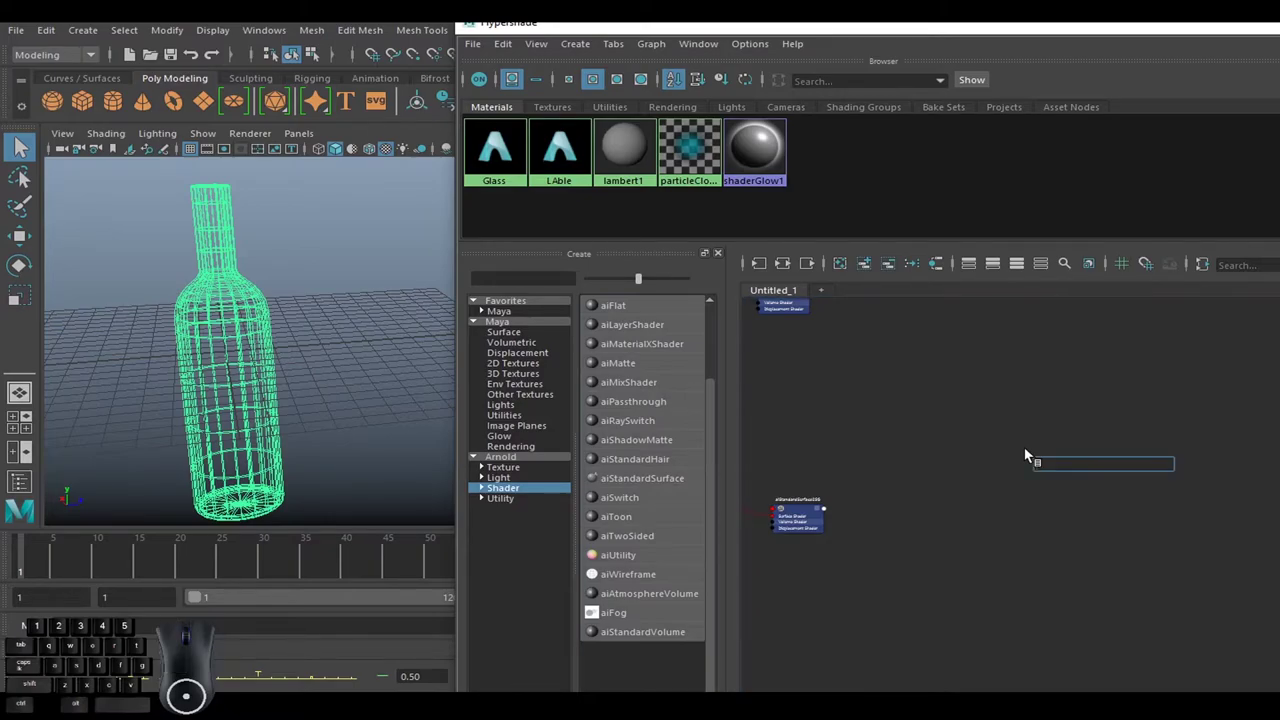
key(x)
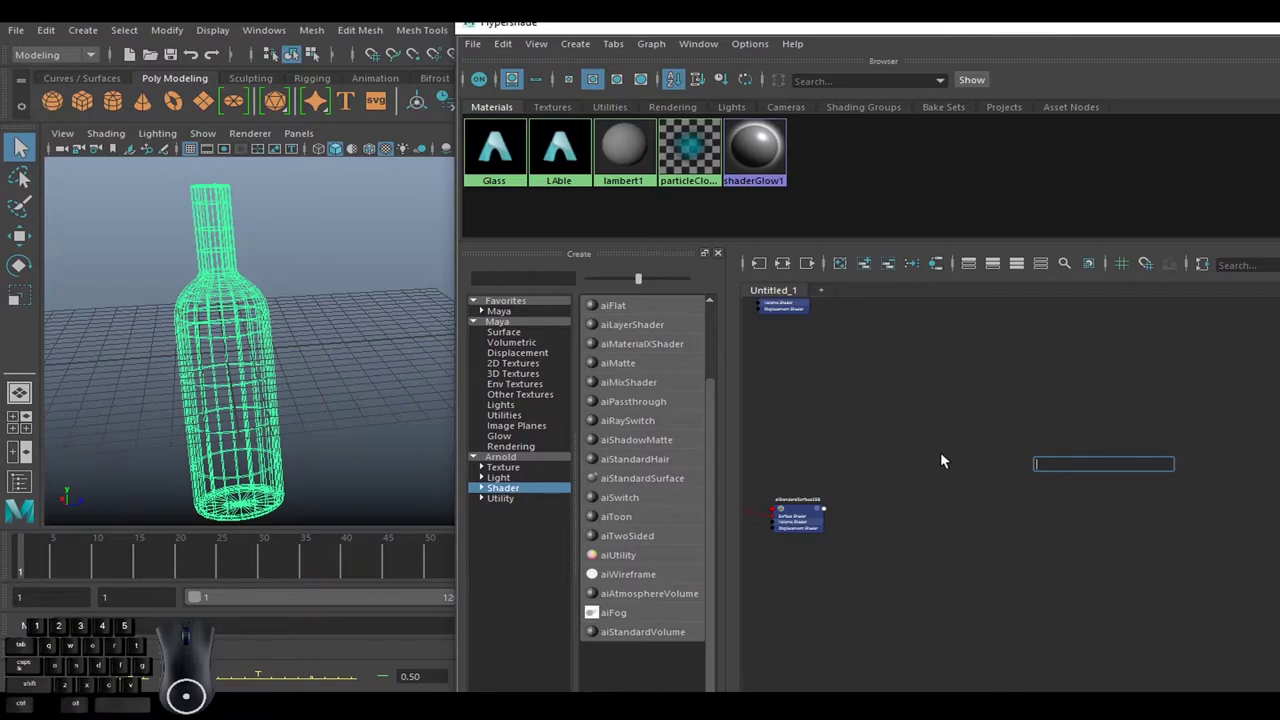
click(941, 468)
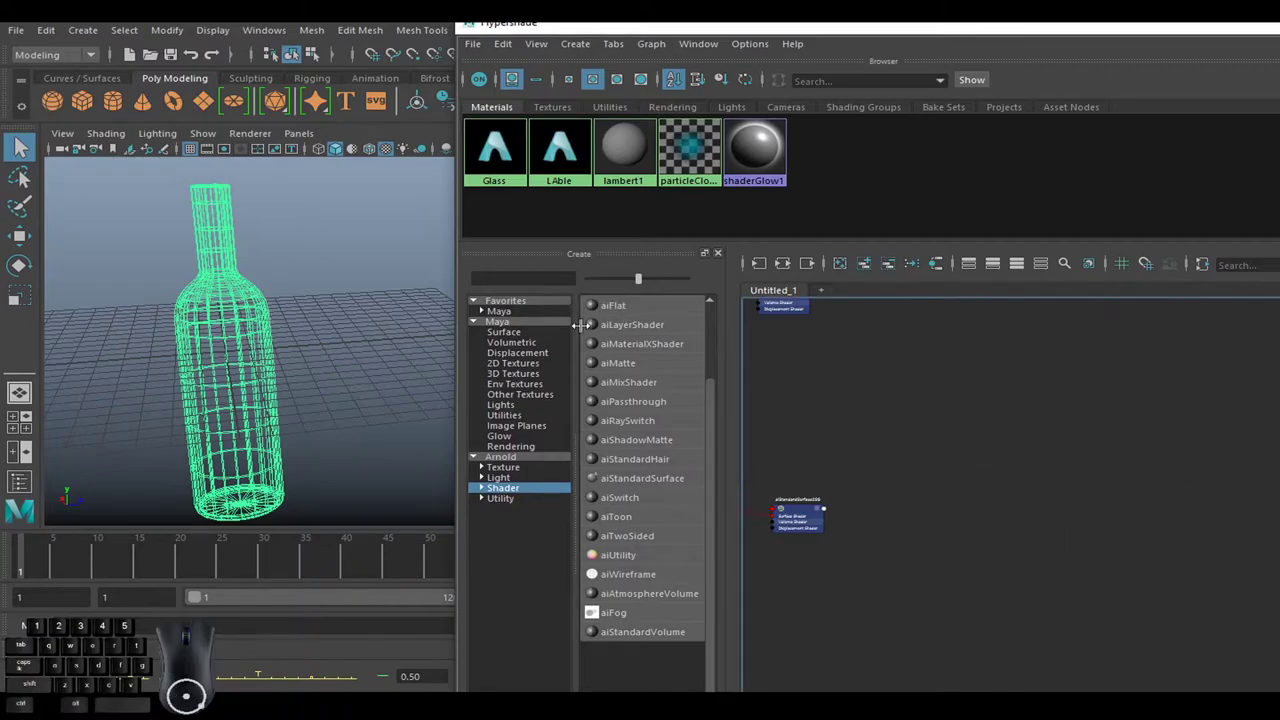
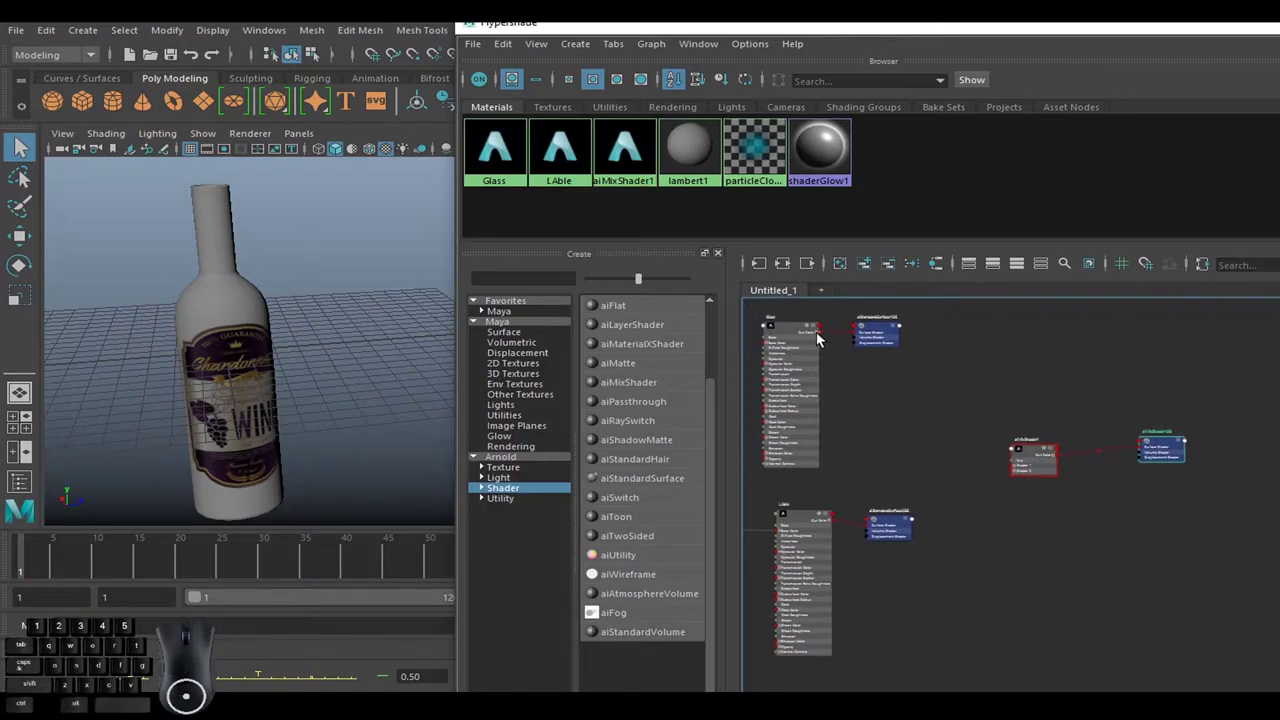
Wire Glass Out Color to aiMixShader1 Shader 1 and LAble to Shader 2, then frame the node.
drag(825, 337, 1019, 470)
click(1019, 470)
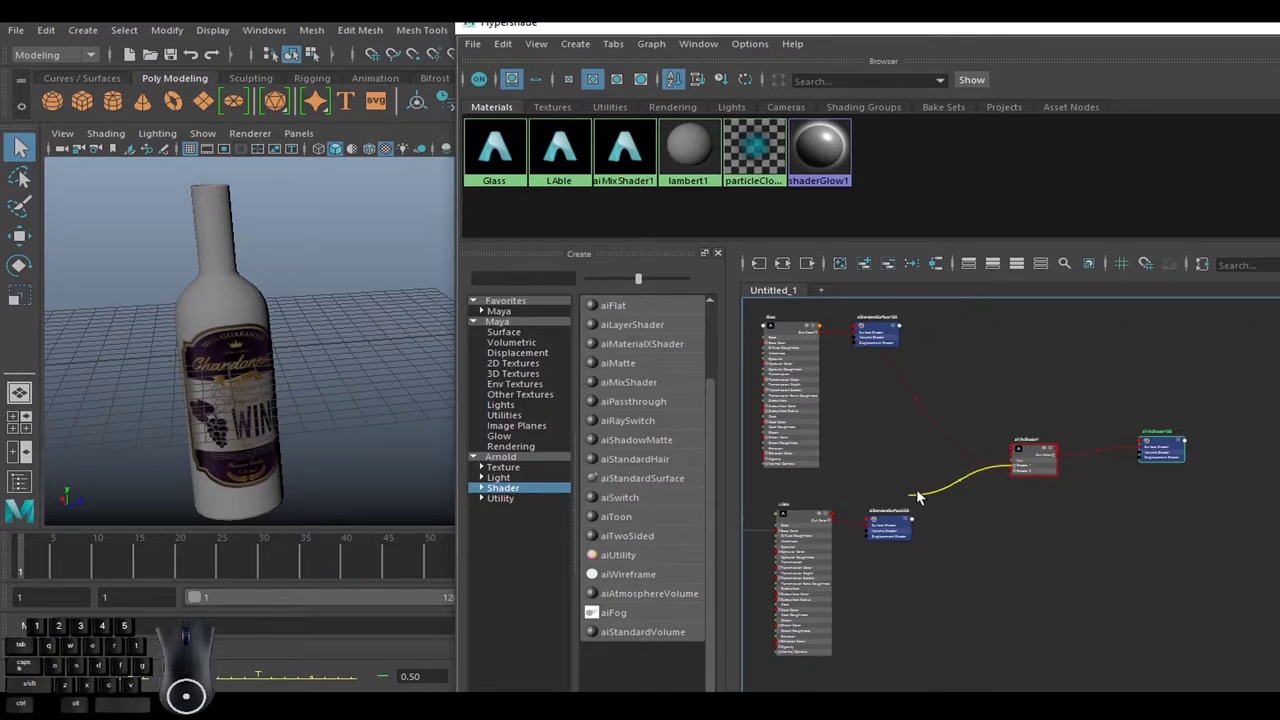
click(949, 496)
drag(838, 523, 1018, 475)
click(1036, 455)
key(f)
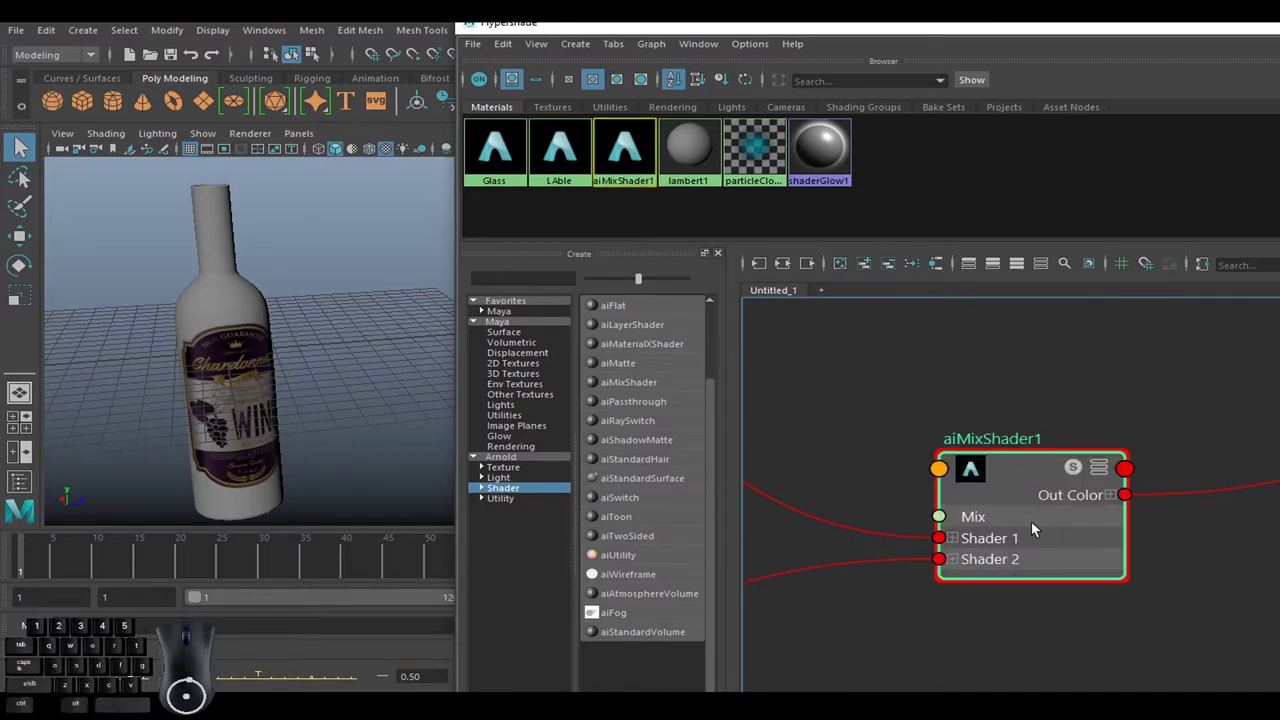
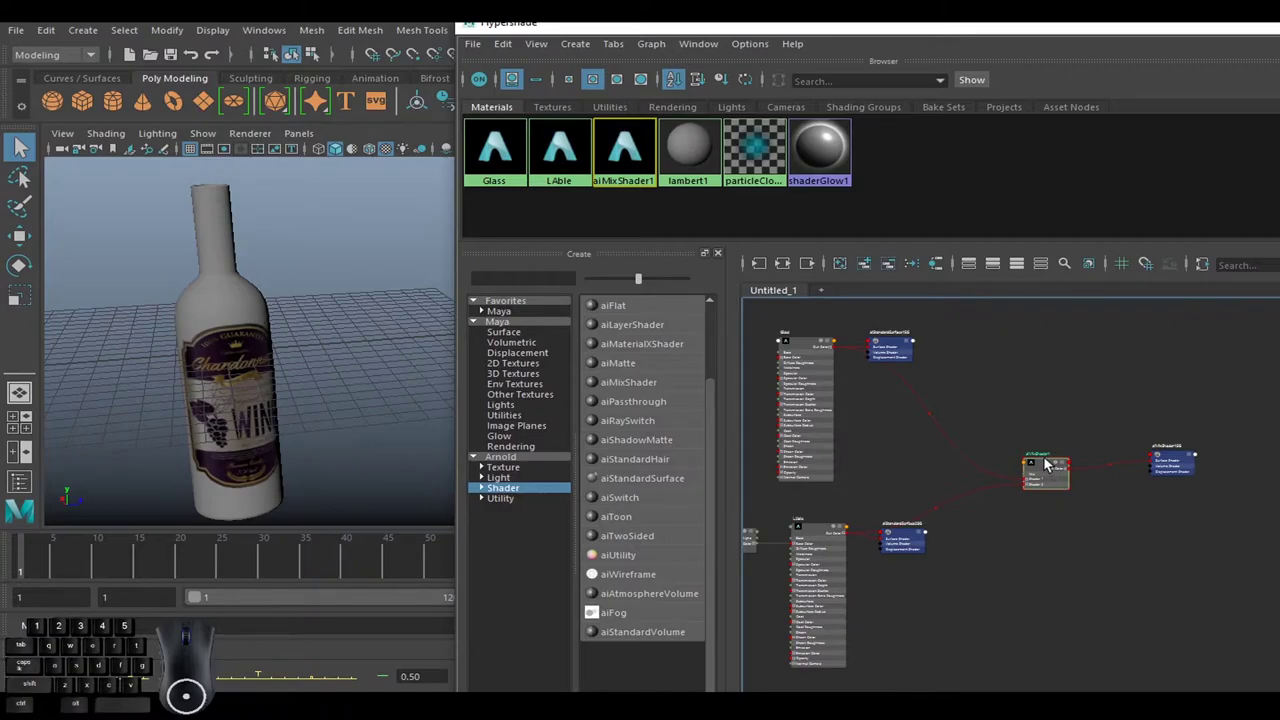
Assign aiMixShader1 to the bottle and switch the viewport renderer to Arnold, starting the render.
drag(1055, 466, 221, 309)
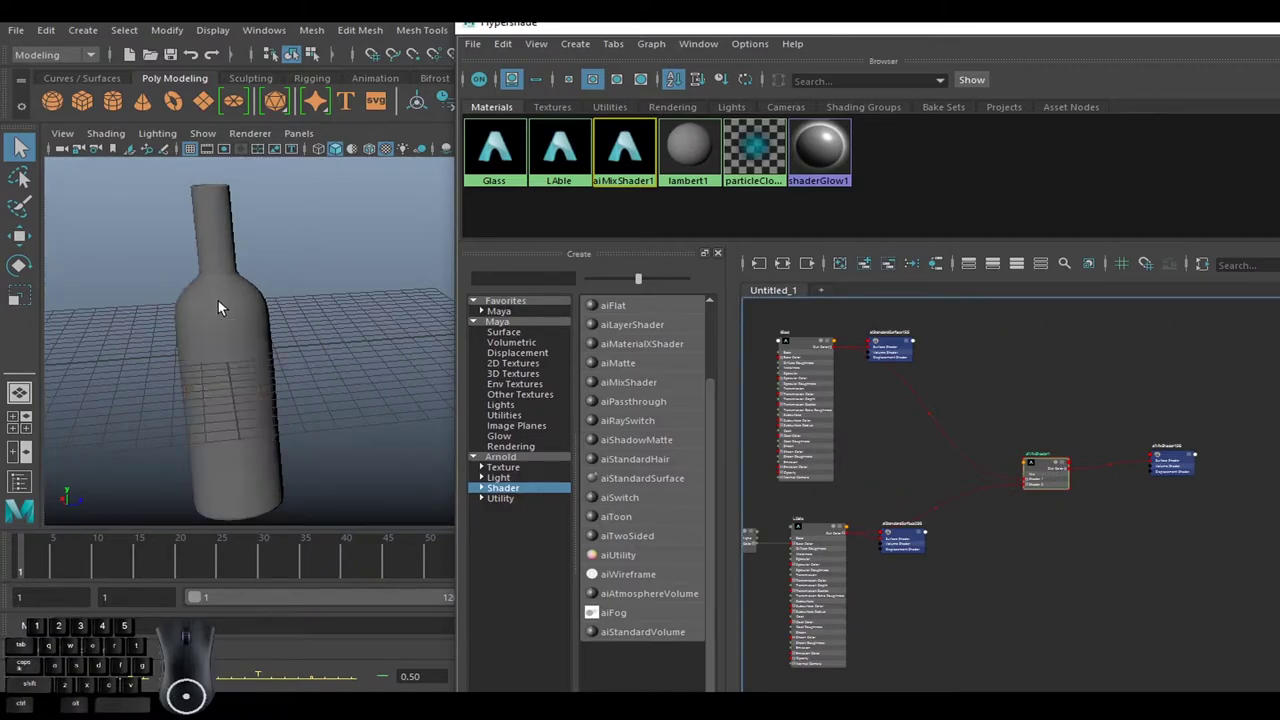
drag(335, 314, 1051, 469)
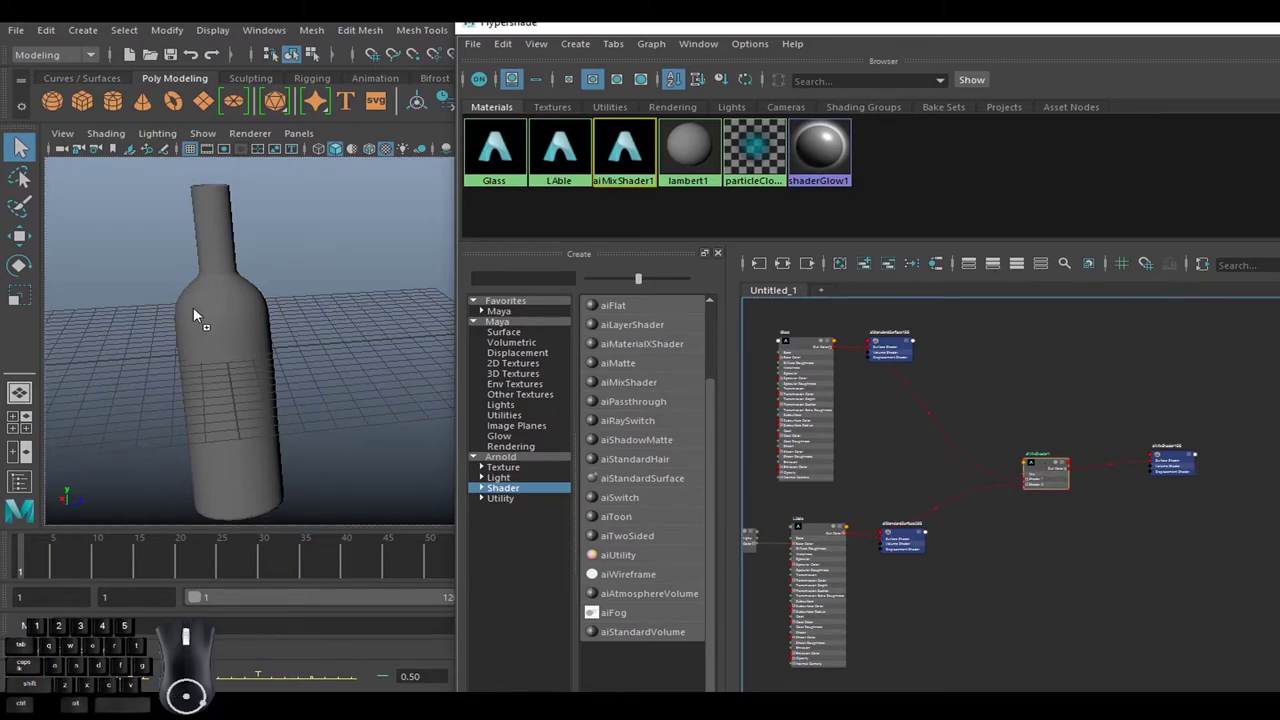
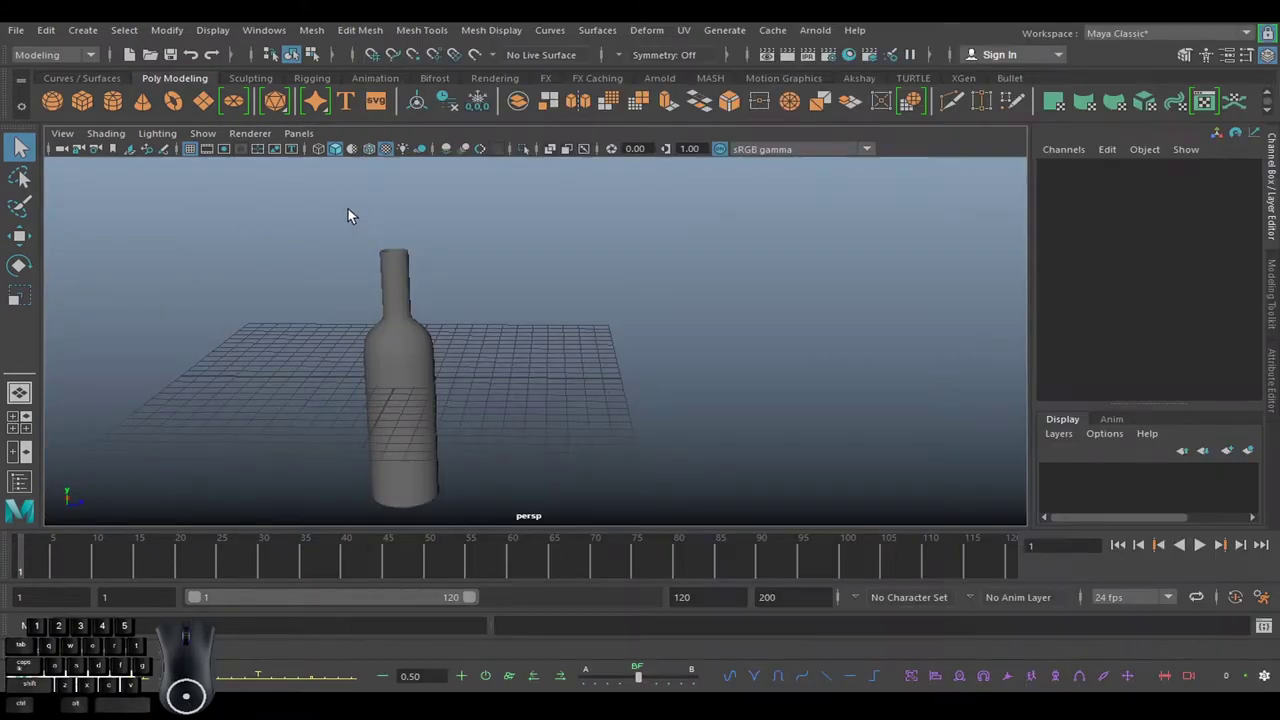
right_click(476, 273)
click(265, 136)
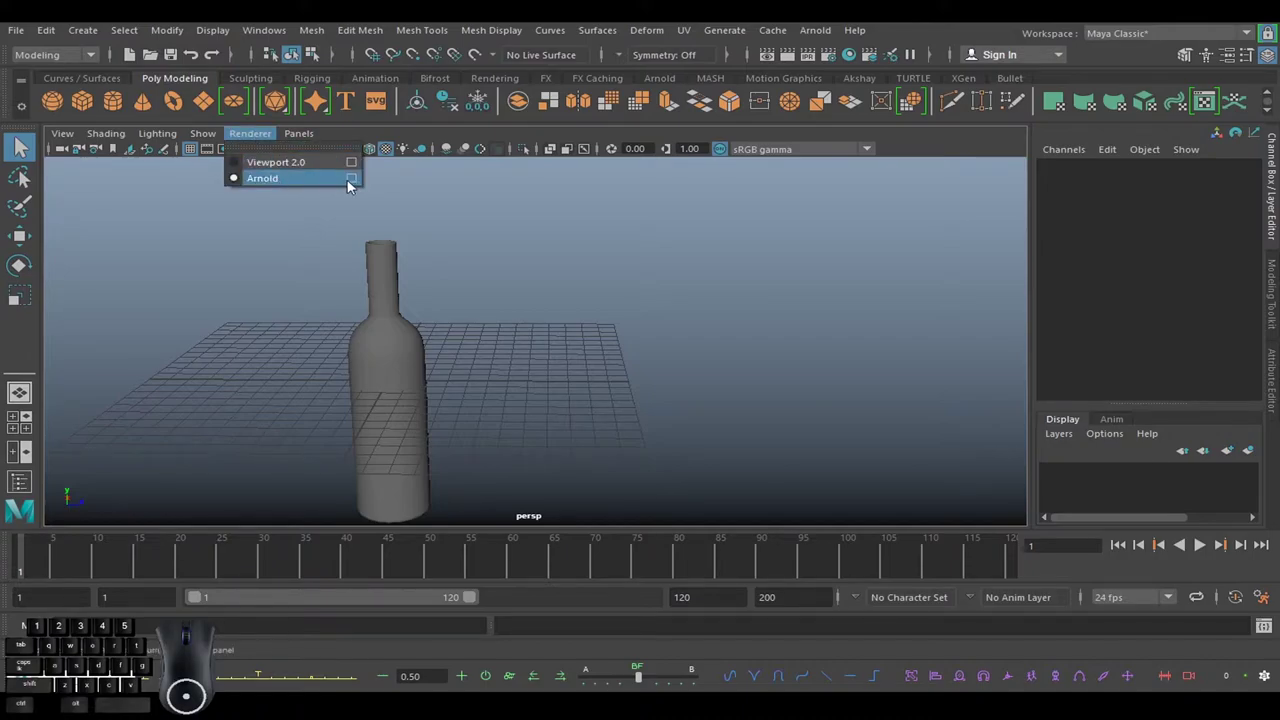
click(353, 185)
drag(309, 154, 122, 81)
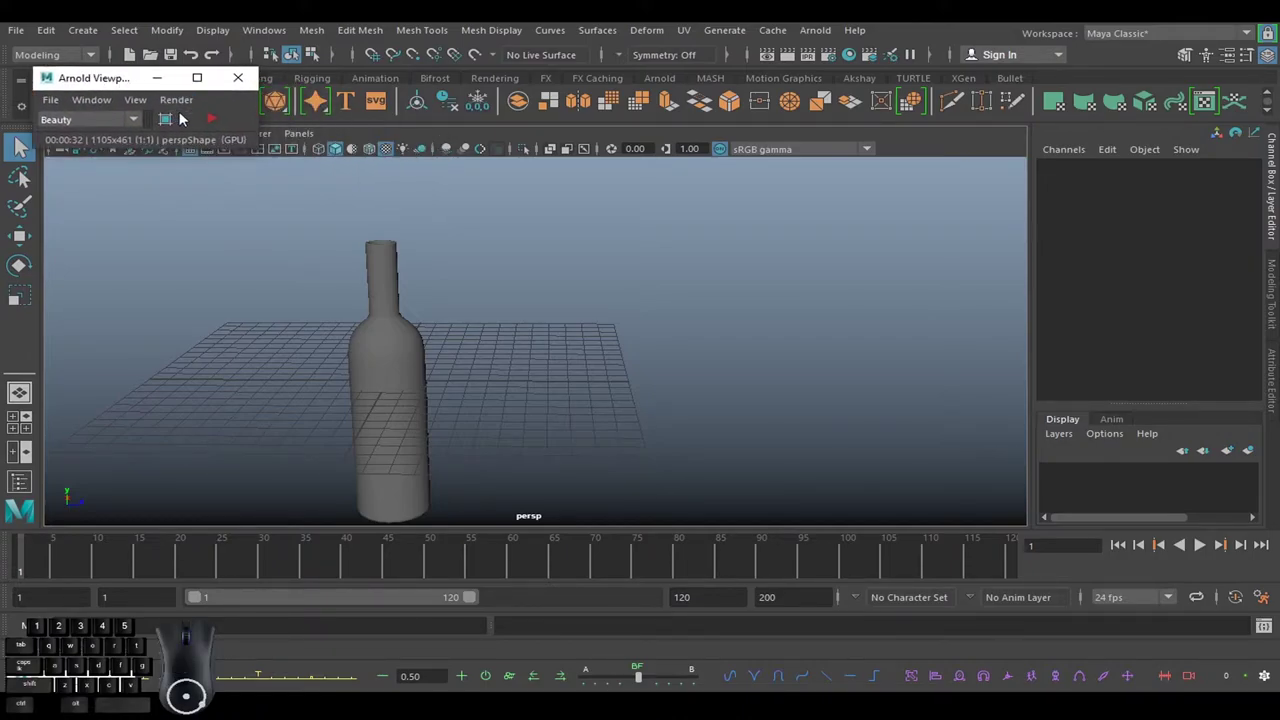
click(208, 125)
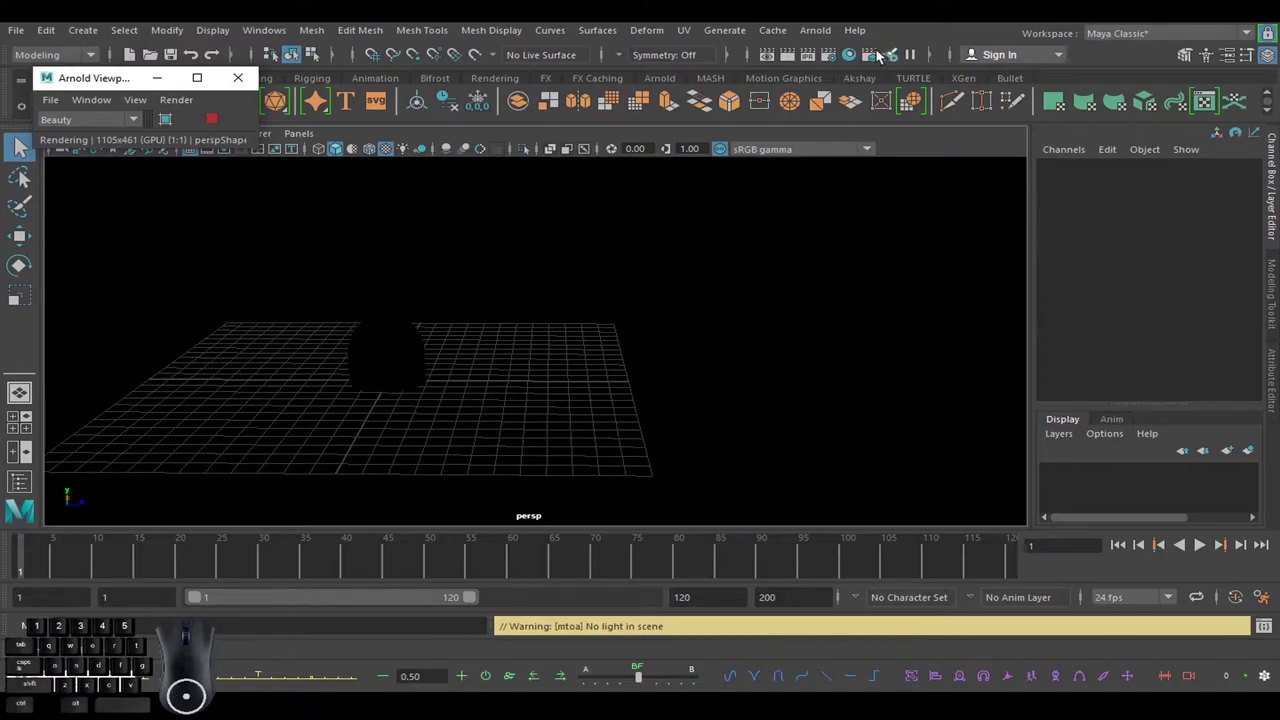
Add an Arnold Skydome Light to light the scene.
click(824, 35)
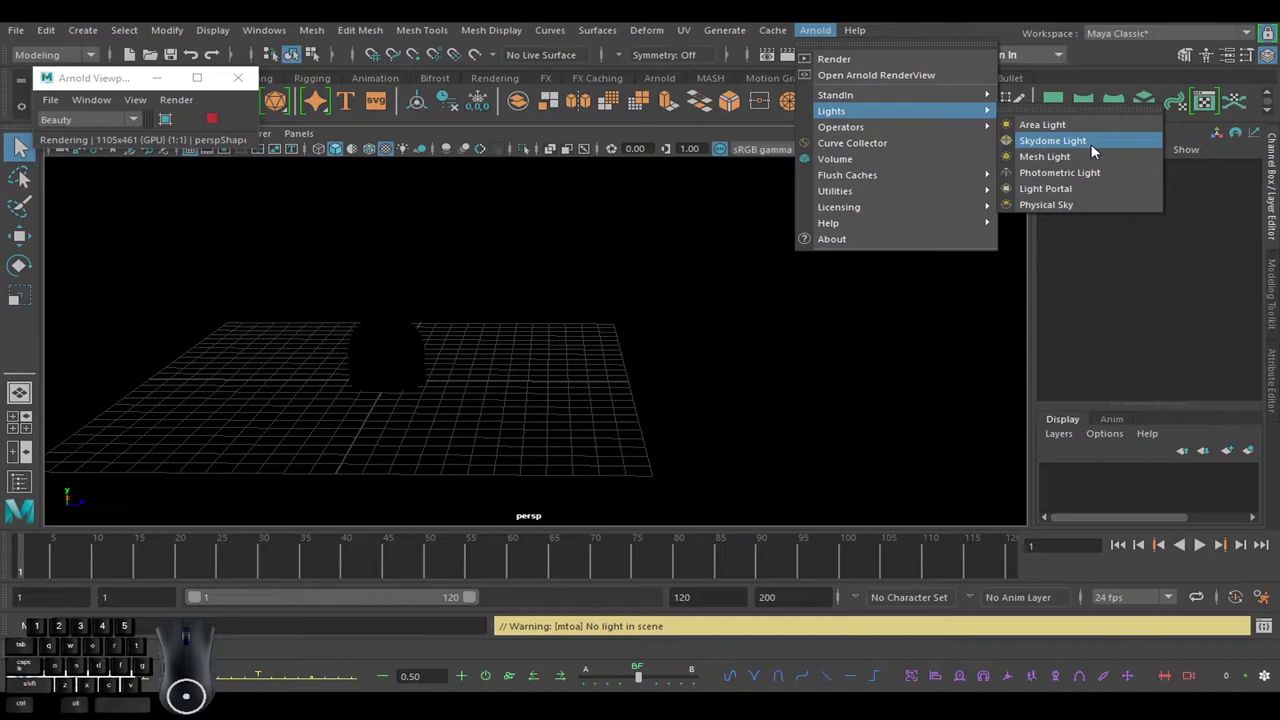
click(1100, 148)
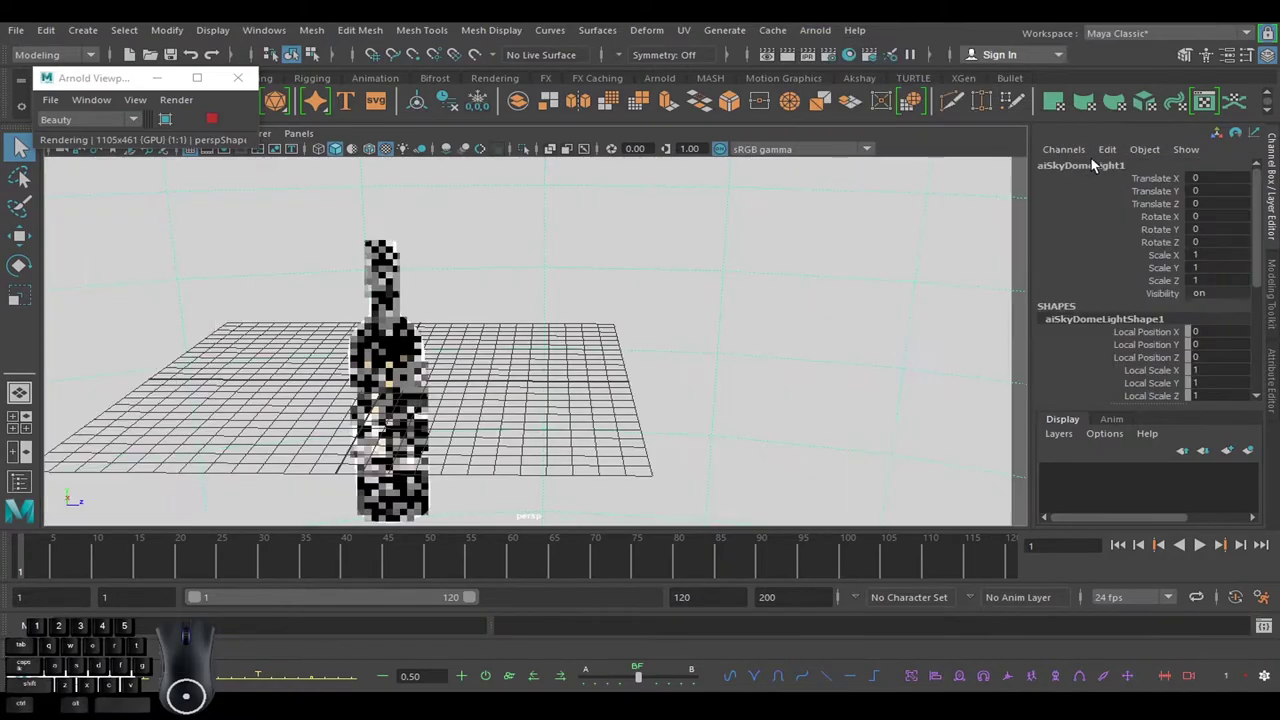
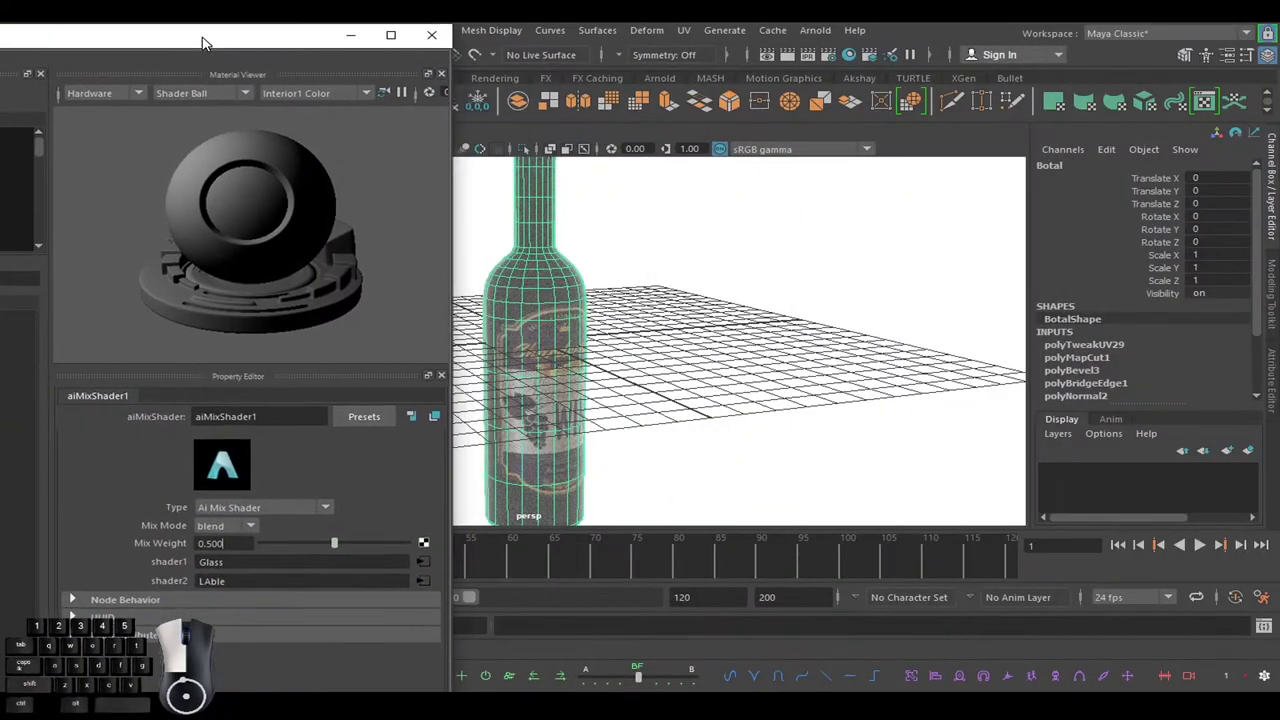
Drag aiMixShader1 Mix Weight to 1 then back to 0 to compare label and glass.
drag(345, 550, 455, 550)
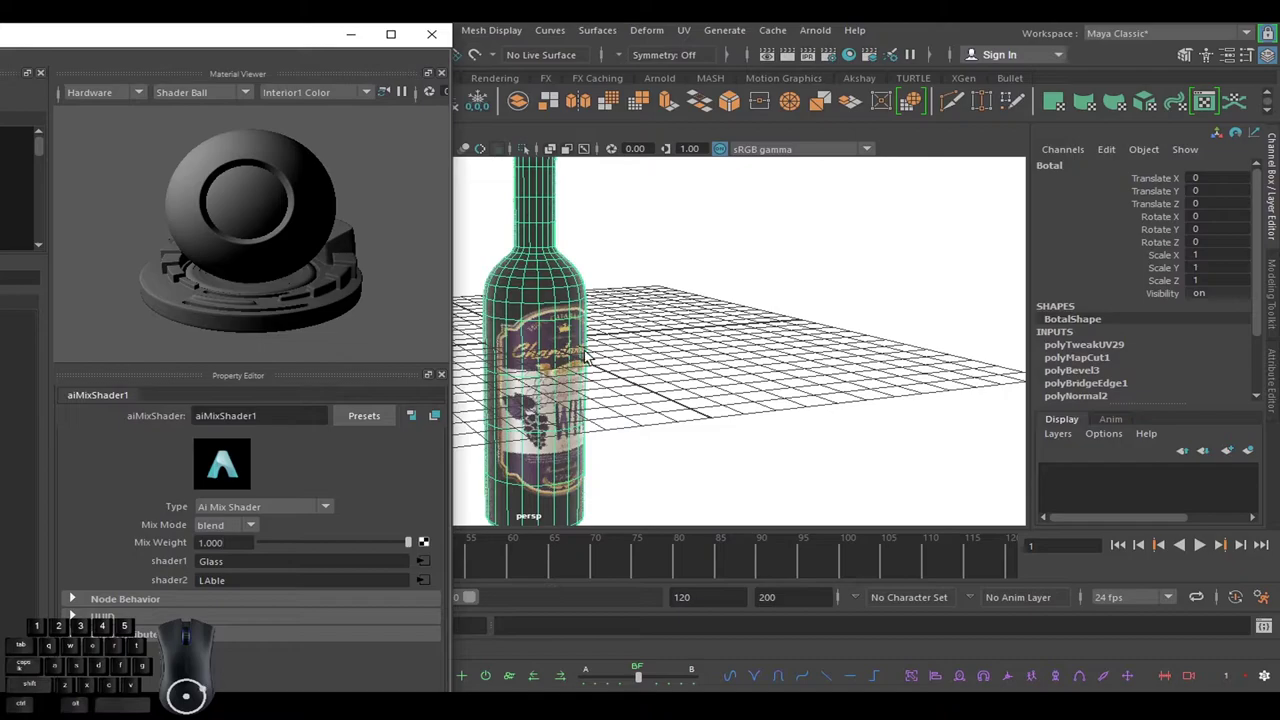
drag(397, 551, 165, 542)
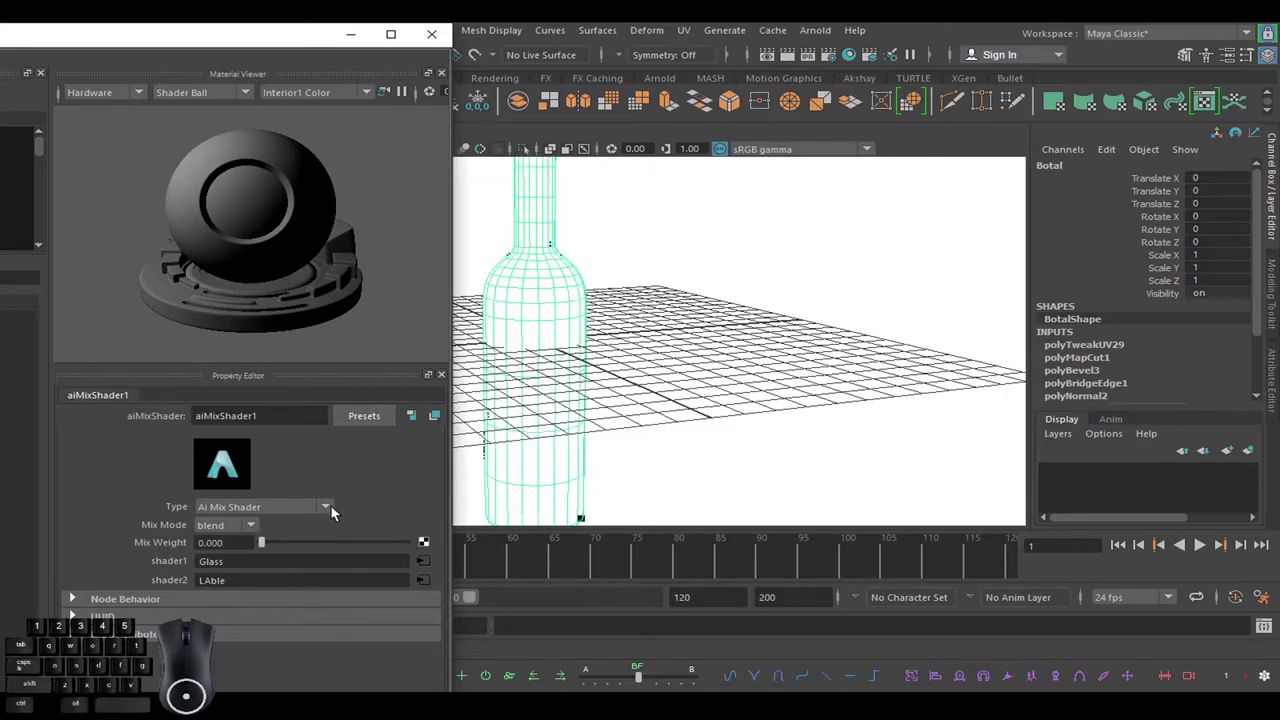
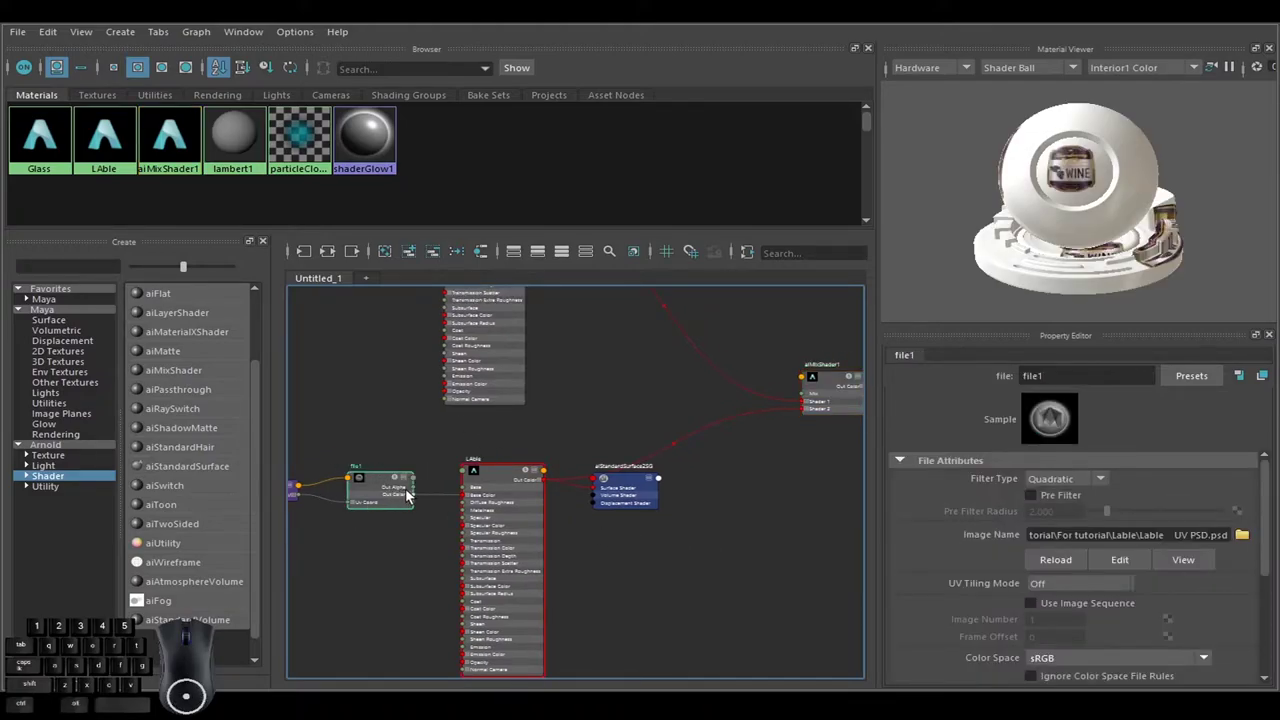
Connect file1's output to aiMixShader1's Mix input and set its mix weight back to 1.
drag(422, 493, 812, 397)
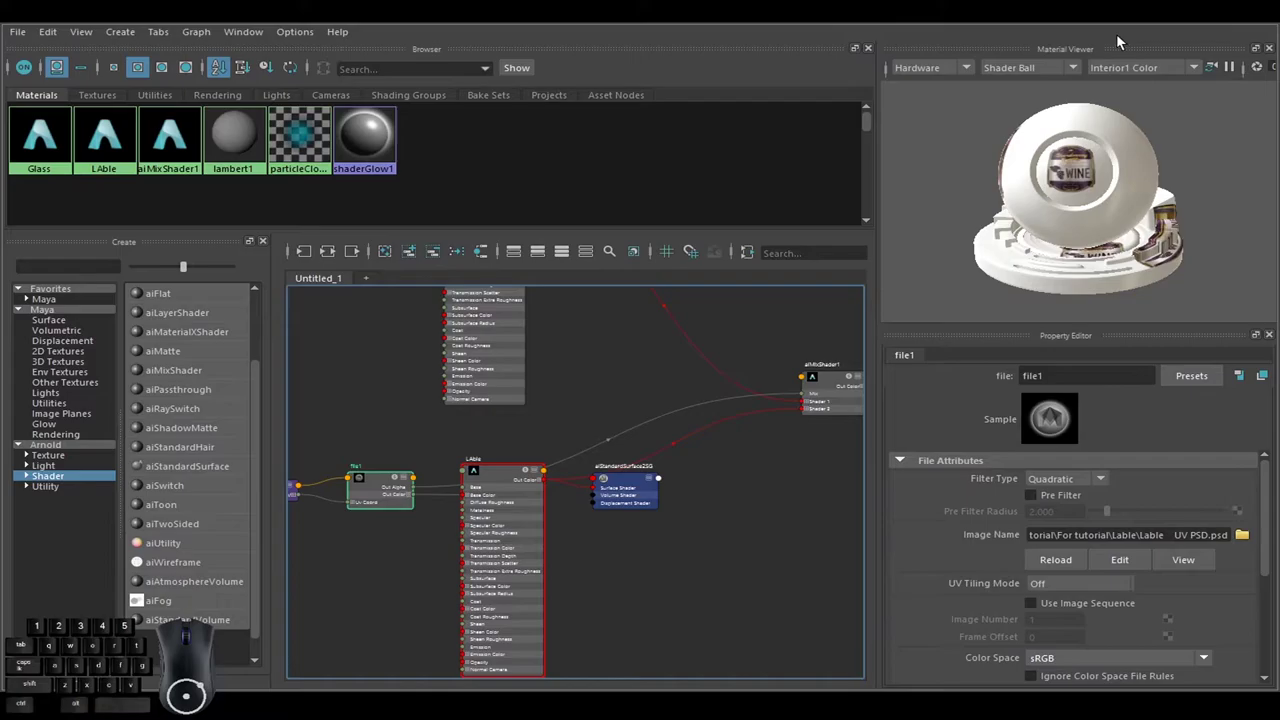
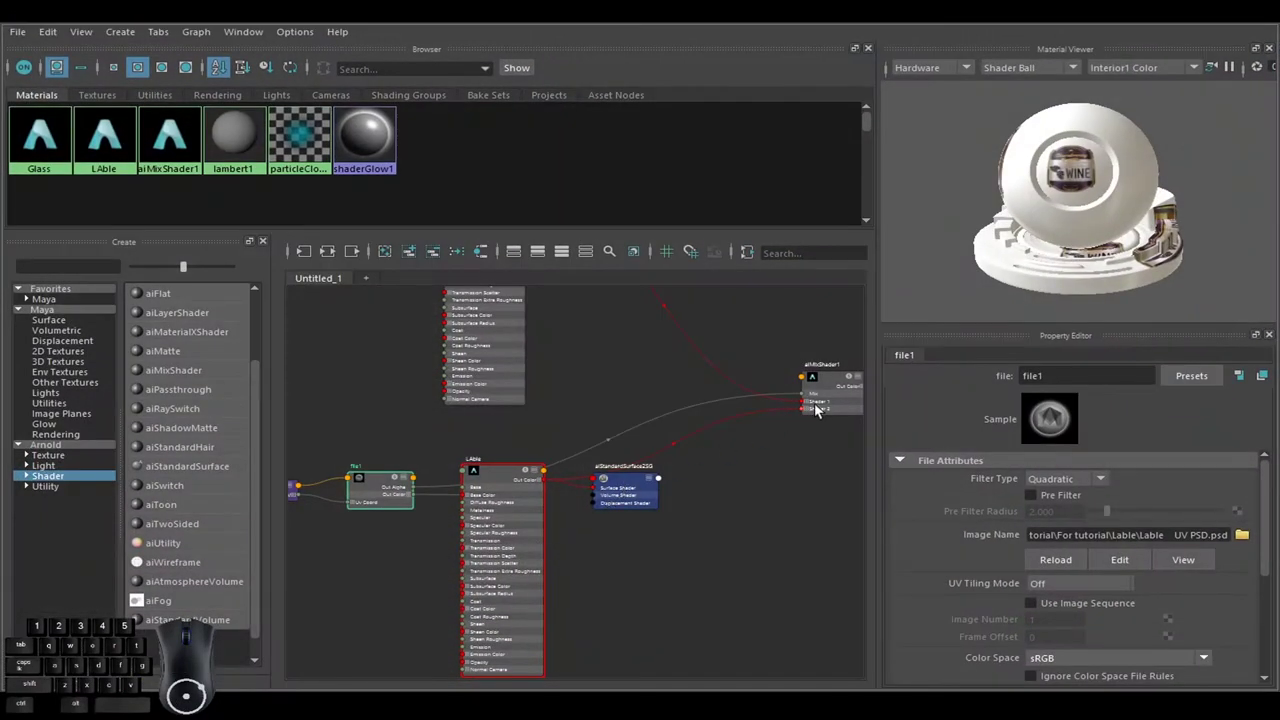
click(840, 383)
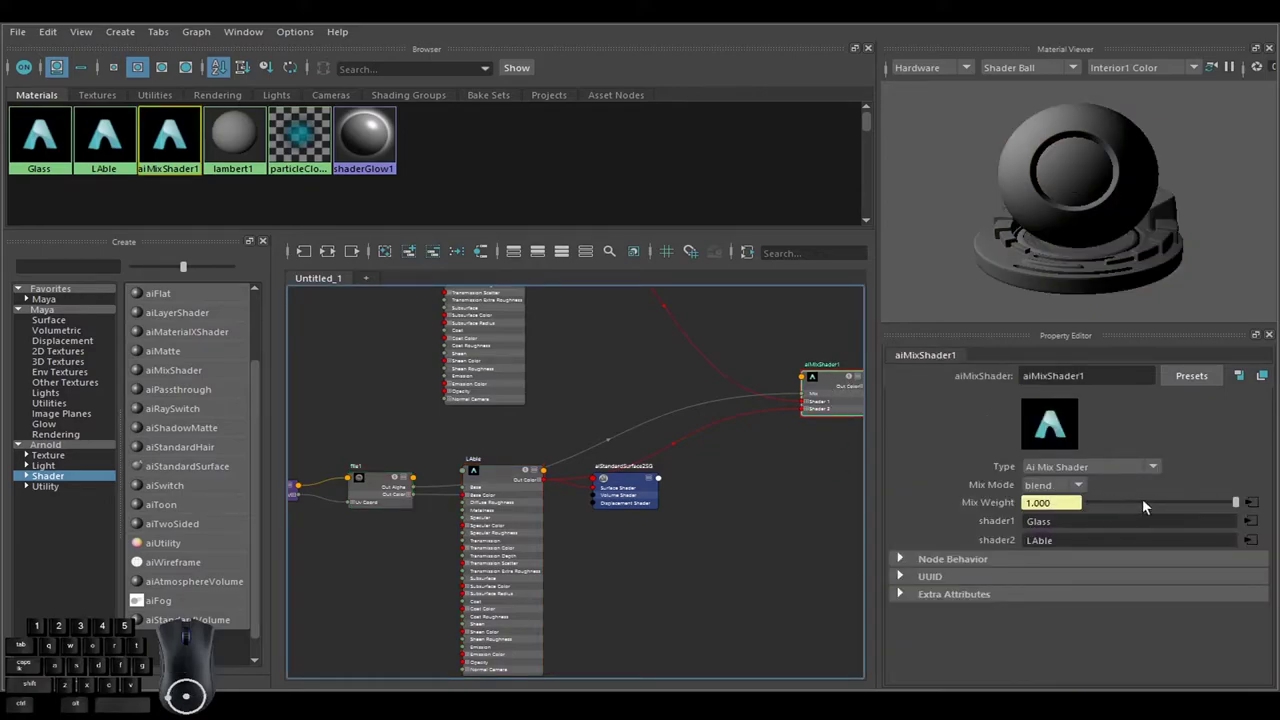
drag(1156, 505, 1112, 506)
drag(1157, 507, 1129, 507)
drag(1184, 508, 1164, 509)
drag(1182, 515, 1133, 512)
drag(1154, 509, 1168, 506)
drag(1175, 505, 1207, 502)
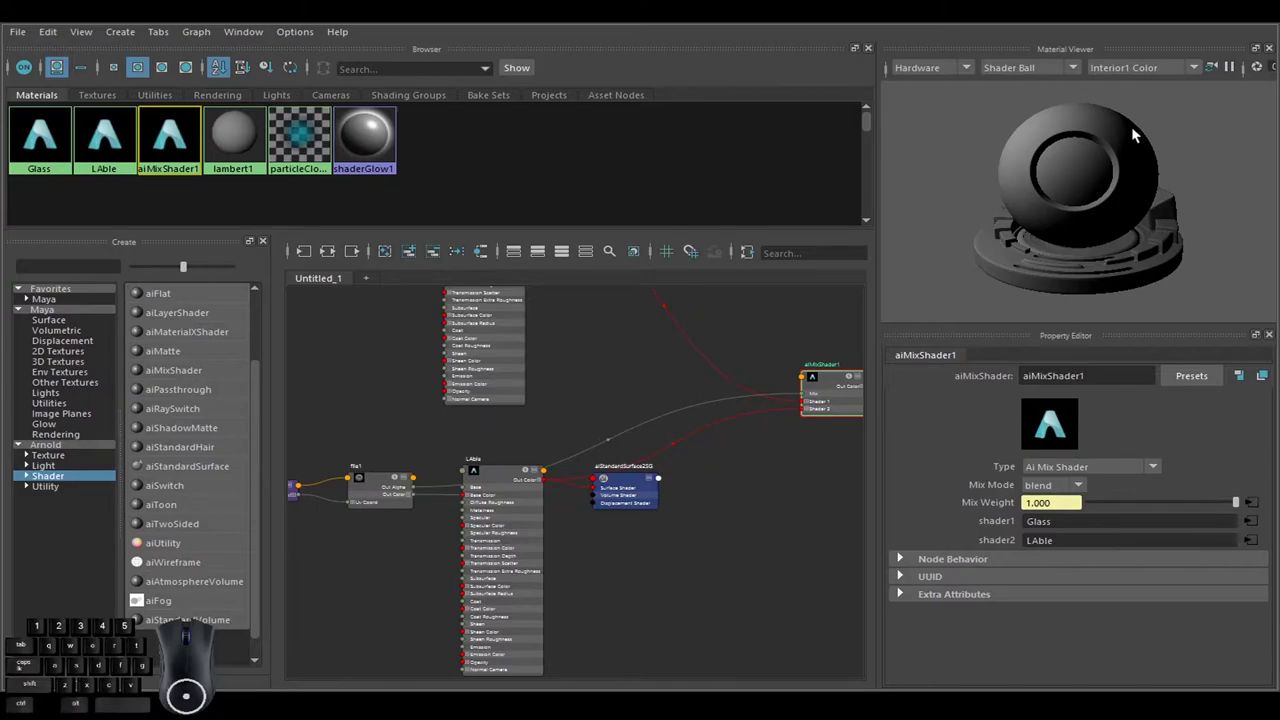
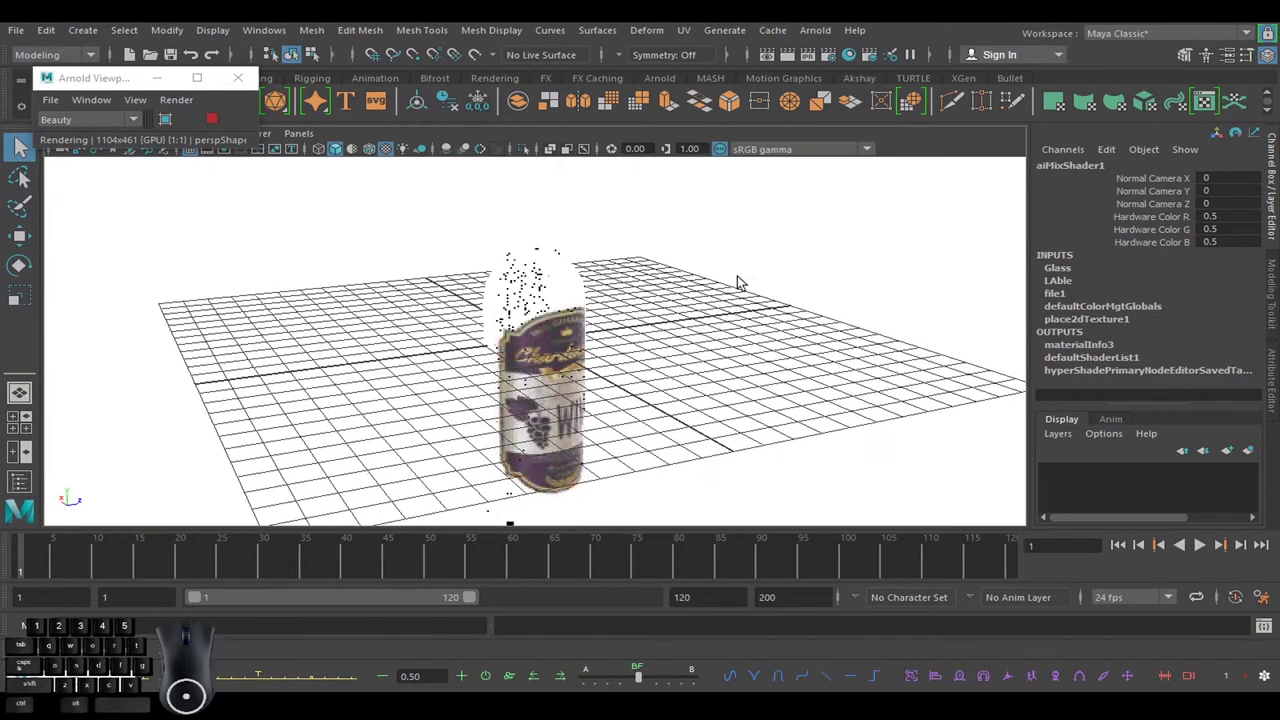
Connect a new File texture node to aiSkyDomeLight1's Color attribute.
click(767, 261)
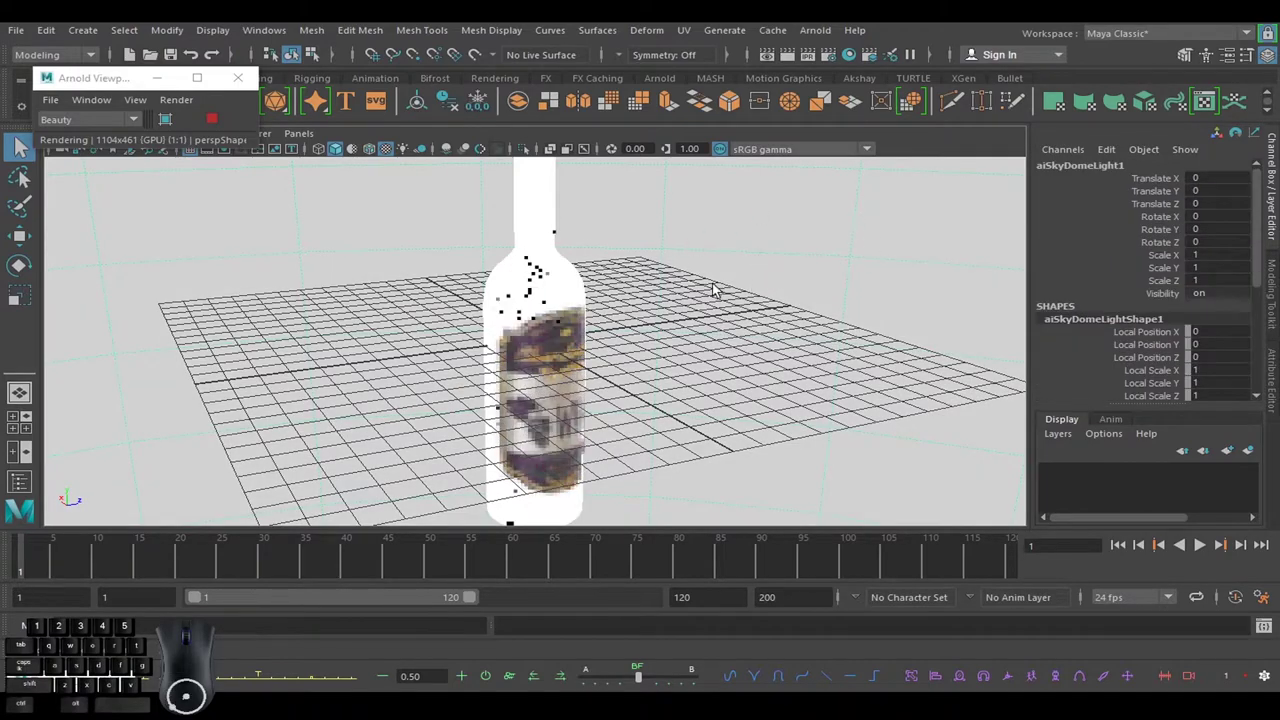
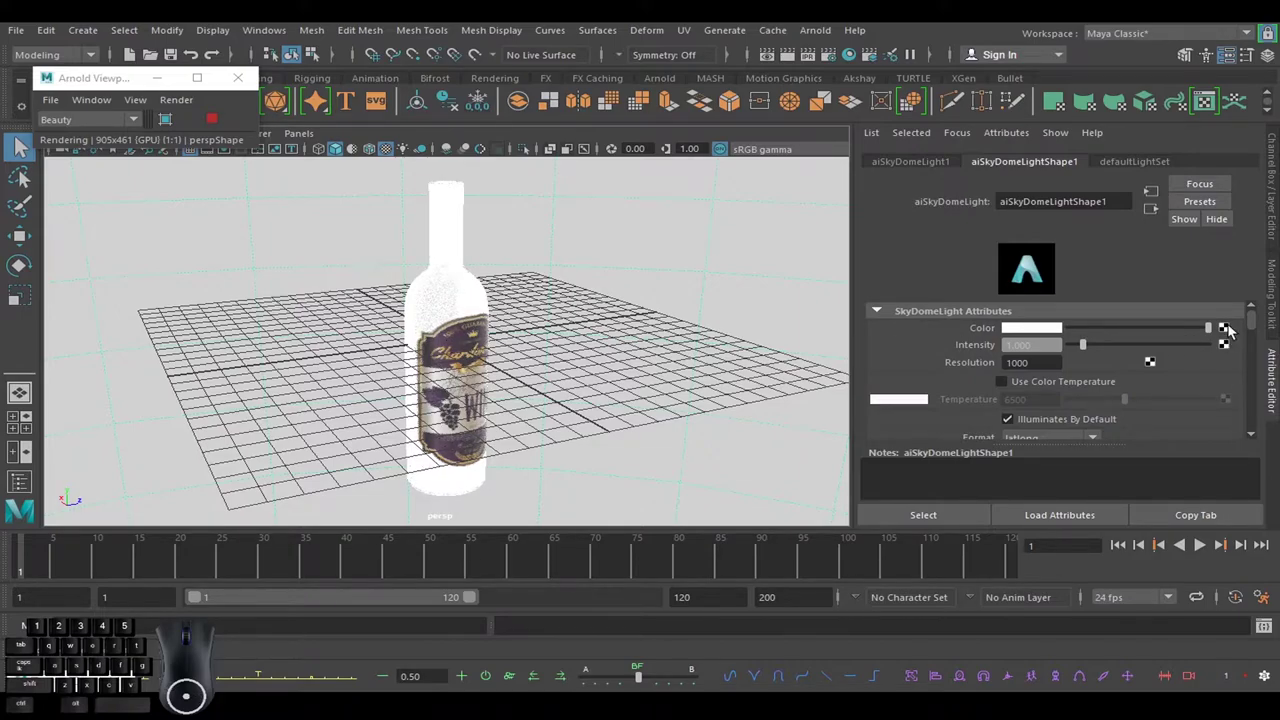
click(1234, 330)
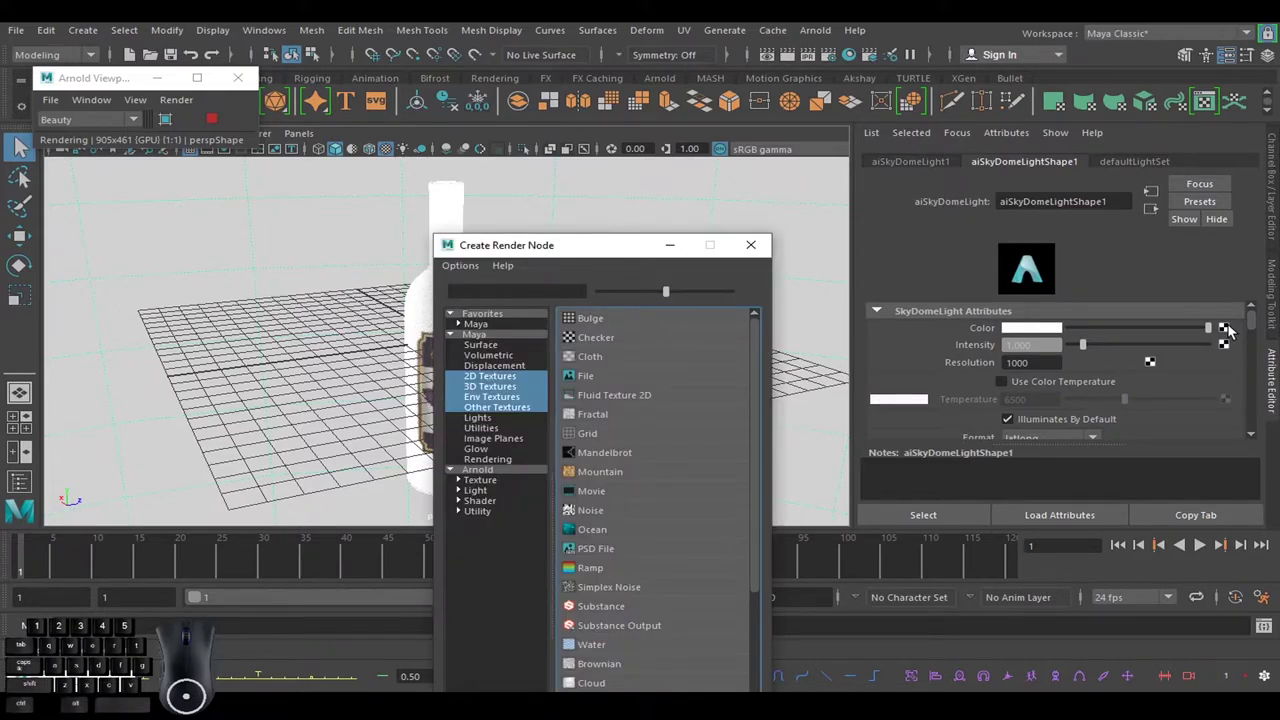
click(595, 249)
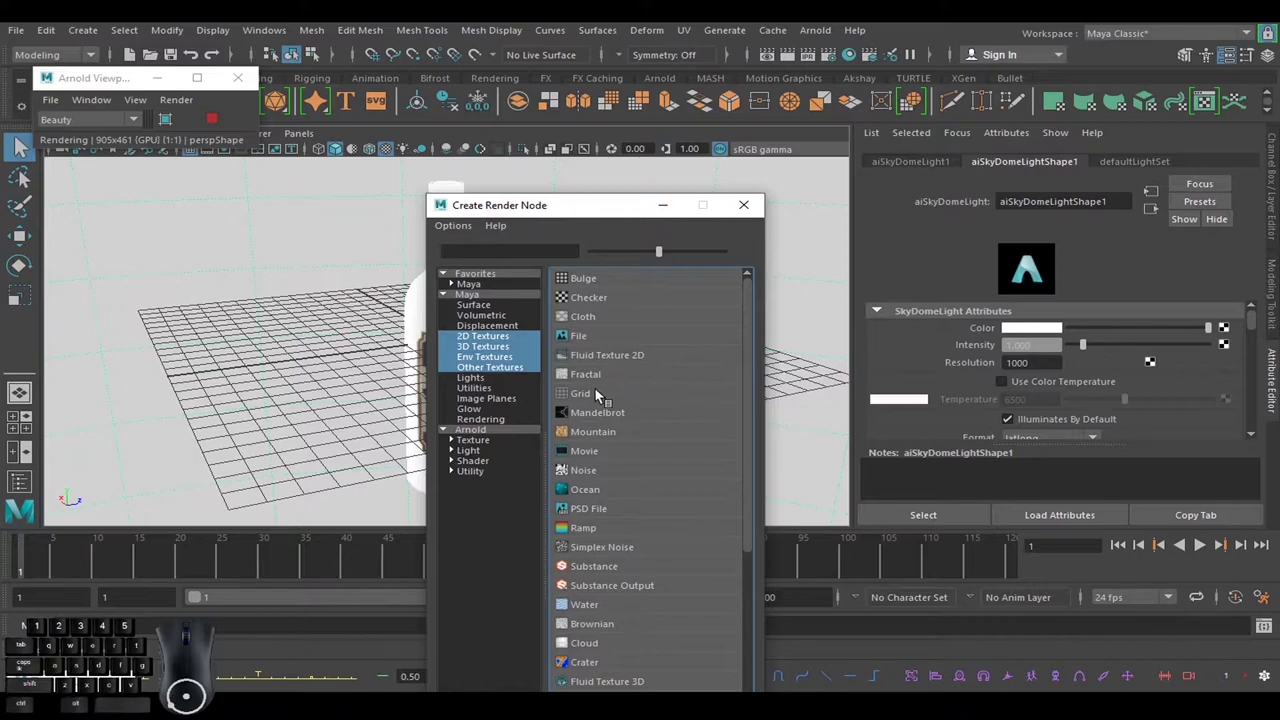
click(601, 340)
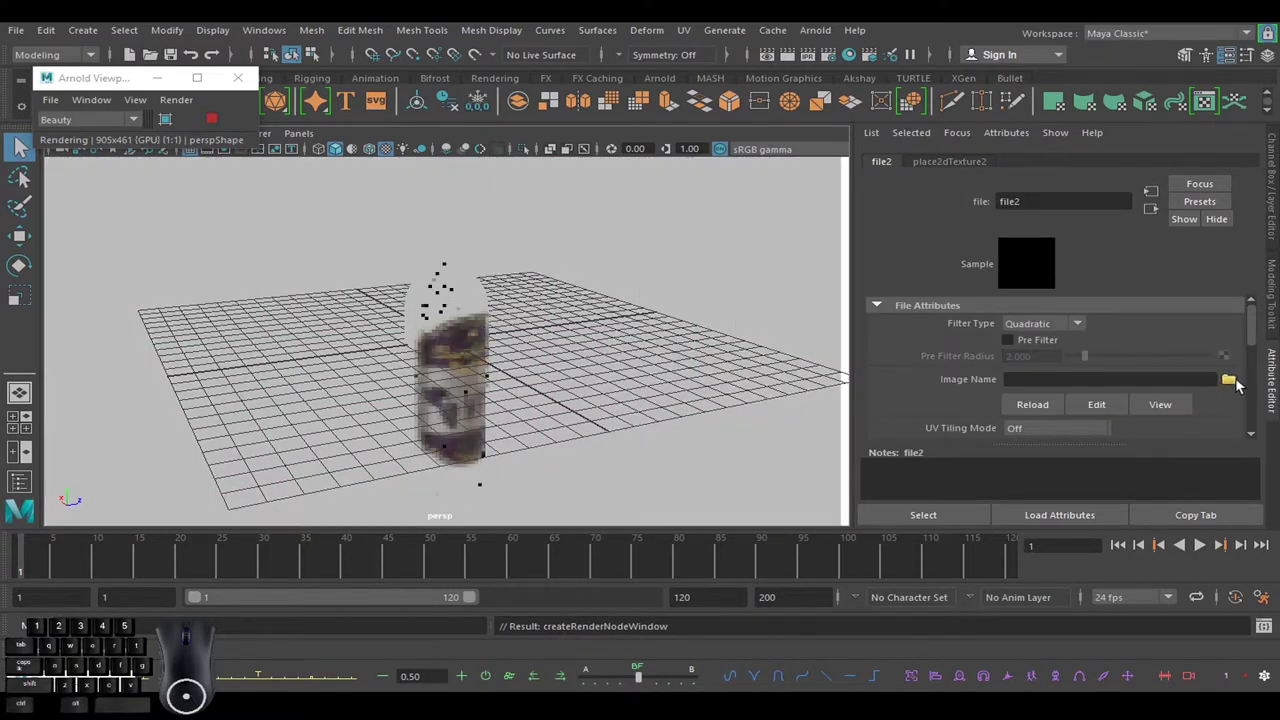
Load colorful_studio_8k.hdr from the HDRI folder as the file texture's image.
click(1236, 383)
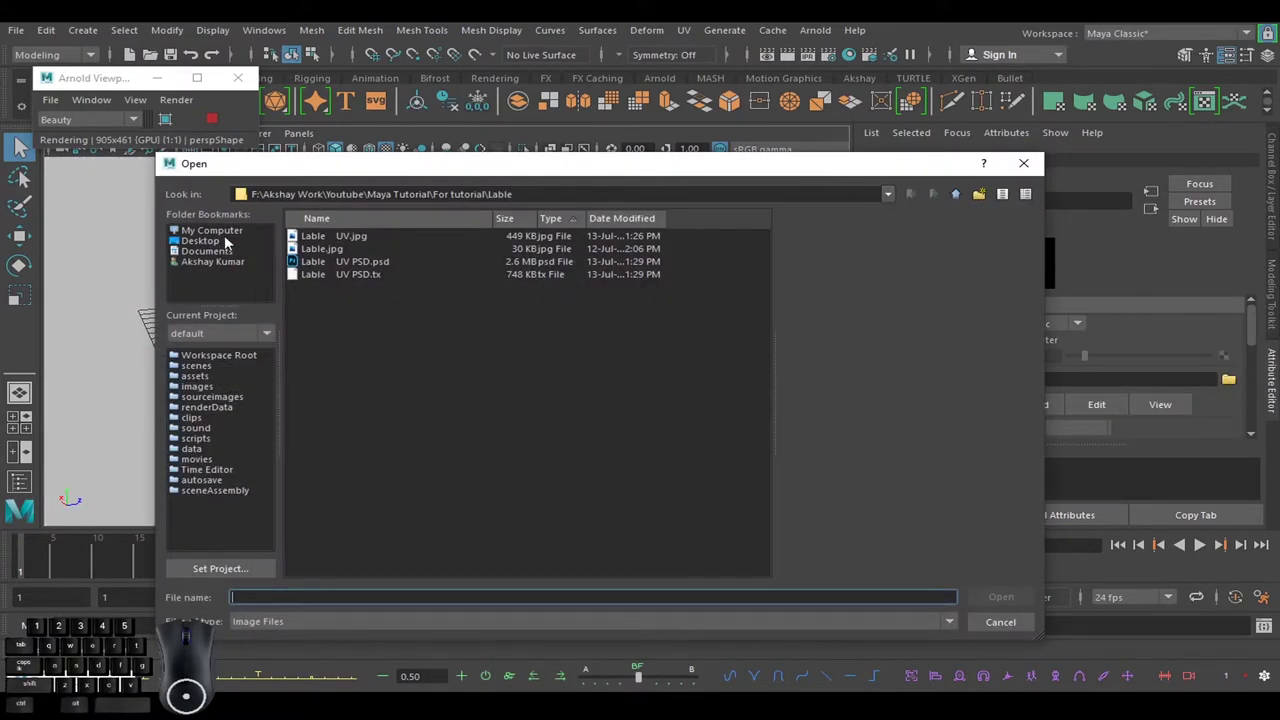
click(230, 236)
double_click(326, 278)
double_click(342, 241)
double_click(333, 306)
double_click(331, 382)
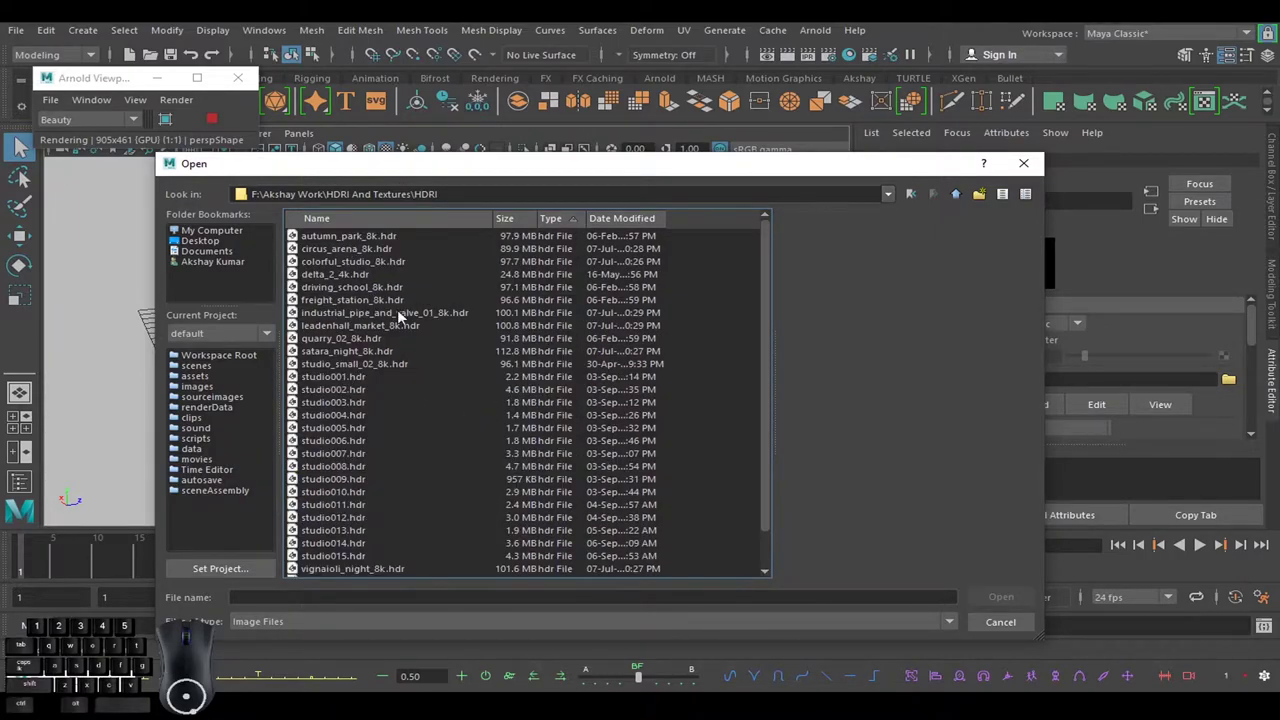
click(383, 266)
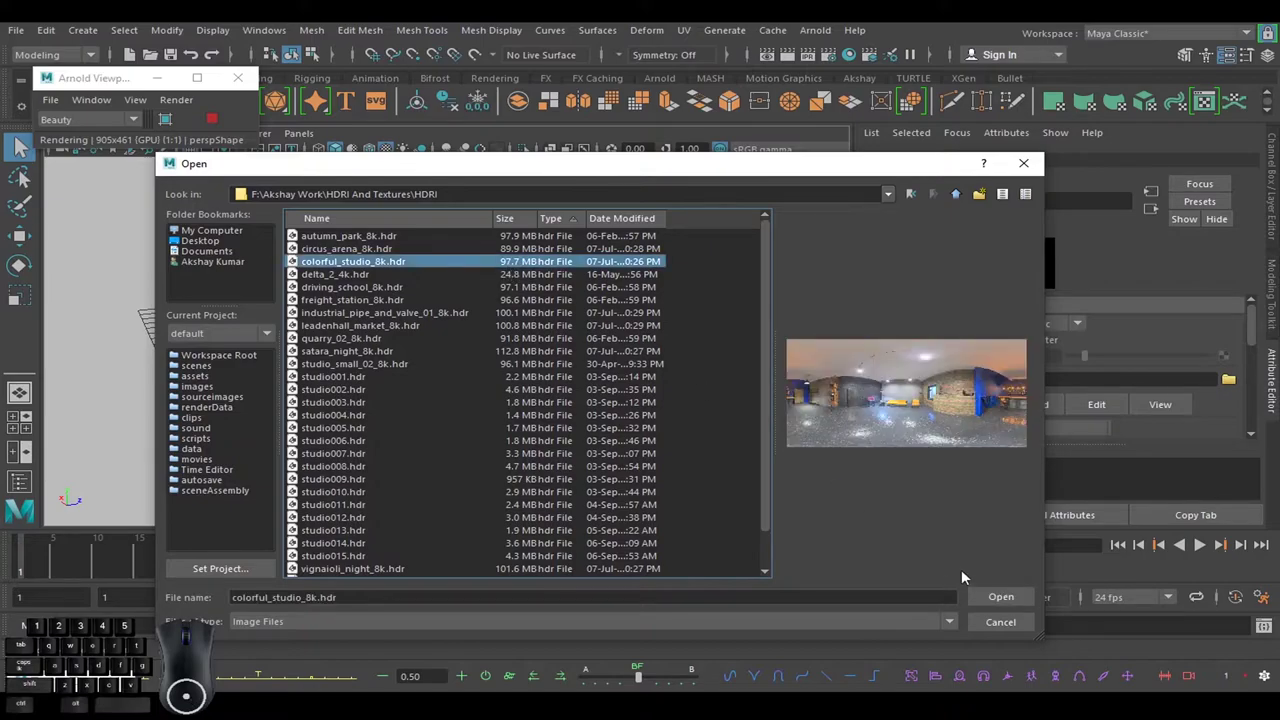
click(1002, 599)
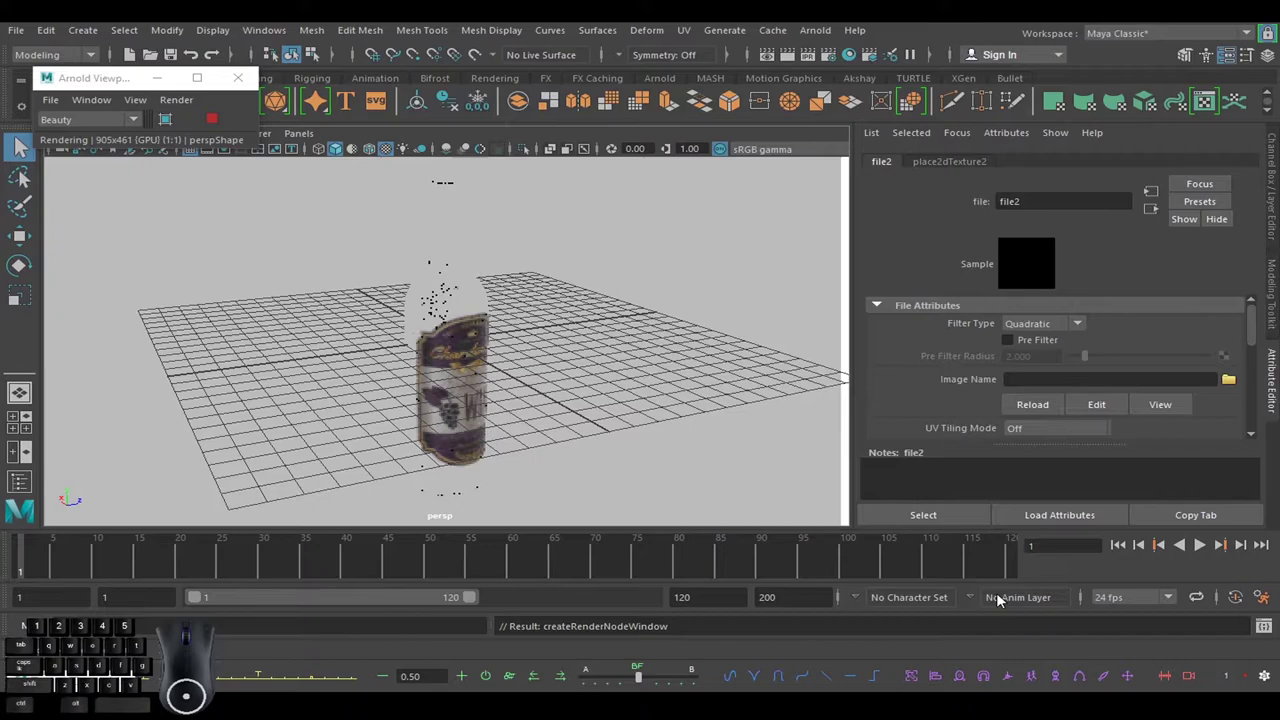
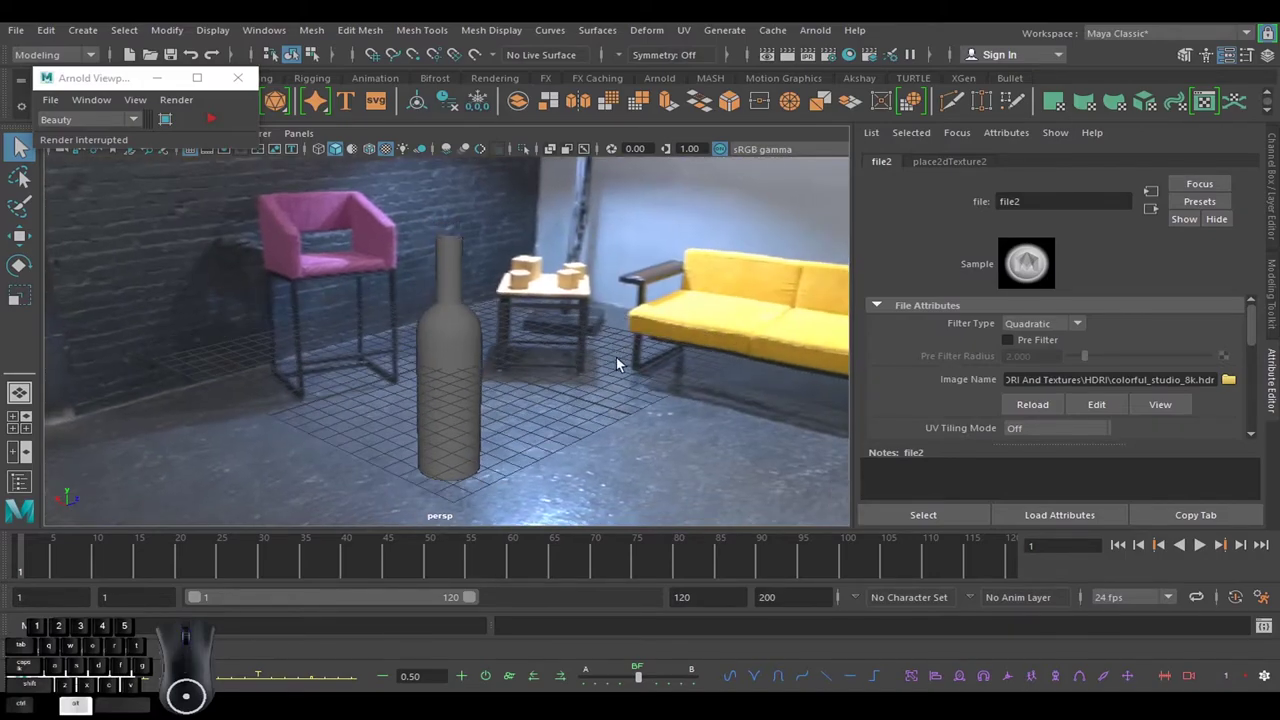
Resume the Arnold viewport render to check the bottle against the studio HDRI.
click(225, 123)
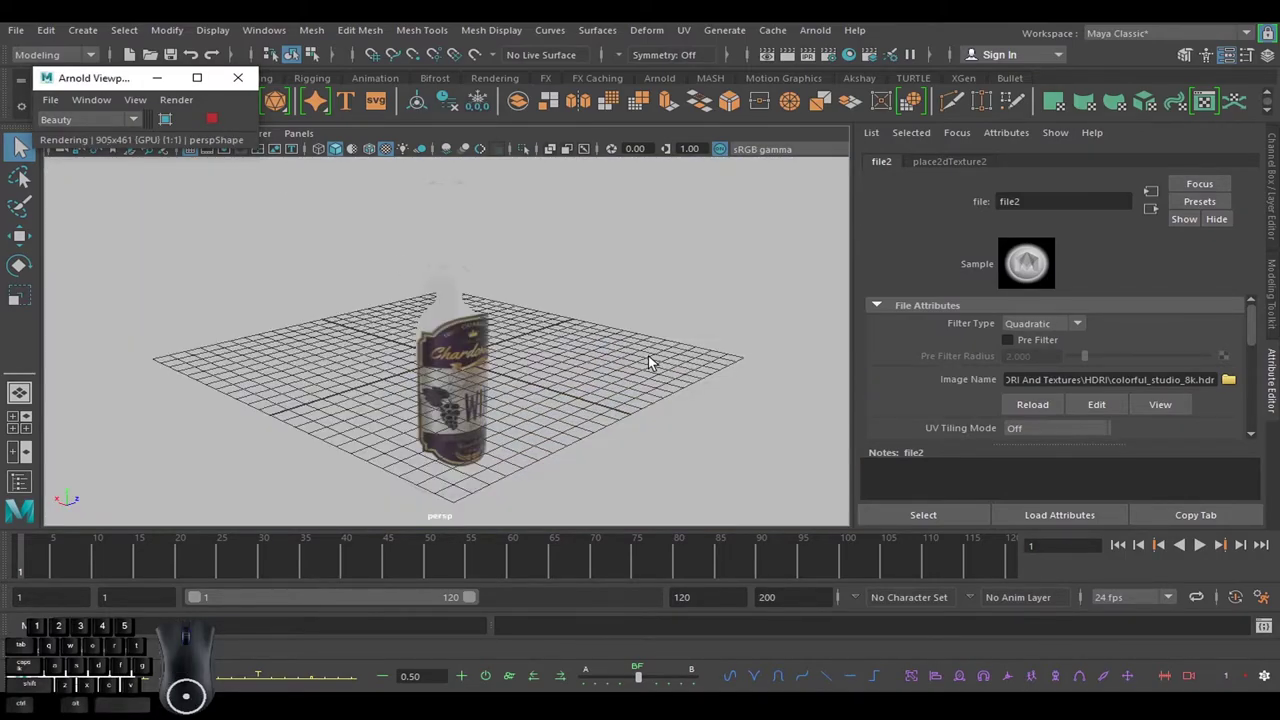
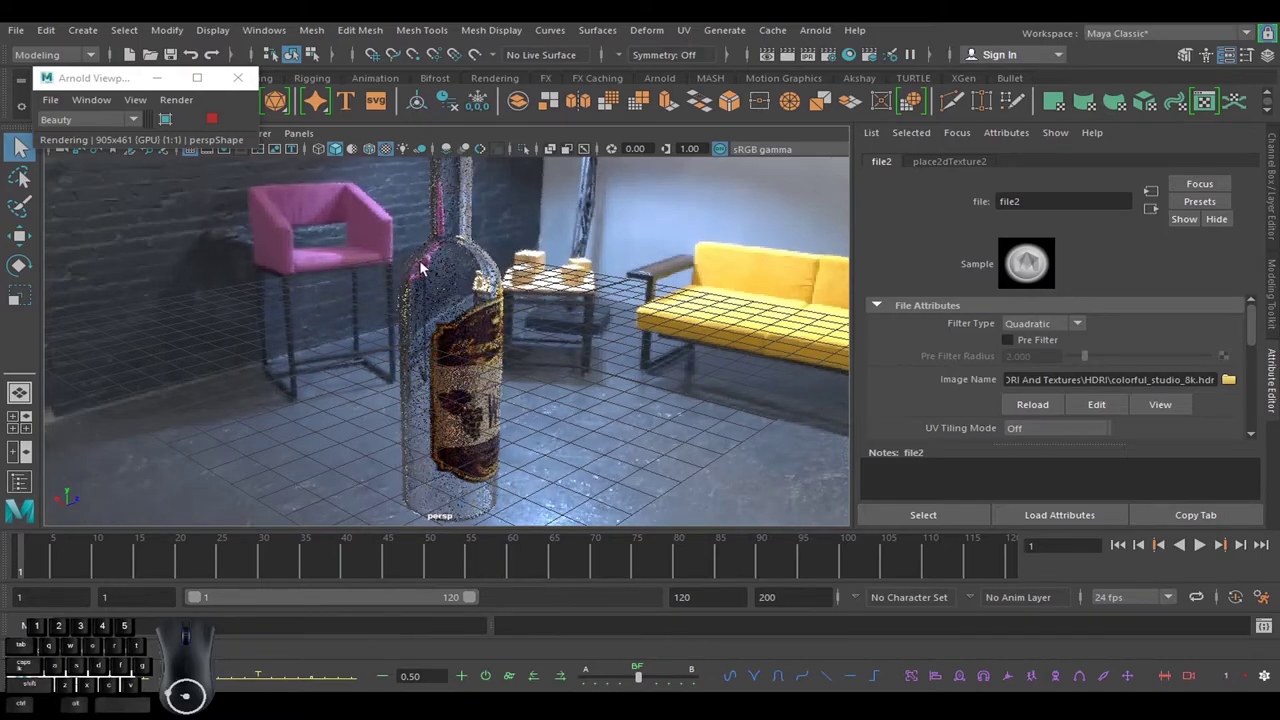
click(617, 368)
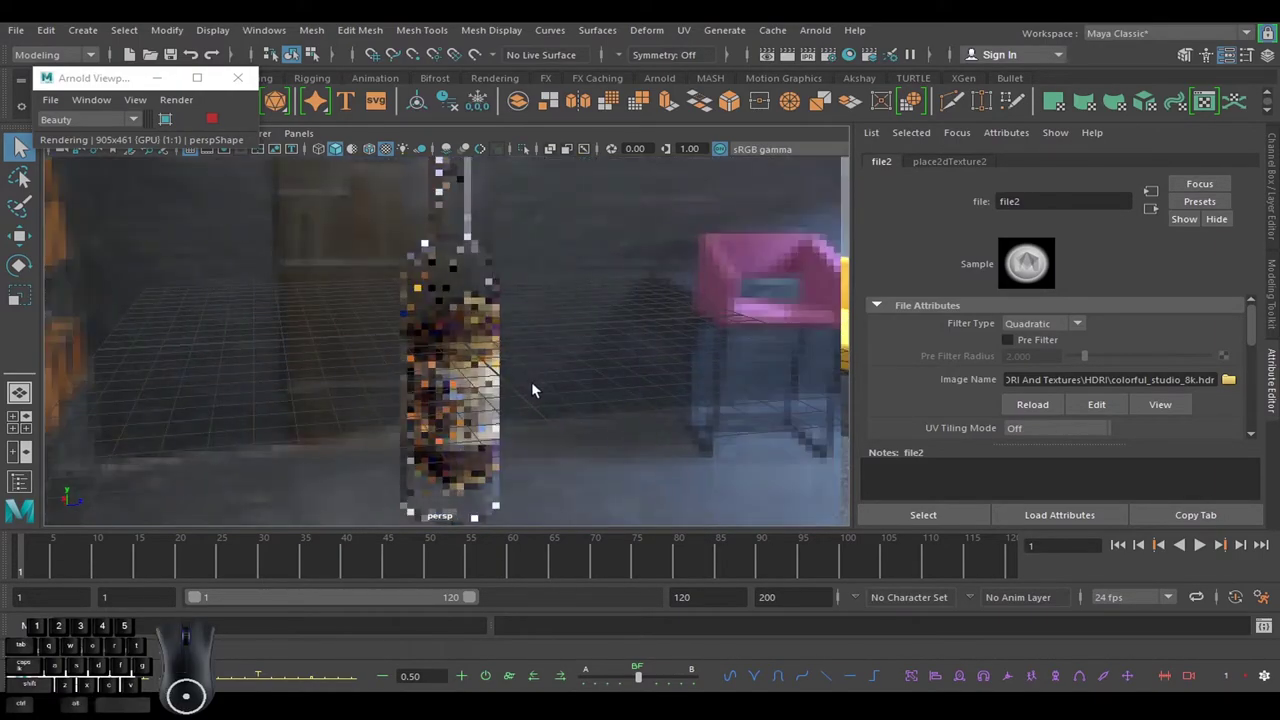
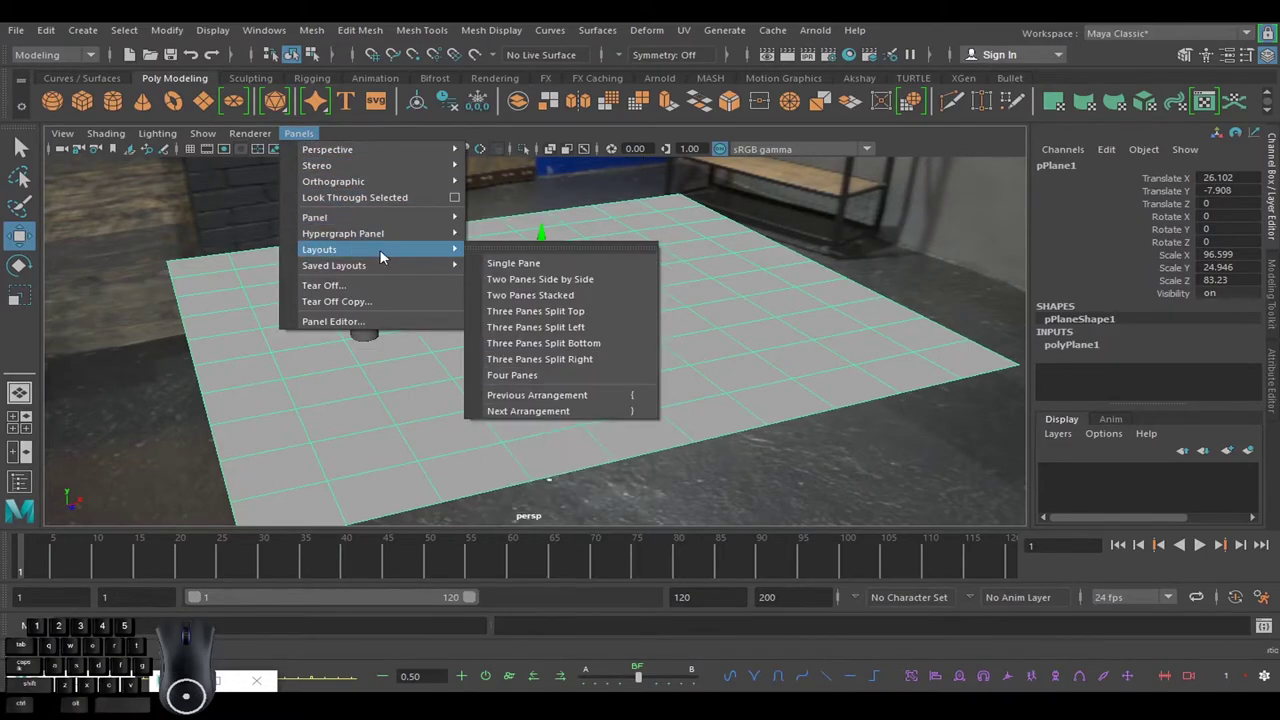
Switch to Two Panes Side by Side, create camera1 and look through it in the left view.
click(540, 286)
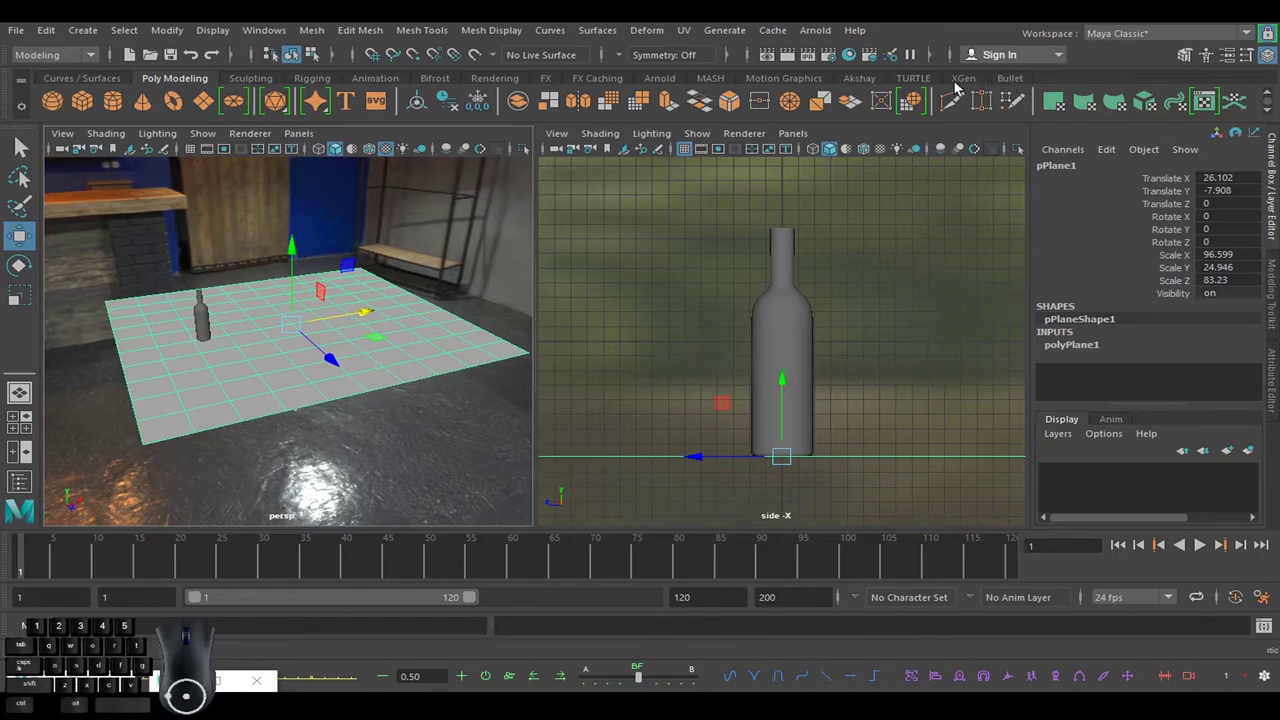
click(859, 85)
click(87, 106)
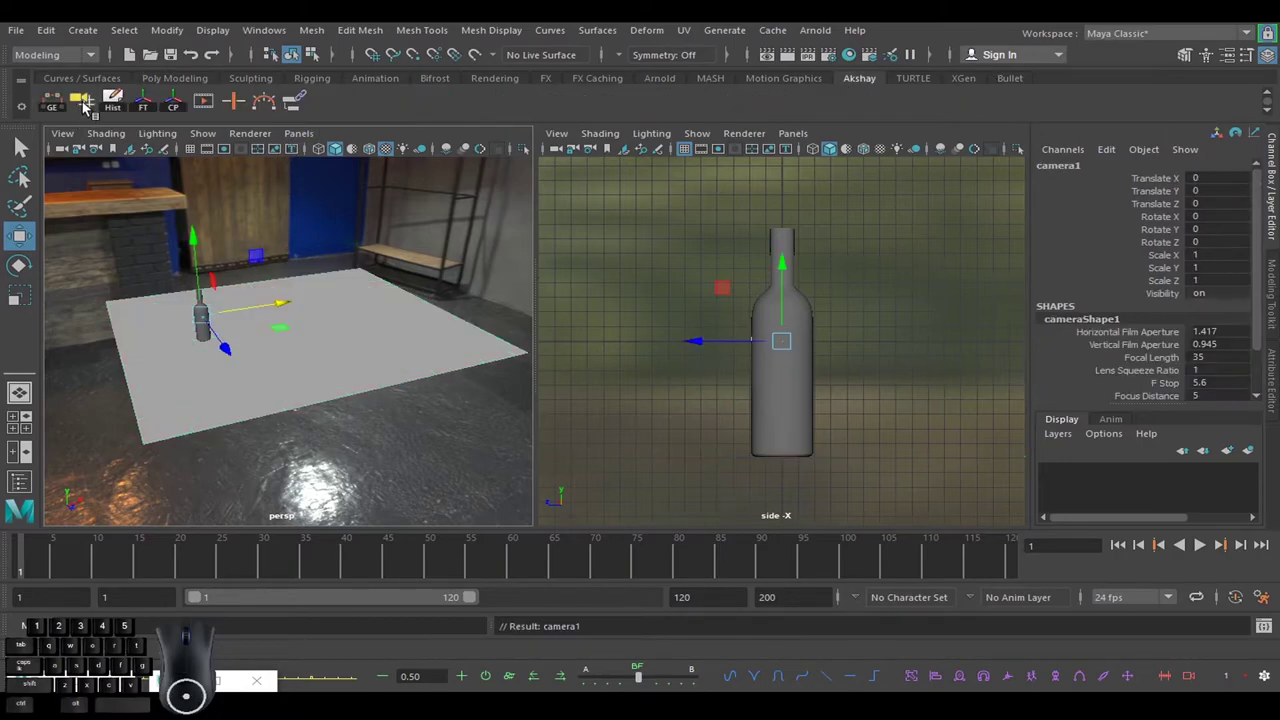
click(310, 140)
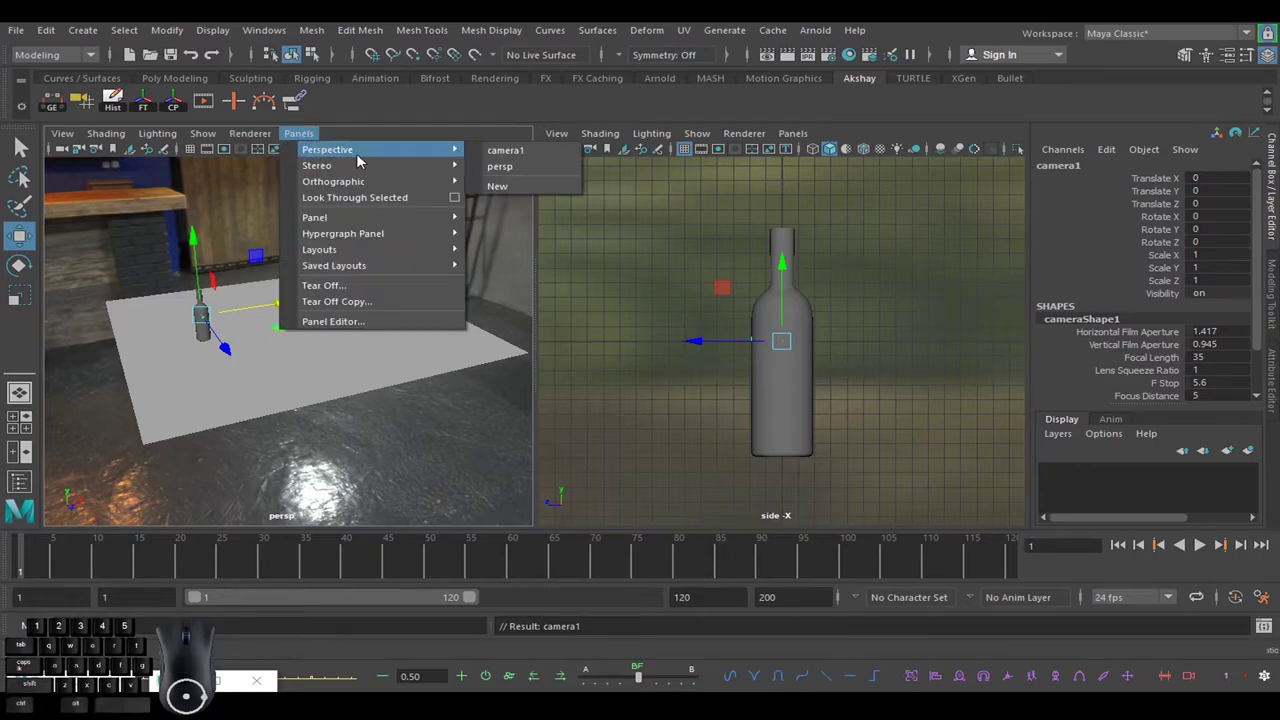
click(543, 152)
Tumble and track camera1 to bring the wine bottle into frame.
drag(394, 342, 374, 253)
drag(380, 364, 349, 251)
drag(365, 323, 346, 252)
drag(394, 369, 355, 250)
drag(359, 324, 340, 265)
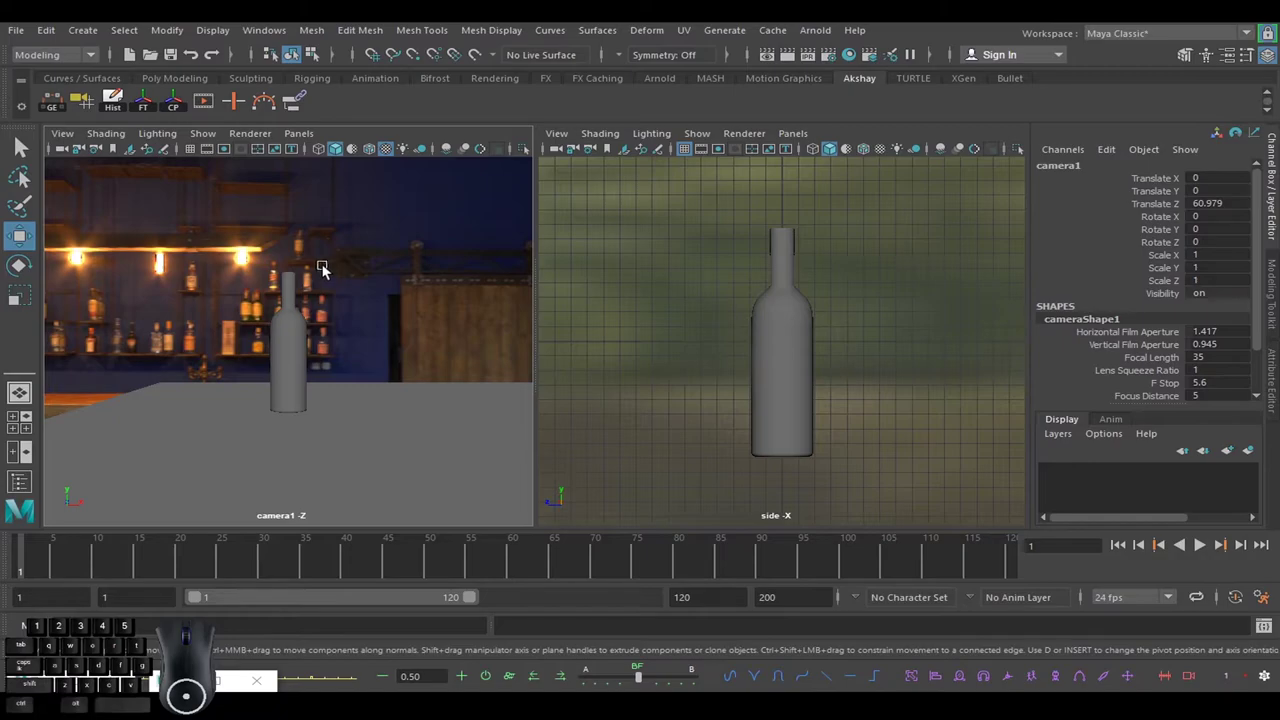
drag(295, 280, 287, 249)
click(212, 158)
right_click(212, 158)
drag(383, 357, 340, 355)
drag(311, 365, 416, 373)
drag(251, 362, 481, 365)
drag(252, 366, 363, 366)
Focus camera1 on the bottle and dolly in closer for the final framing.
click(354, 351)
key(f)
drag(359, 379, 440, 384)
drag(420, 382, 399, 308)
drag(397, 364, 387, 332)
click(384, 359)
click(388, 354)
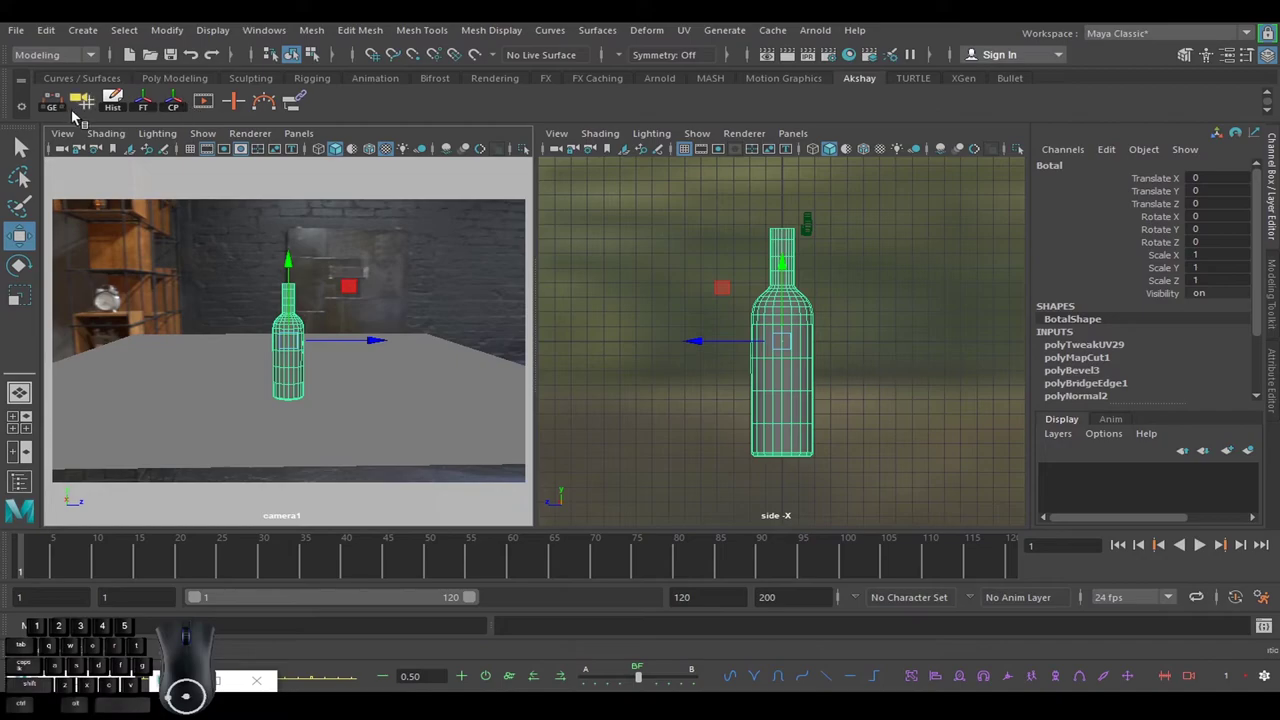
drag(344, 362, 364, 402)
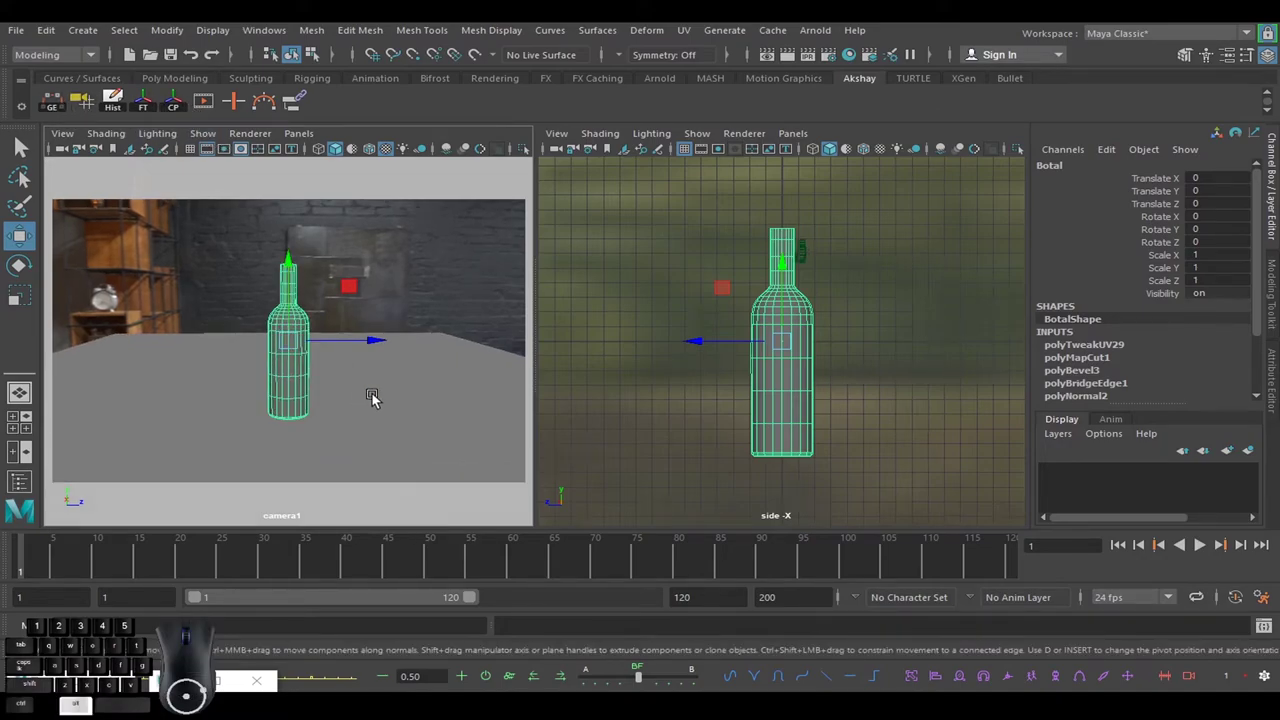
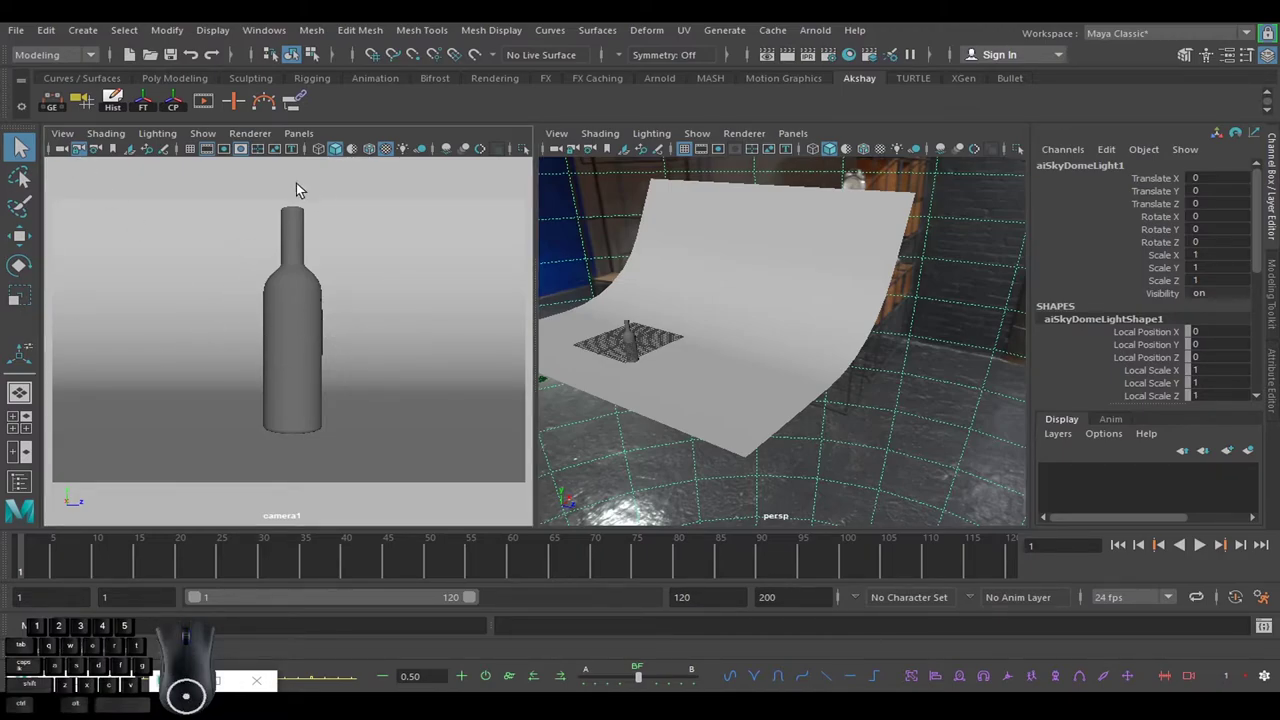
Start an Arnold RenderView render through camera1 and save the scene with Ctrl+S.
click(253, 142)
click(357, 184)
click(217, 123)
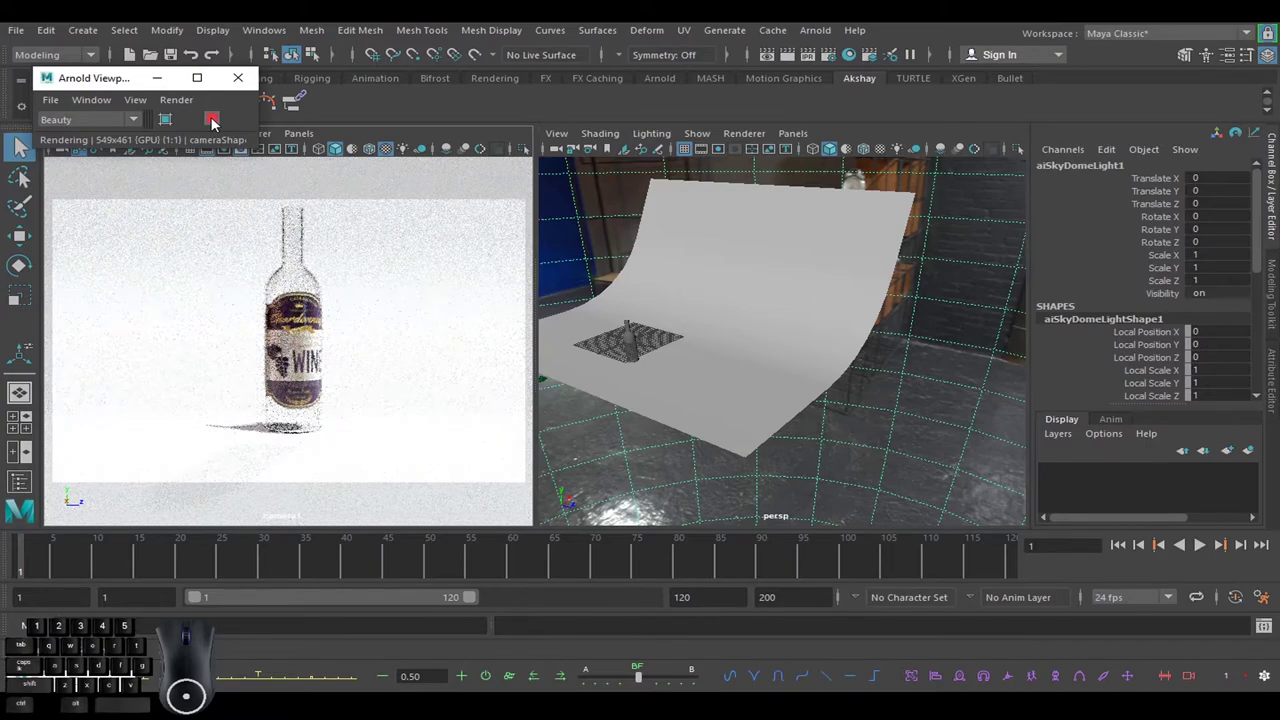
key(ctrl+s)
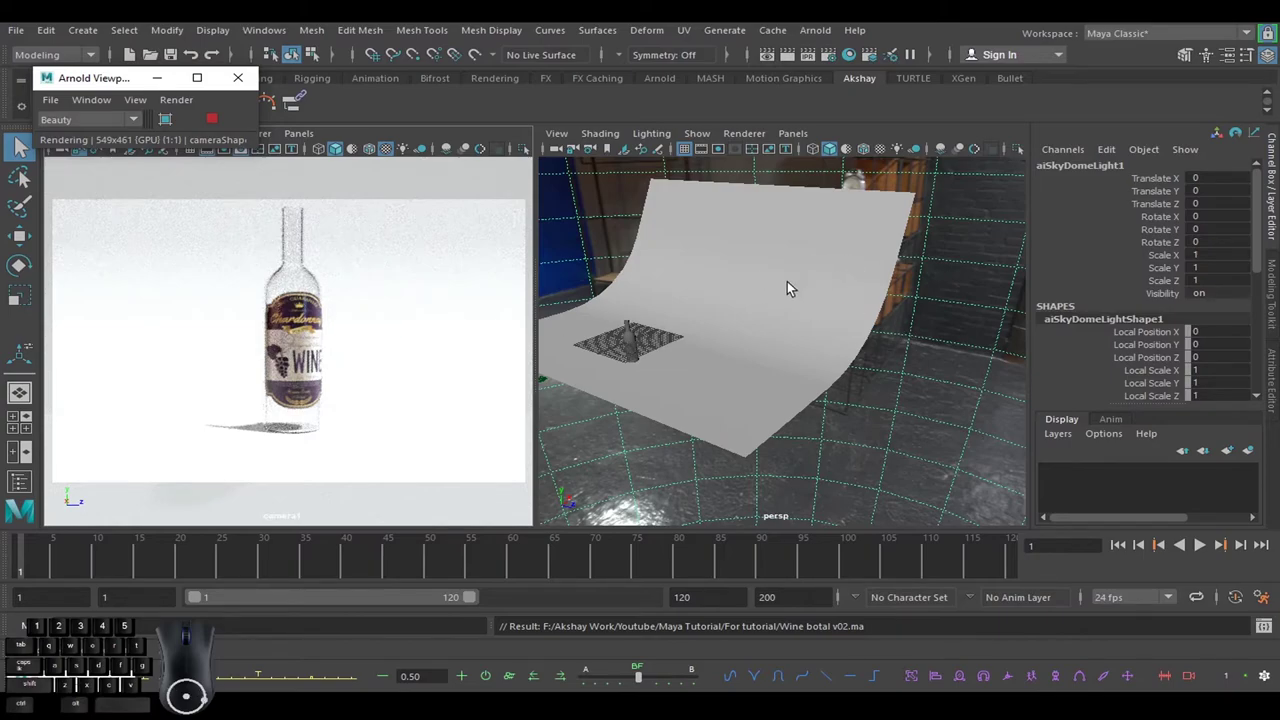
click(946, 286)
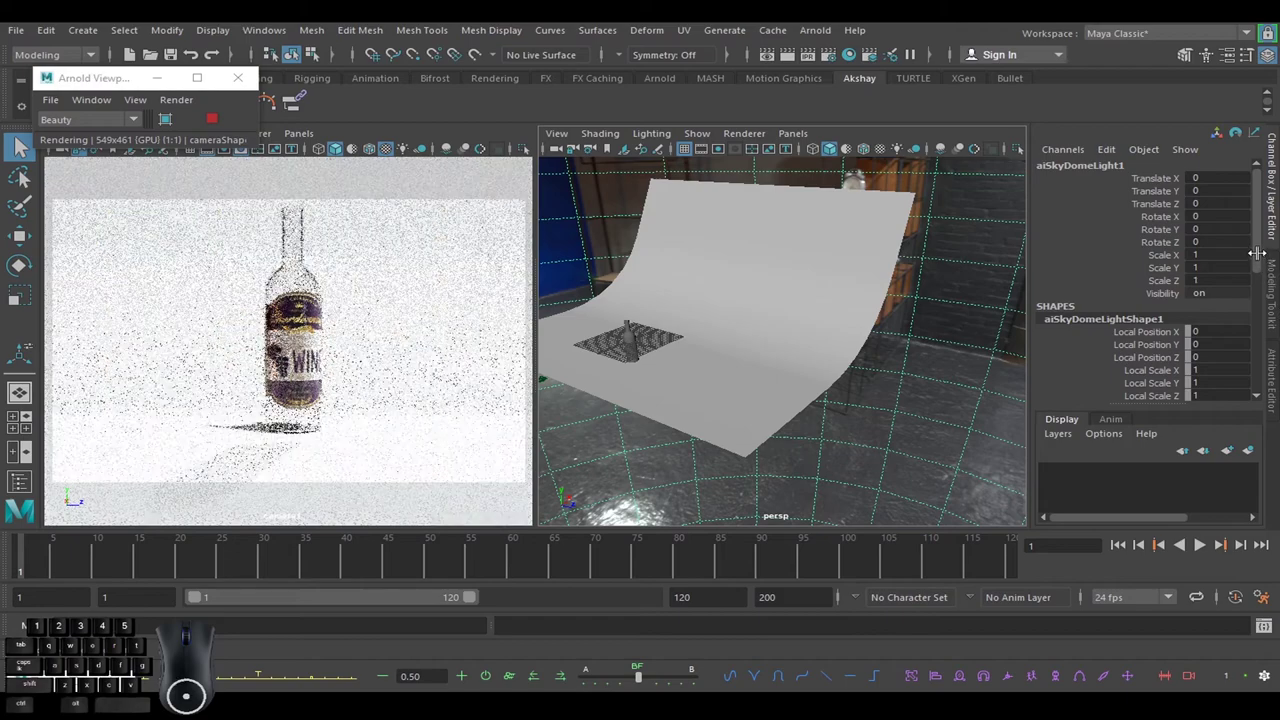
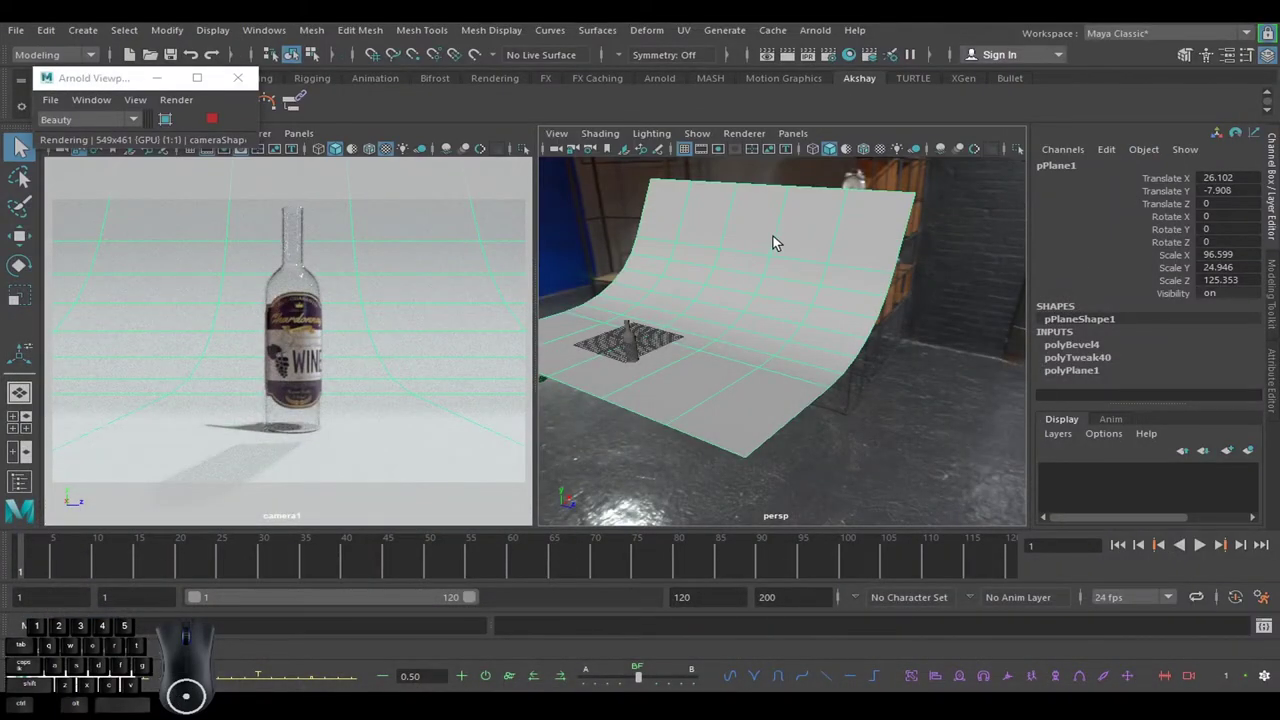
Assign a new Arnold aiStandardSurface to the backdrop plane and bring up its attributes.
drag(782, 242, 789, 657)
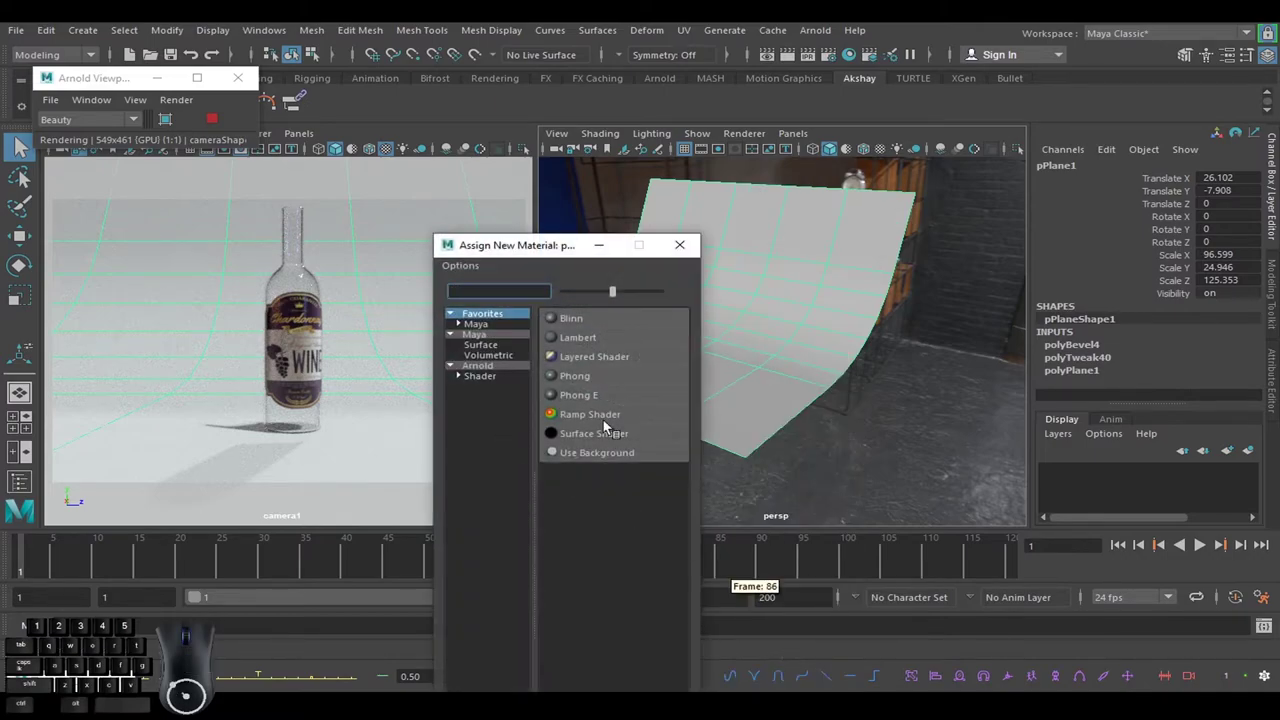
click(491, 382)
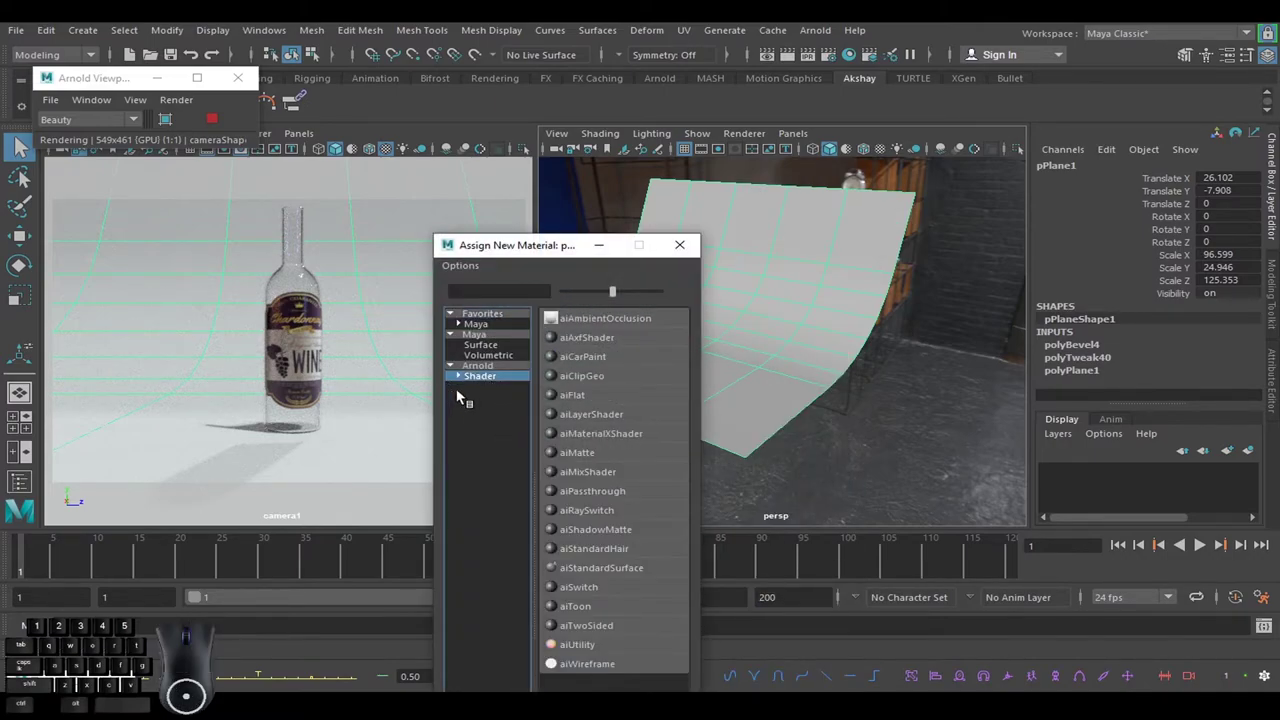
click(632, 570)
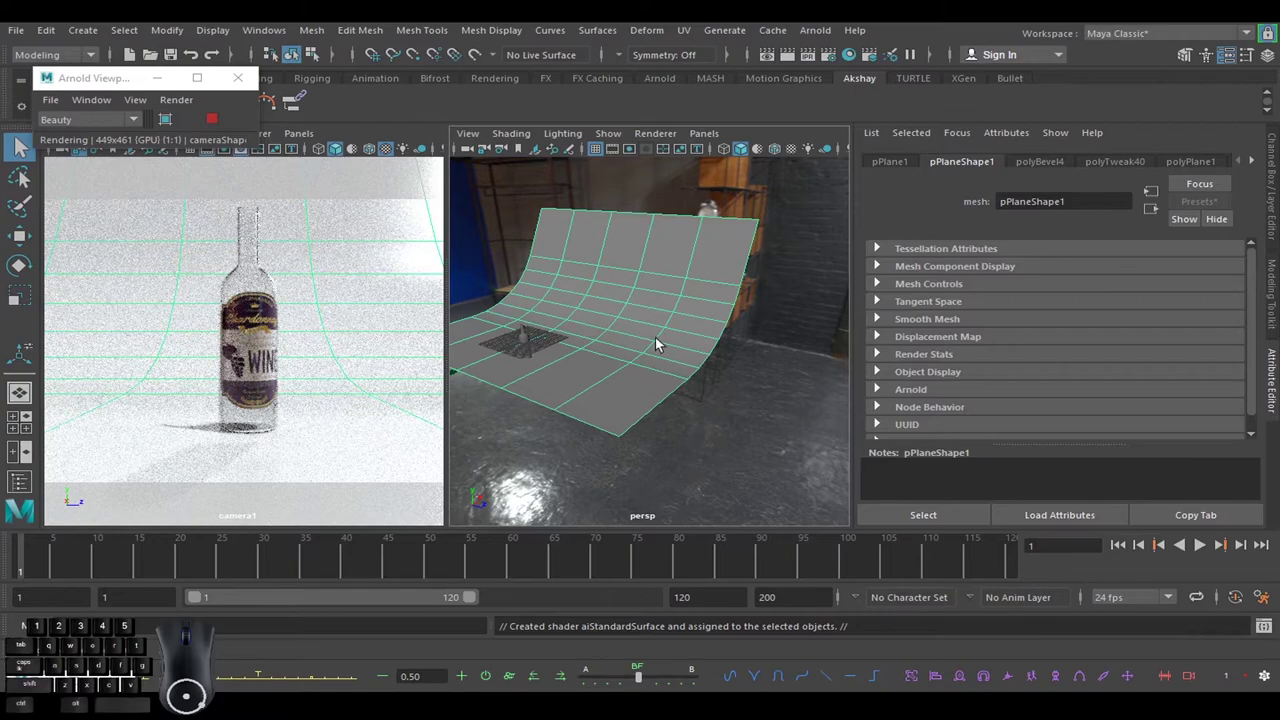
drag(661, 292, 699, 640)
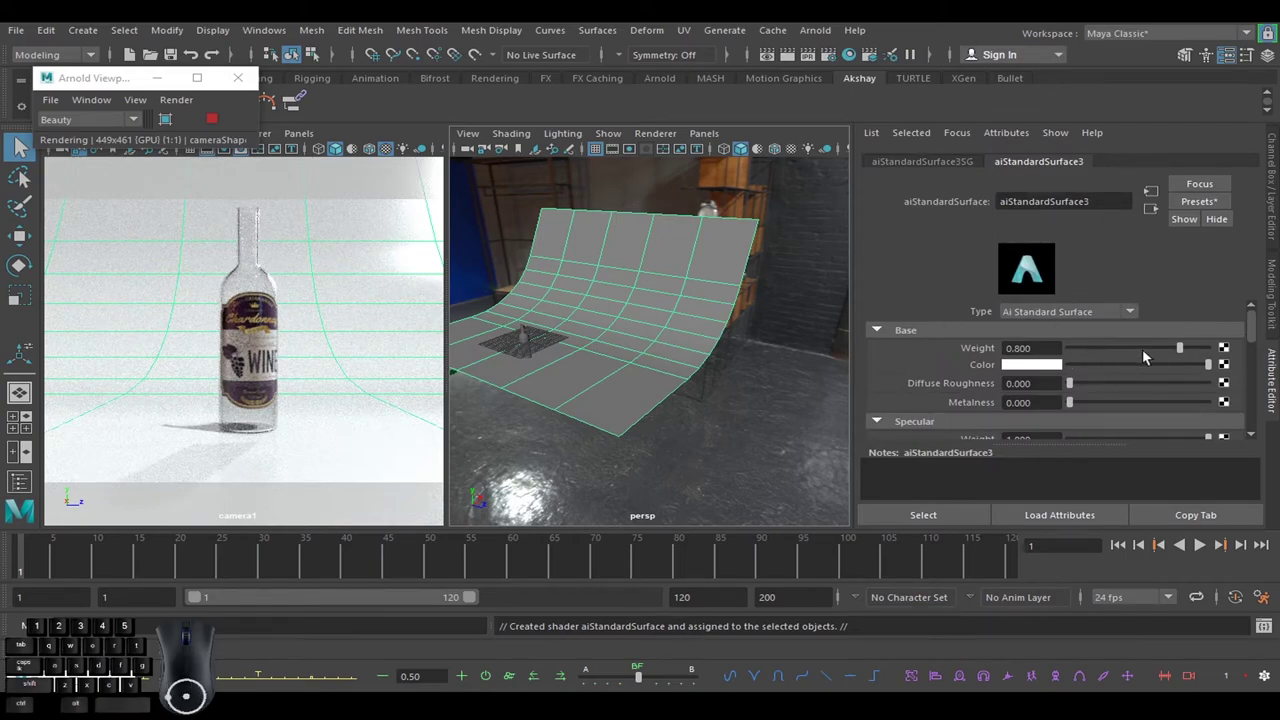
Set the backdrop's base colour to grey and raise diffuse roughness to about 0.73.
click(1056, 371)
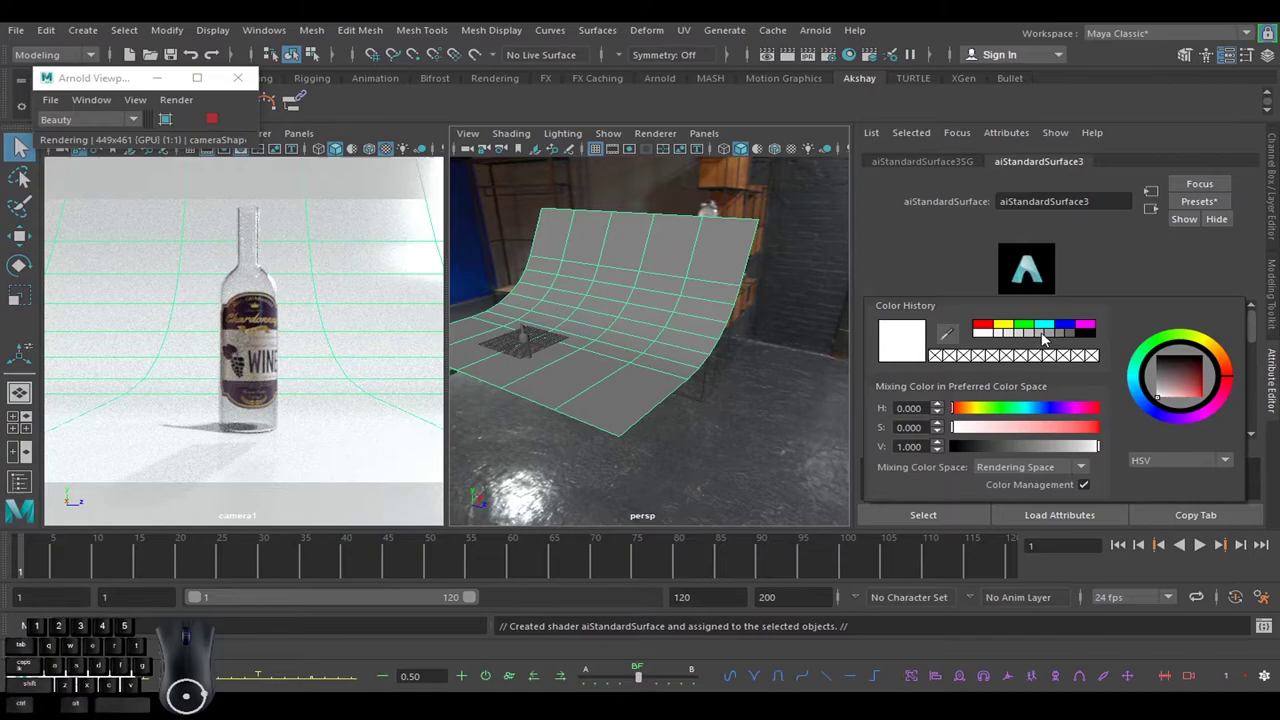
click(1060, 336)
click(1133, 247)
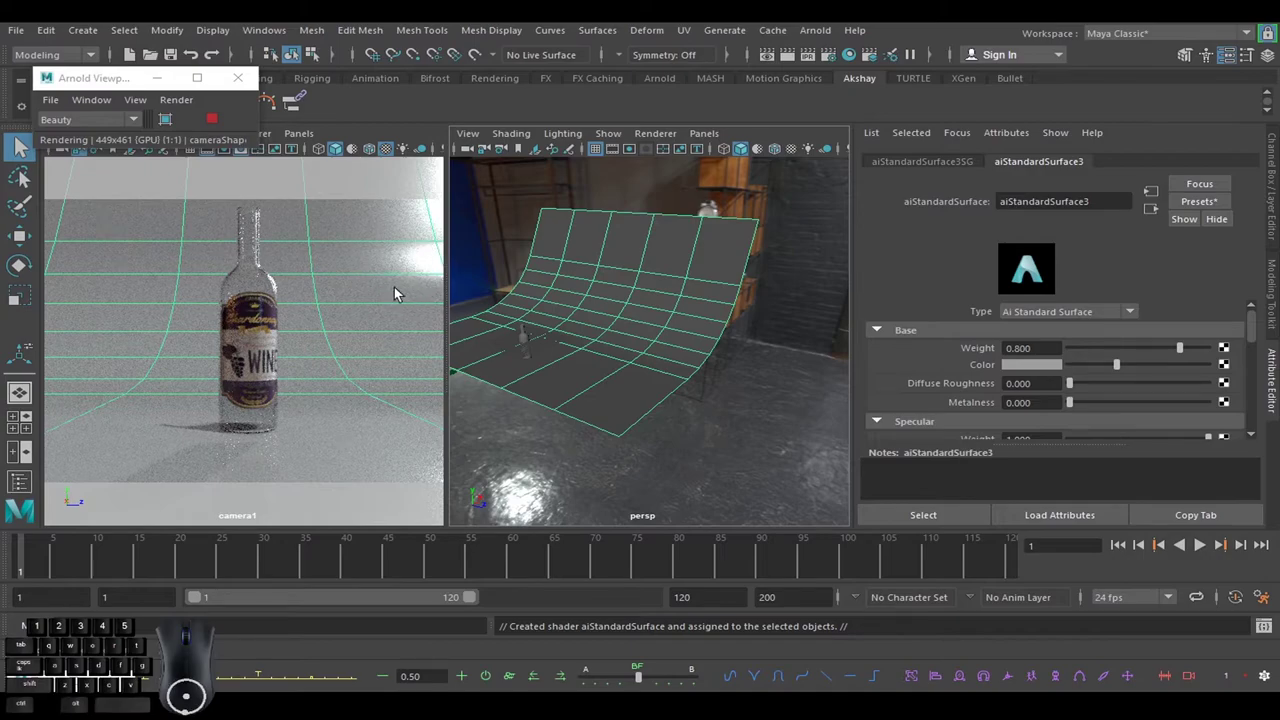
drag(1255, 331, 1263, 344)
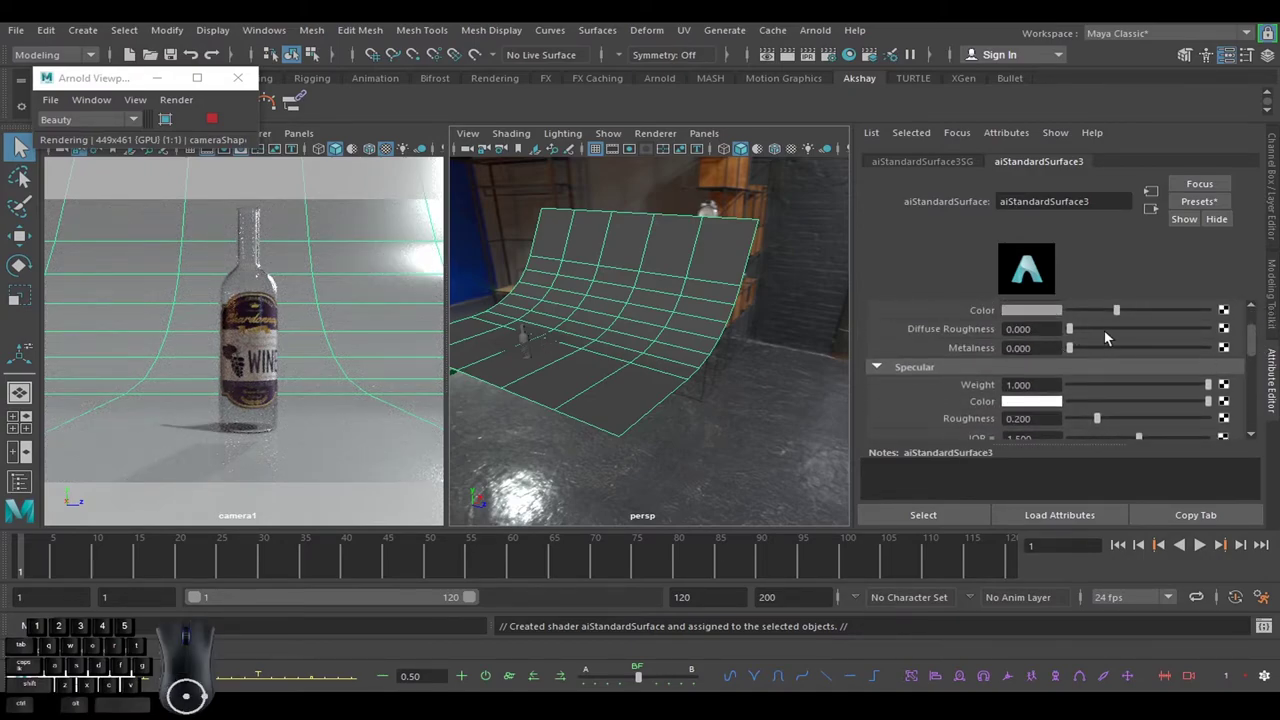
click(1112, 333)
drag(1127, 331, 1173, 331)
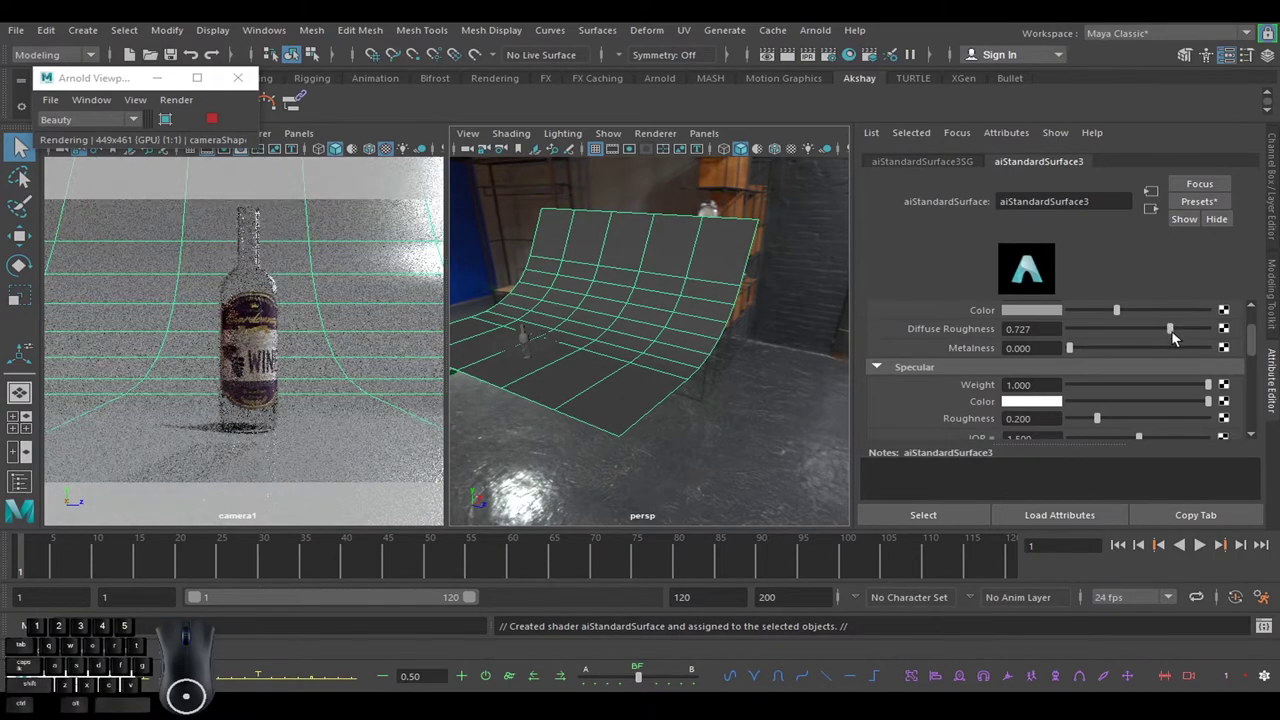
Set the backdrop's specular roughness to about 0.56.
click(1256, 344)
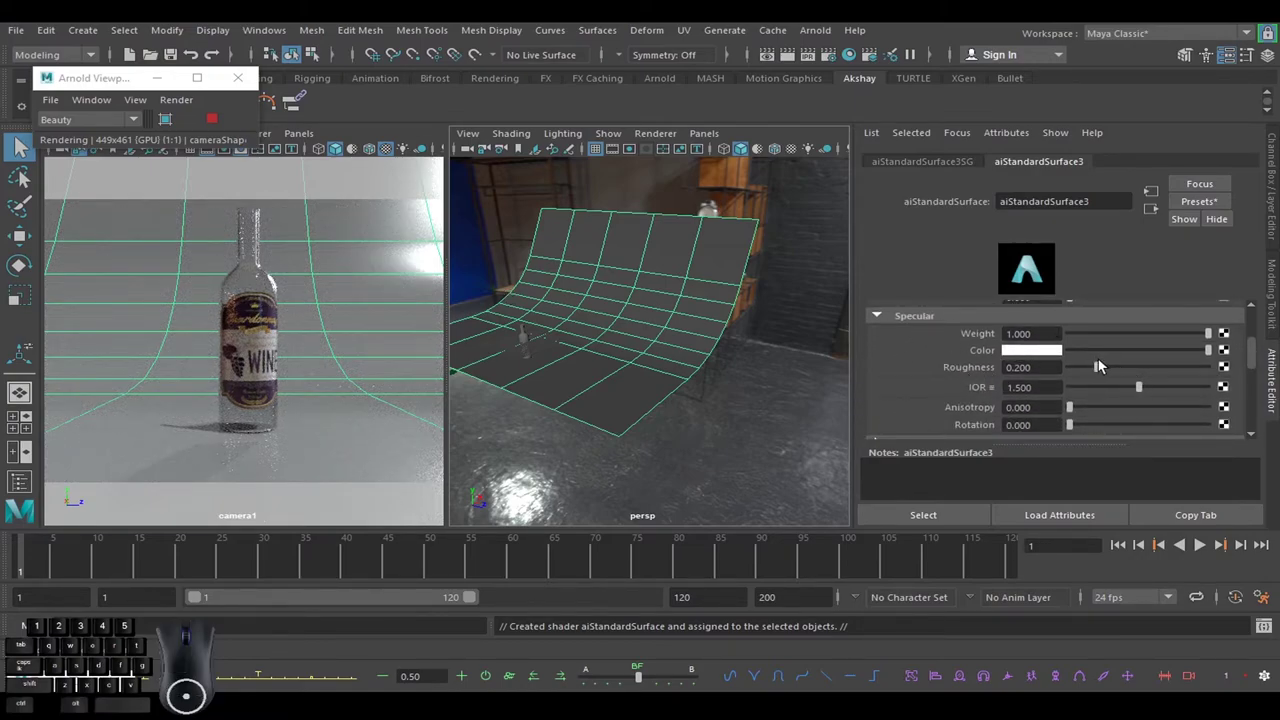
drag(1115, 375, 1183, 375)
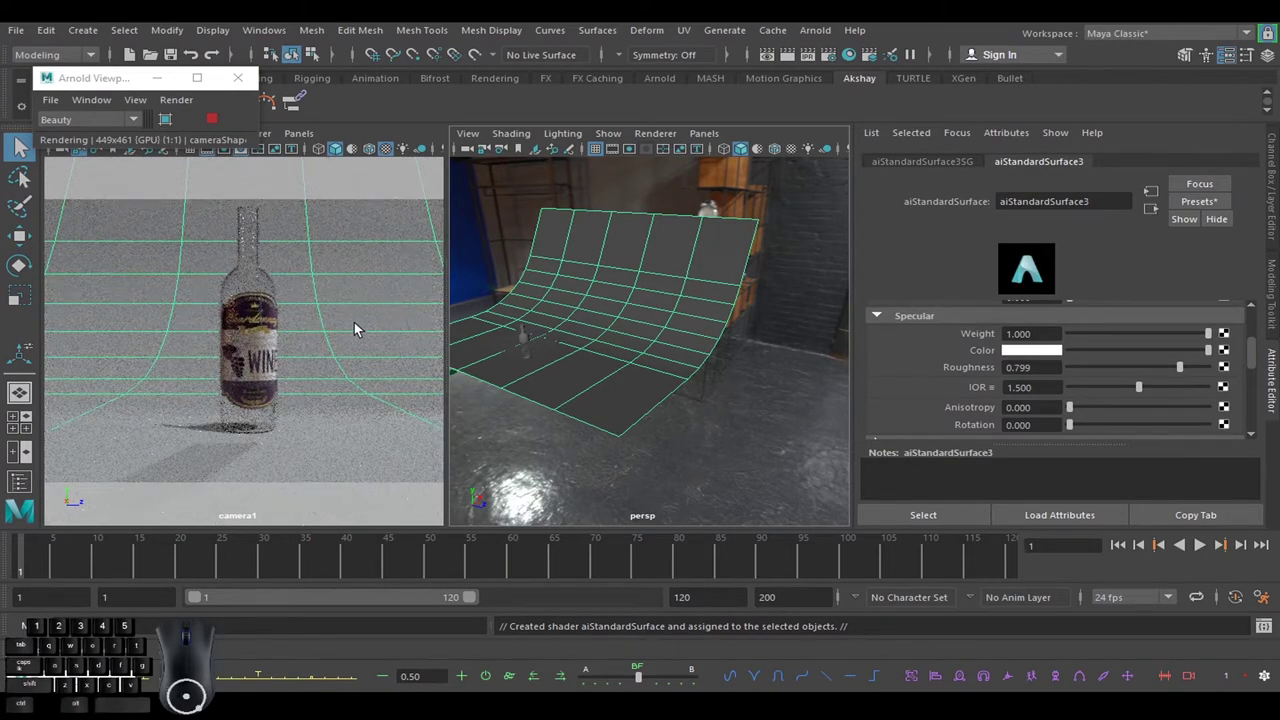
click(1153, 372)
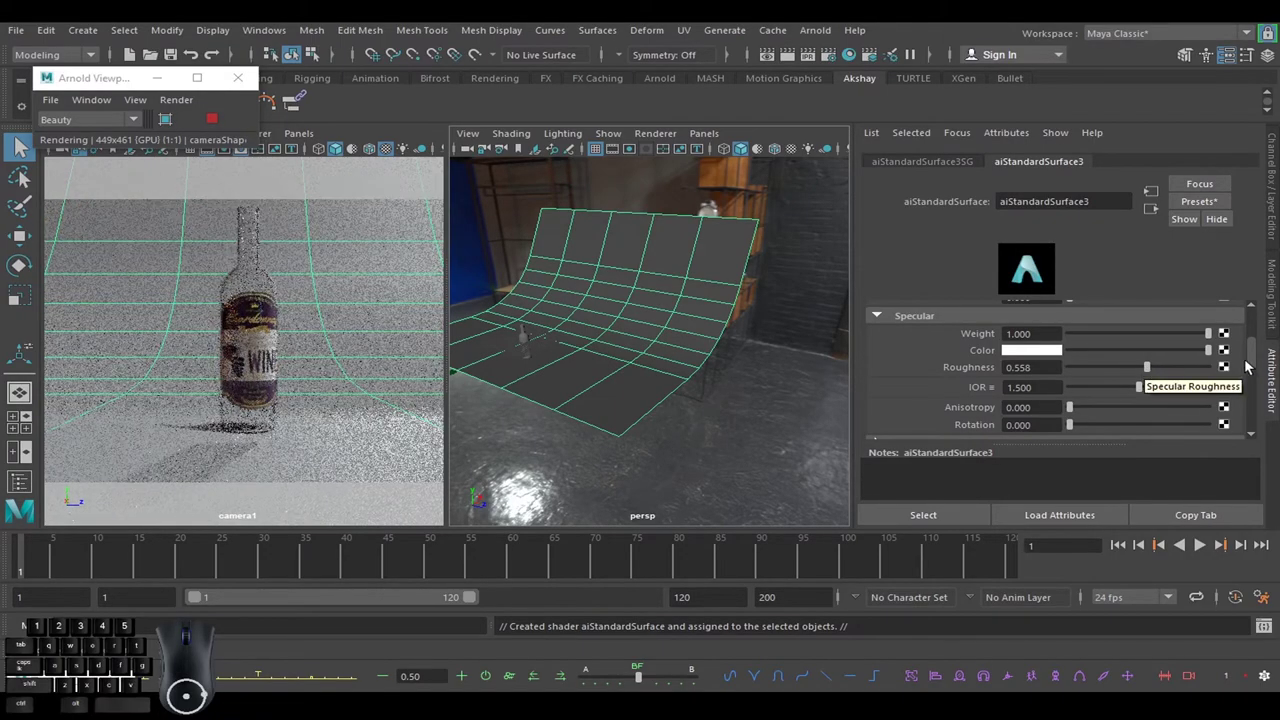
click(1260, 358)
drag(1260, 359, 1259, 339)
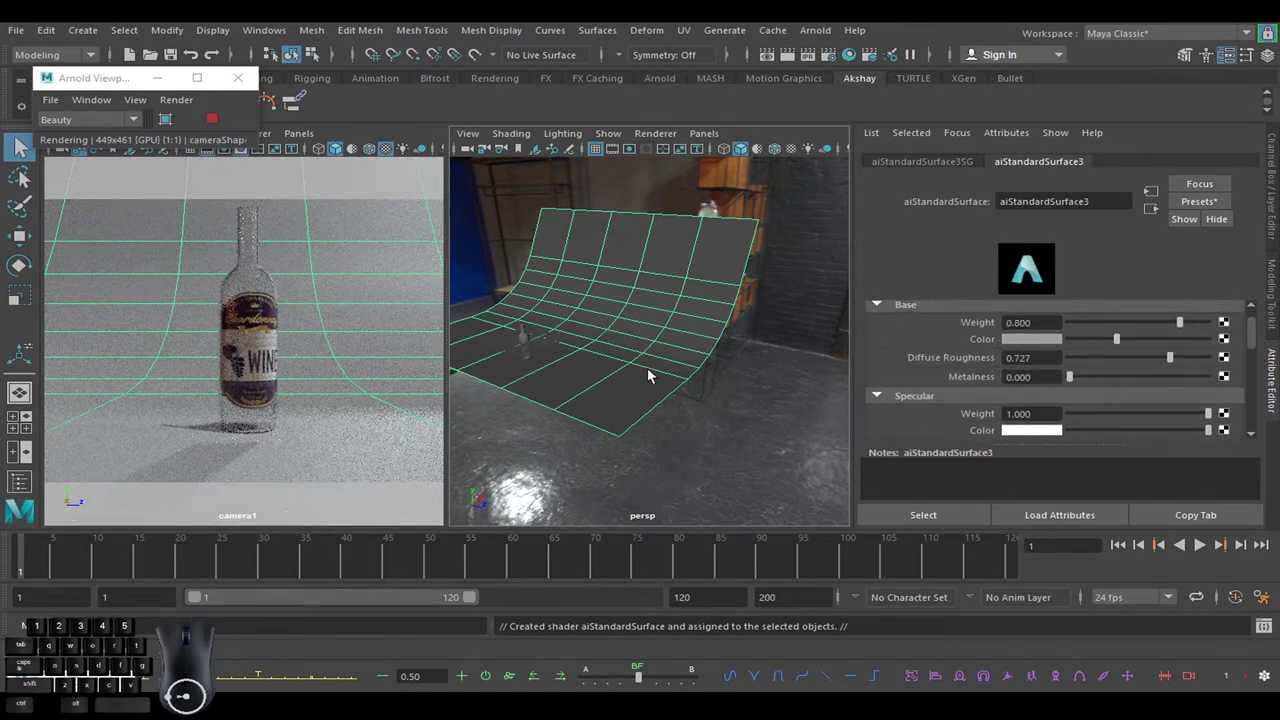
Assign a new aiStandardSurface named Cap1 to the bottle cap.
drag(1138, 359, 1113, 360)
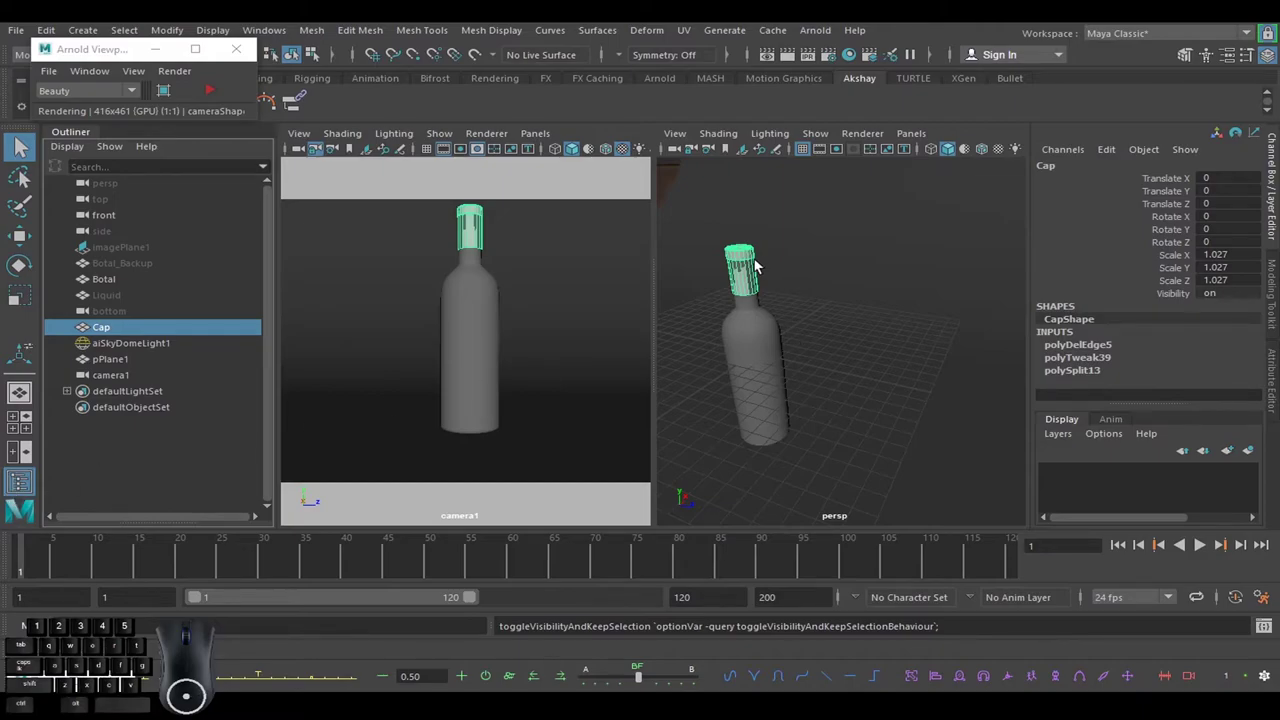
right_click(755, 250)
drag(754, 256, 774, 664)
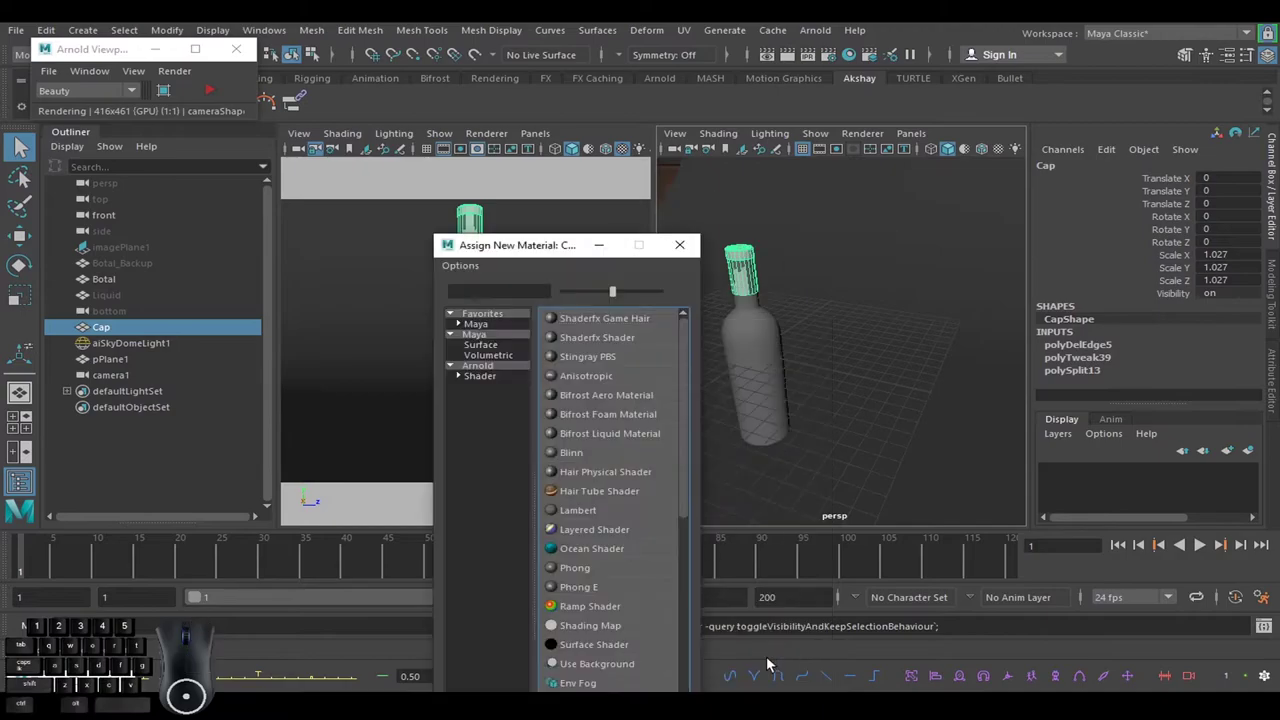
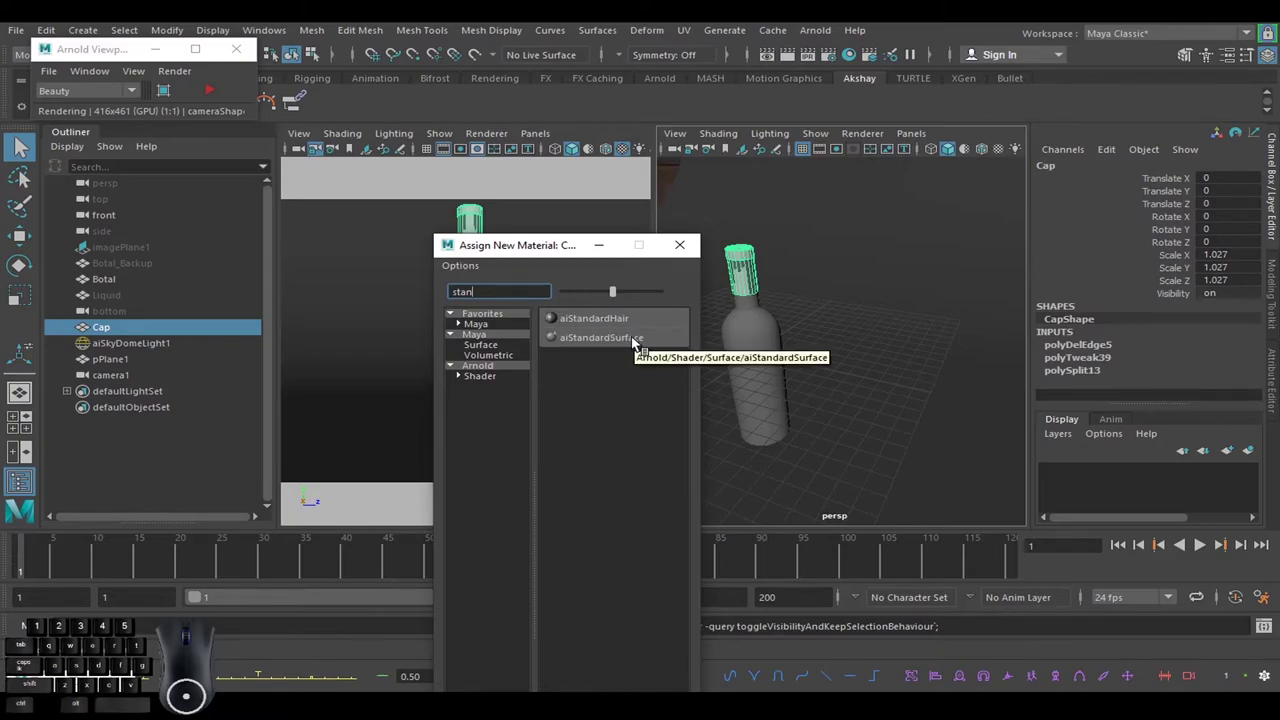
click(637, 342)
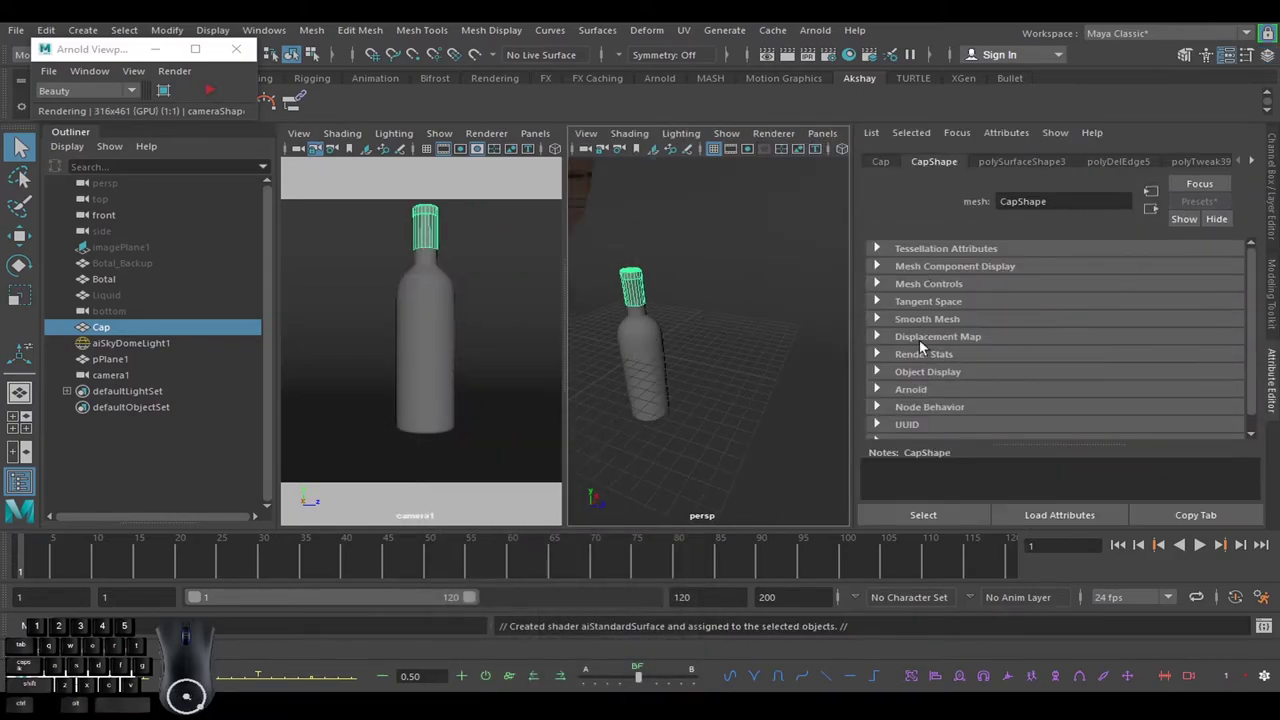
click(970, 138)
click(1015, 173)
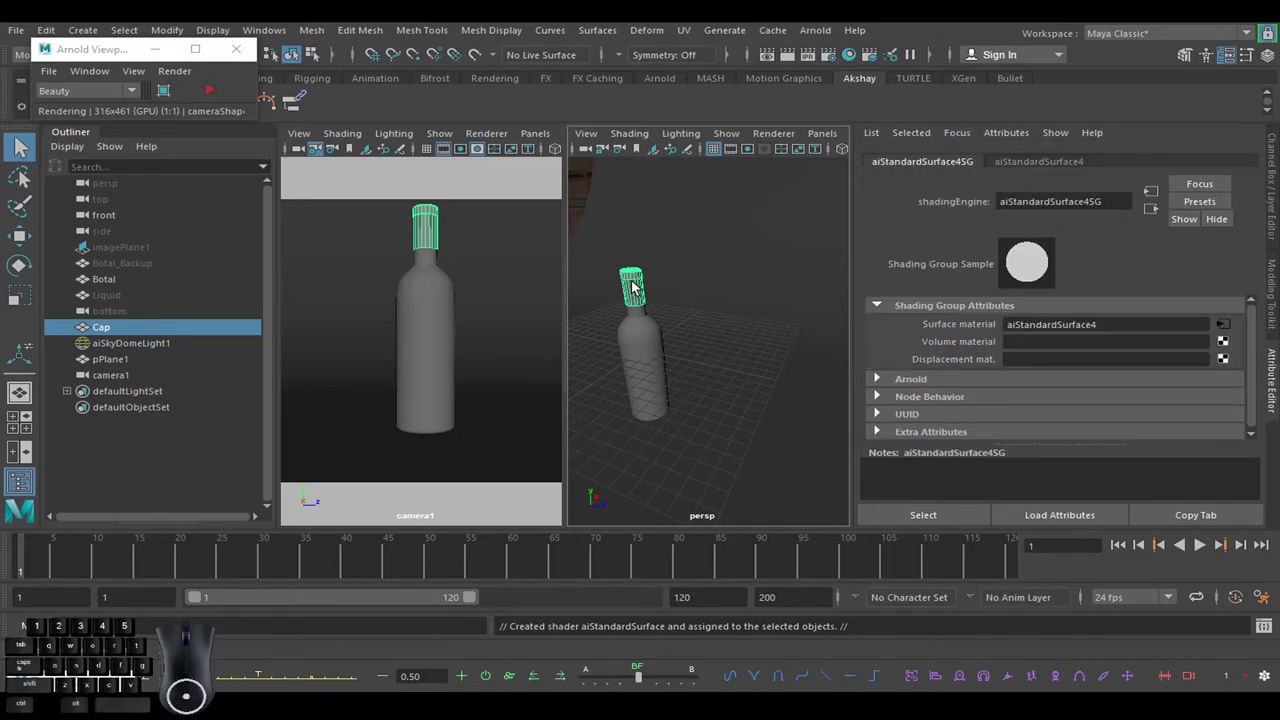
drag(640, 284, 655, 644)
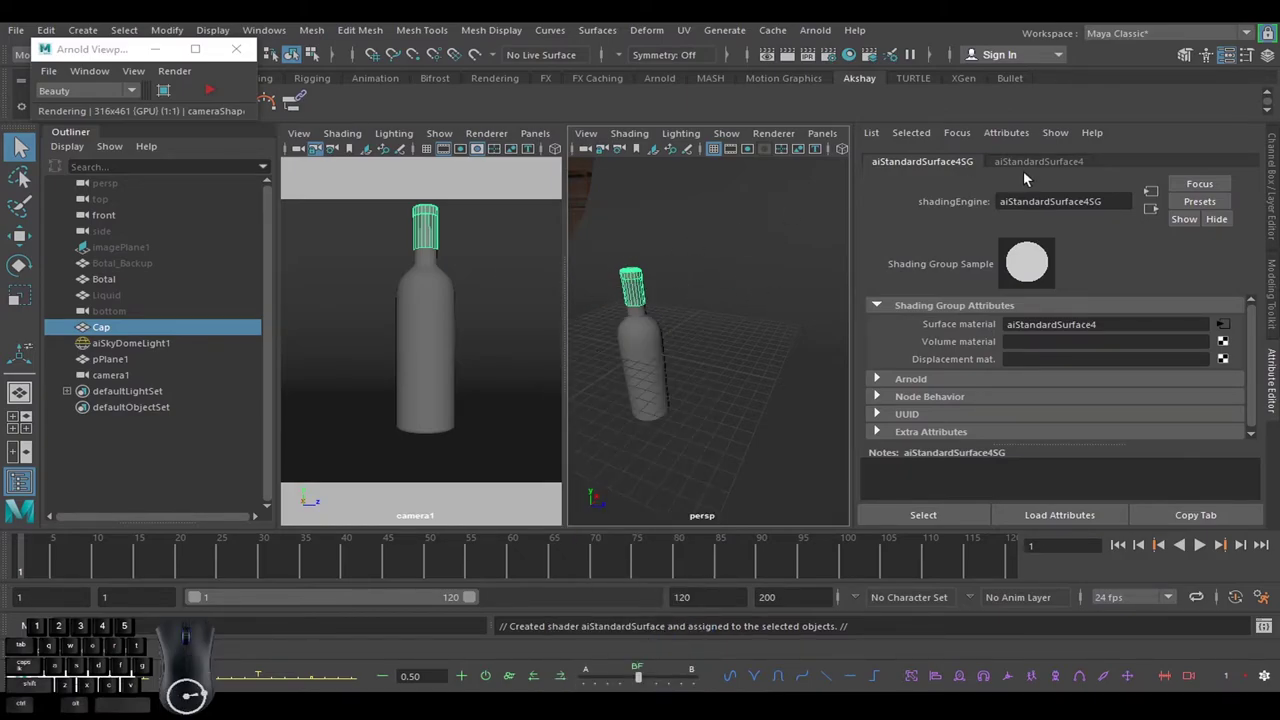
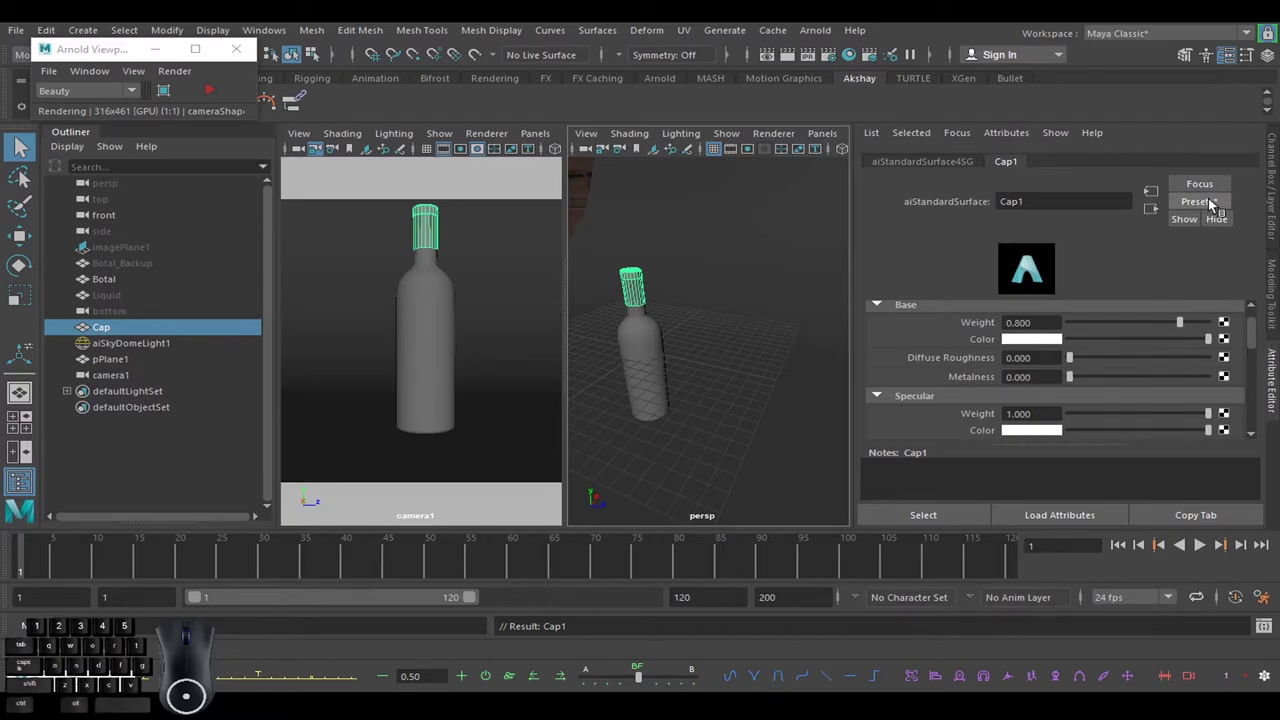
Replace Cap1 with the Gold preset, save the scene and re-render camera1.
click(1214, 204)
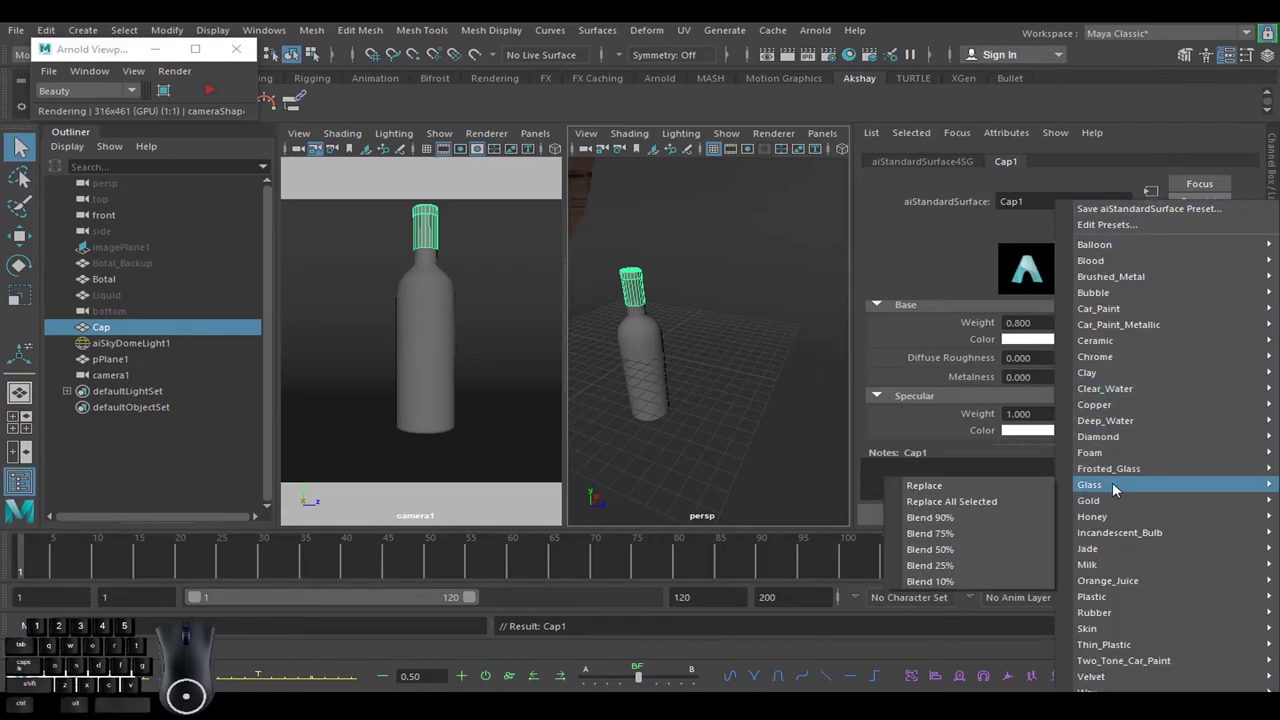
click(1001, 503)
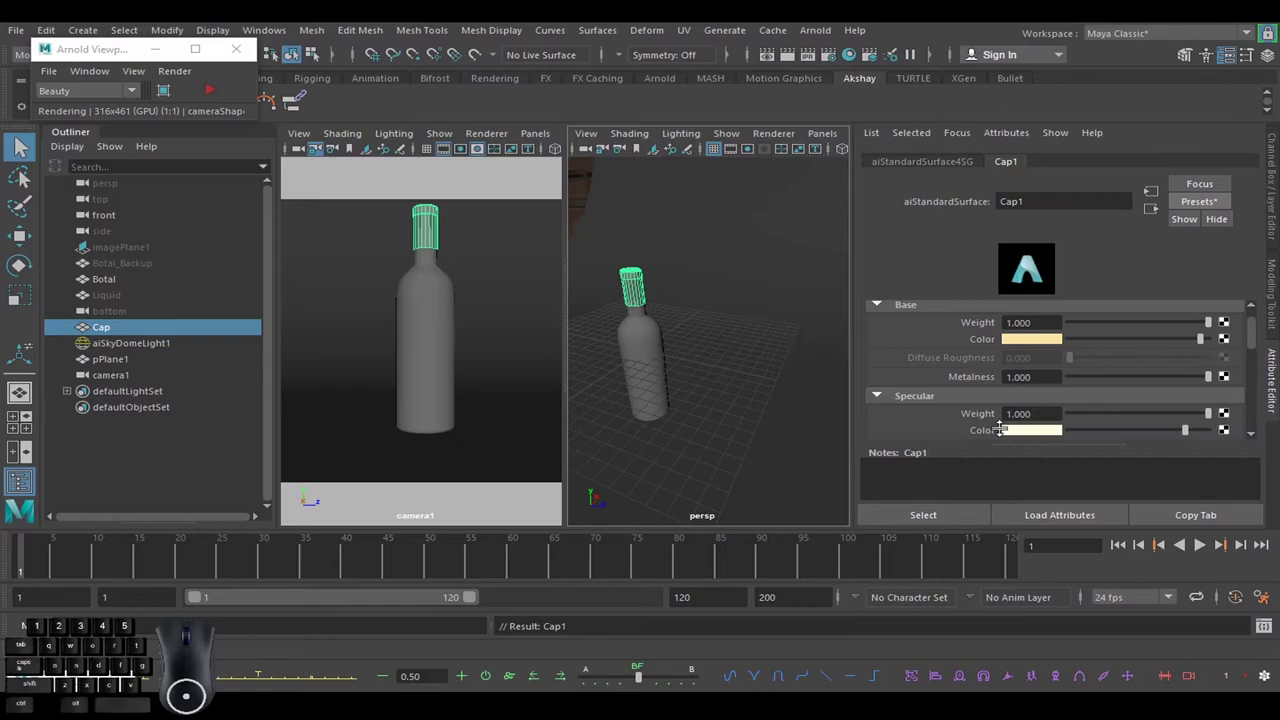
click(1118, 251)
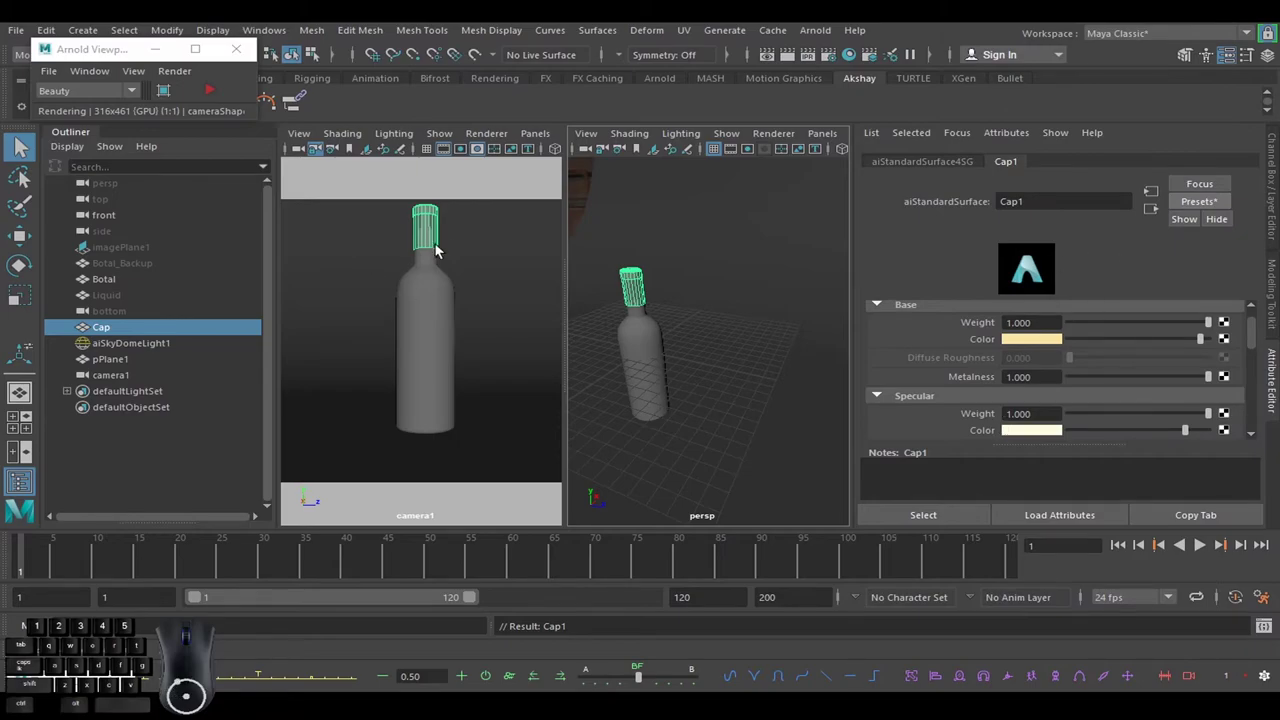
key(ctrl+s)
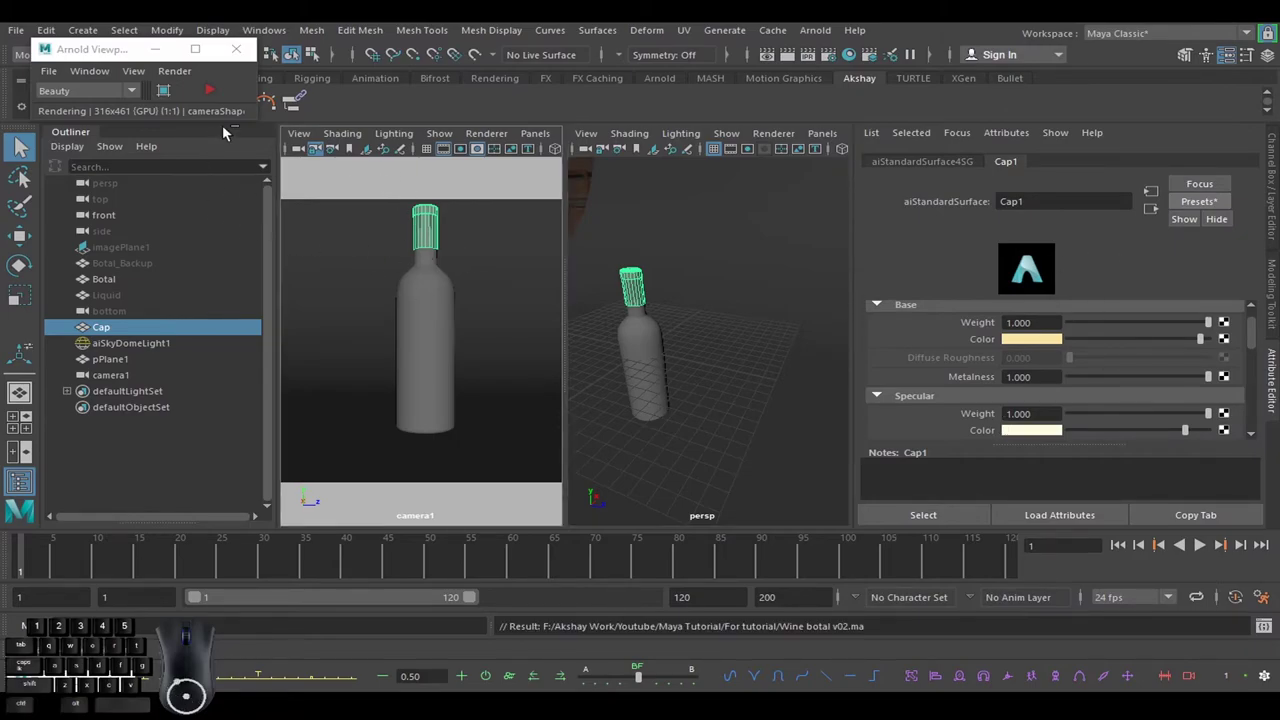
click(213, 97)
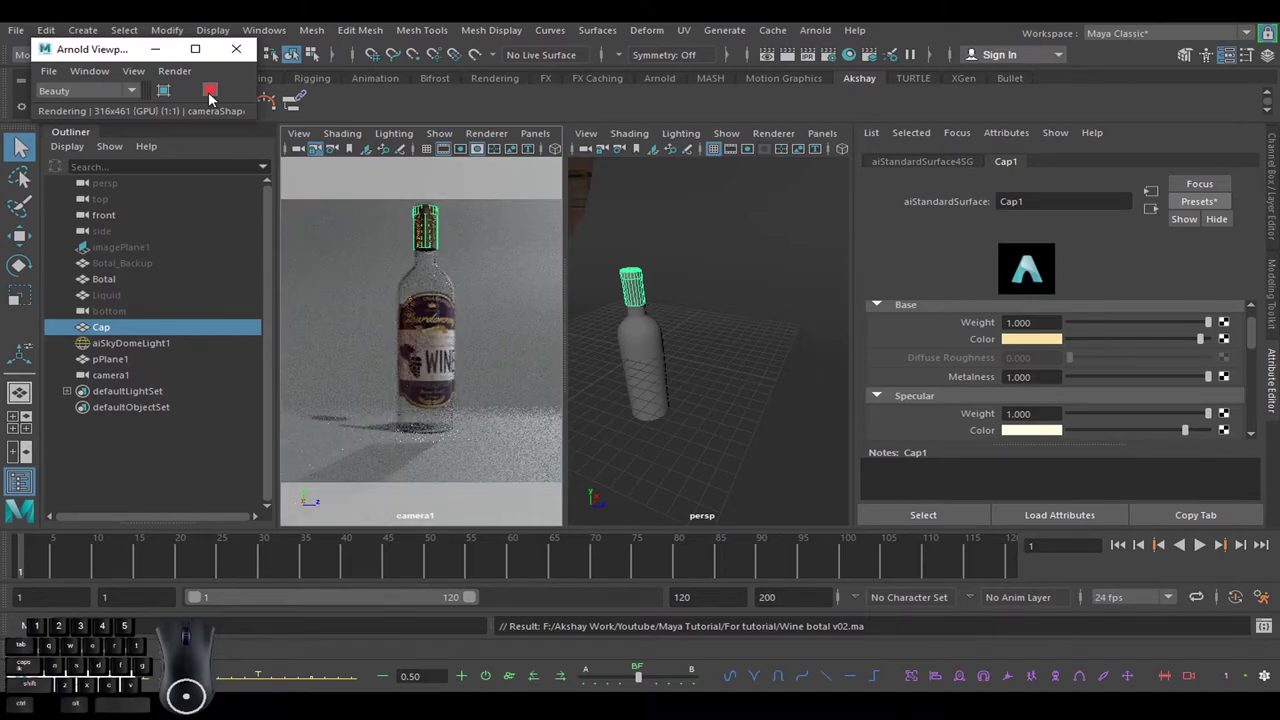
Assign a new aiStandardSurface to the Liquid object and name it Liquid1.
click(580, 195)
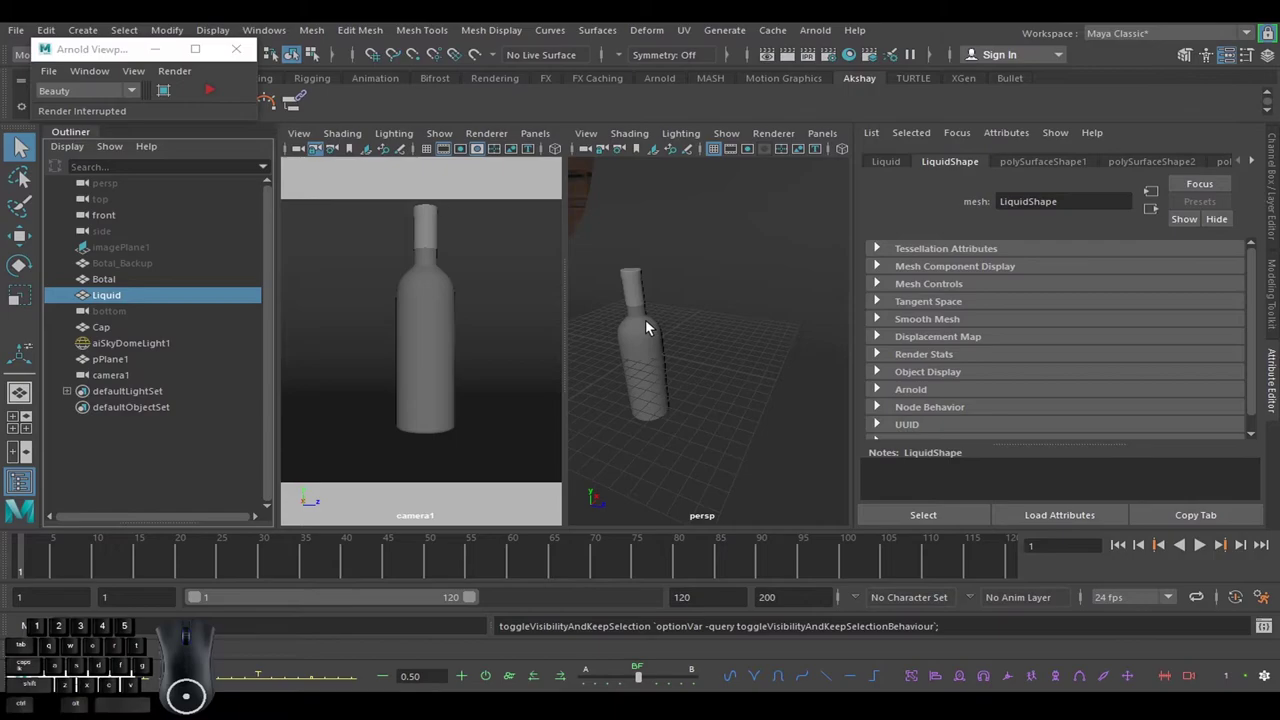
drag(644, 340, 674, 662)
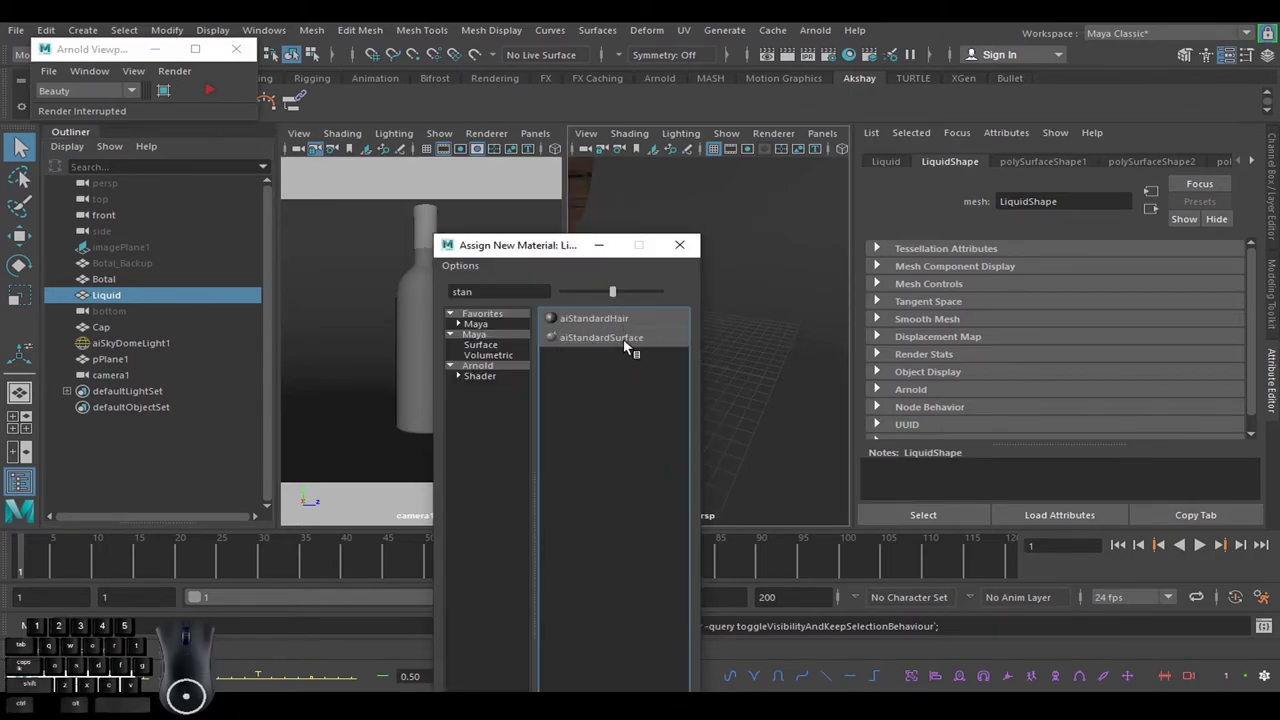
click(627, 344)
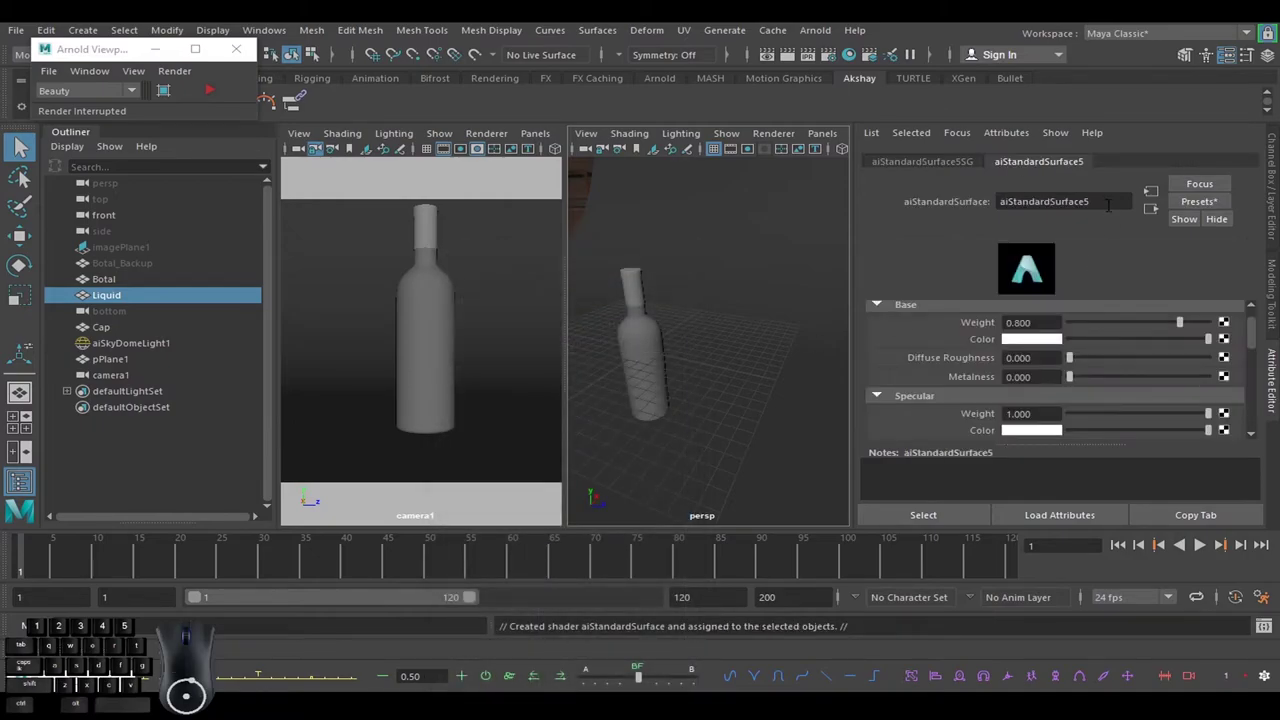
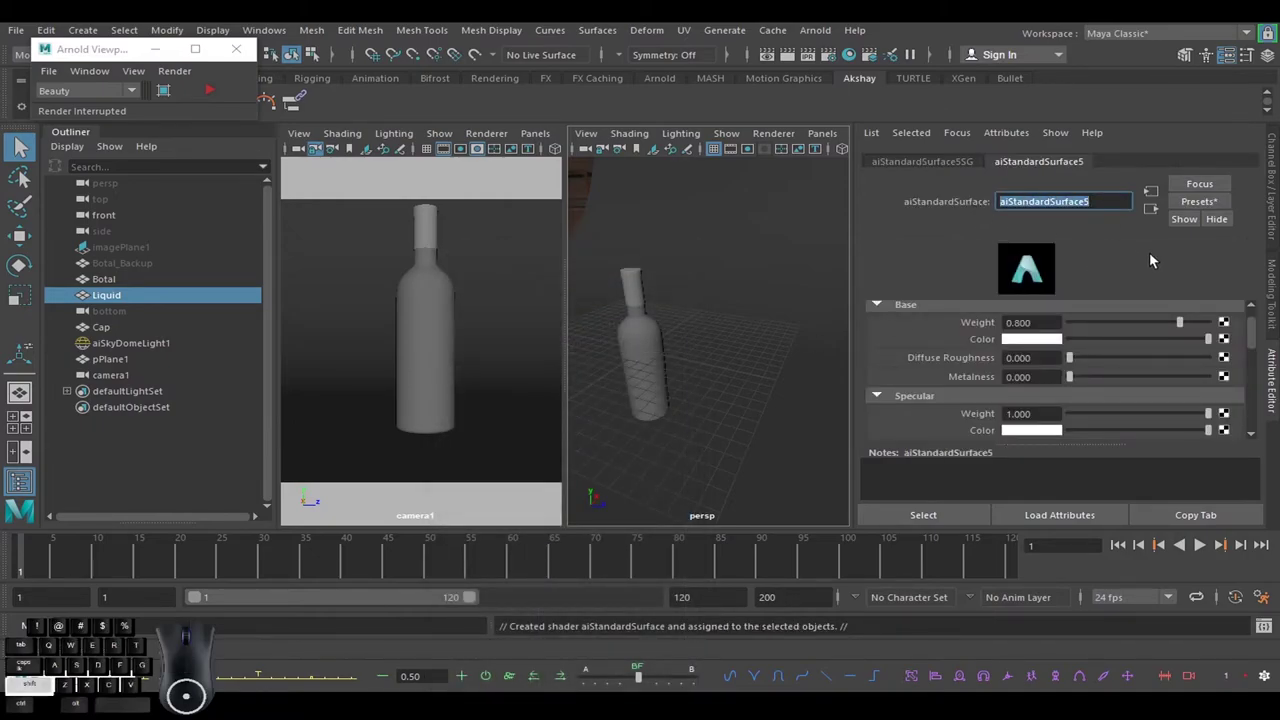
key(q)
key(d)
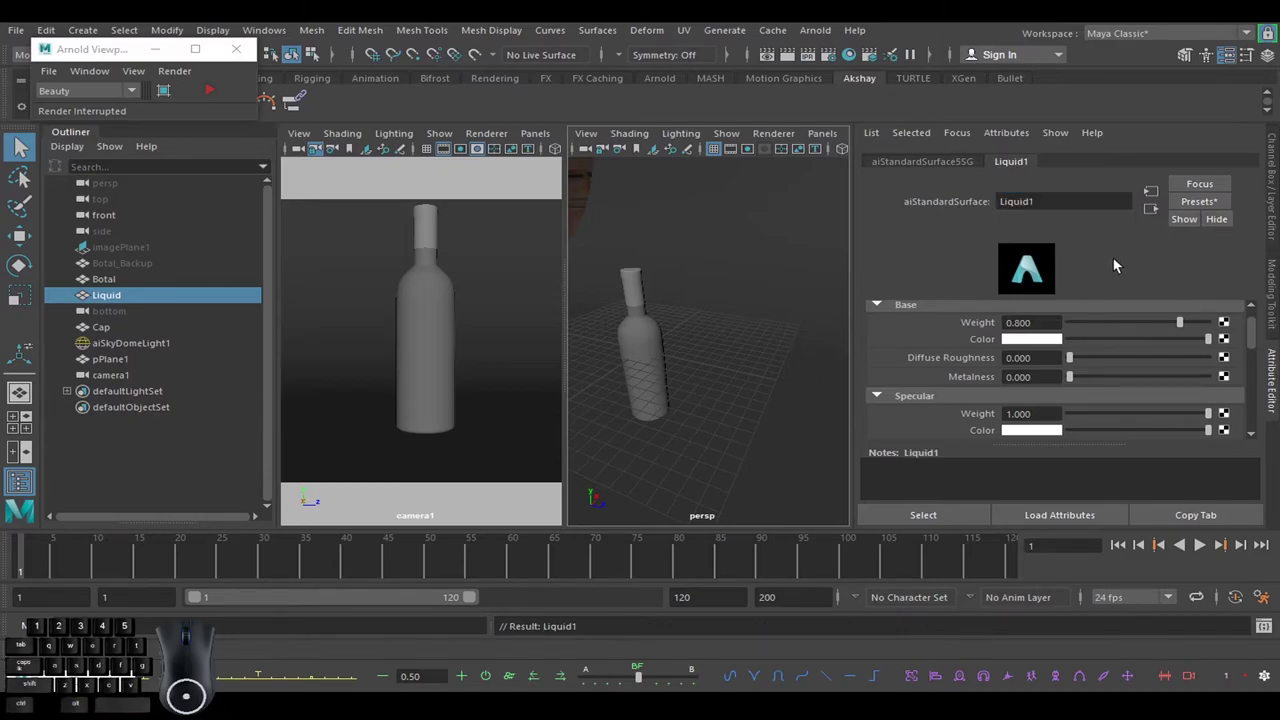
Replace Liquid1 with the Clear_Water preset and re-render camera1.
click(1202, 203)
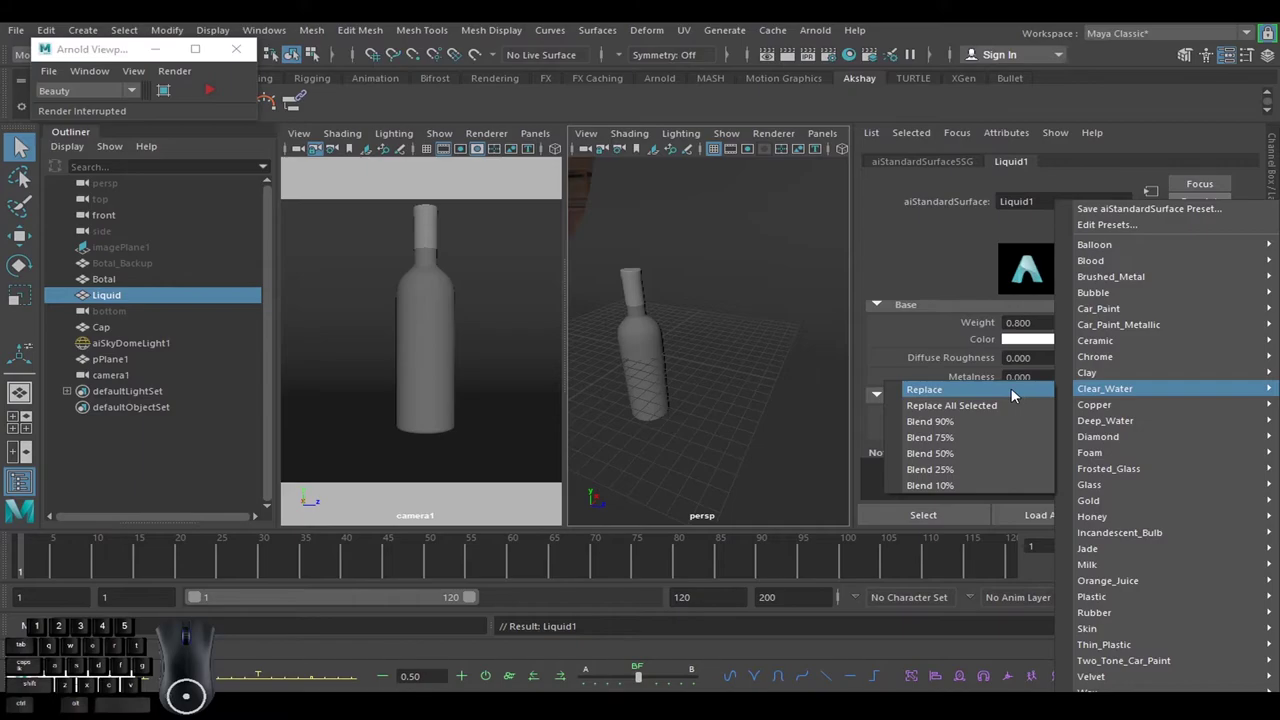
click(1020, 392)
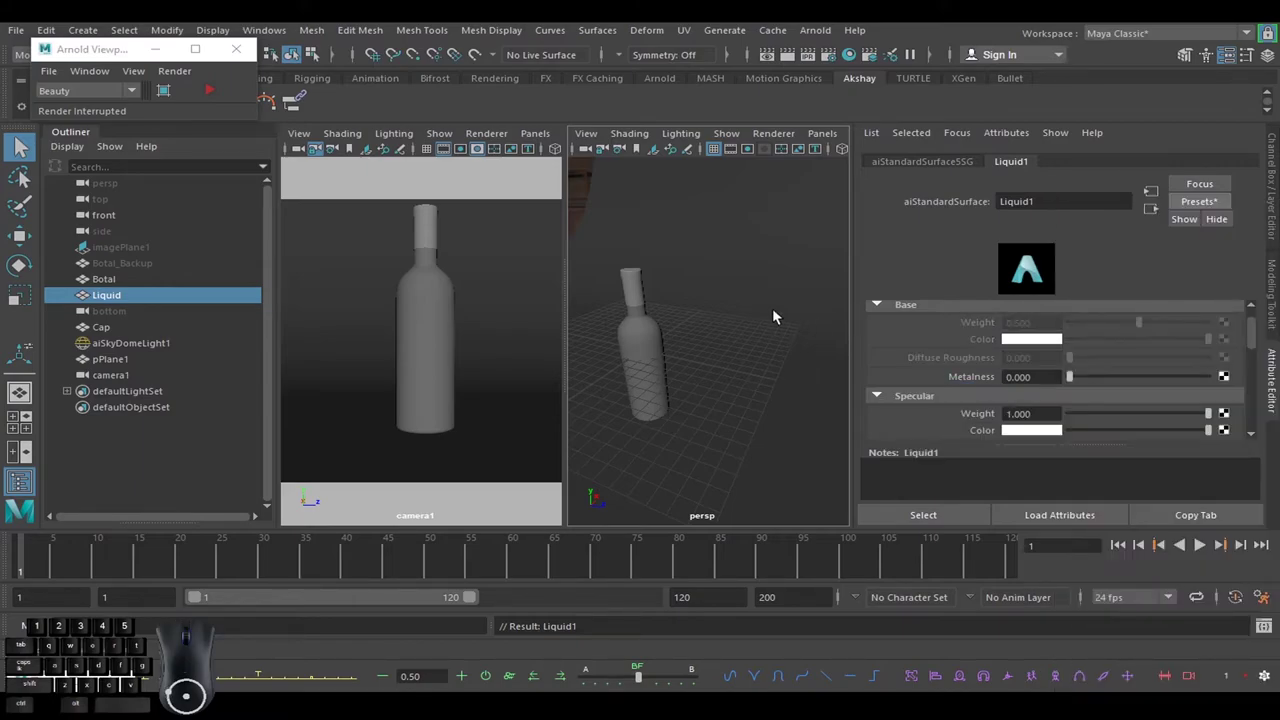
click(216, 95)
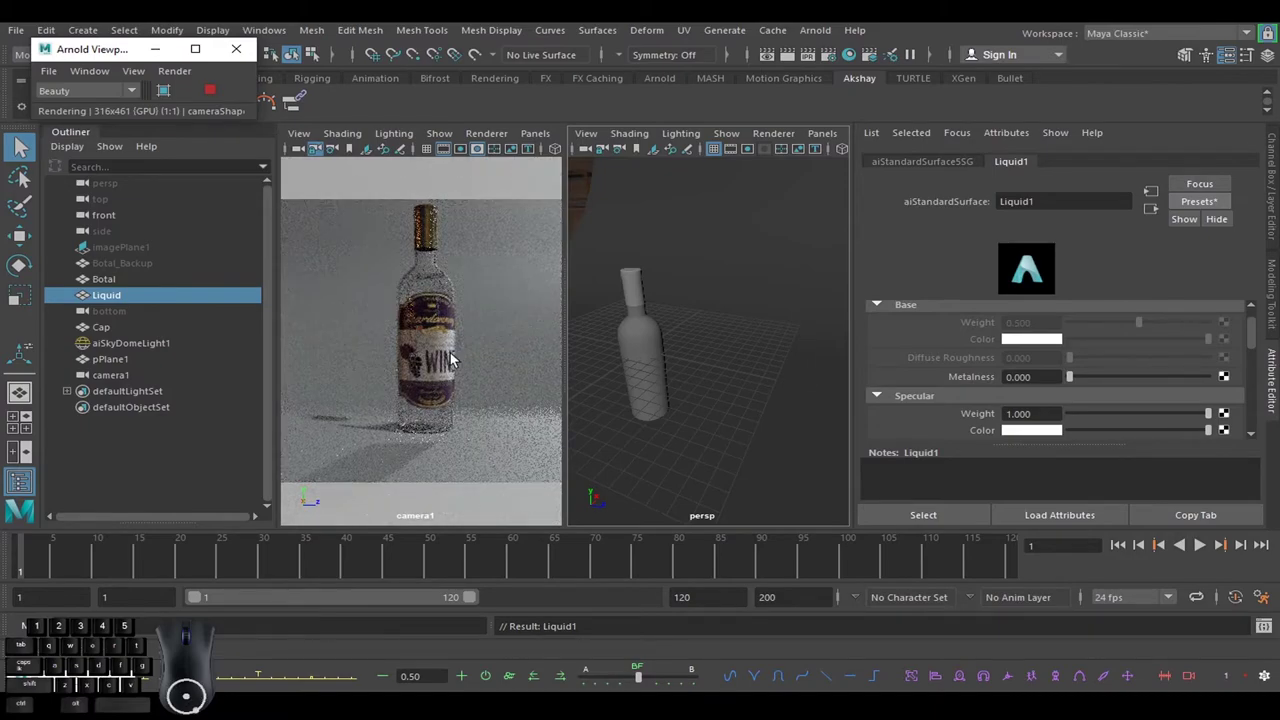
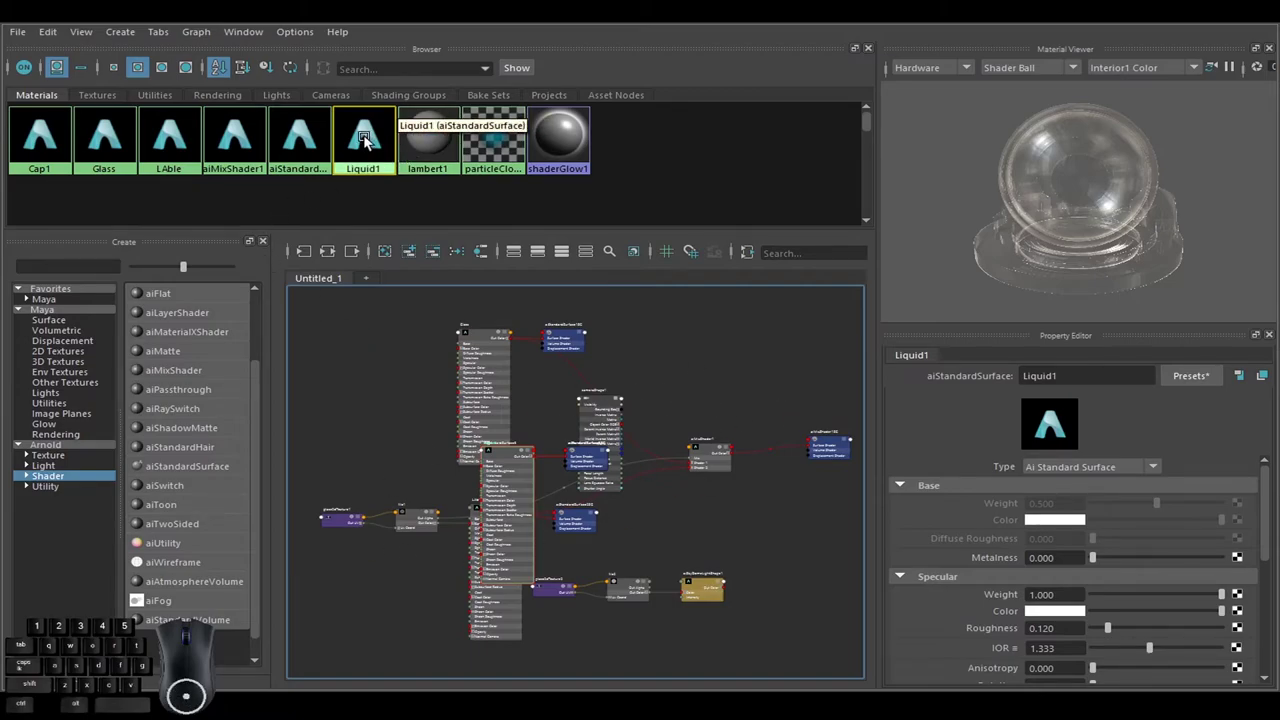
Graph Liquid1 in Hypershade and set its Transmission Color to a dark red.
drag(370, 142, 380, 184)
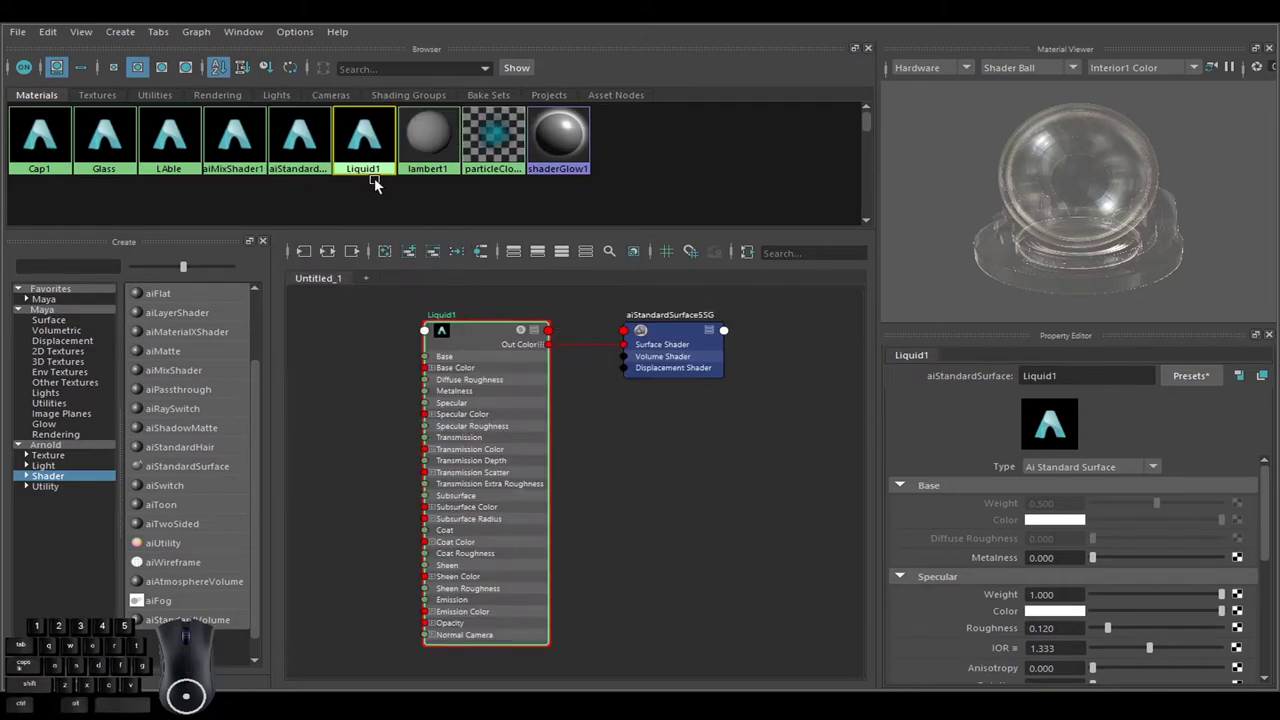
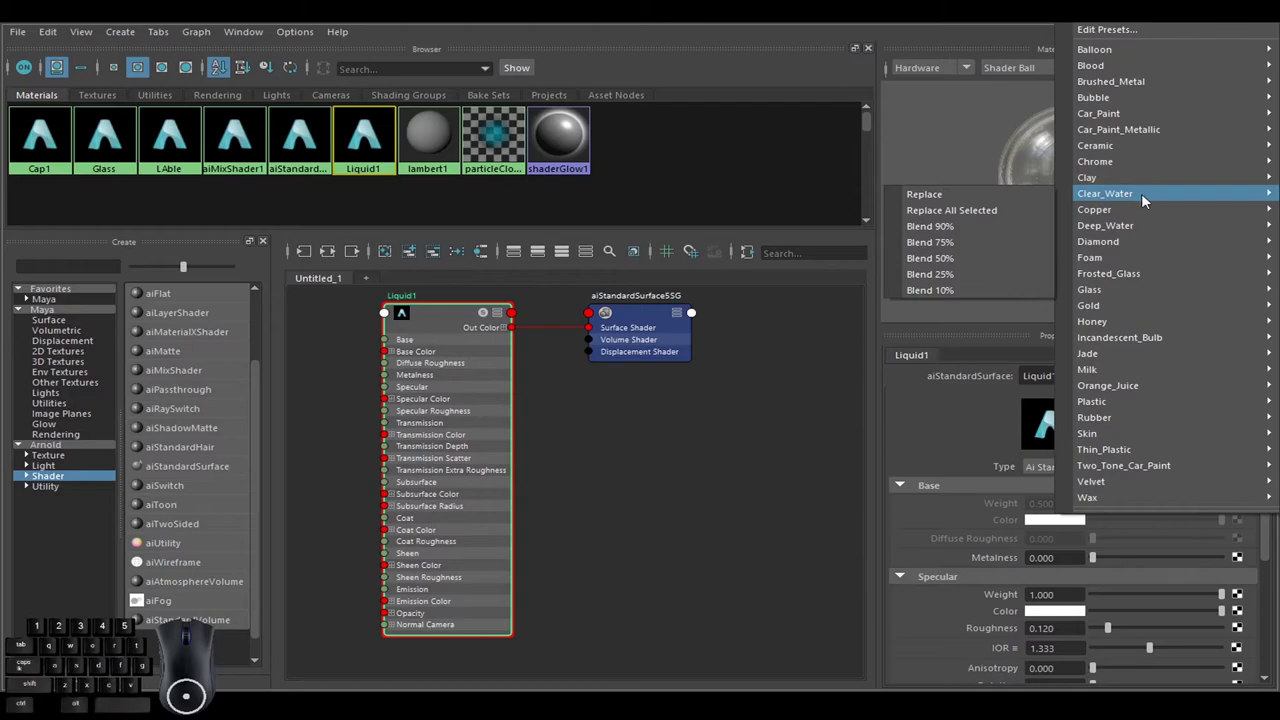
click(976, 201)
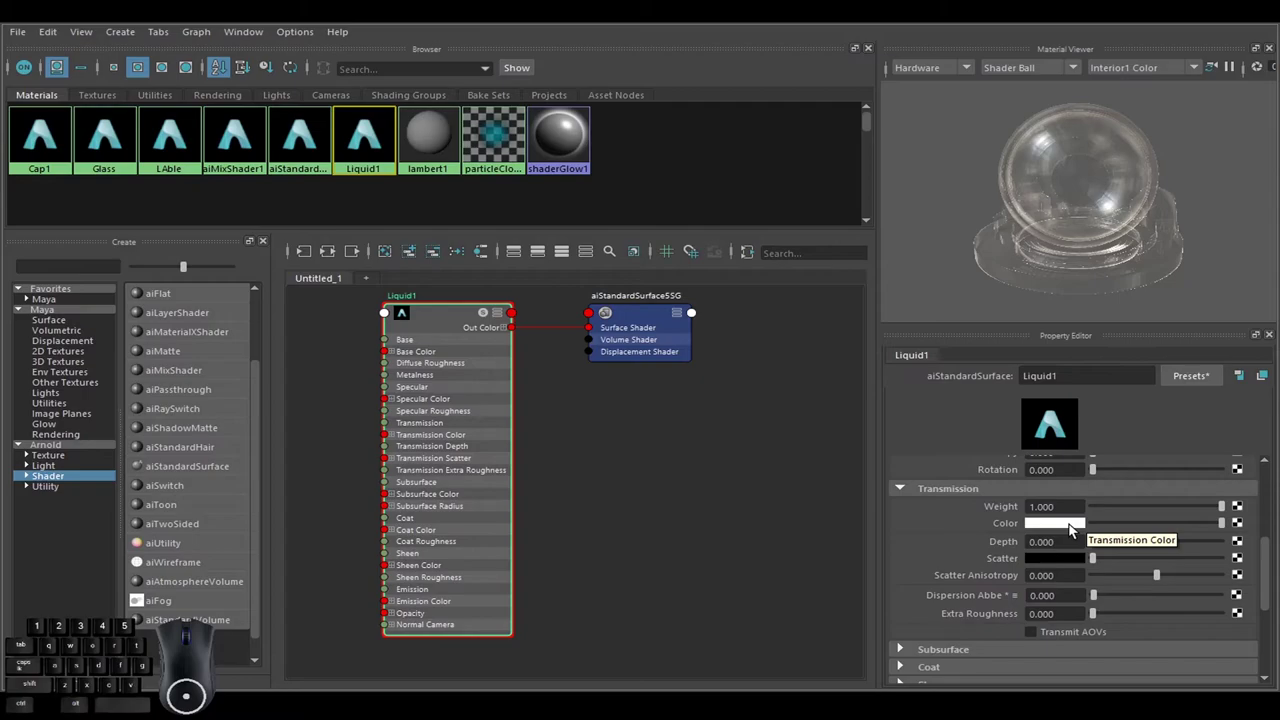
click(1074, 529)
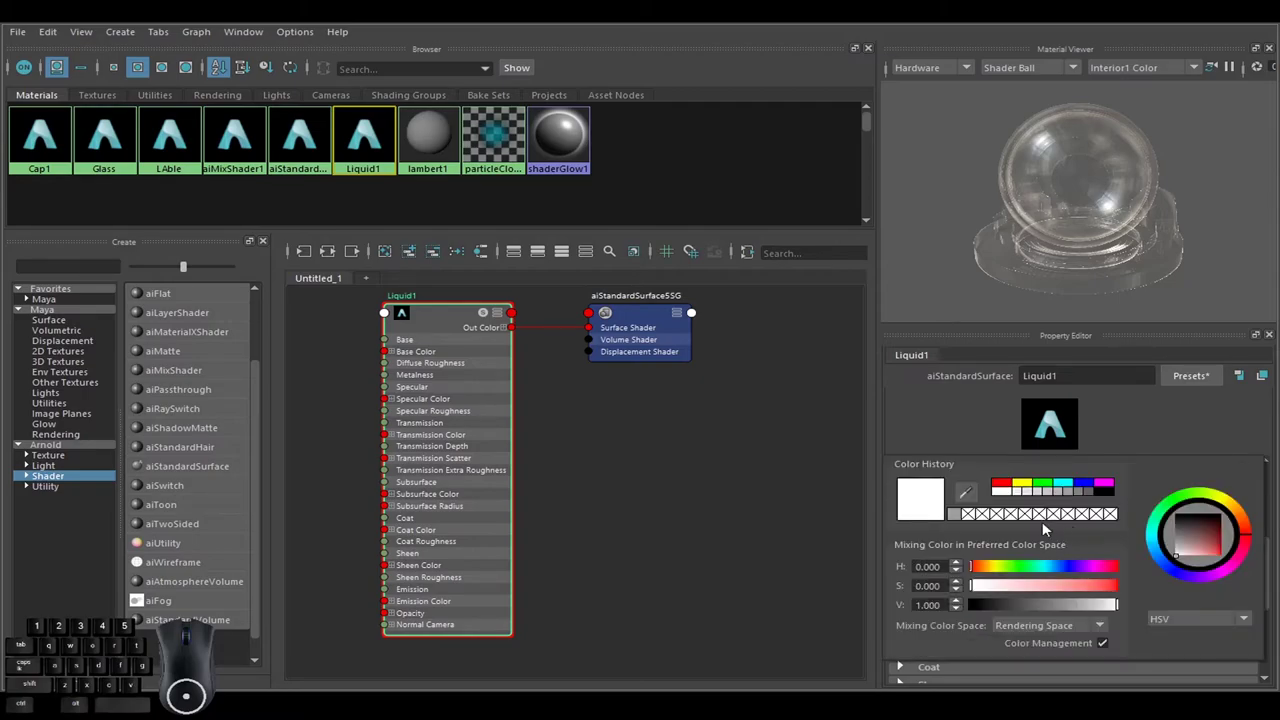
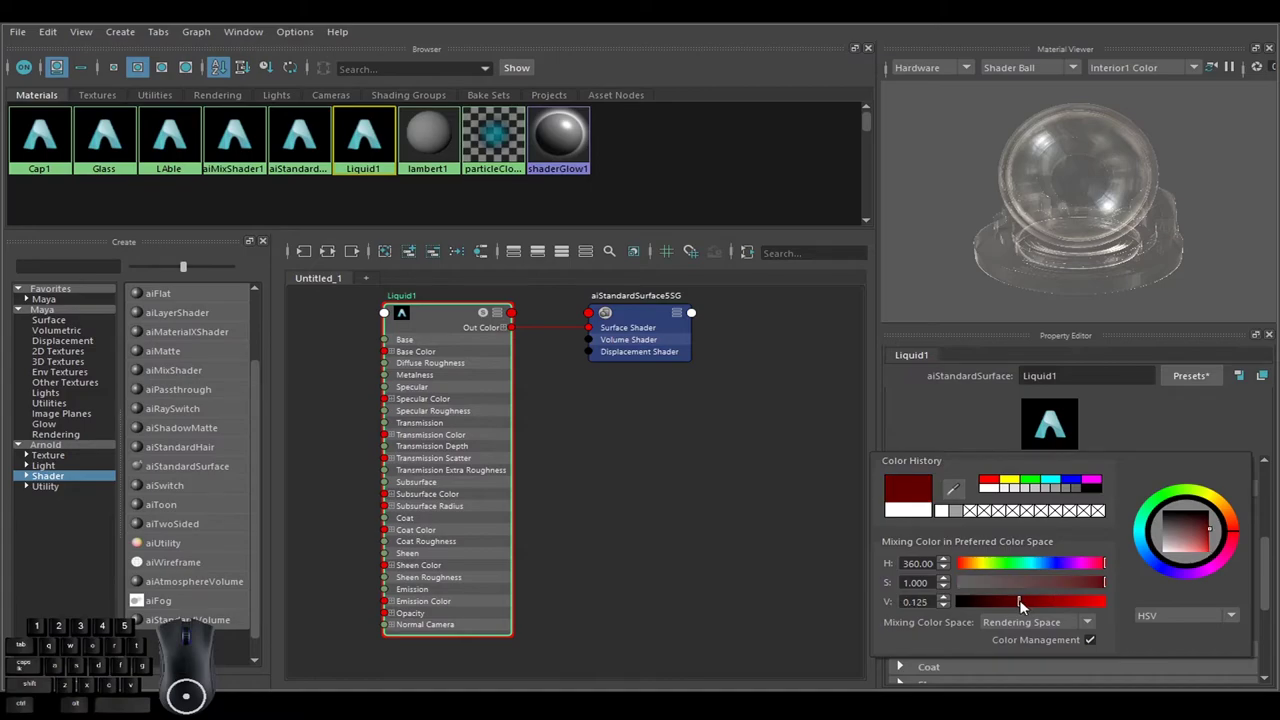
click(1007, 609)
click(1176, 410)
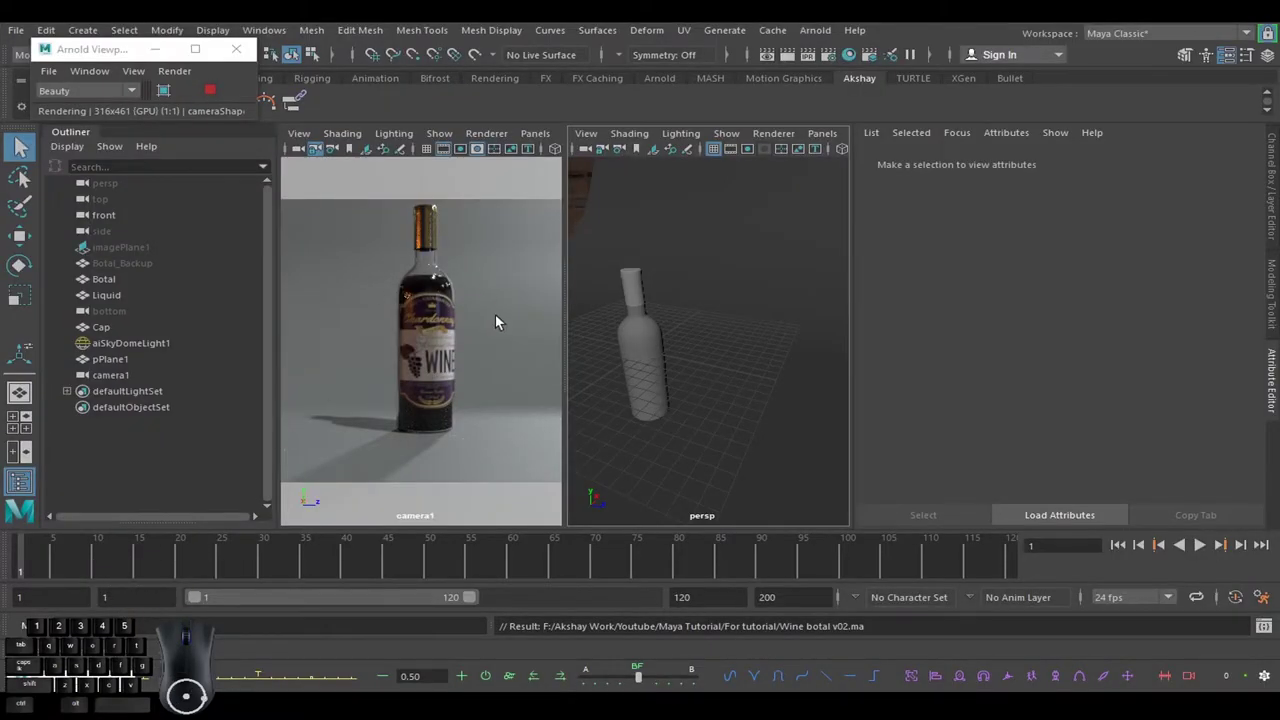
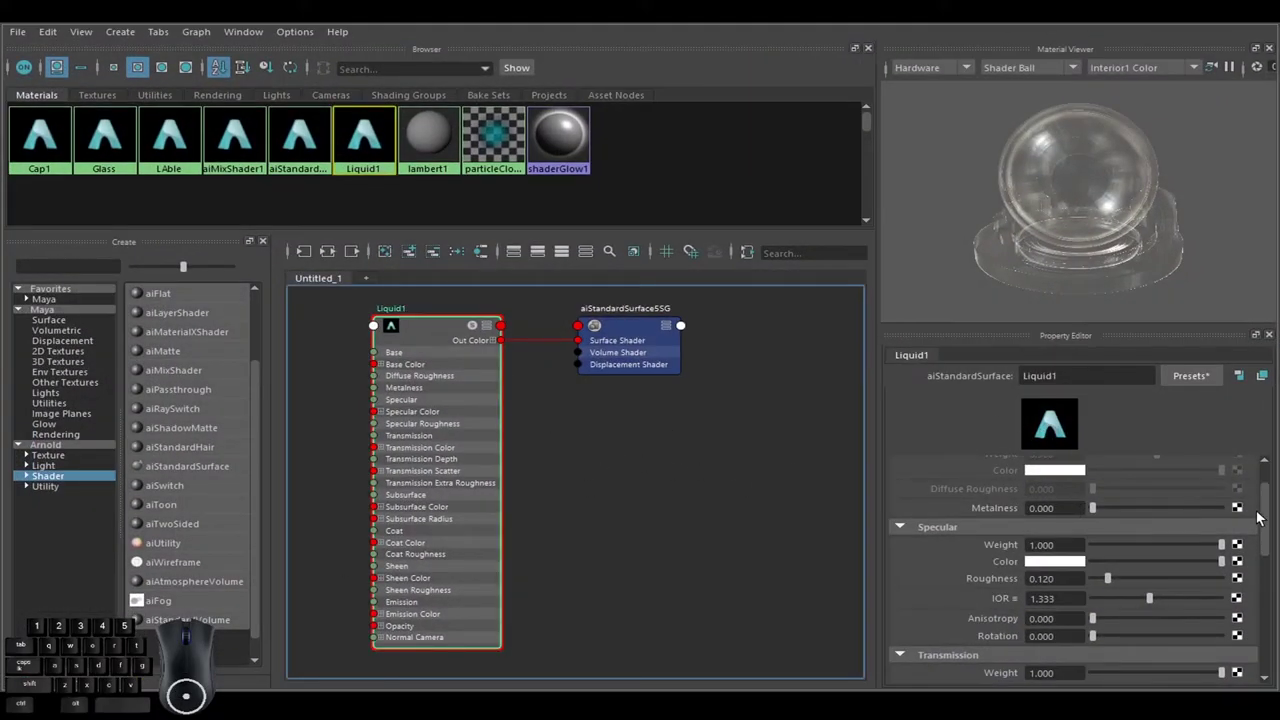
Brighten the red transmission colour so the bottle renders with rich red wine.
drag(1275, 525, 1273, 570)
drag(1271, 545, 1270, 580)
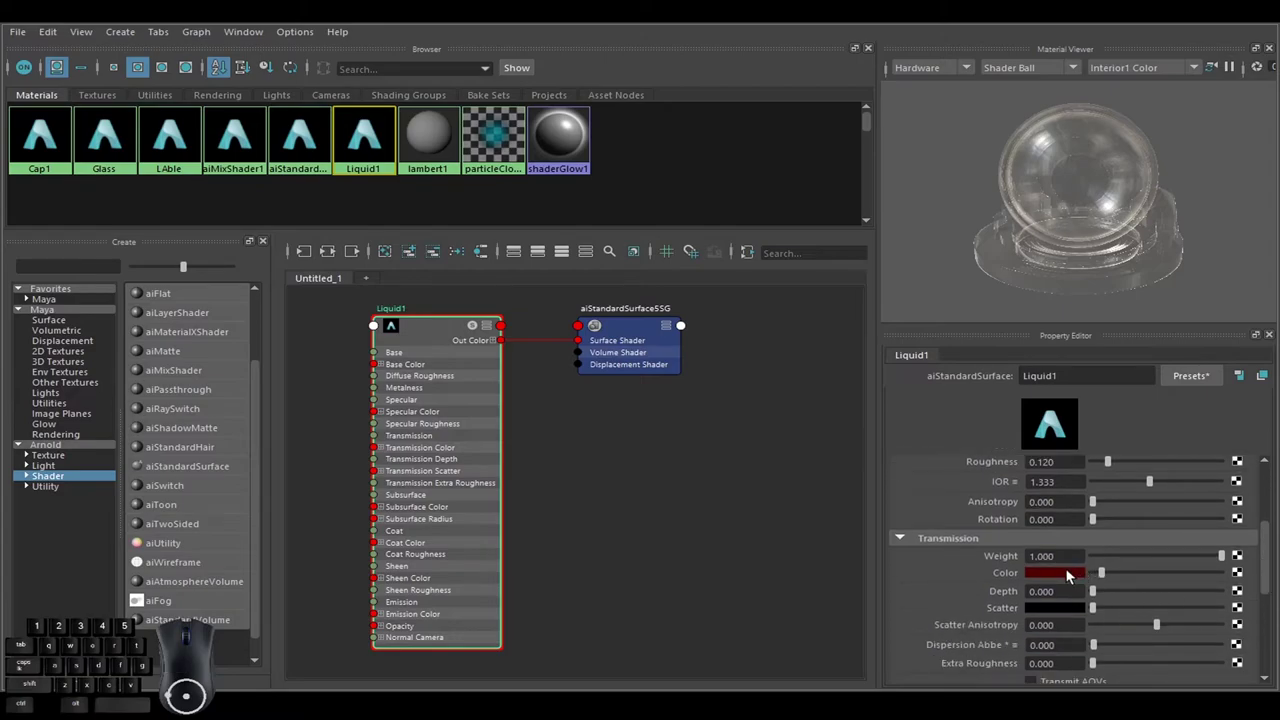
drag(1115, 578, 1149, 577)
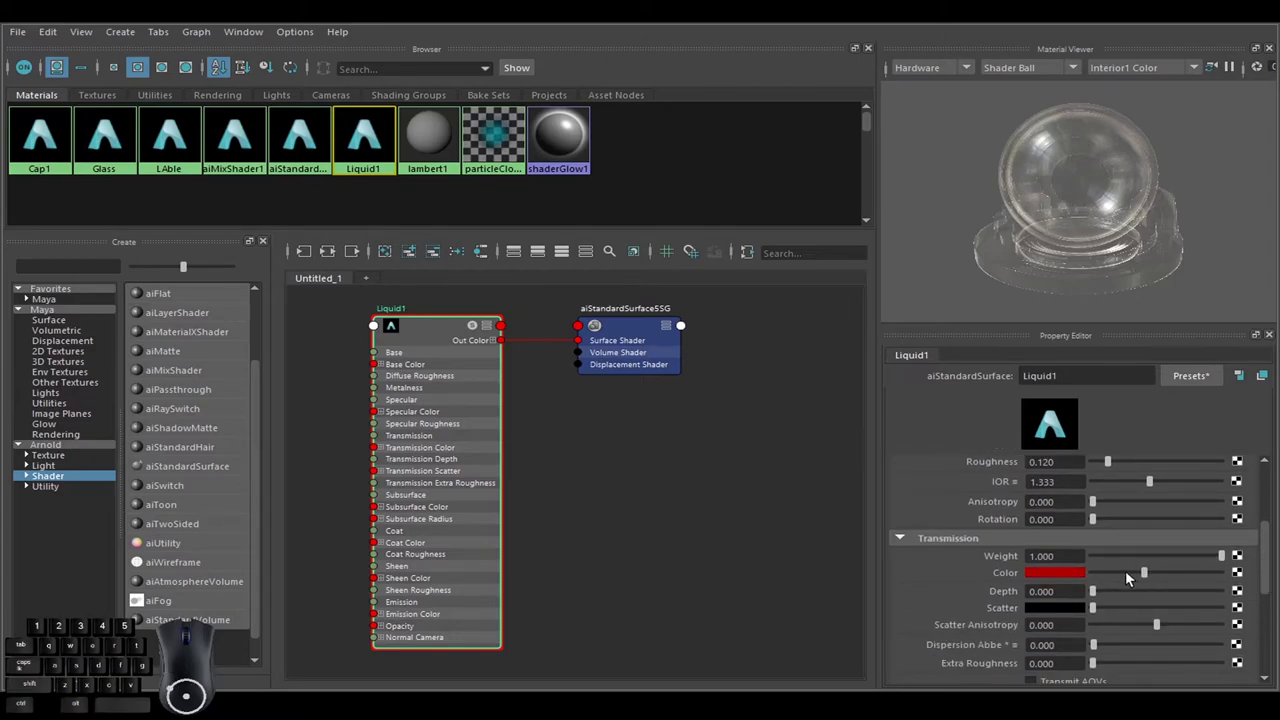
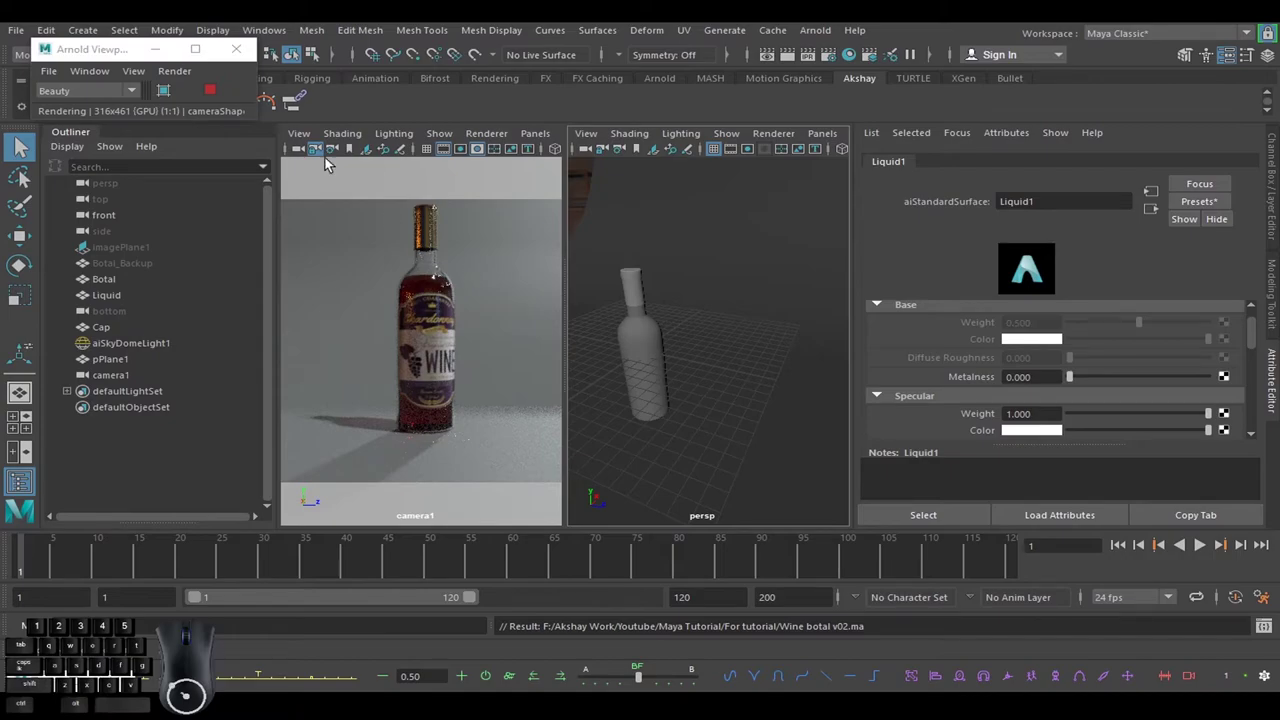
Group the Botal, Liquid and Cap objects together with Ctrl+G.
click(209, 94)
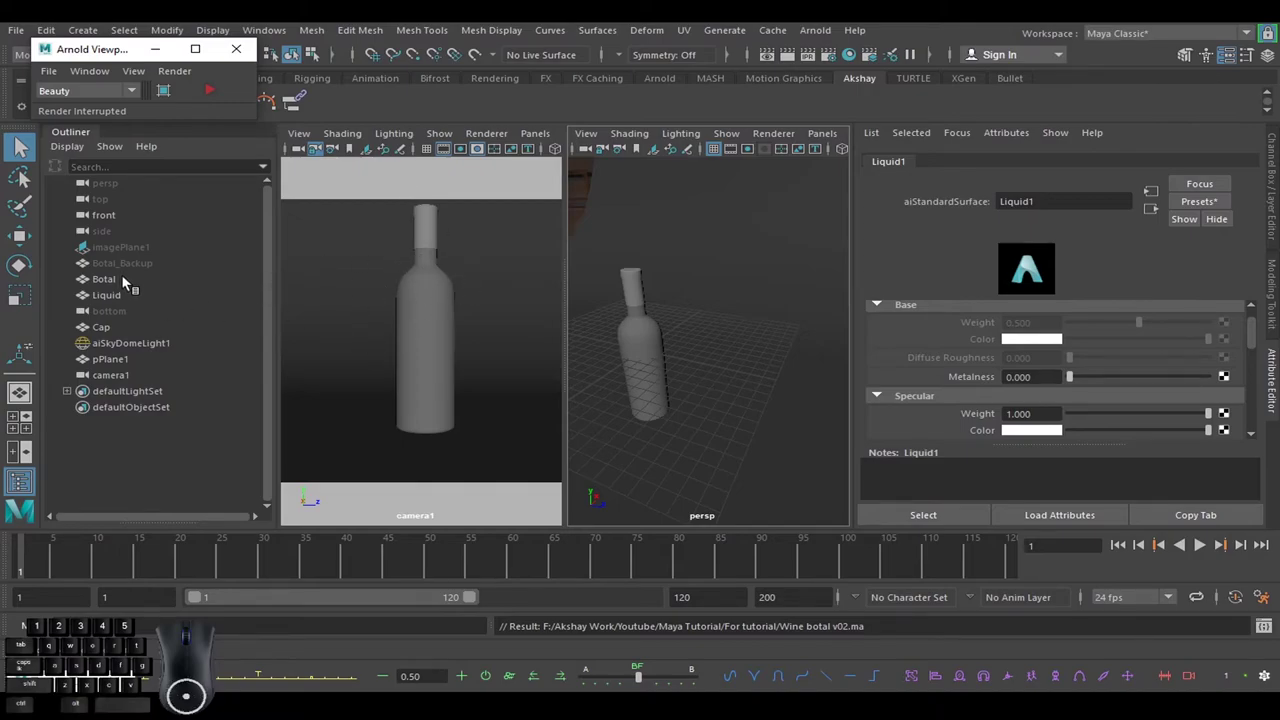
click(126, 285)
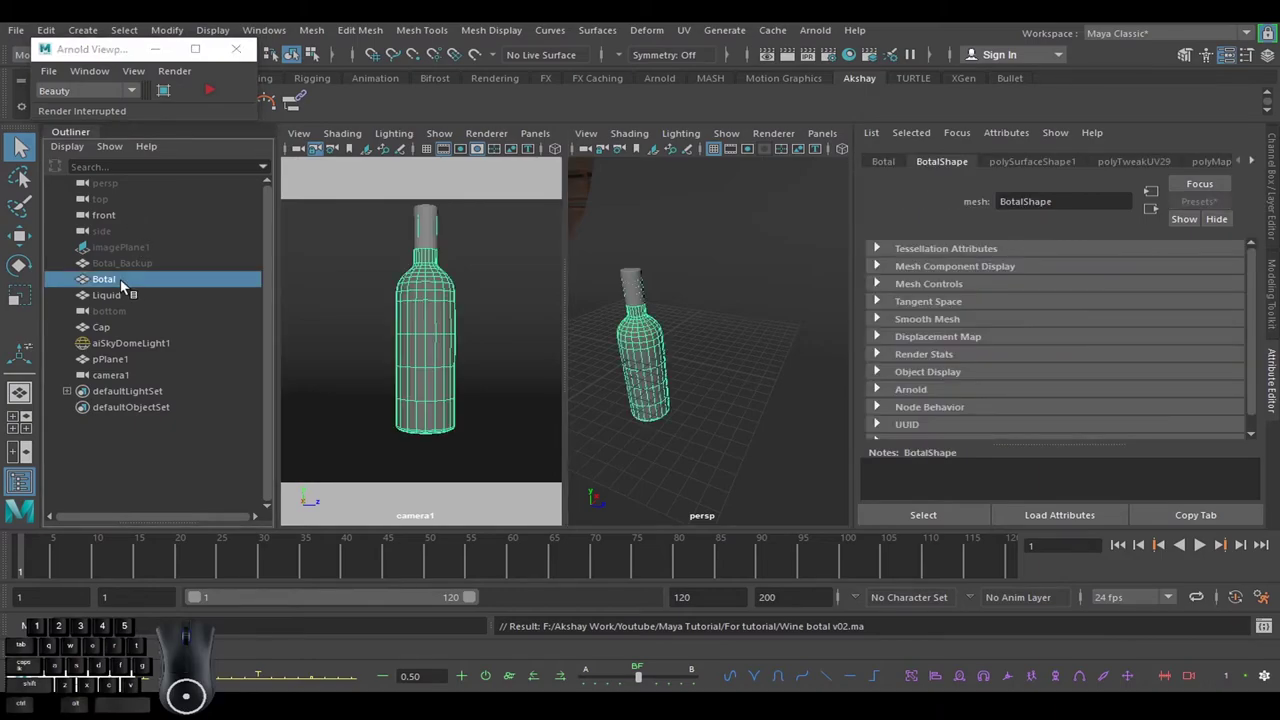
click(138, 299)
click(131, 331)
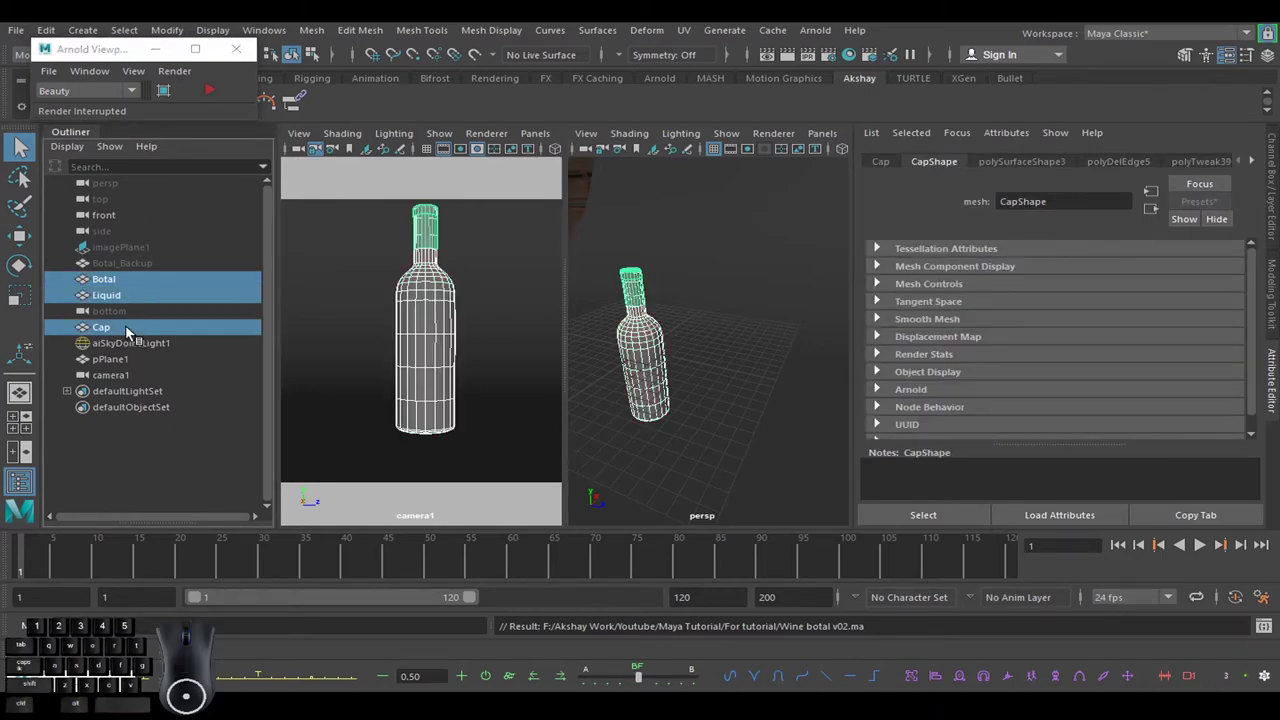
key(ctrl+g)
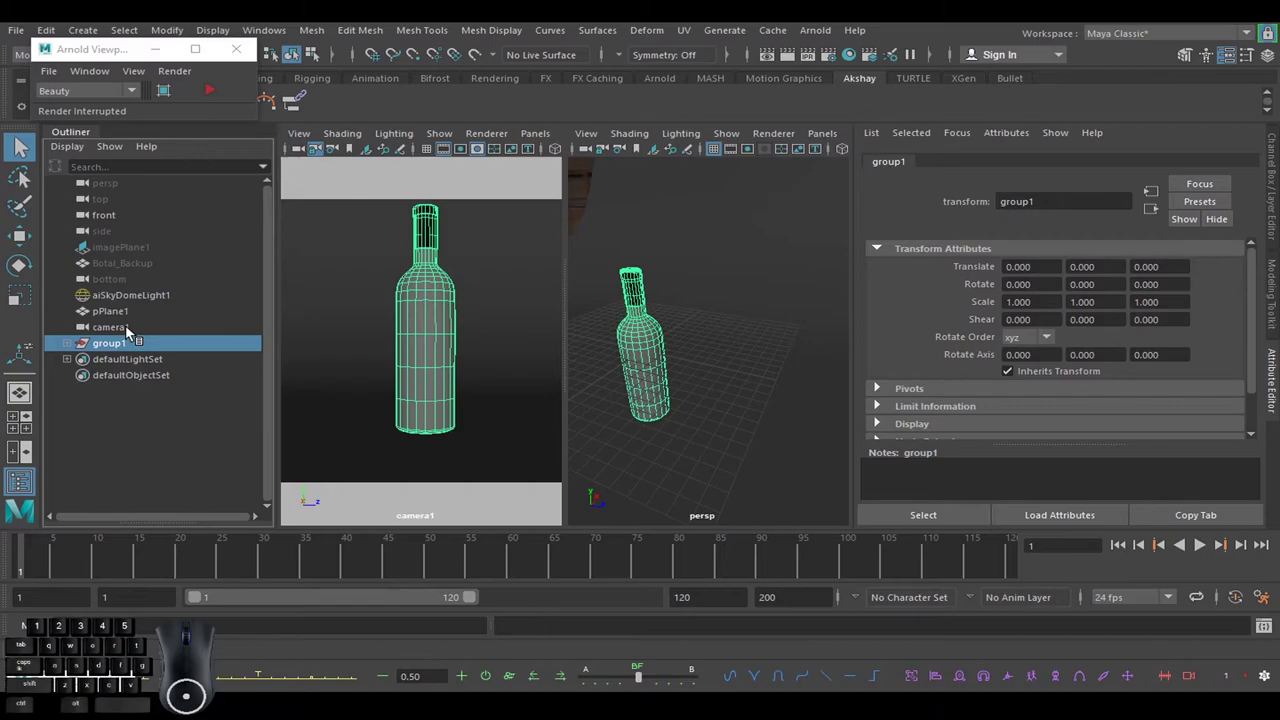
Rename group1 to Bottle in the Outliner and clear the selection.
click(129, 427)
click(129, 350)
click(128, 349)
click(115, 448)
click(73, 350)
click(116, 366)
click(112, 398)
click(131, 350)
click(70, 349)
click(133, 439)
double_click(126, 349)
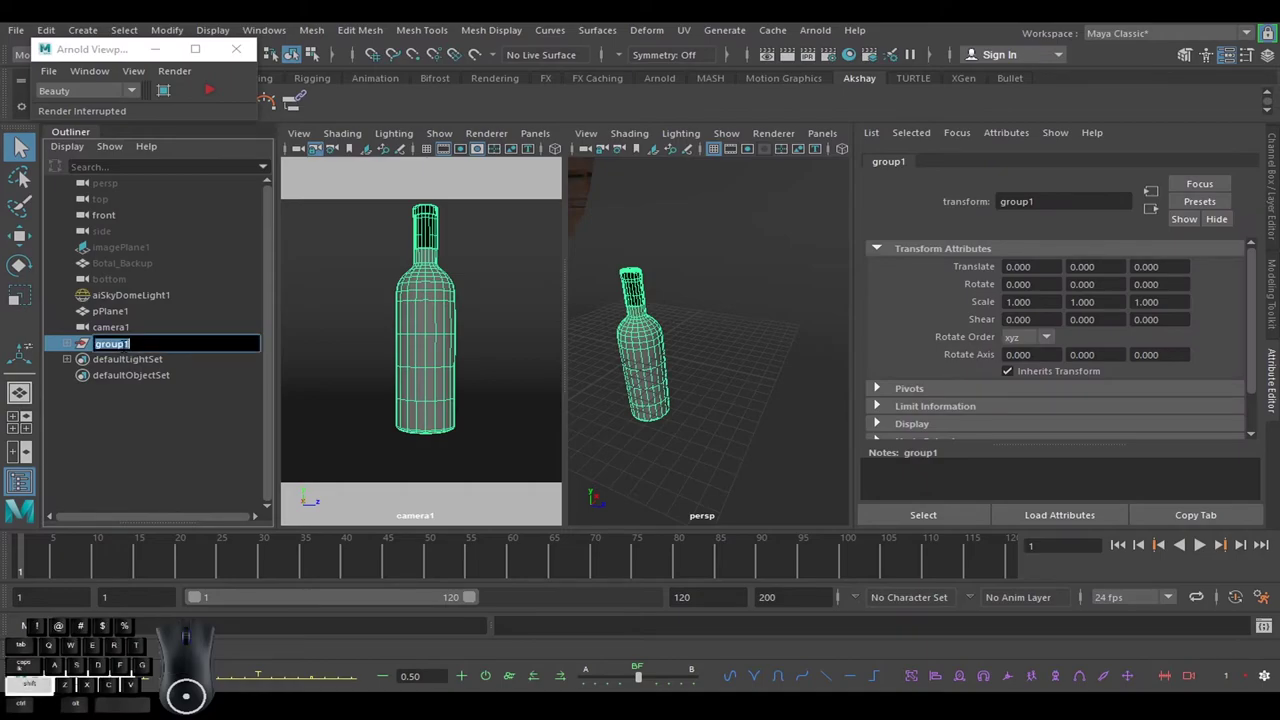
key(t)
key(e)
click(133, 432)
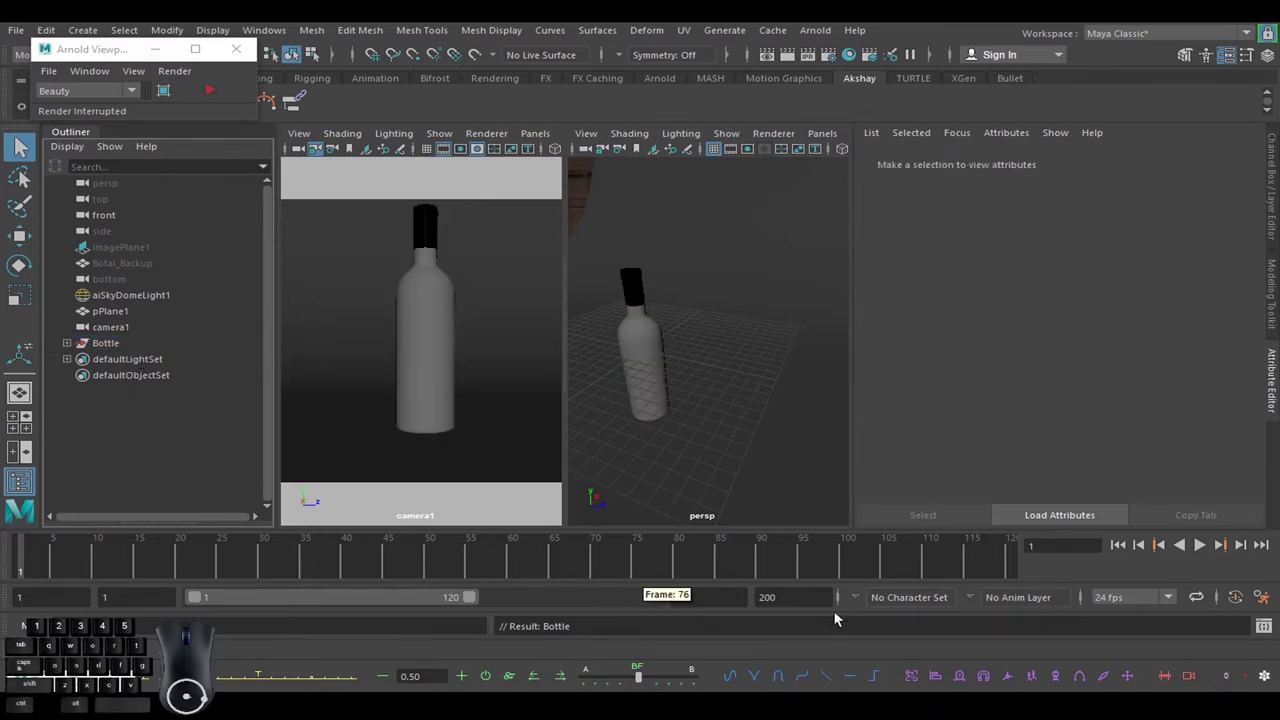
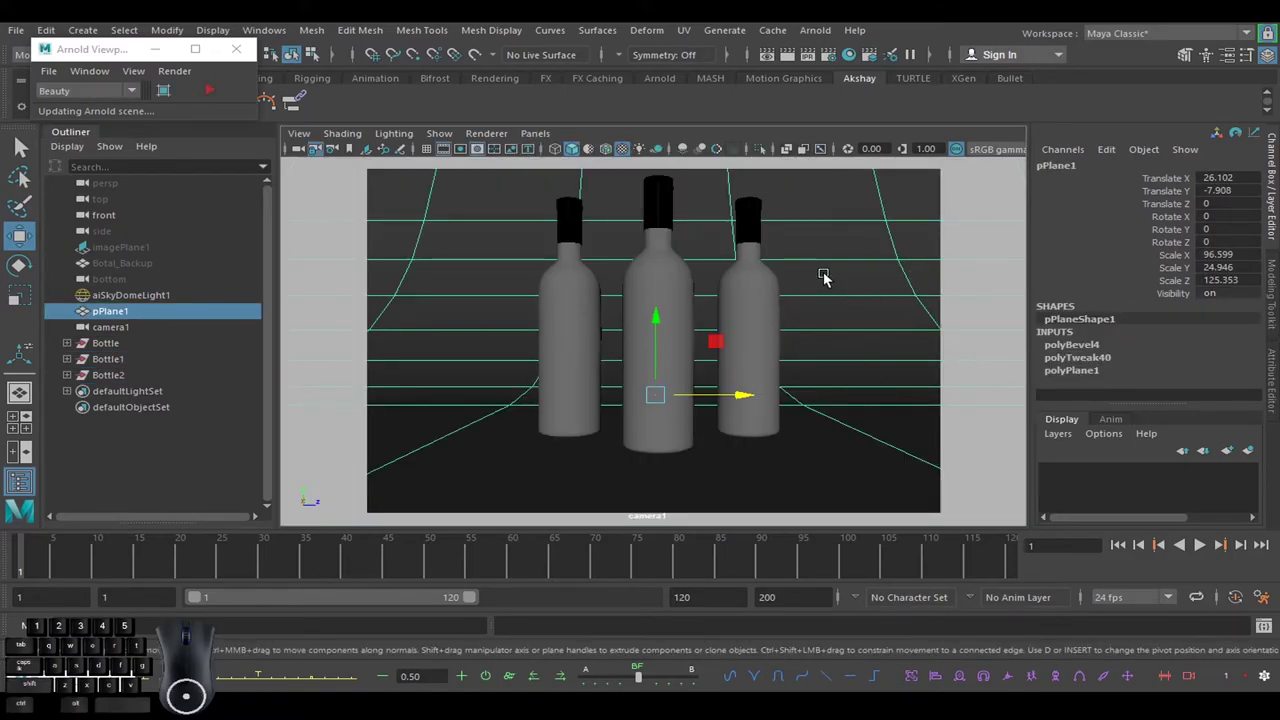
Smooth-preview the backdrop, save the scene and start the live Arnold render of the three bottles.
key(3)
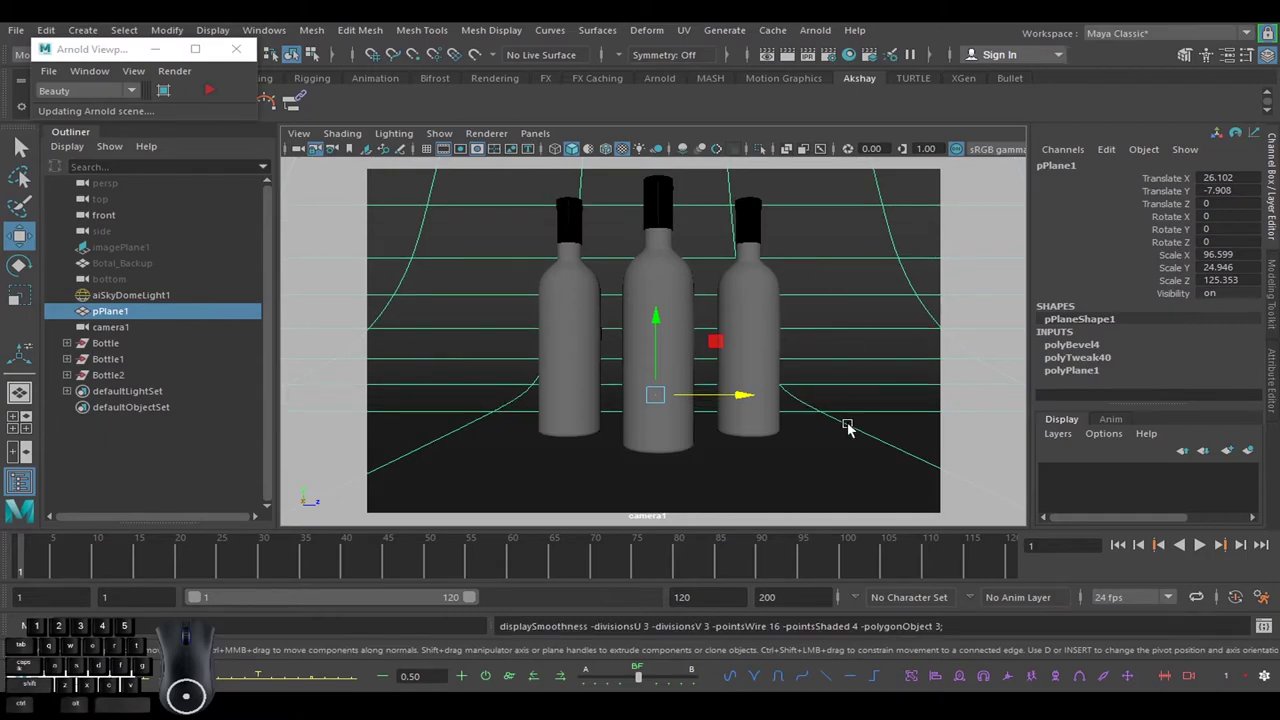
click(870, 329)
key(ctrl+s)
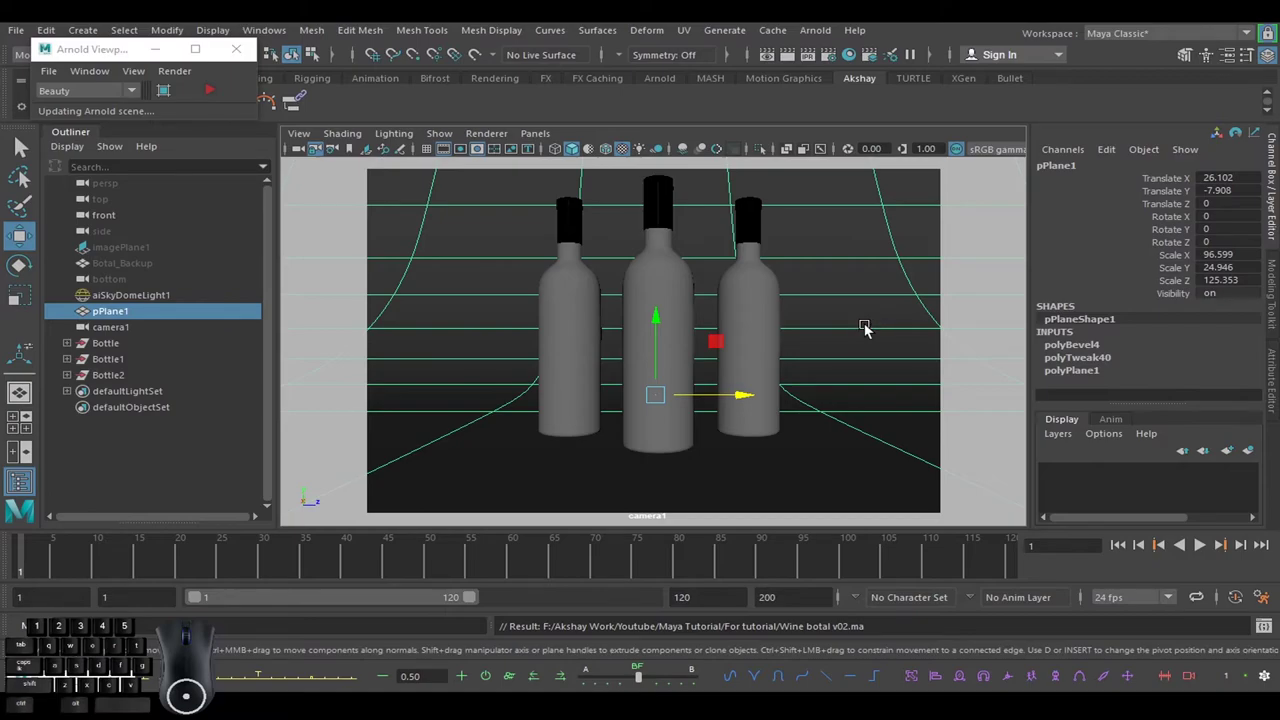
click(209, 94)
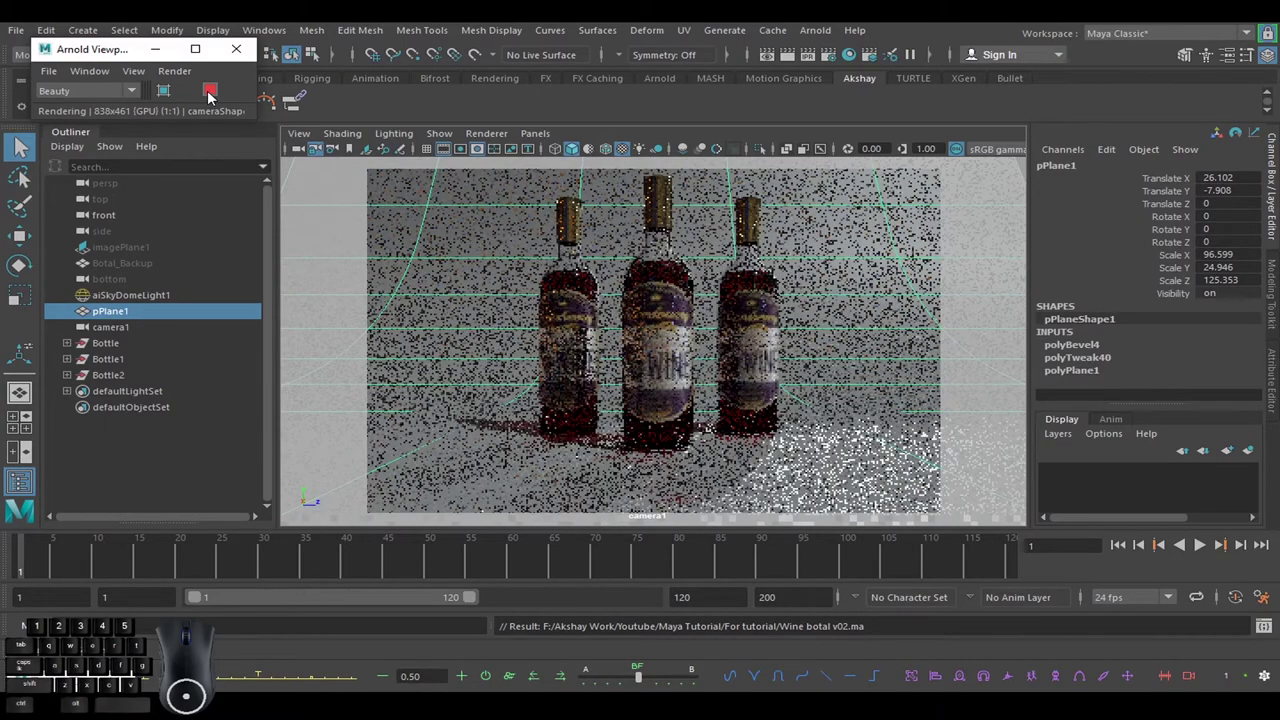
click(142, 481)
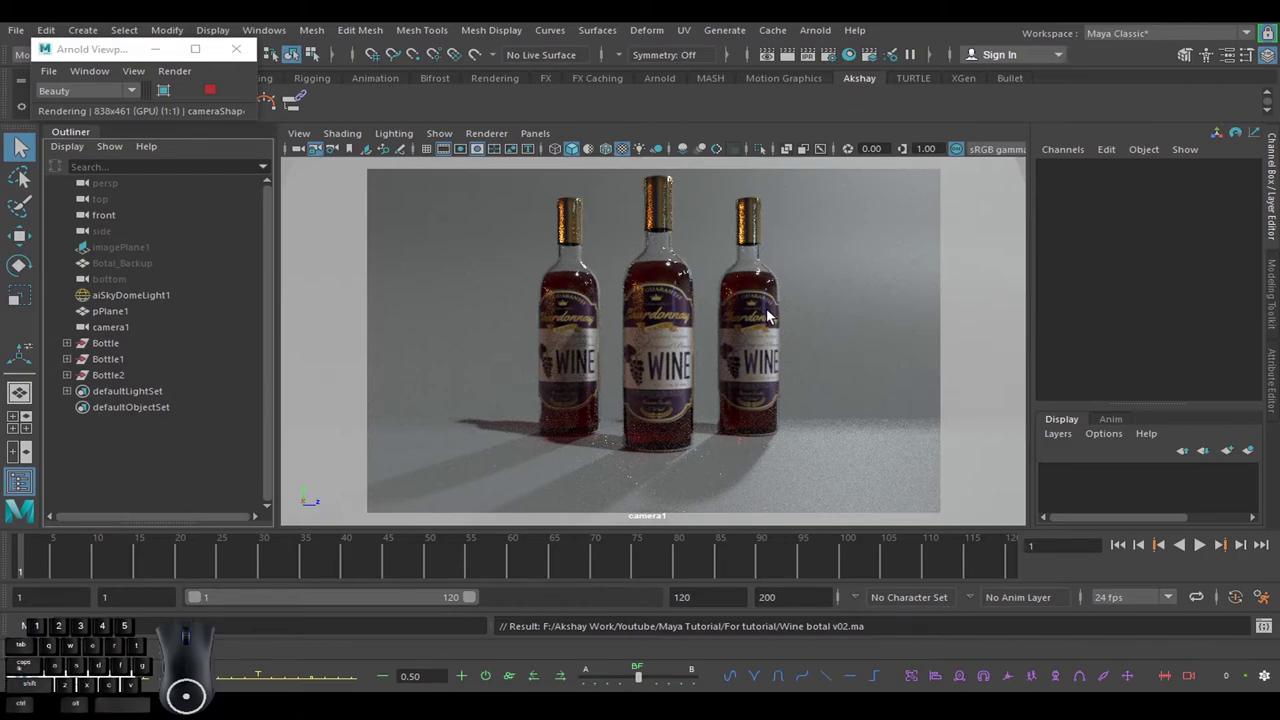
Load vignaioli_night_8k.hdr as the colour file of aiSkyDomeLight1.
click(830, 36)
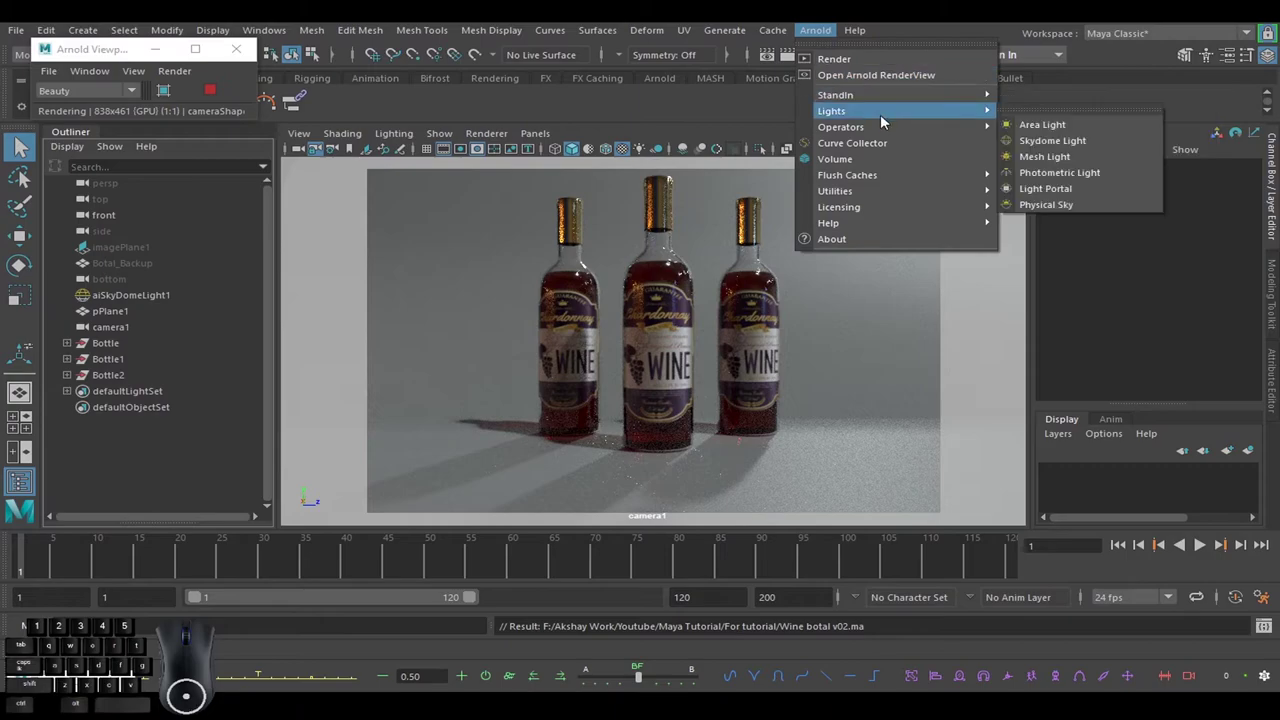
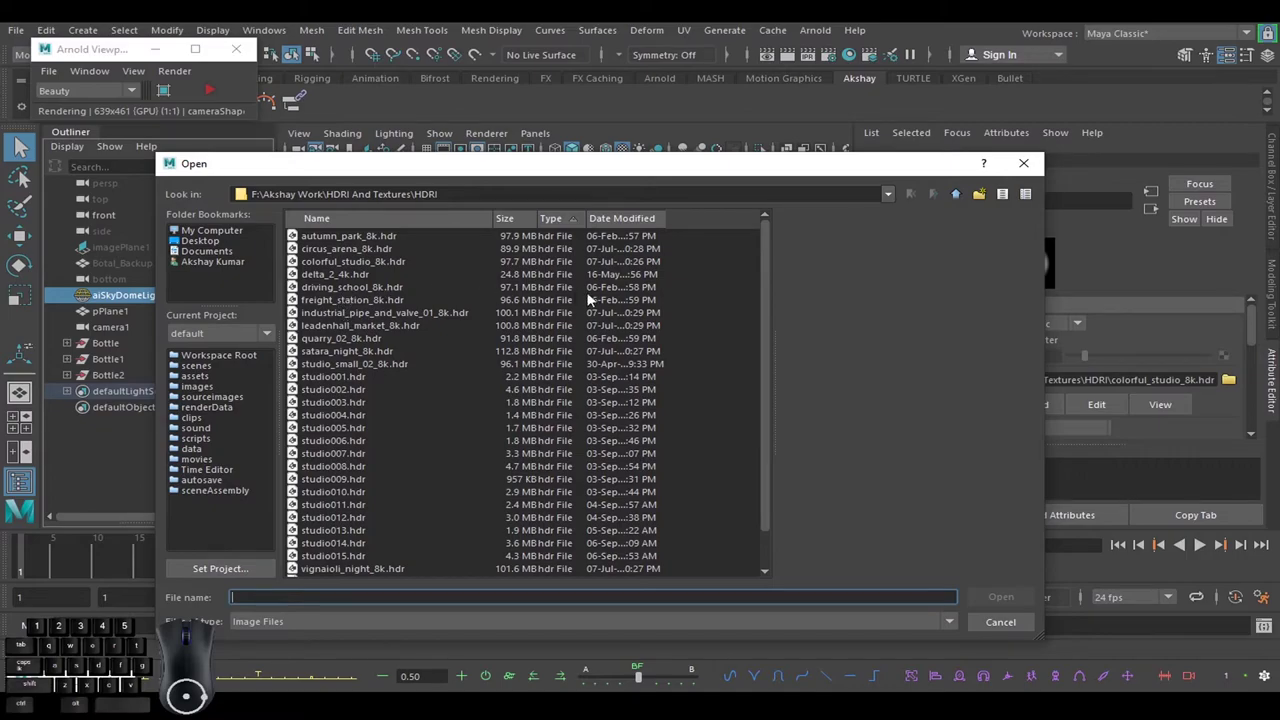
drag(772, 325, 772, 403)
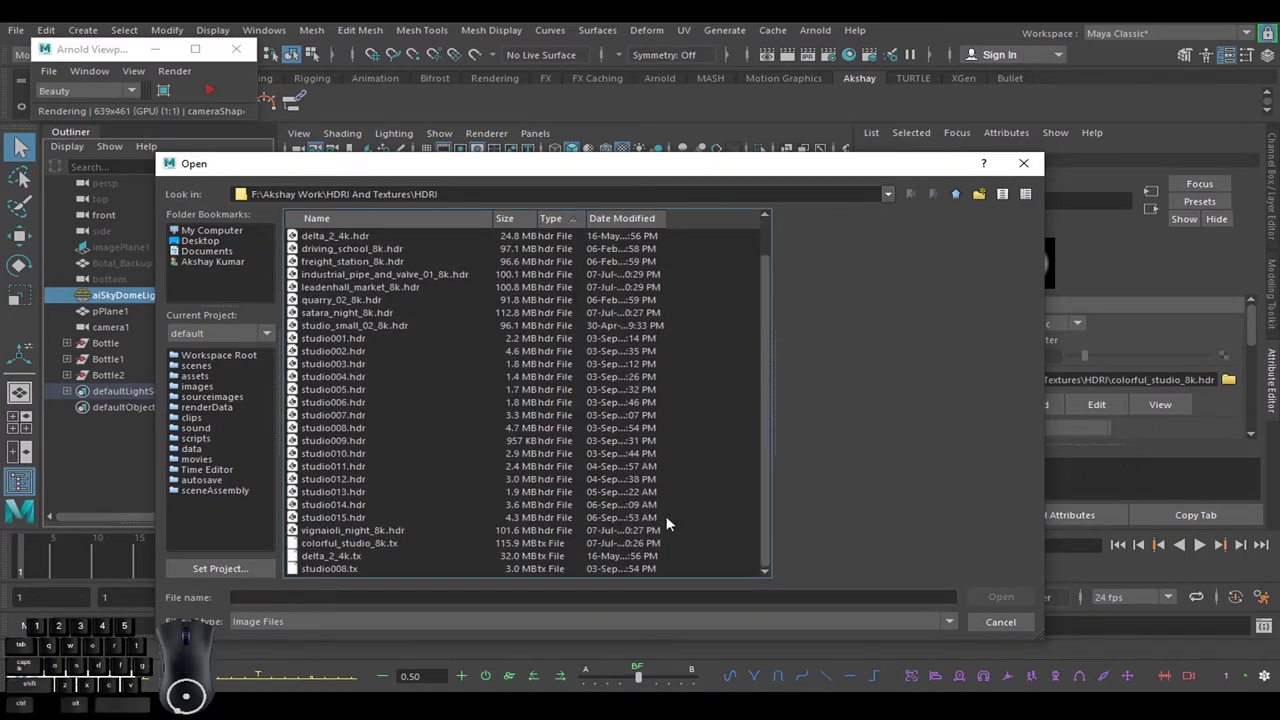
click(408, 534)
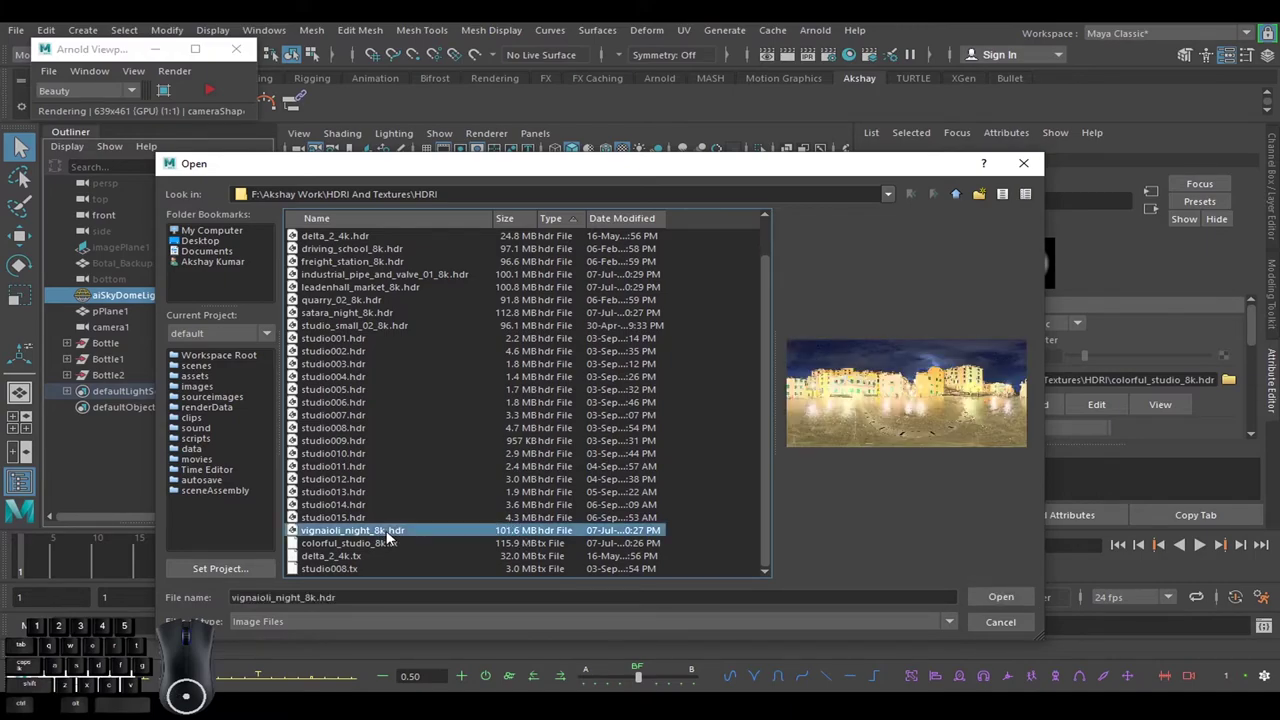
click(993, 602)
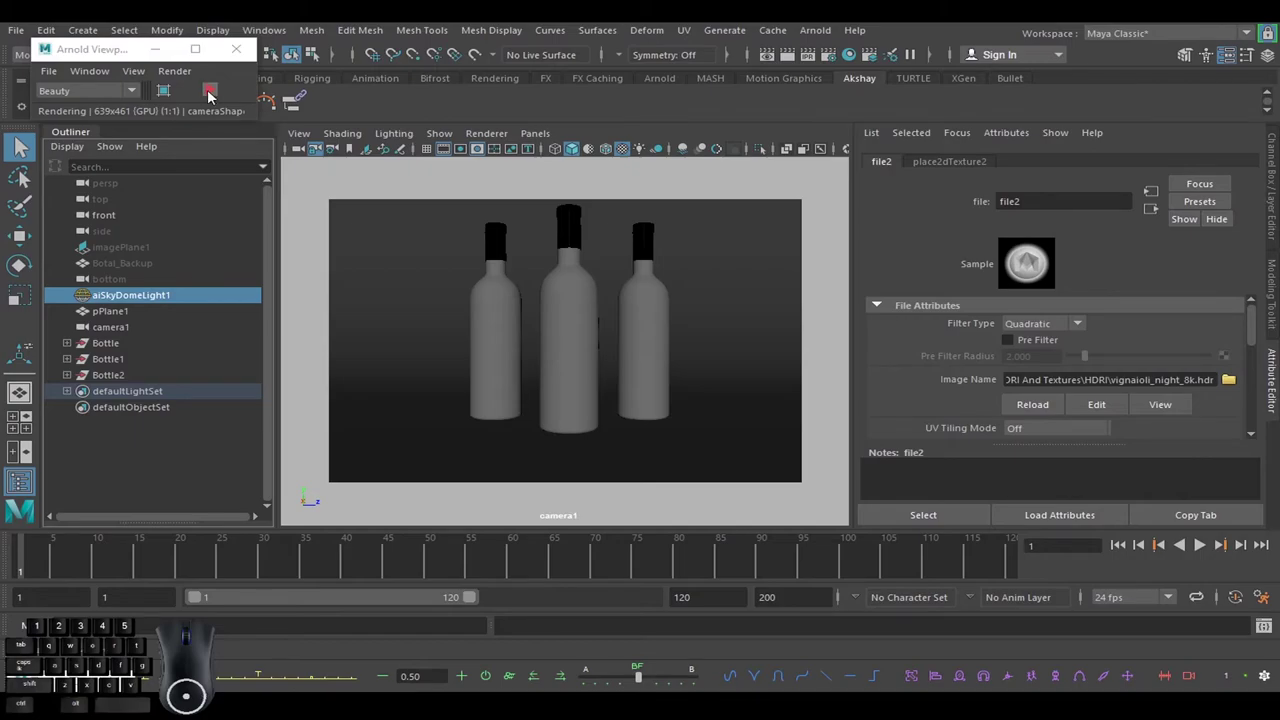
Restart the render and bring up the backdrop plane's aiStandardSurface3 material.
click(17, 33)
click(60, 96)
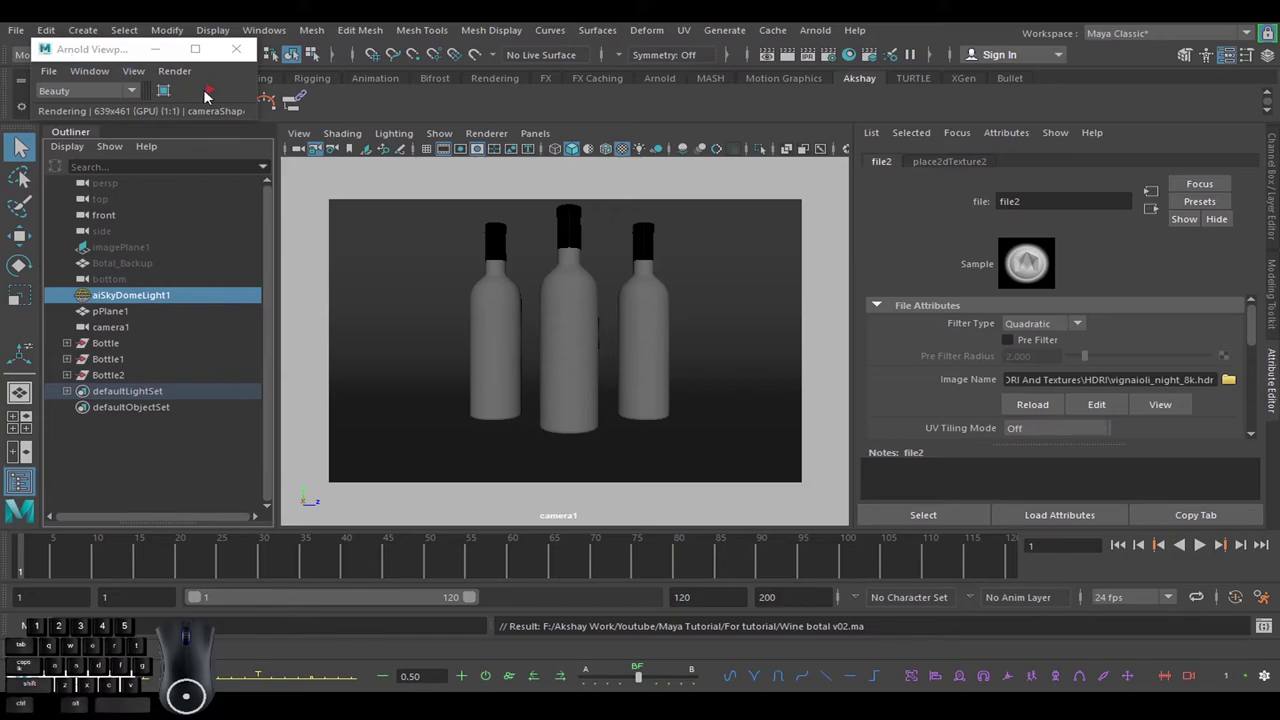
click(211, 96)
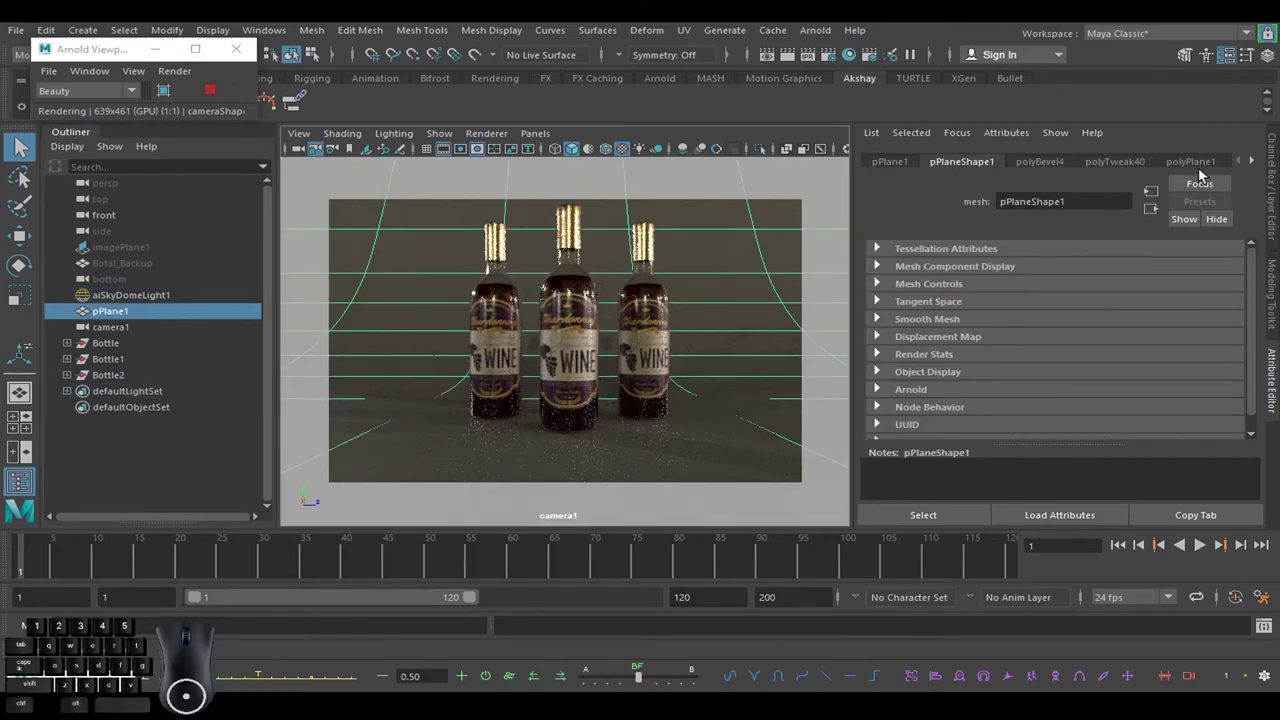
click(1256, 165)
click(1256, 165)
double_click(1256, 165)
click(1207, 165)
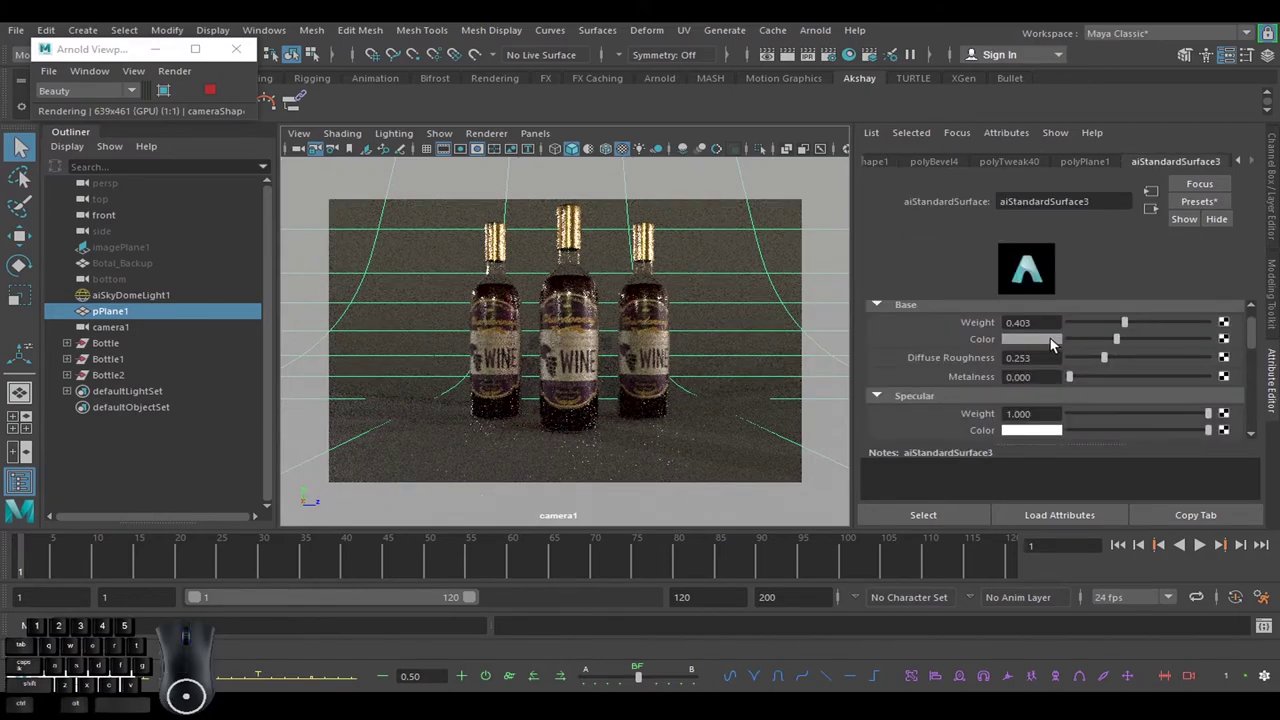
Raise the backdrop's base weight to about 0.67 and lighten its base colour.
click(1055, 343)
click(1188, 343)
click(1164, 321)
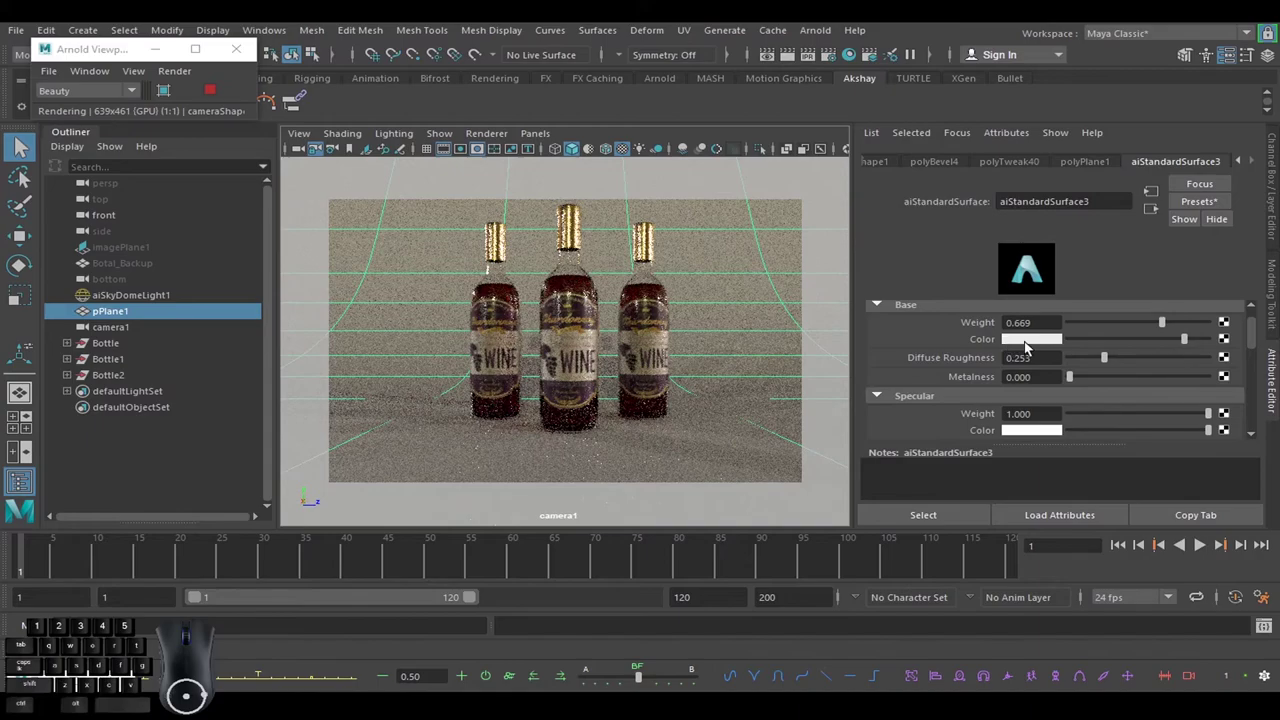
click(1032, 346)
Set the backdrop base colour to a desaturated cyan, turning it teal.
click(1030, 305)
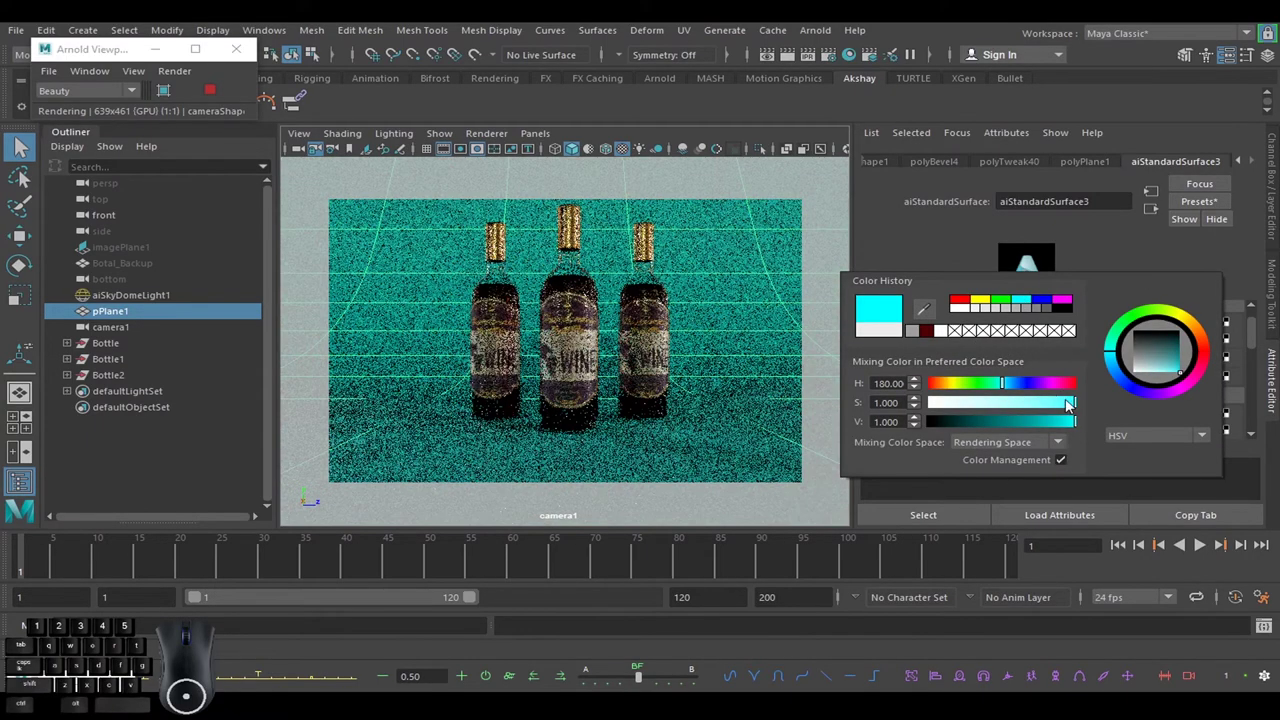
drag(1046, 406, 998, 406)
click(1135, 247)
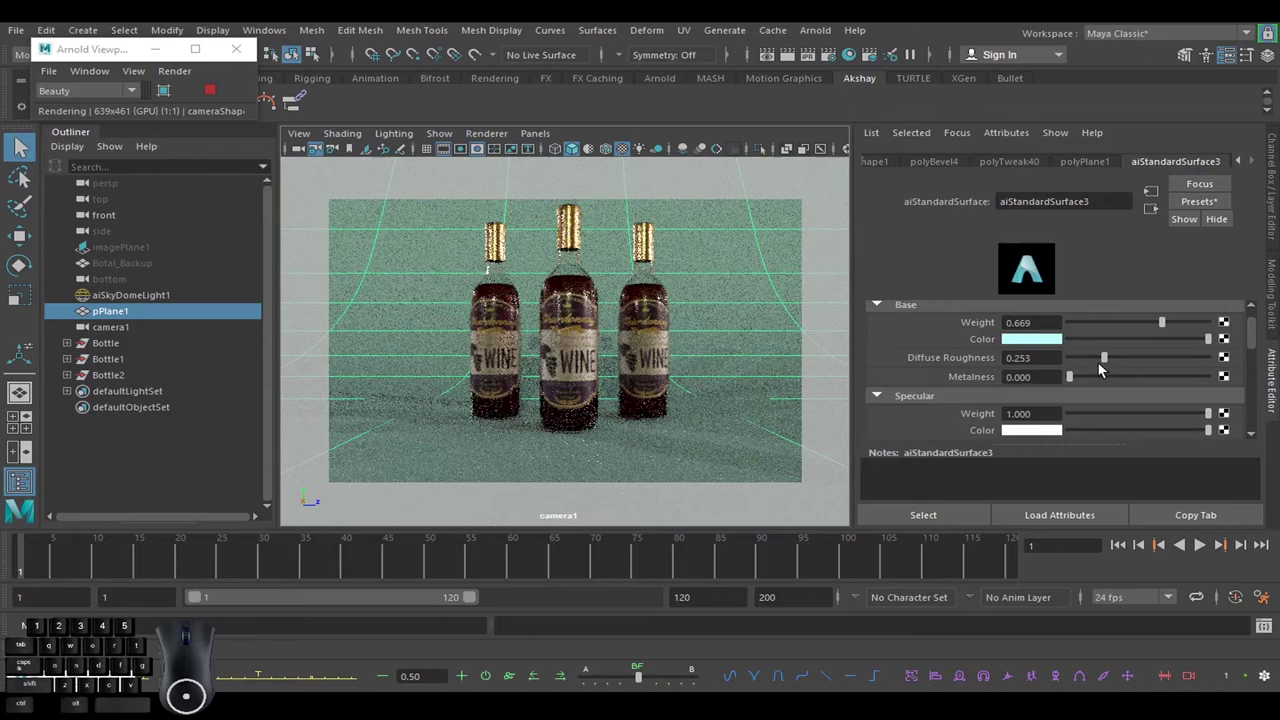
Lower the backdrop's specular roughness to about 0.25 for sharper reflections.
drag(1104, 362, 1045, 360)
drag(1257, 343, 1258, 363)
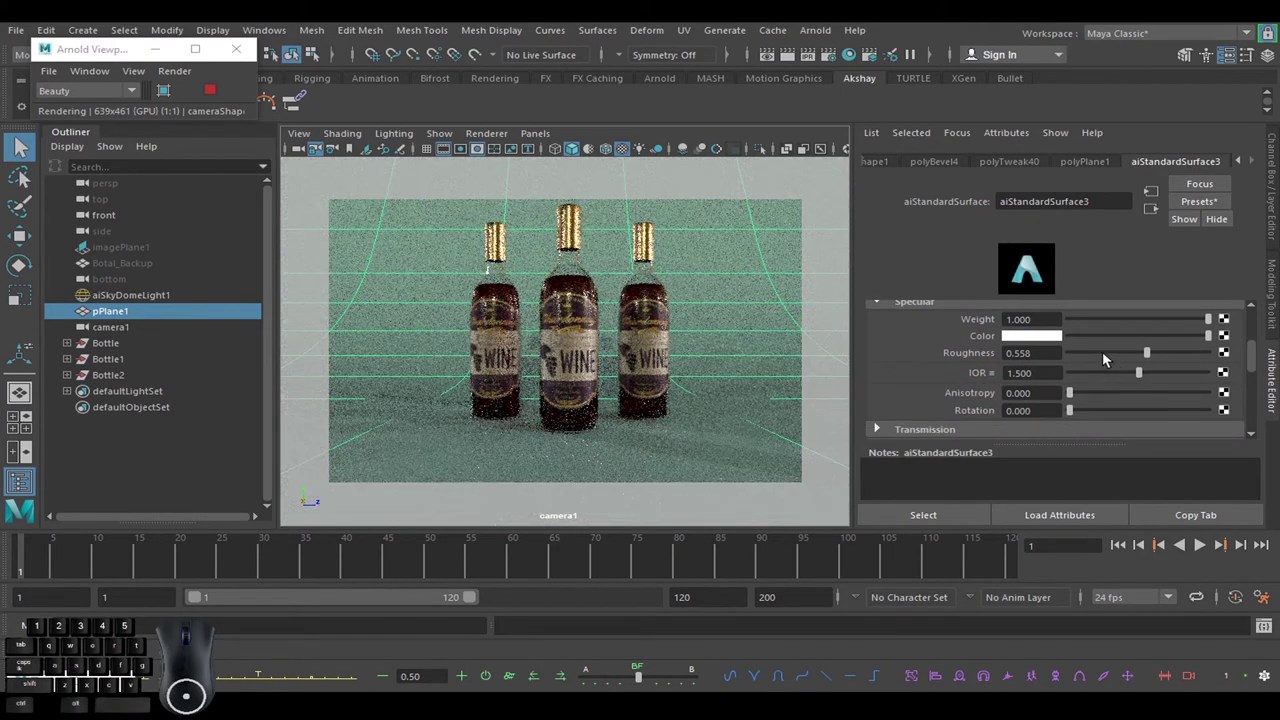
click(1108, 358)
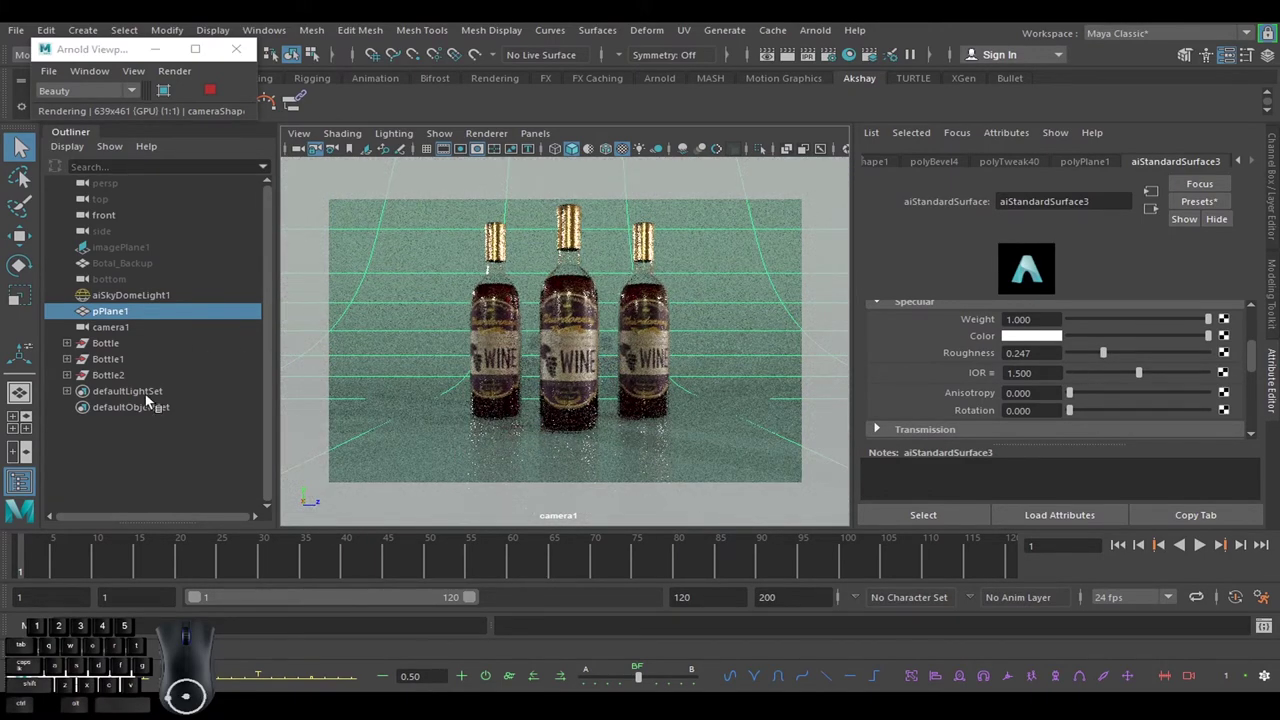
Stop the live Arnold render and select camera1.
click(172, 455)
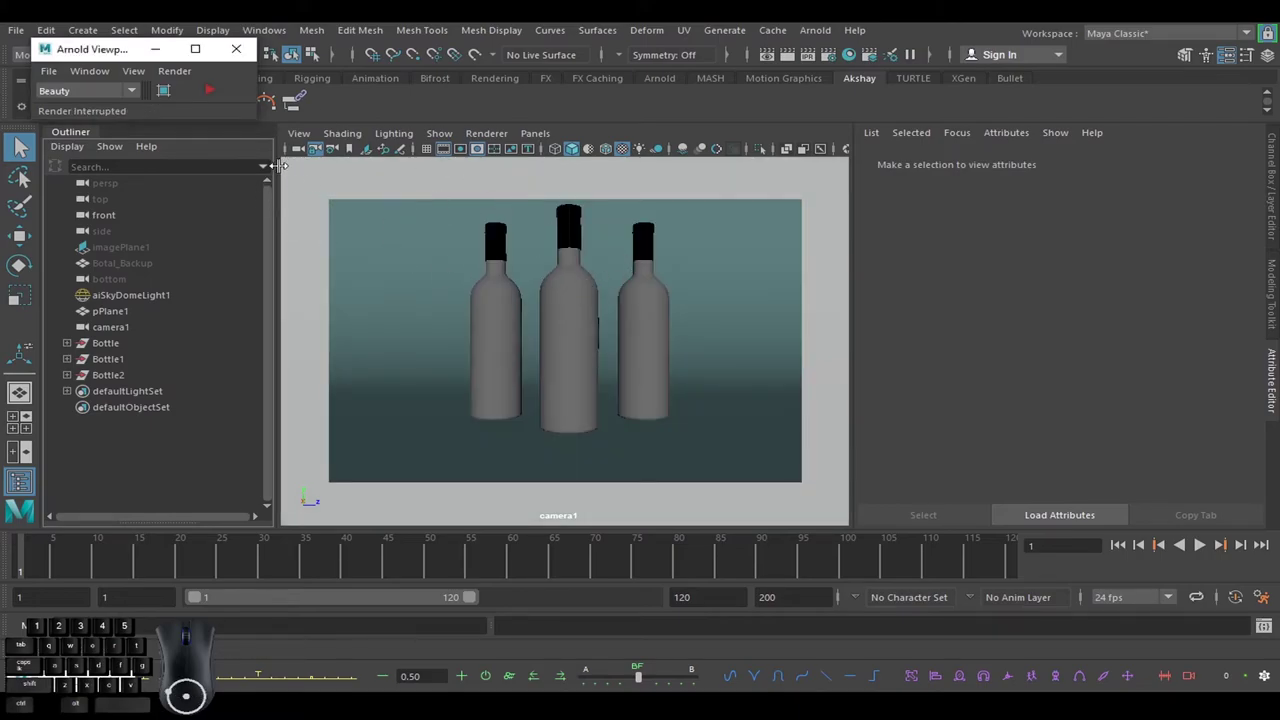
click(306, 155)
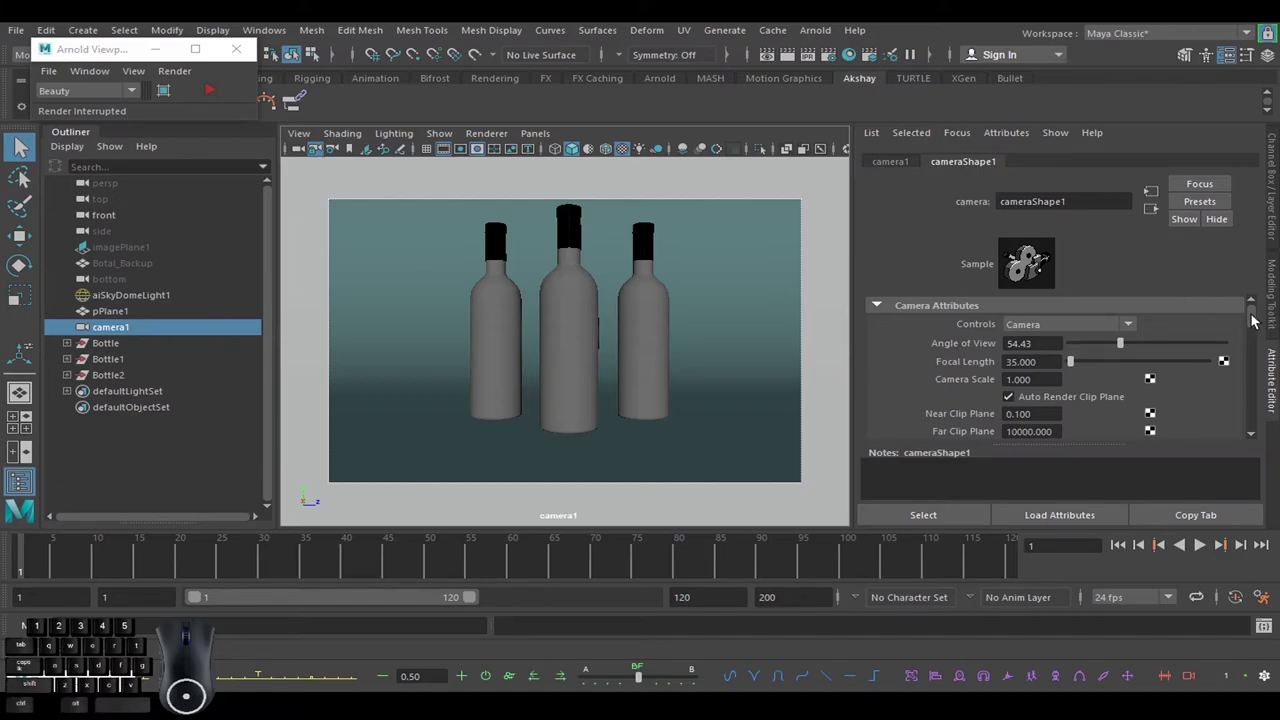
drag(1257, 317, 1260, 414)
click(925, 381)
Enable depth of field in camera1's Arnold attributes.
drag(1256, 374, 1259, 357)
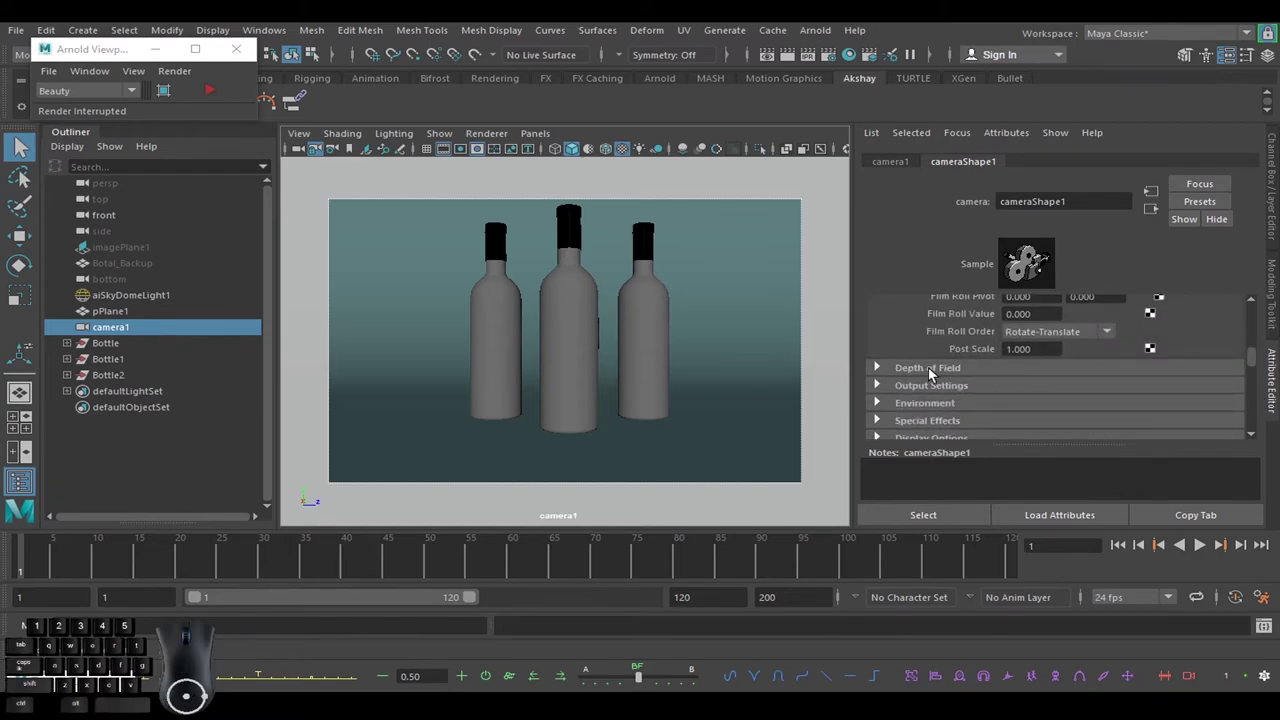
drag(1260, 362, 1260, 376)
drag(1257, 383, 1270, 383)
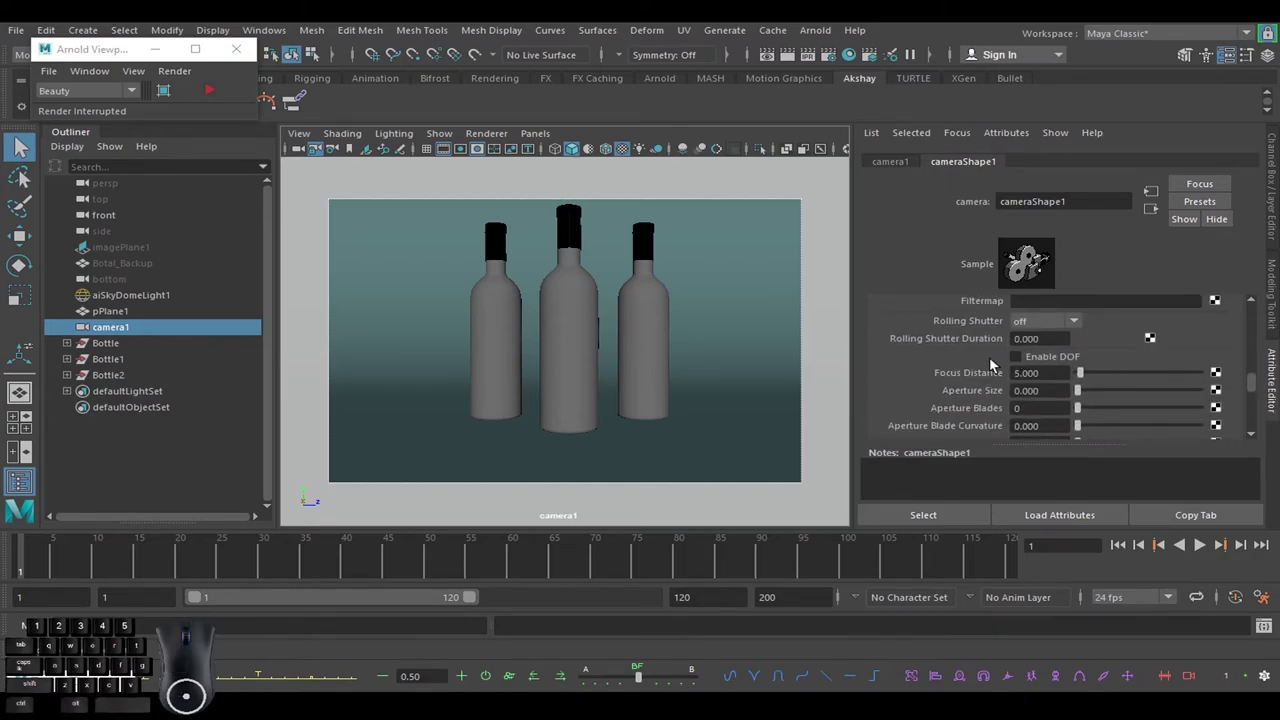
click(1022, 364)
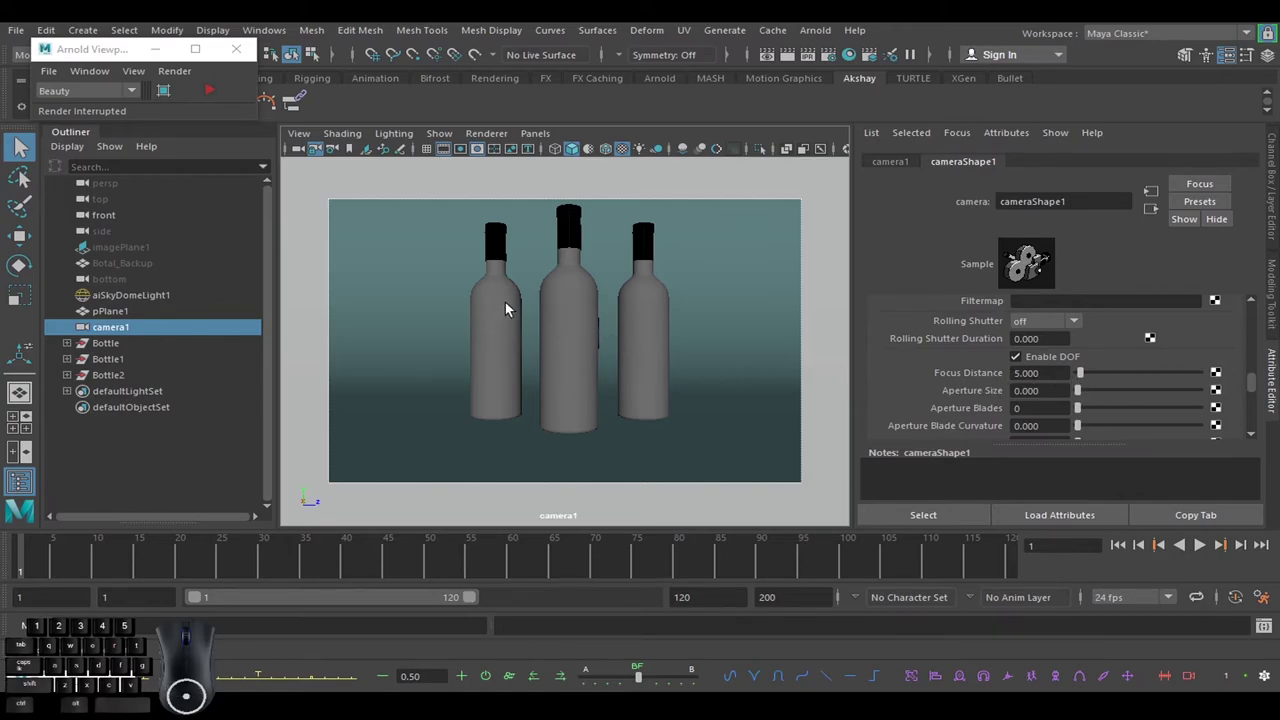
drag(124, 56, 111, 92)
Show object details in the viewport and read the middle bottle's distance from camera.
click(213, 36)
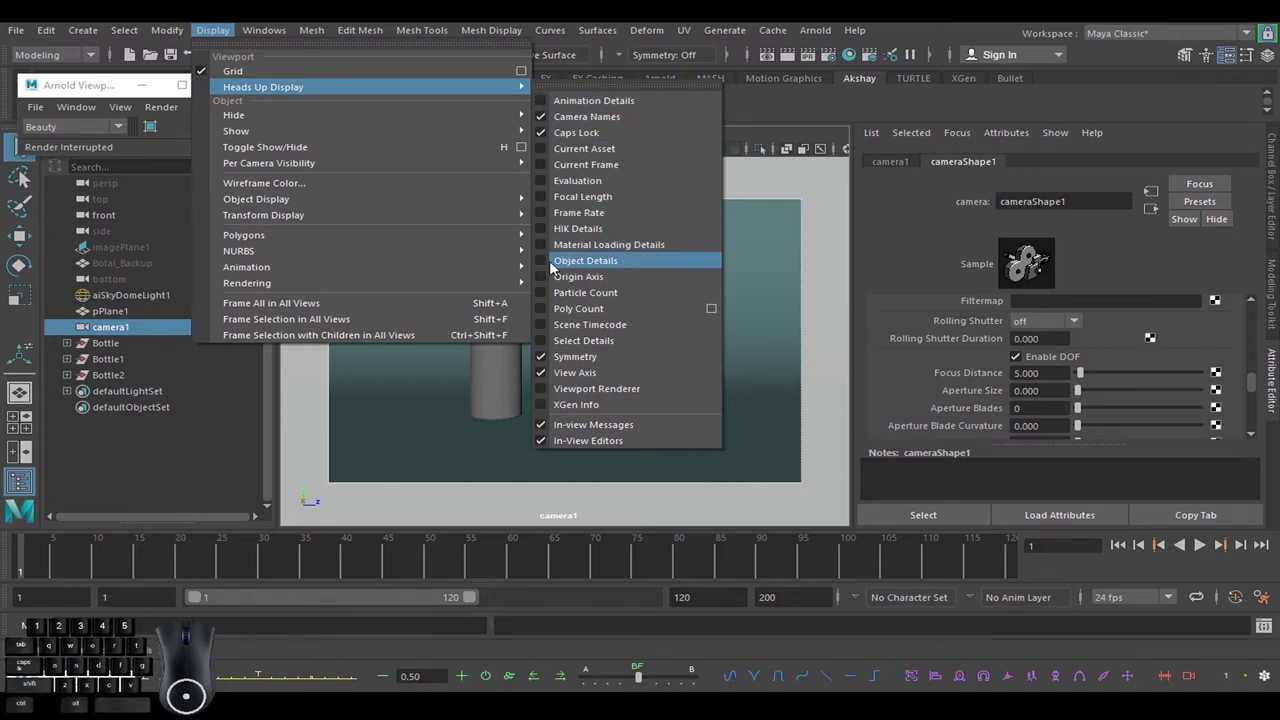
click(546, 268)
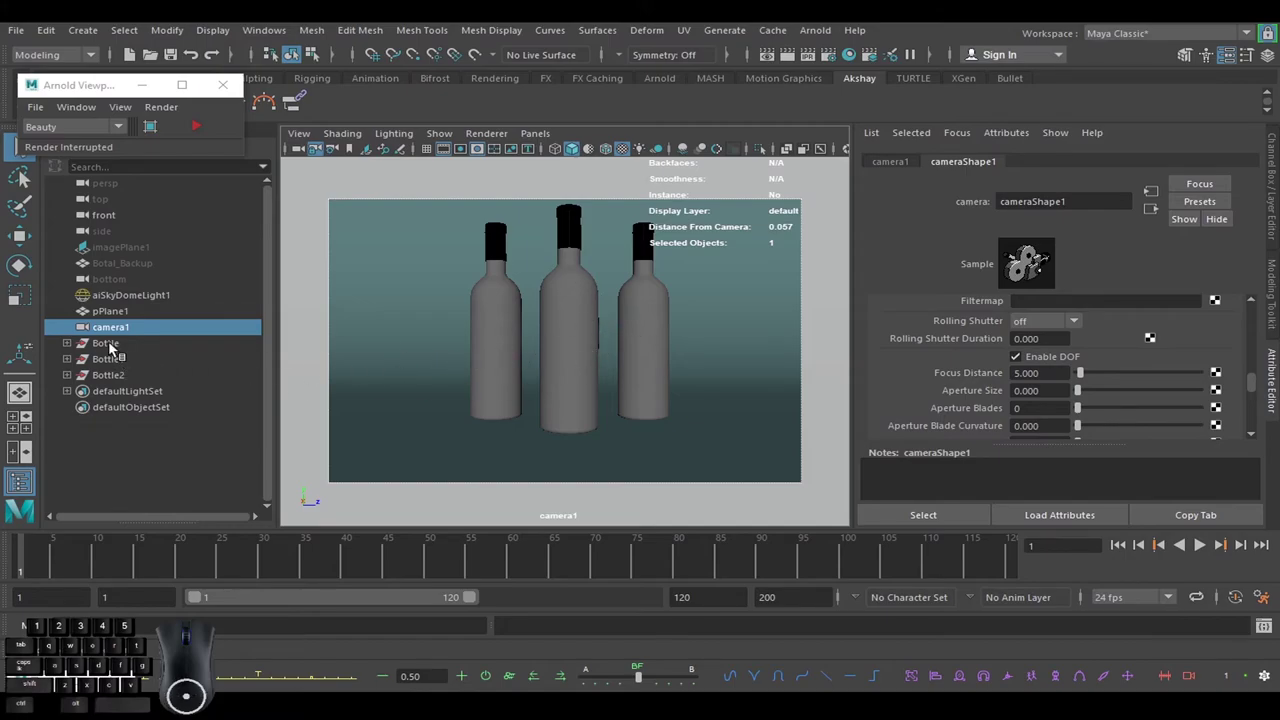
click(114, 347)
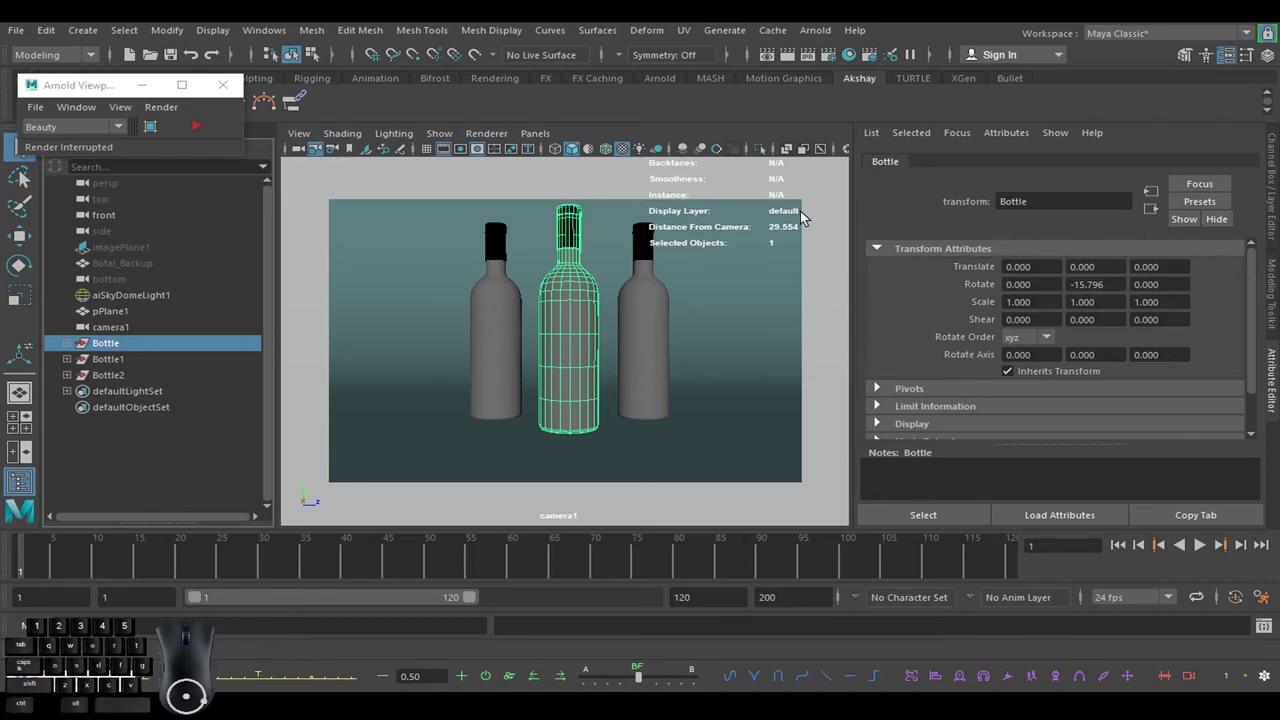
click(310, 153)
Set camera1's focus distance to 29.554, aperture blades to 8 and aperture size to 0.5.
drag(1258, 360, 1255, 432)
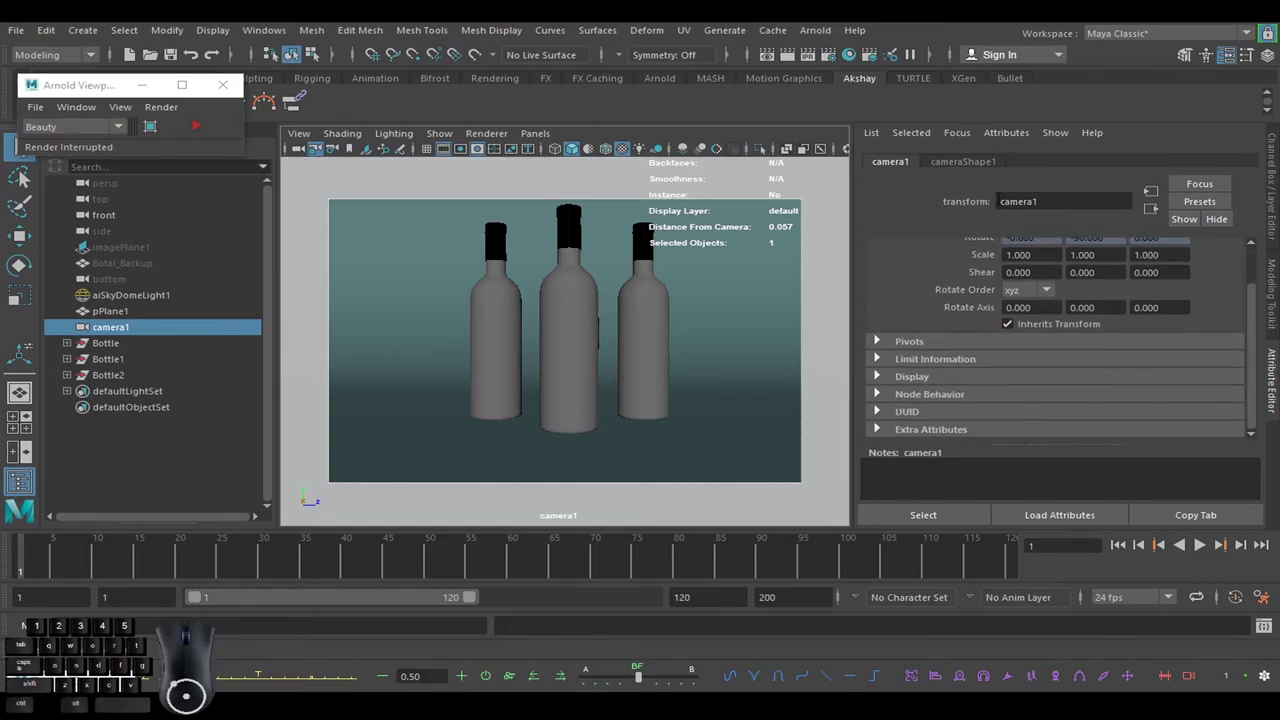
click(977, 166)
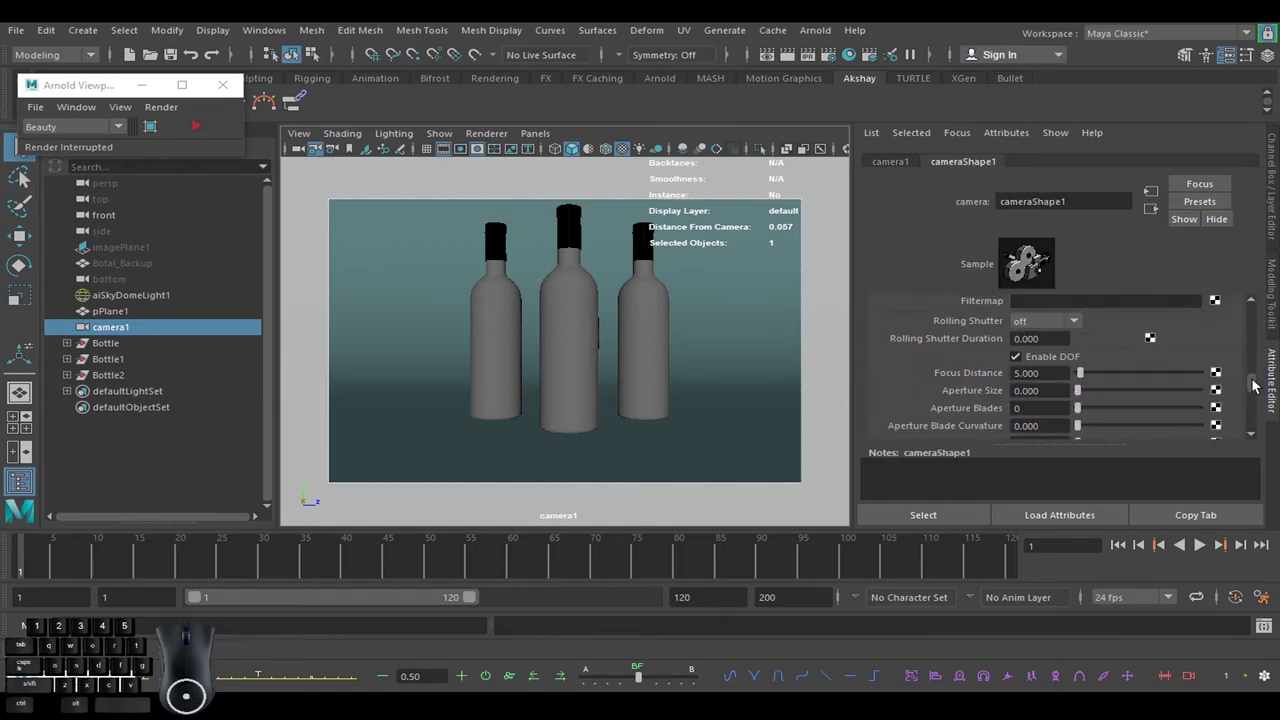
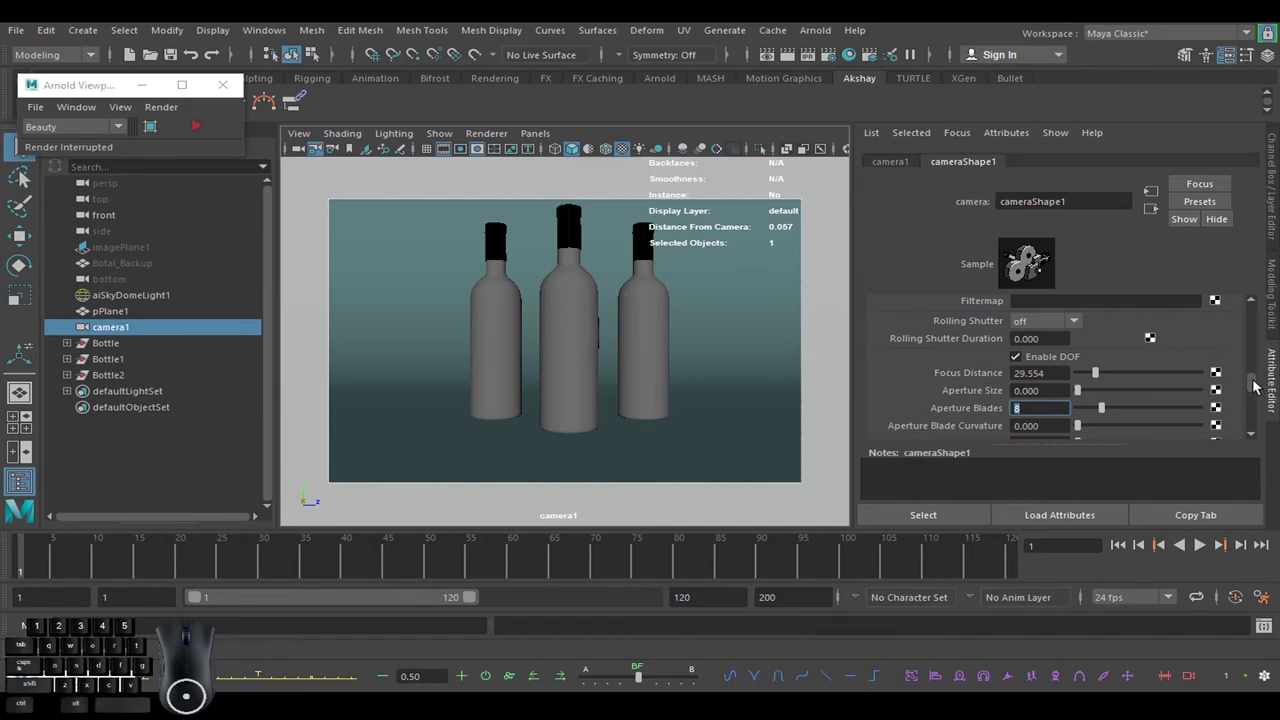
click(1258, 386)
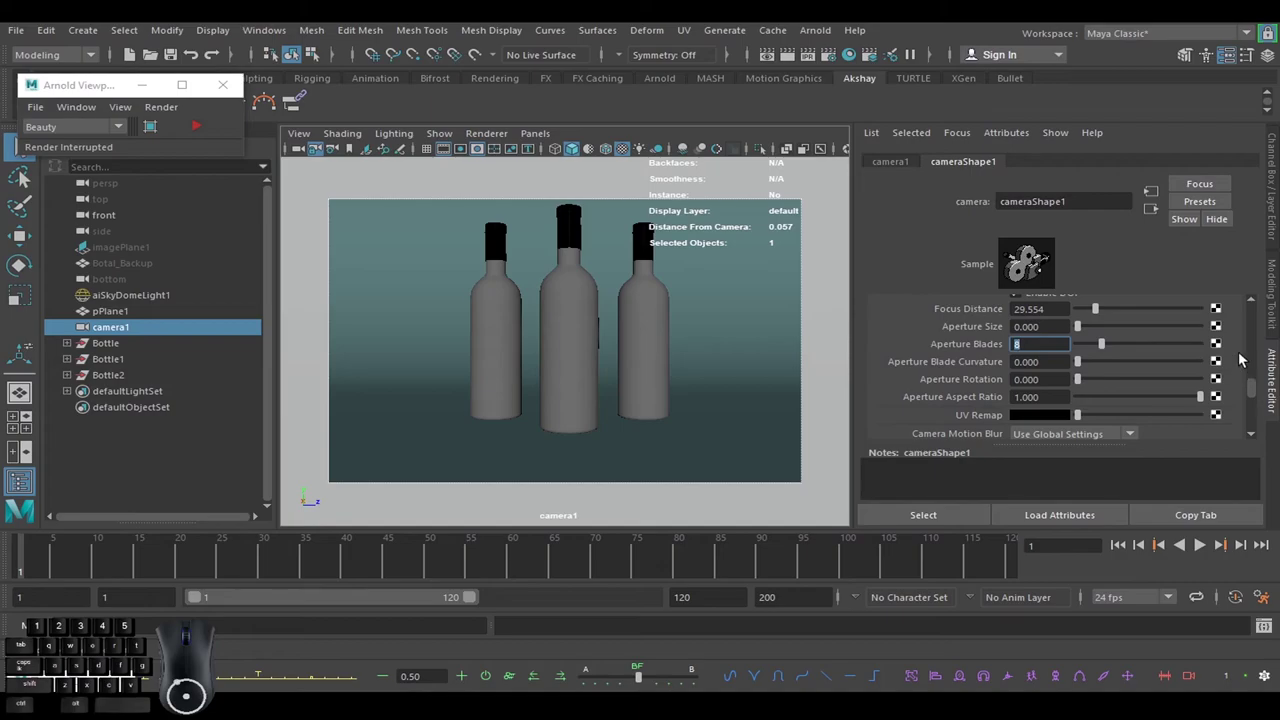
click(1243, 356)
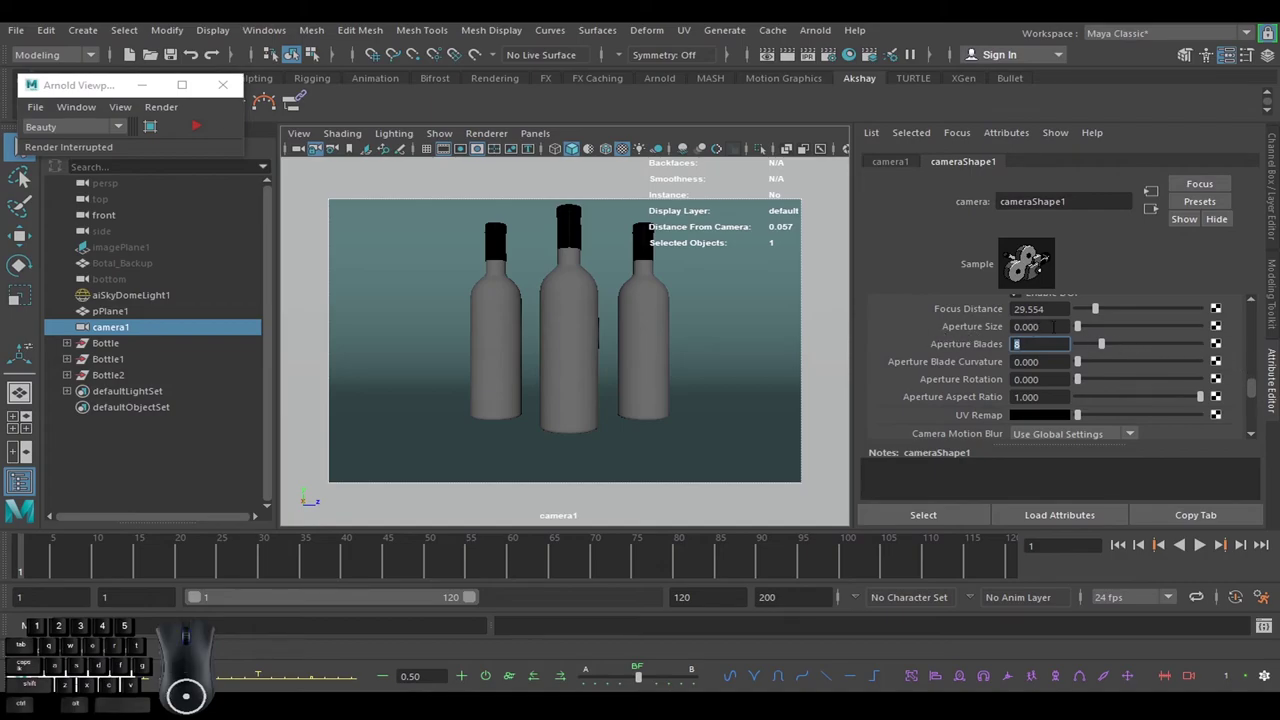
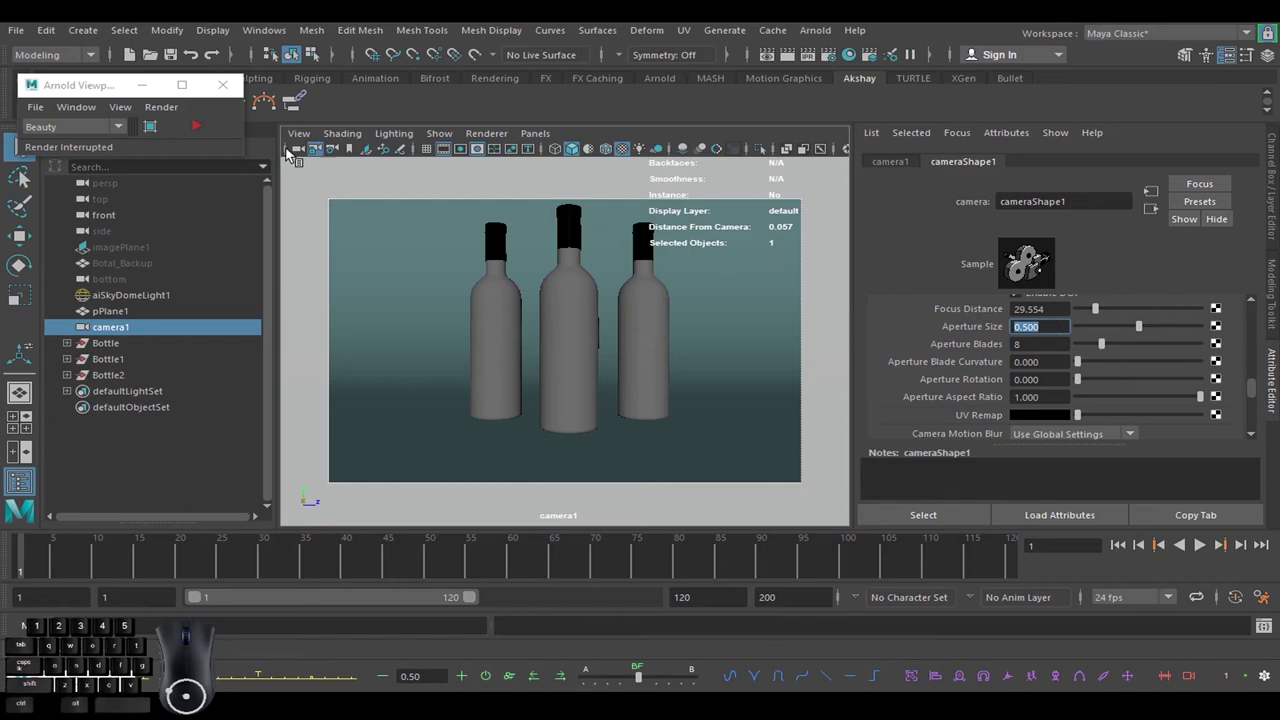
Start the interactive Arnold viewport render to preview the depth of field.
click(206, 130)
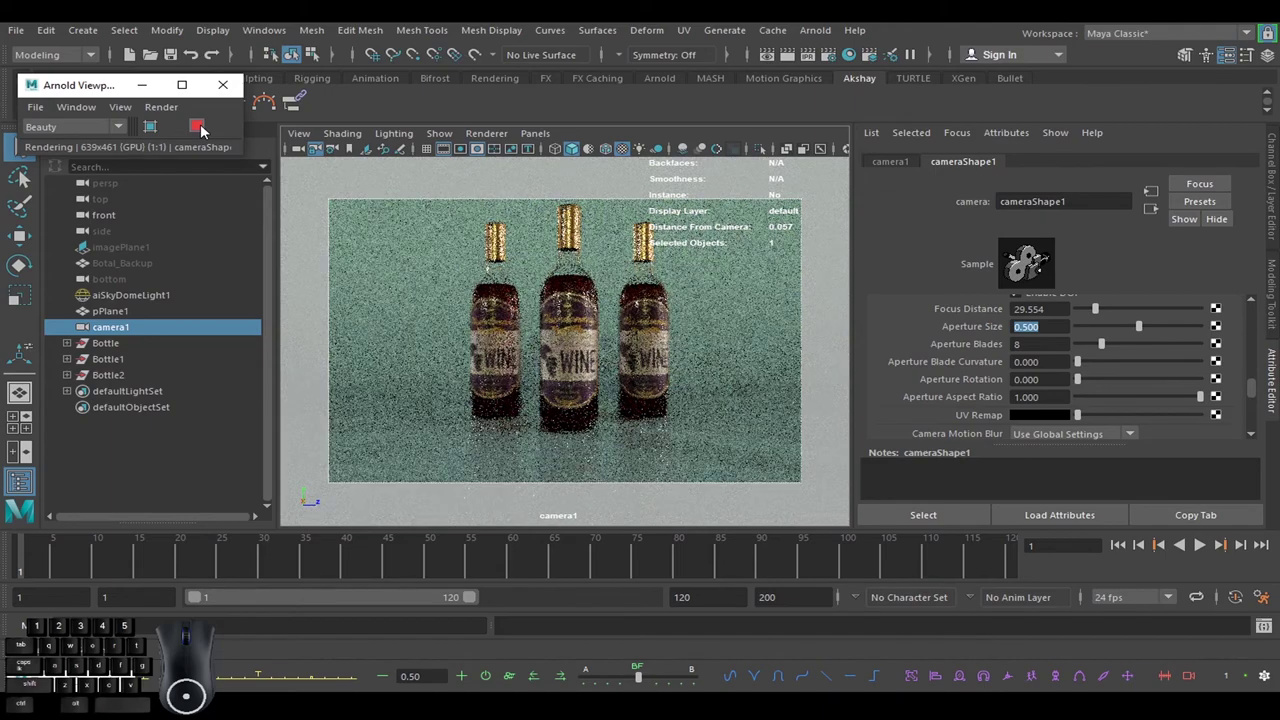
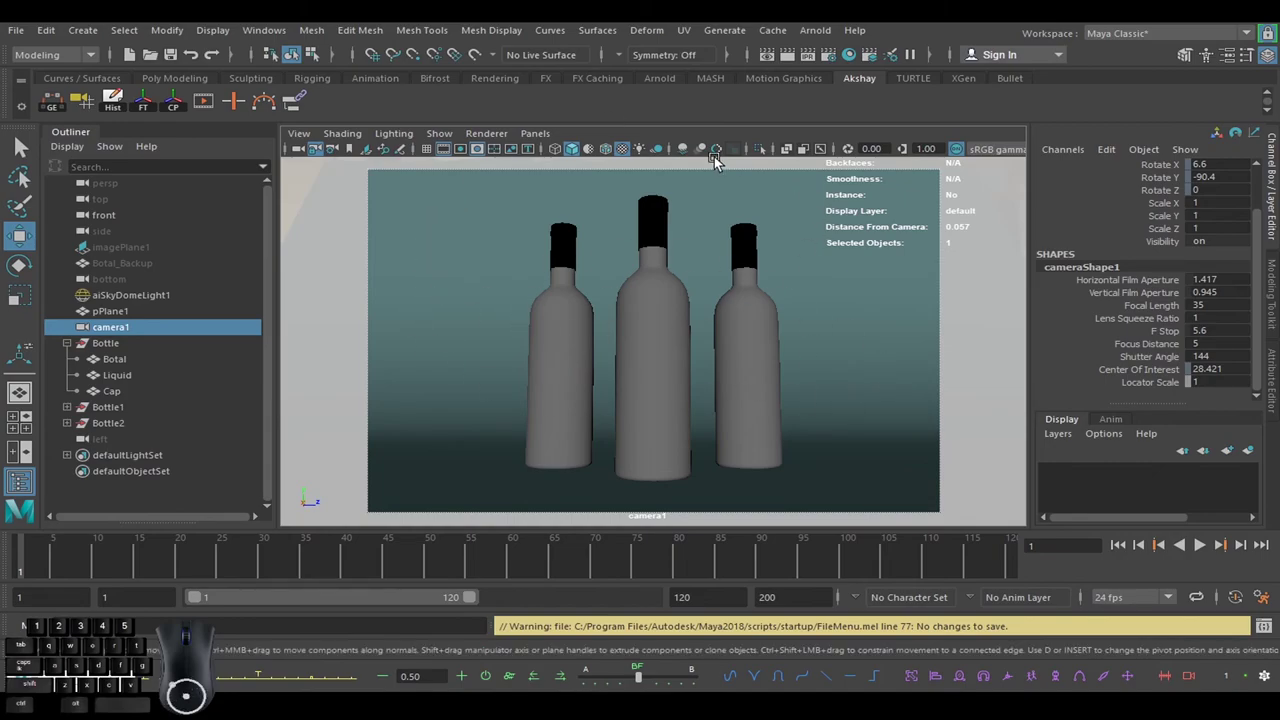
Set the render resolution preset to HD_1080 (1920×1080) in Render Settings.
click(837, 60)
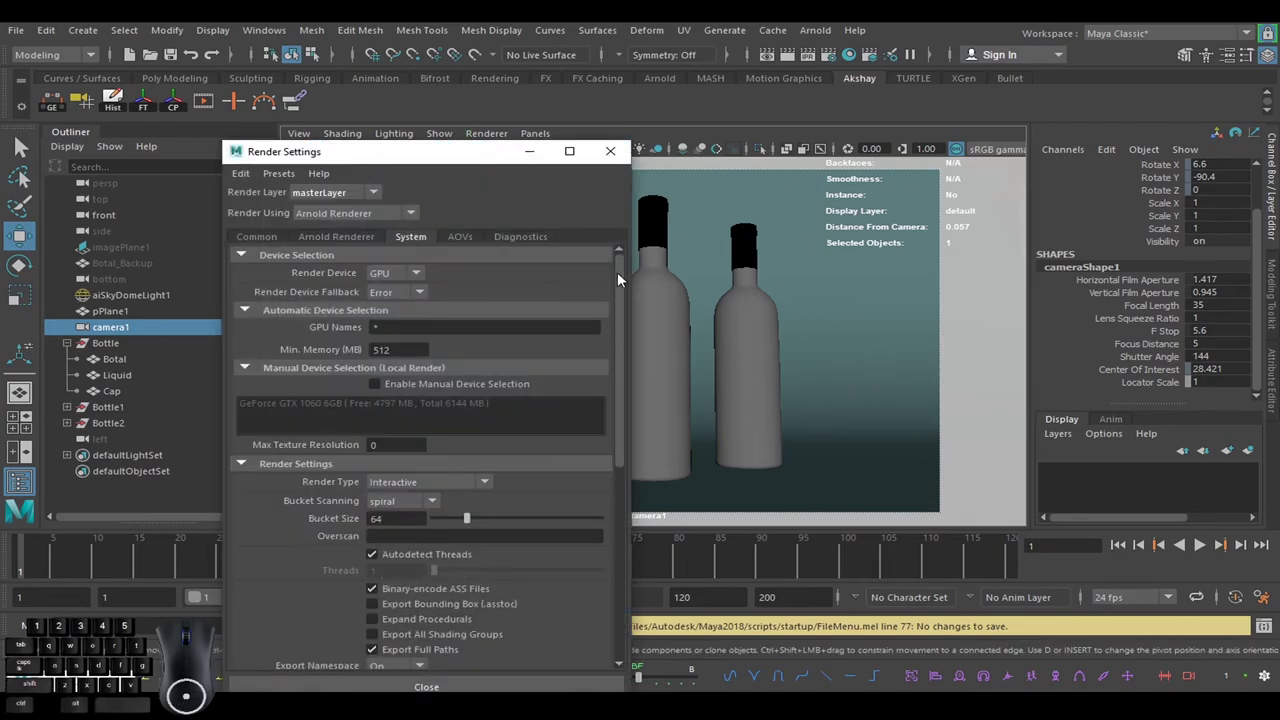
drag(627, 286, 630, 272)
click(257, 242)
drag(635, 376, 624, 568)
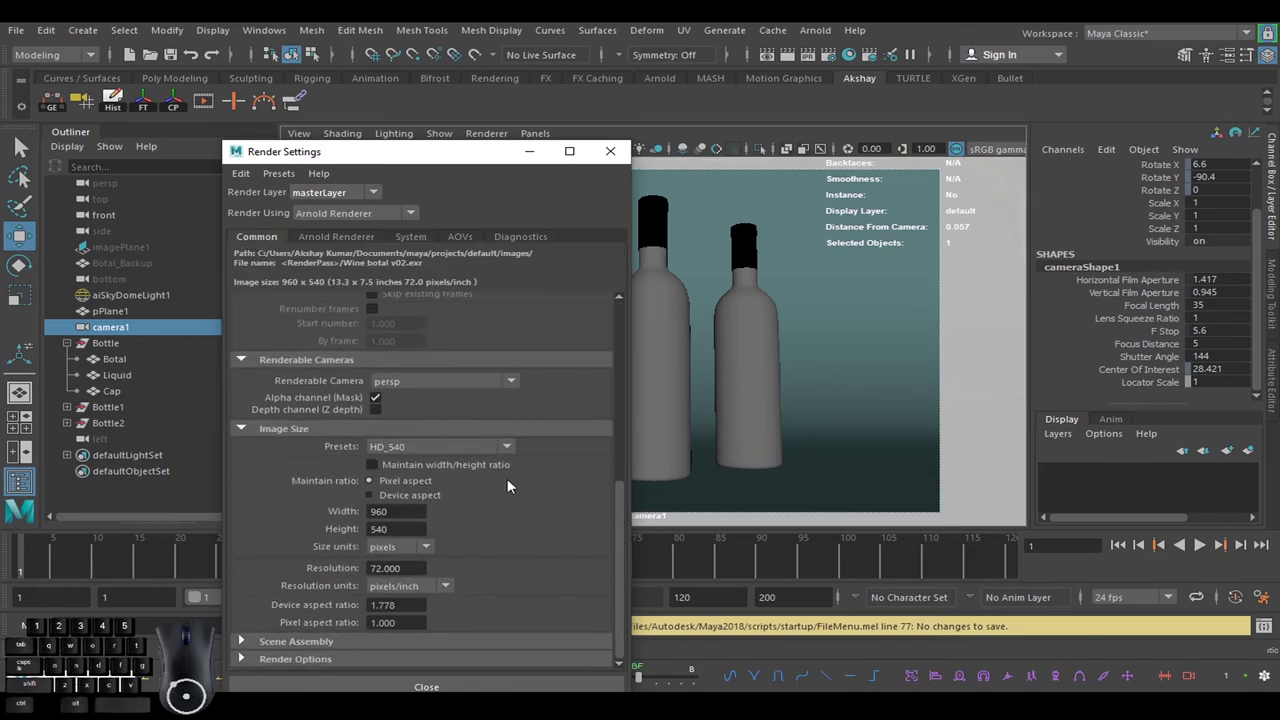
click(482, 446)
click(516, 506)
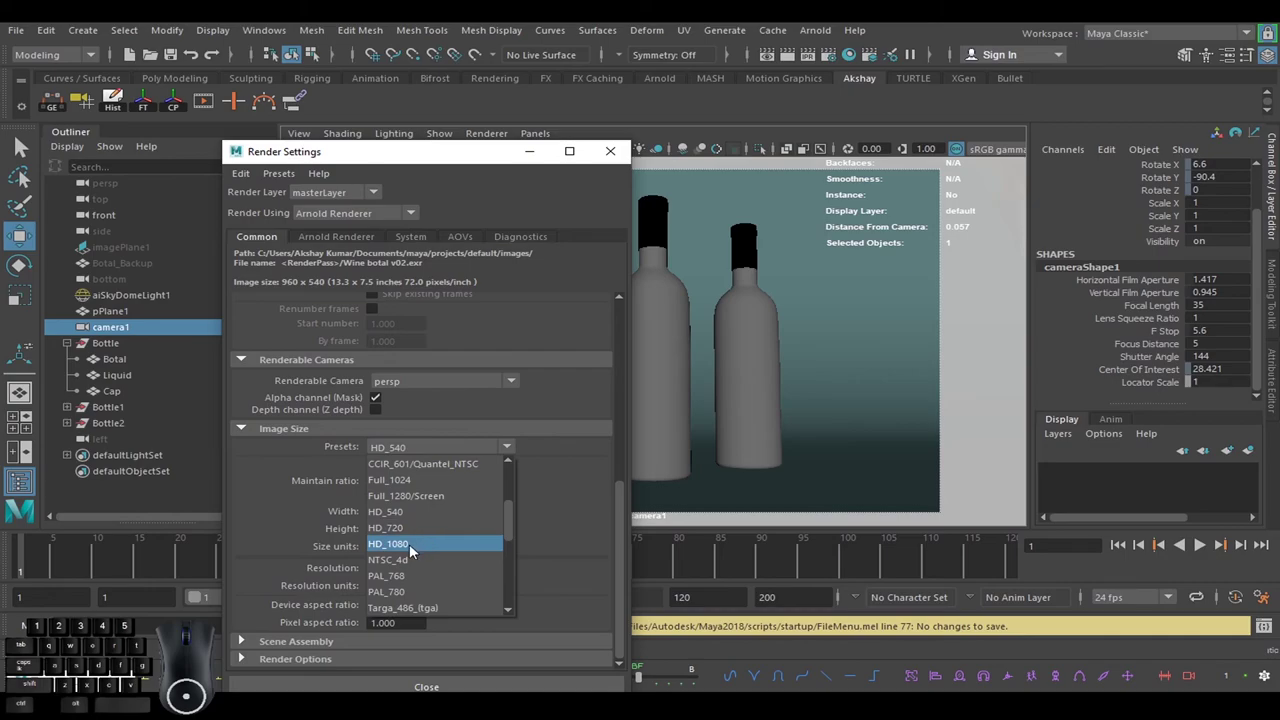
click(411, 552)
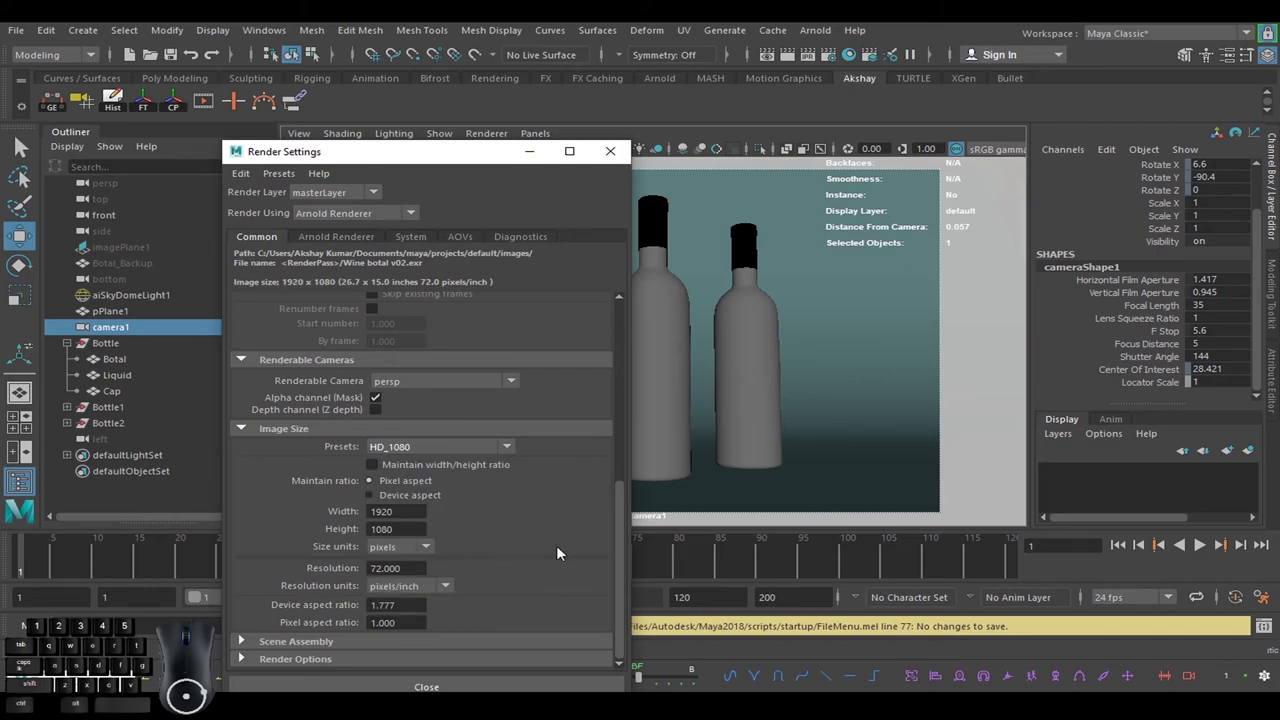
Choose the output image format and set Camera (AA) samples to 10.
drag(626, 563, 417, 344)
click(417, 344)
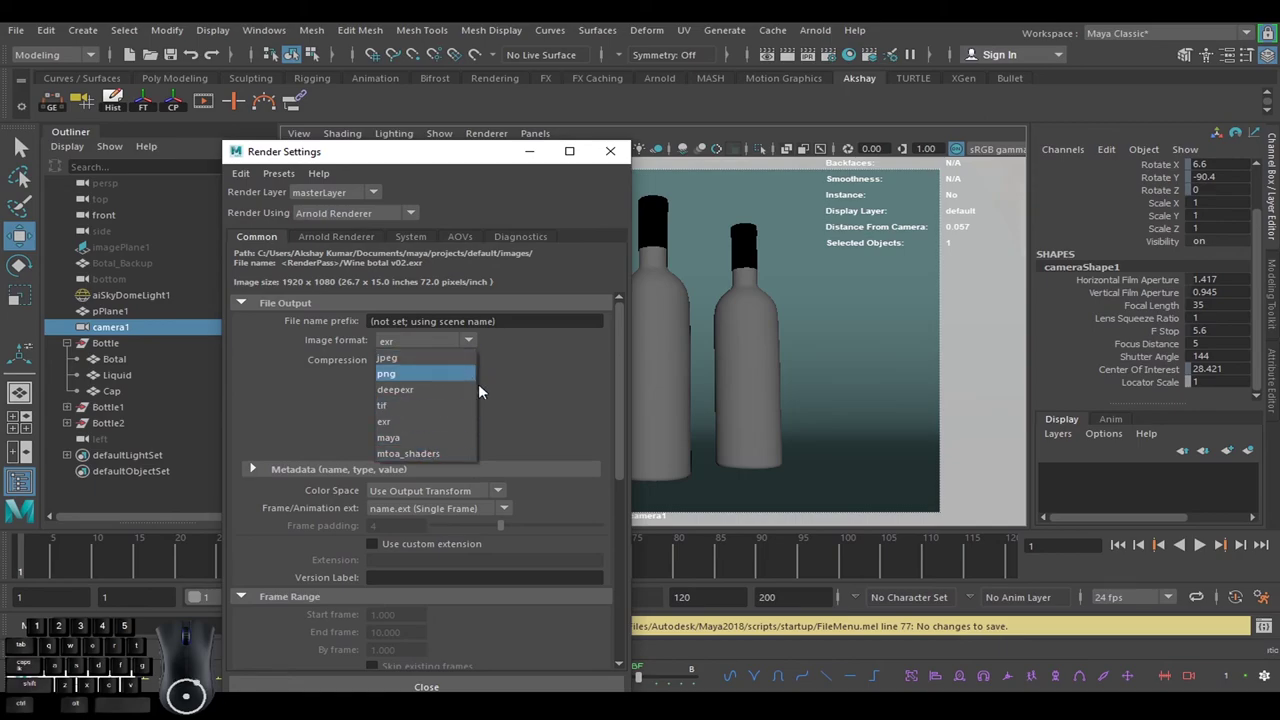
click(540, 376)
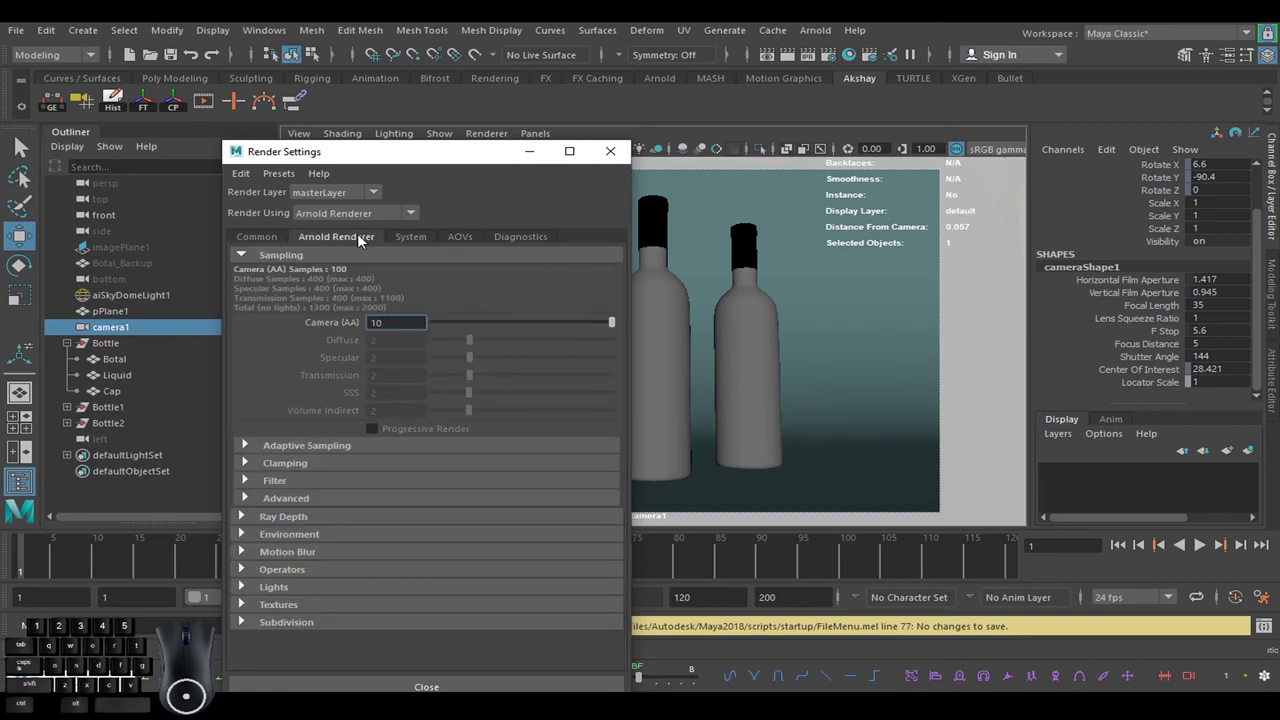
click(466, 296)
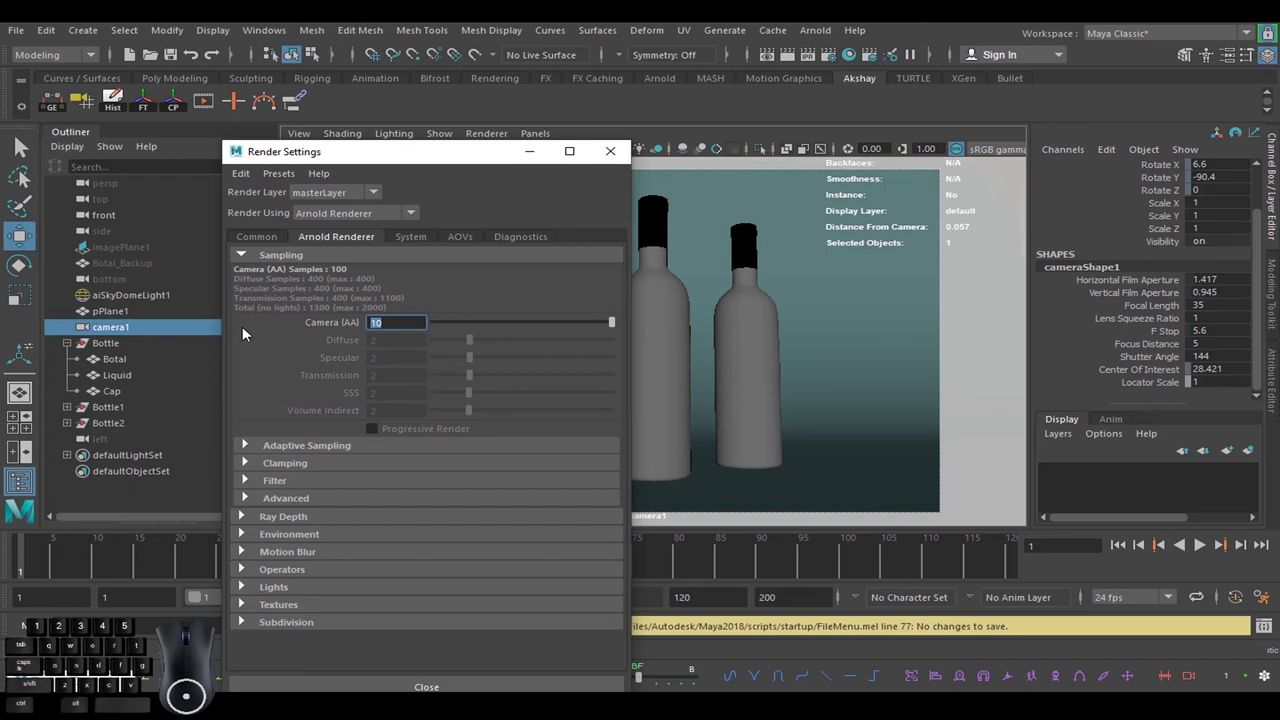
Enable denoising in the AOVs settings and bring up the Arnold Render View.
click(423, 239)
click(468, 240)
click(268, 281)
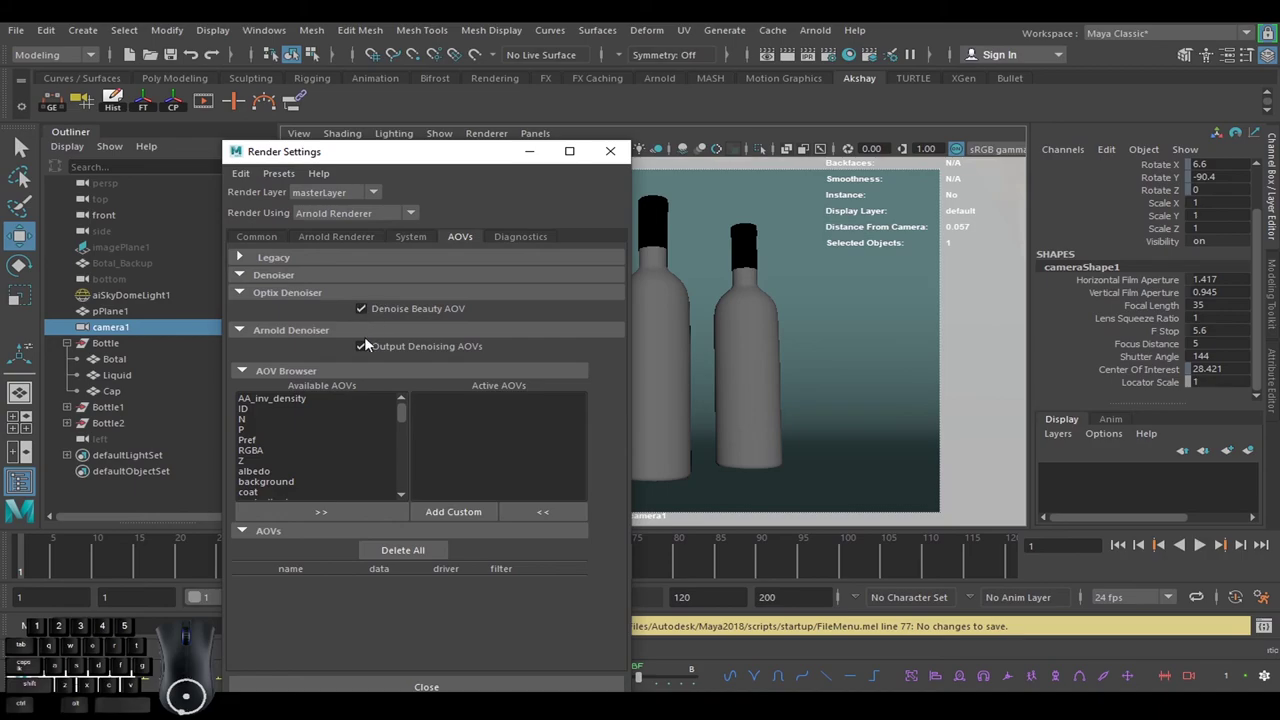
click(602, 161)
click(771, 63)
click(602, 153)
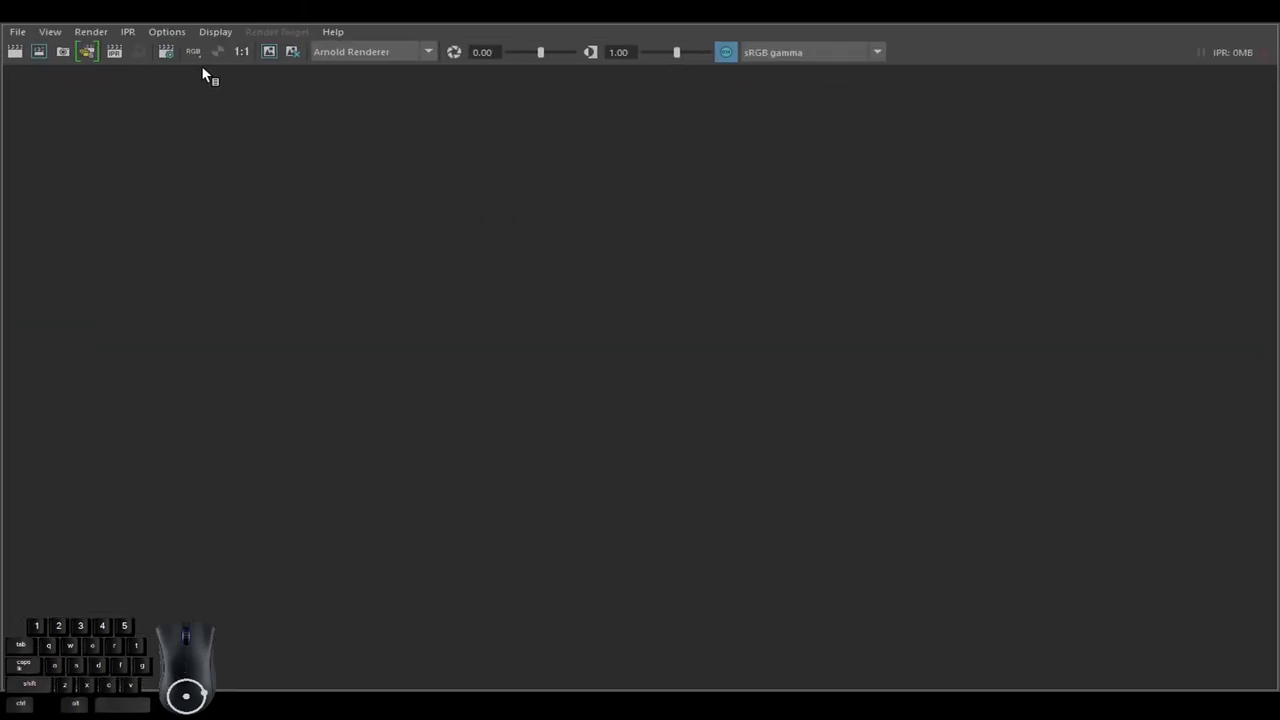
Render the scene through camera1 at 1920×1080 in Render View.
click(94, 41)
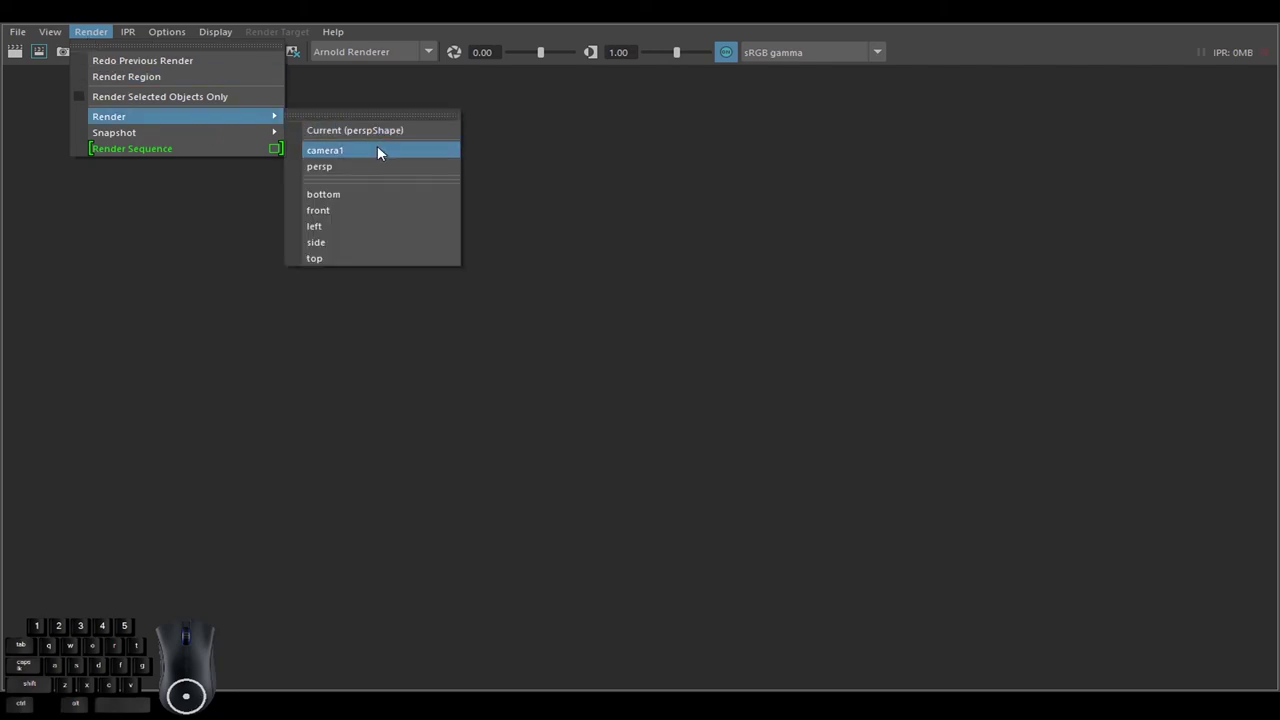
click(383, 152)
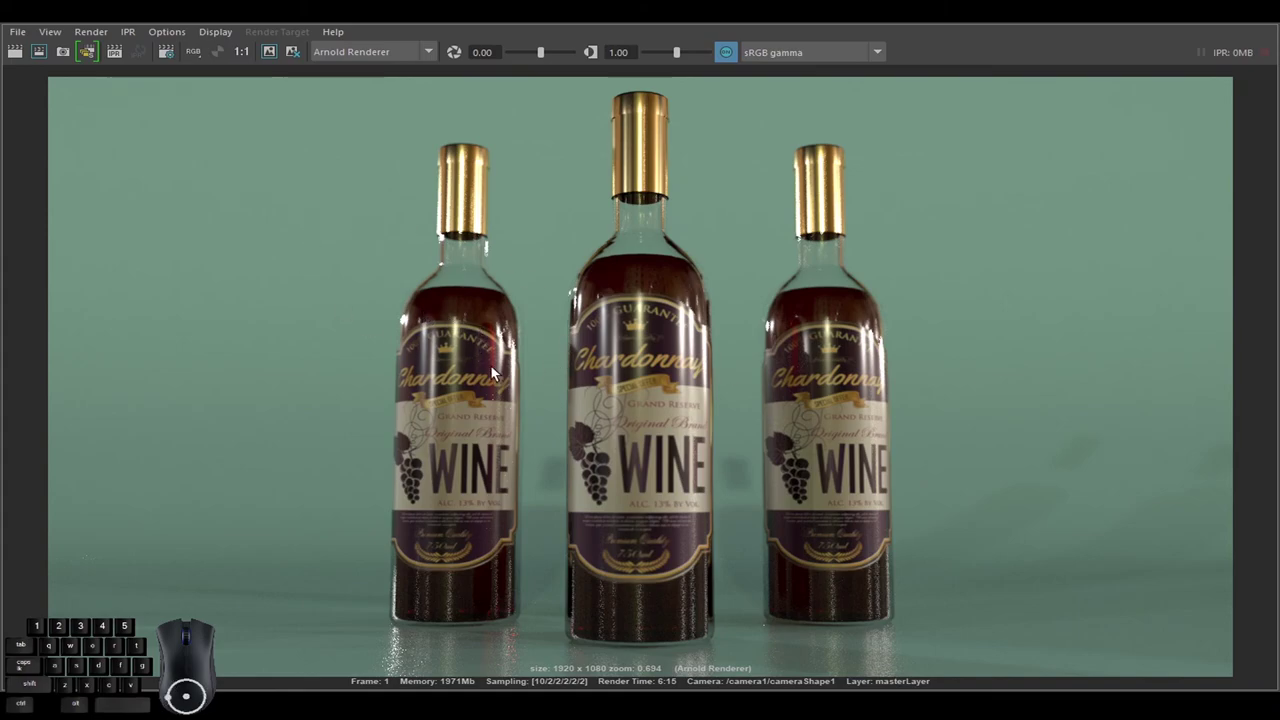
Set the Save Image mode to colour managed view transform.
click(25, 40)
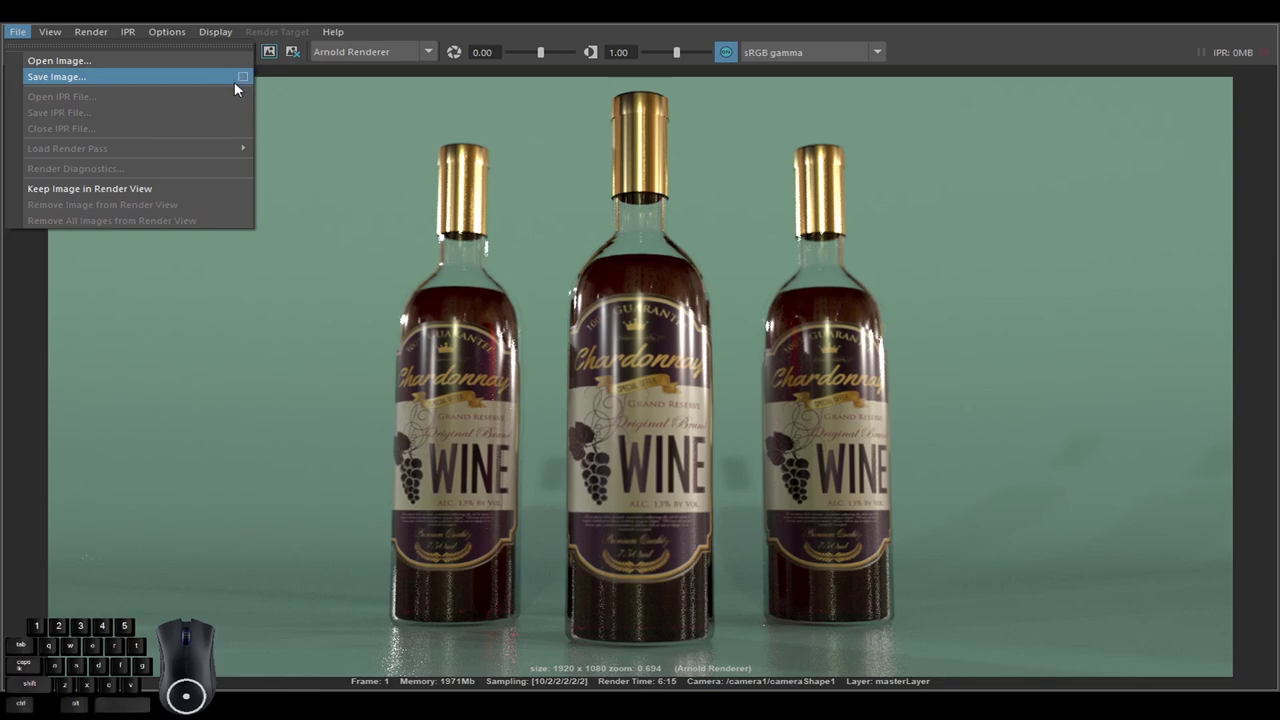
click(245, 84)
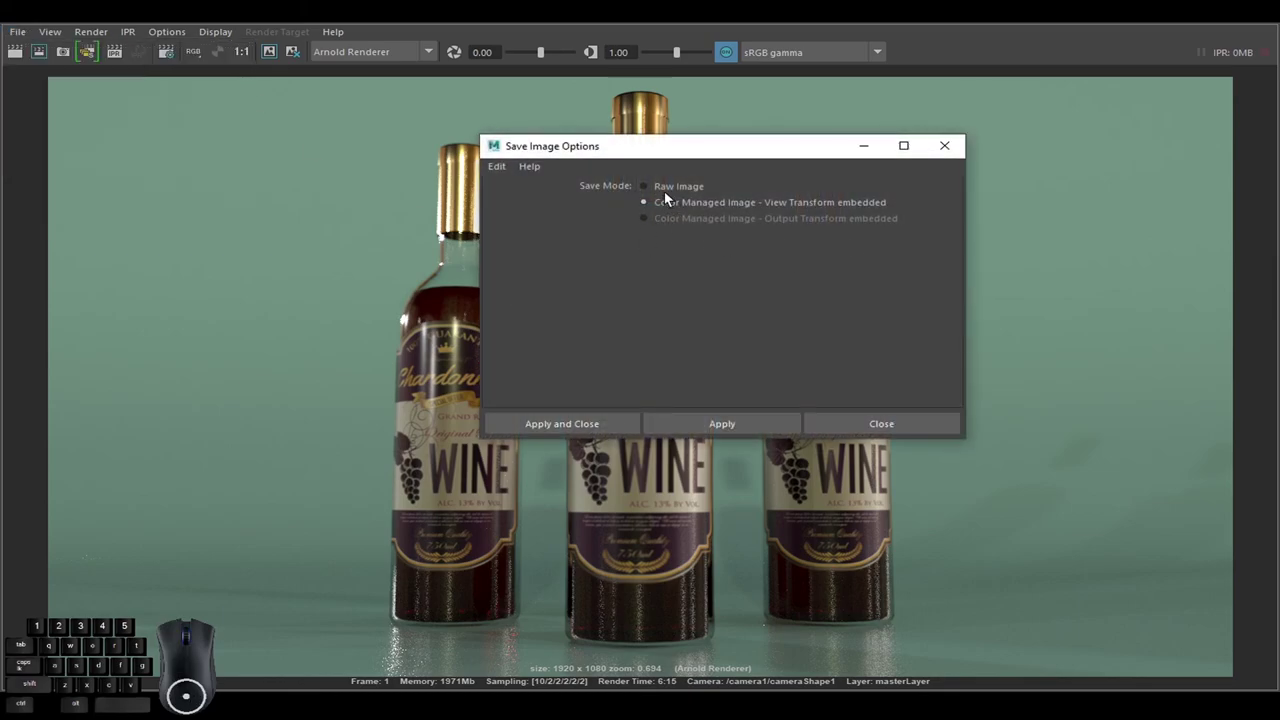
click(664, 193)
click(655, 206)
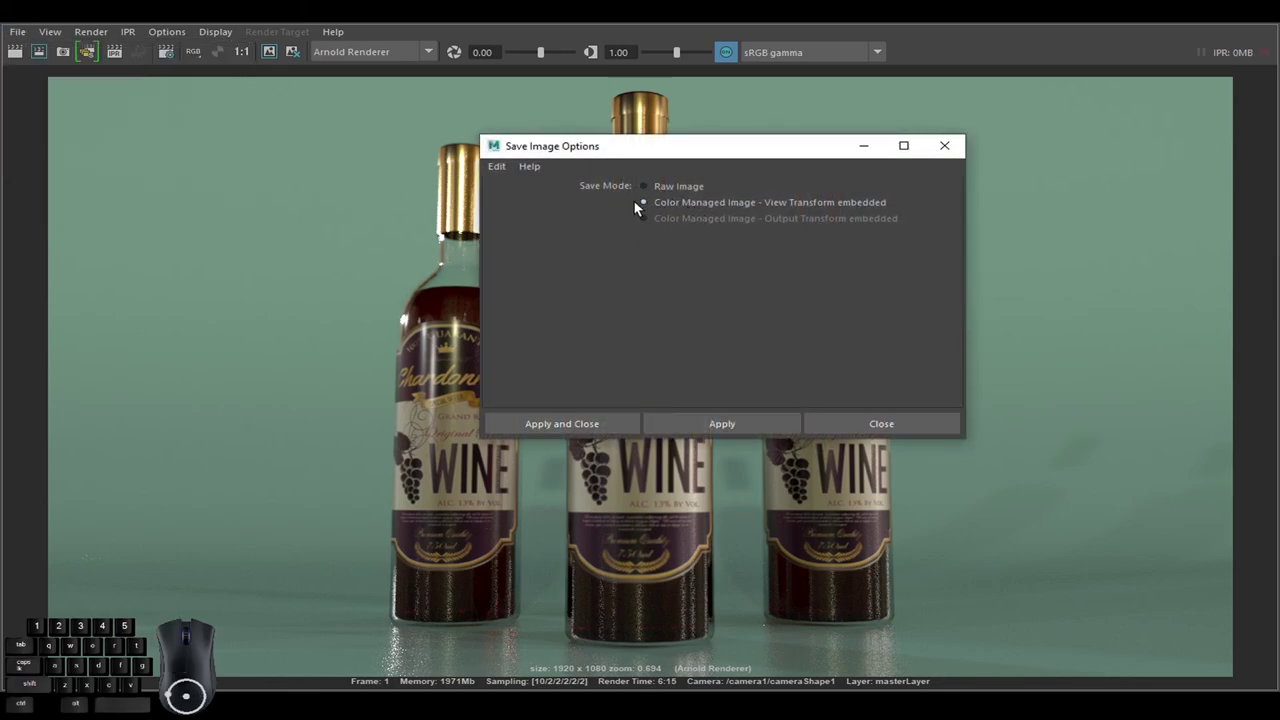
click(575, 428)
Save the render as Bottle.jpg in the Lable folder and view it in Photos.
click(21, 42)
click(57, 85)
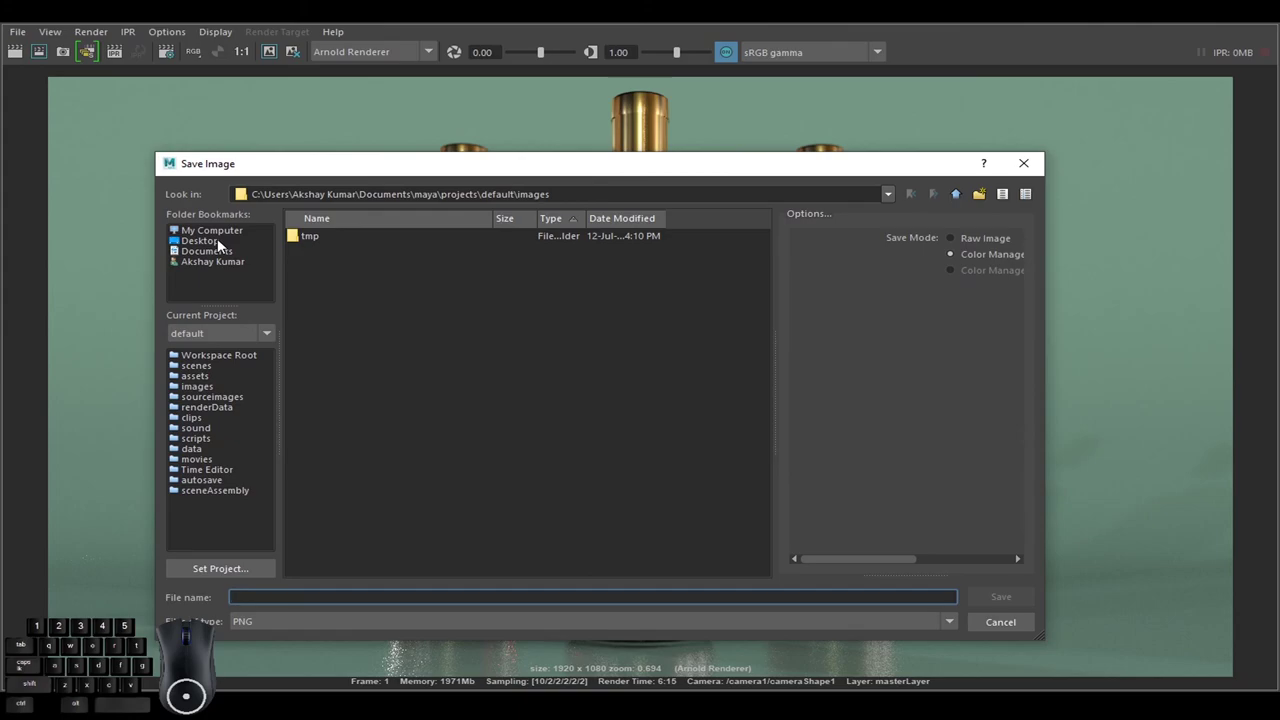
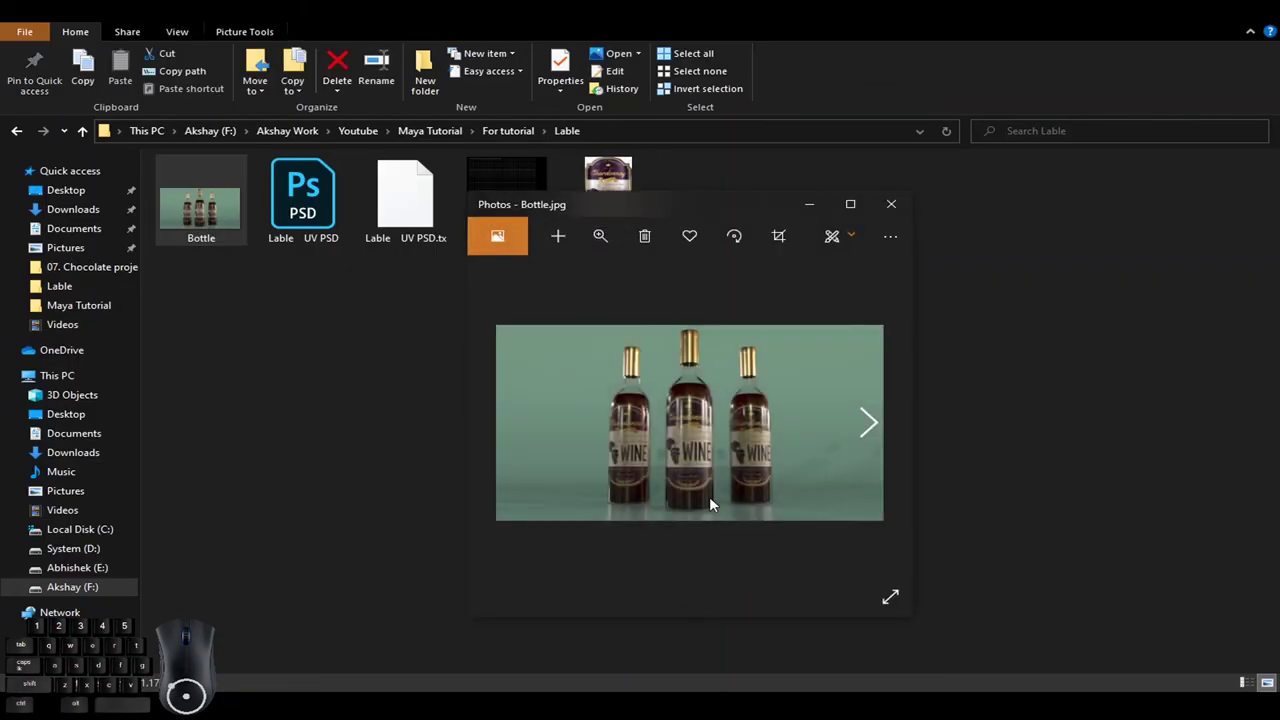
click(859, 208)
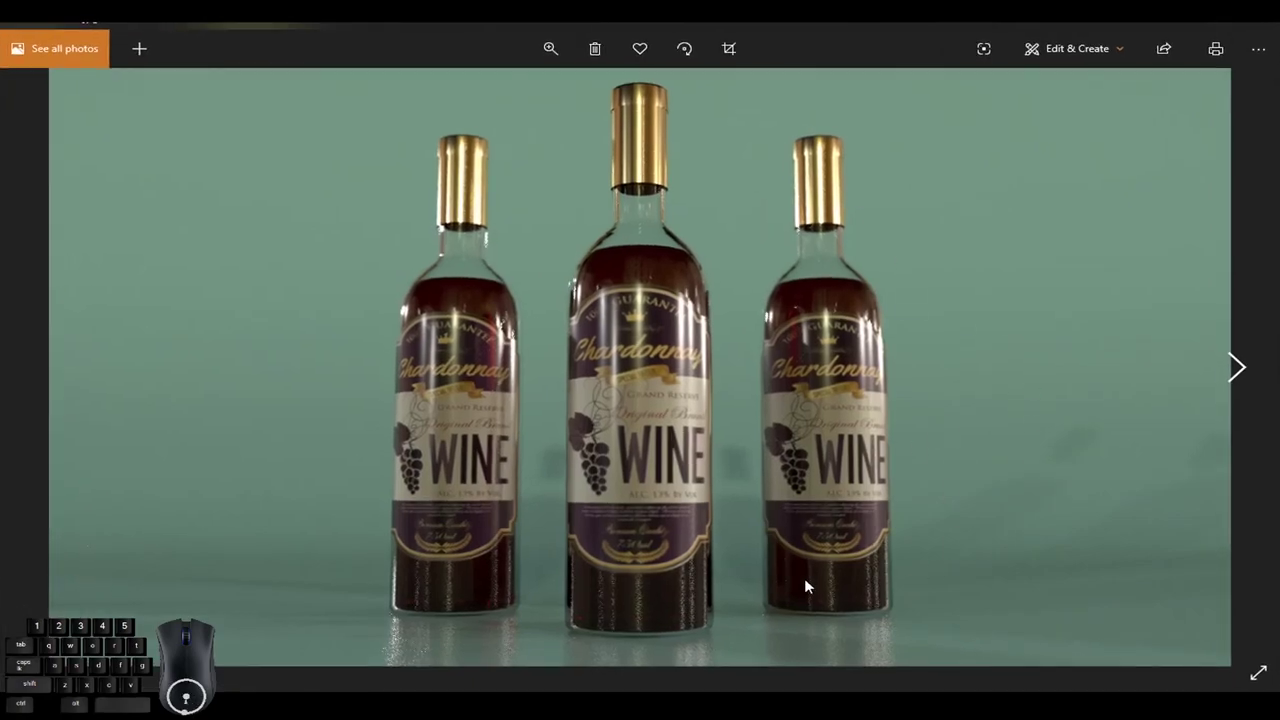